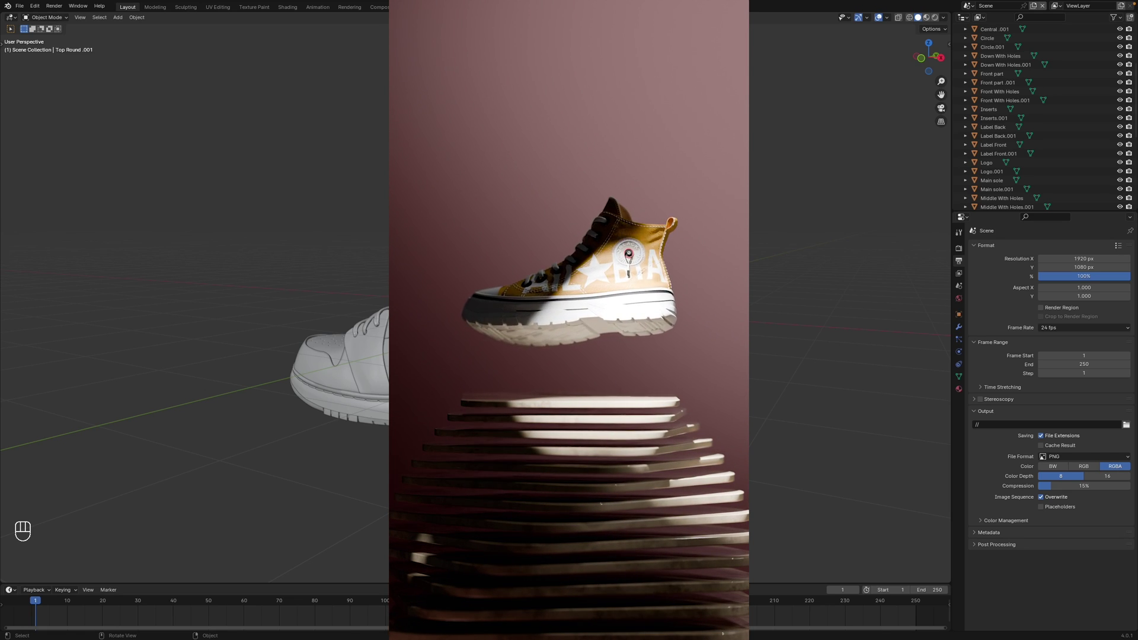
# - Play through the intro previews and load the textured yellow high-top sneaker scene
pyautogui.press('space')
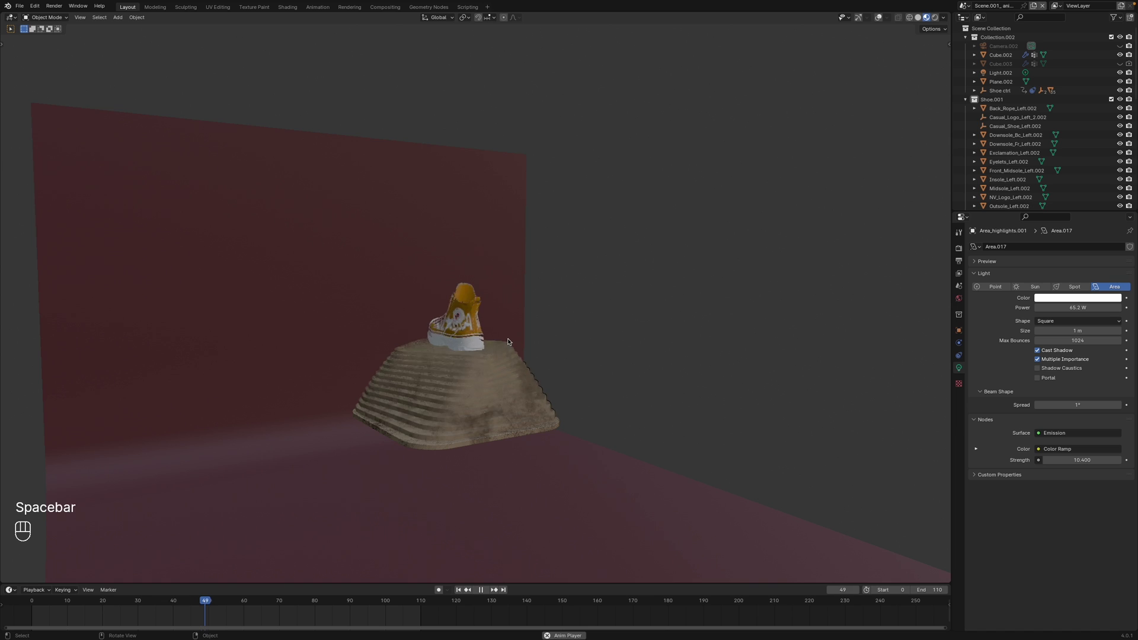
pyautogui.moveTo(506, 345); pyautogui.dragTo(464, 357)
pyautogui.press('g')
pyautogui.press('x')
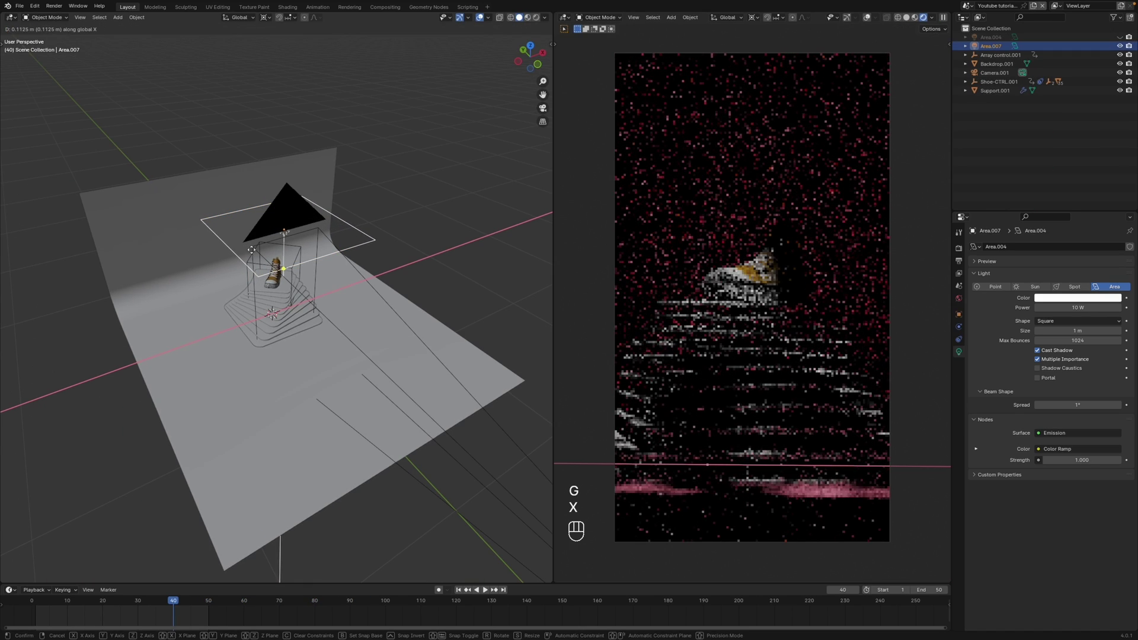
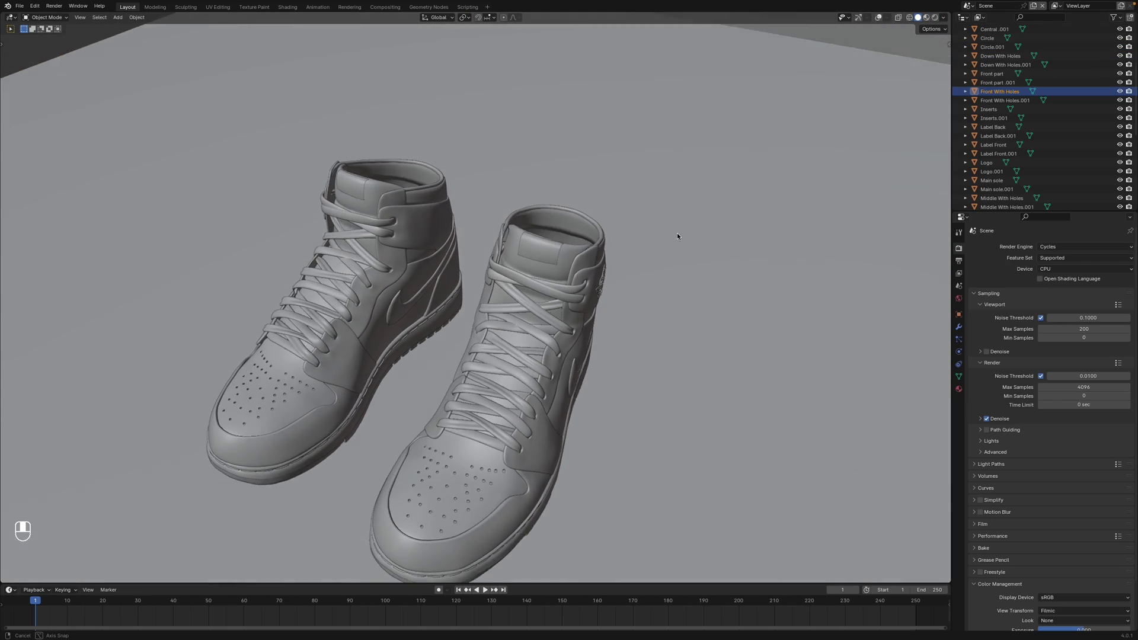
pyautogui.moveTo(390, 275); pyautogui.dragTo(391, 223)
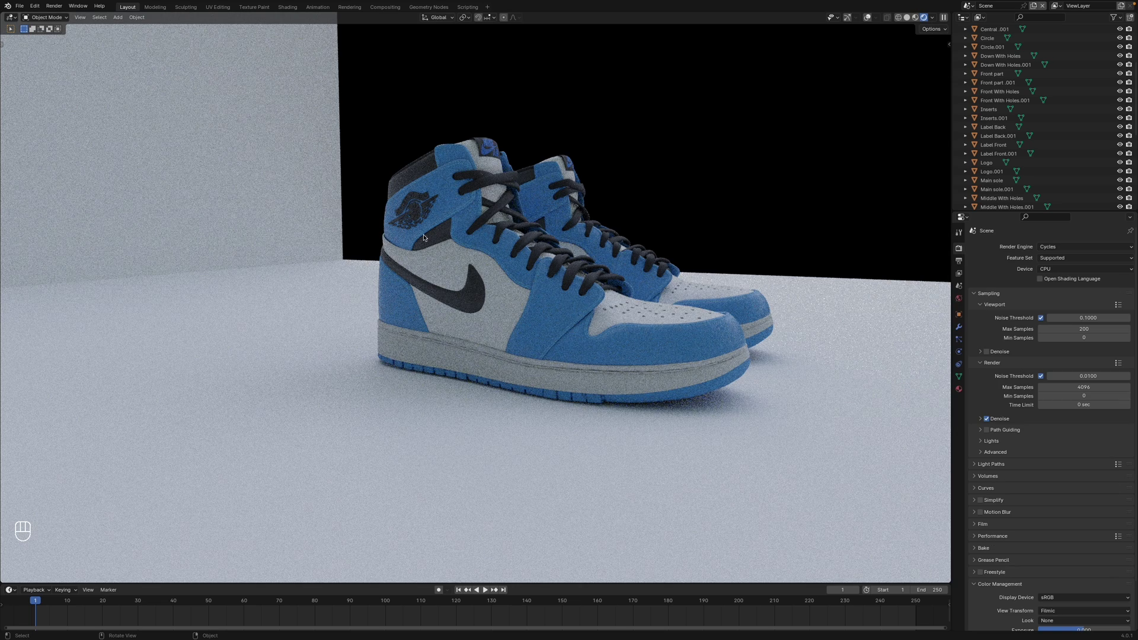
pyautogui.click(569, 248)
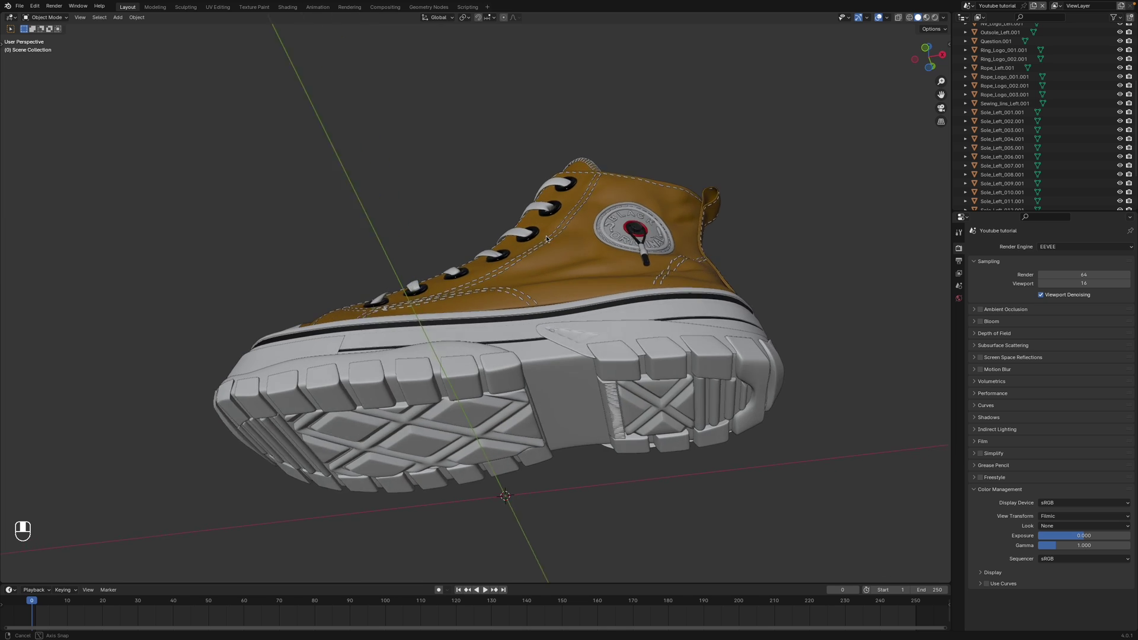
# - Orbit to the shoe's side, grab the upper to show it is separate, then put it back
pyautogui.moveTo(497, 277); pyautogui.dragTo(585, 282)
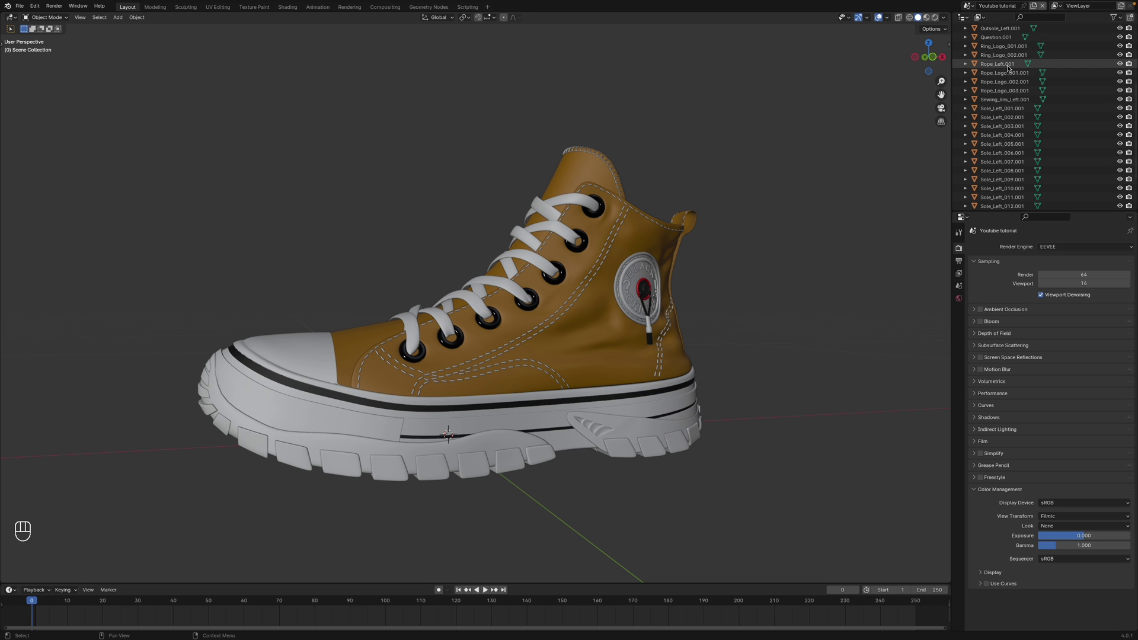
pyautogui.middleClick(622, 336)
pyautogui.press('g')
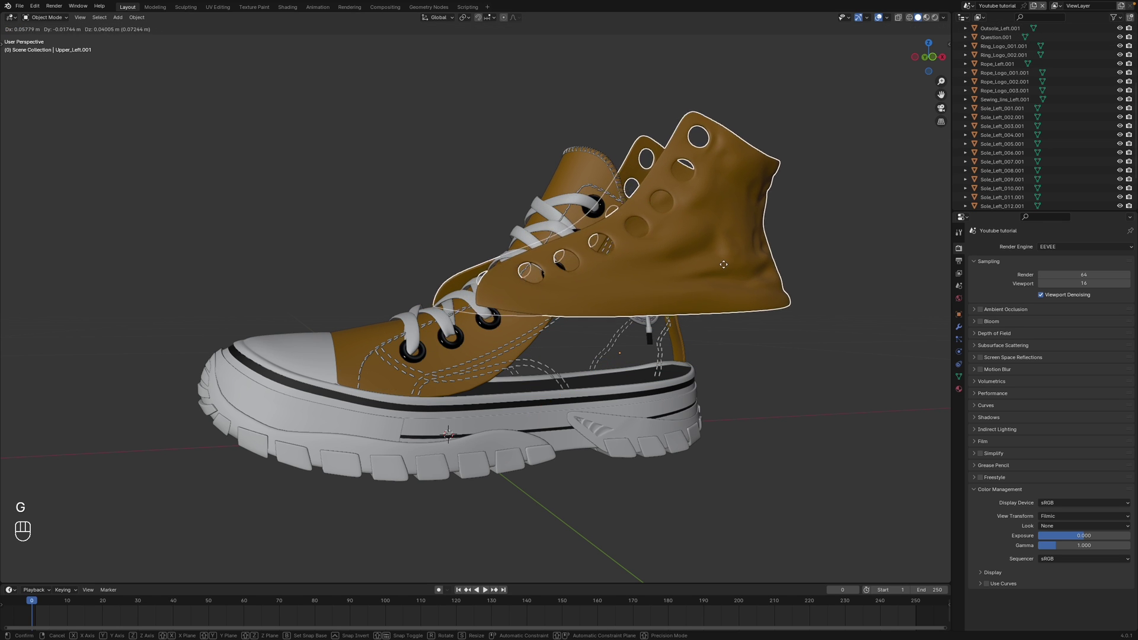
pyautogui.click(586, 200)
# - Add a cube empty and adjust its display size so it surrounds the shoe
pyautogui.press('shift+a')
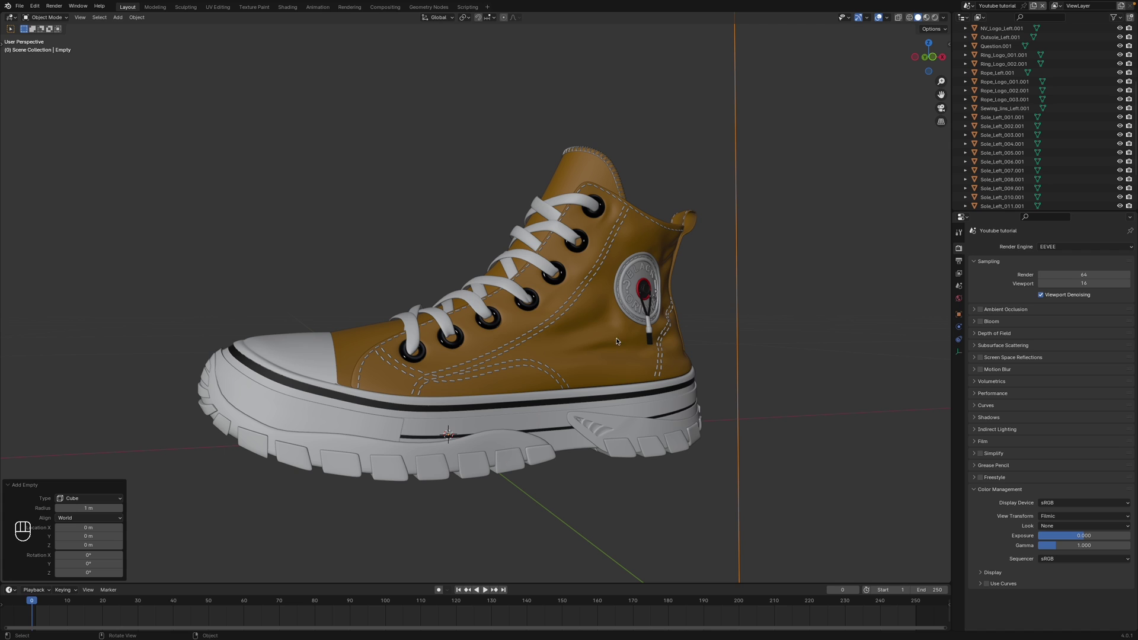
pyautogui.click(638, 235)
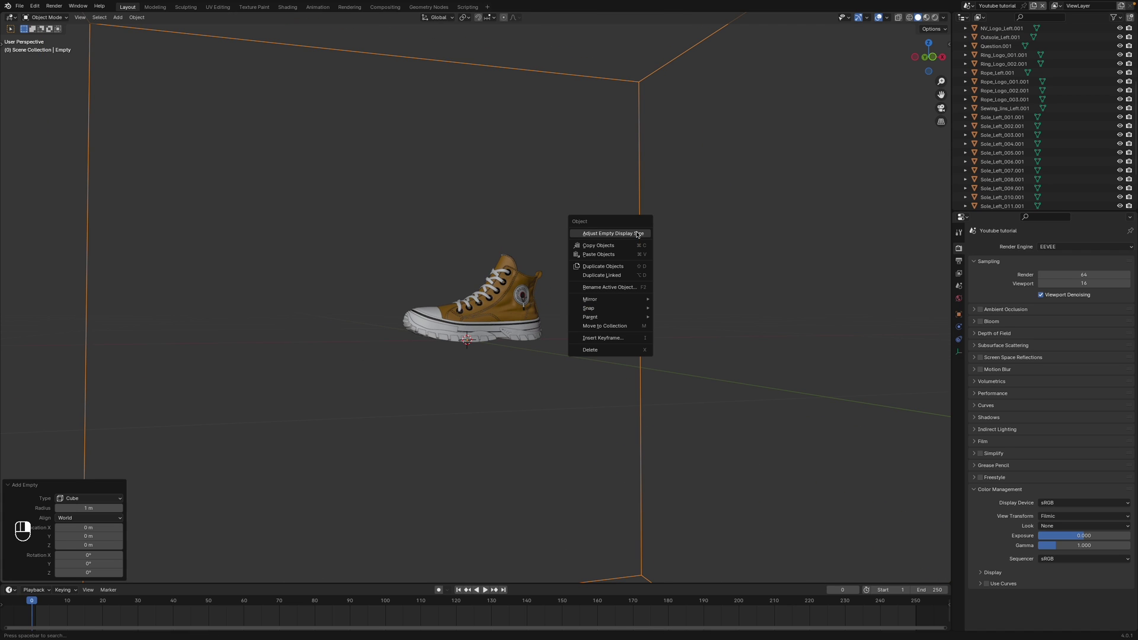
pyautogui.moveTo(634, 233); pyautogui.dragTo(601, 250)
pyautogui.click(600, 251)
pyautogui.click(615, 246)
# - From top view, reposition the empty so the cube centers on the shoe
pyautogui.press('KP_7')
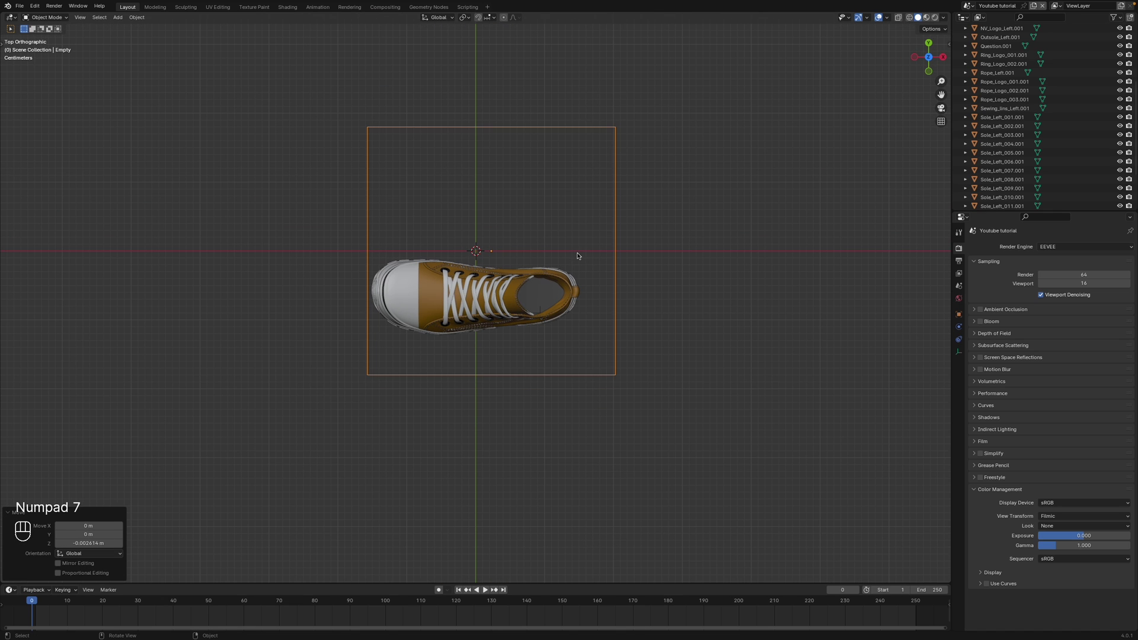
pyautogui.press('g')
pyautogui.press('u')
pyautogui.press('y')
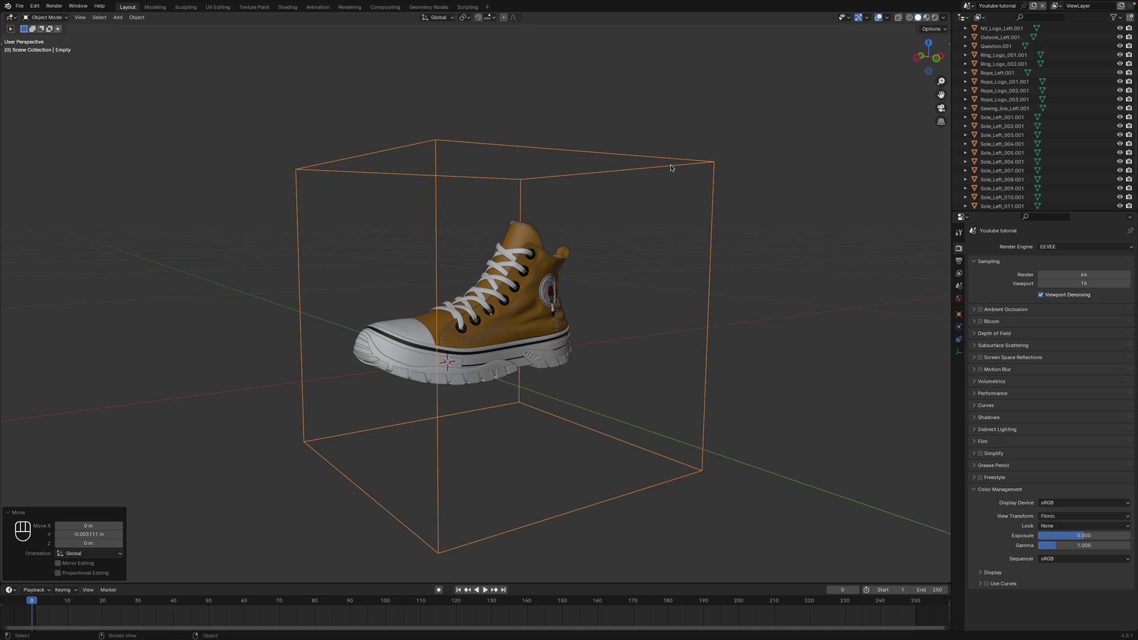
# - Select every shoe part plus the cube empty and parent them to the empty (Object)
pyautogui.press('super+i')
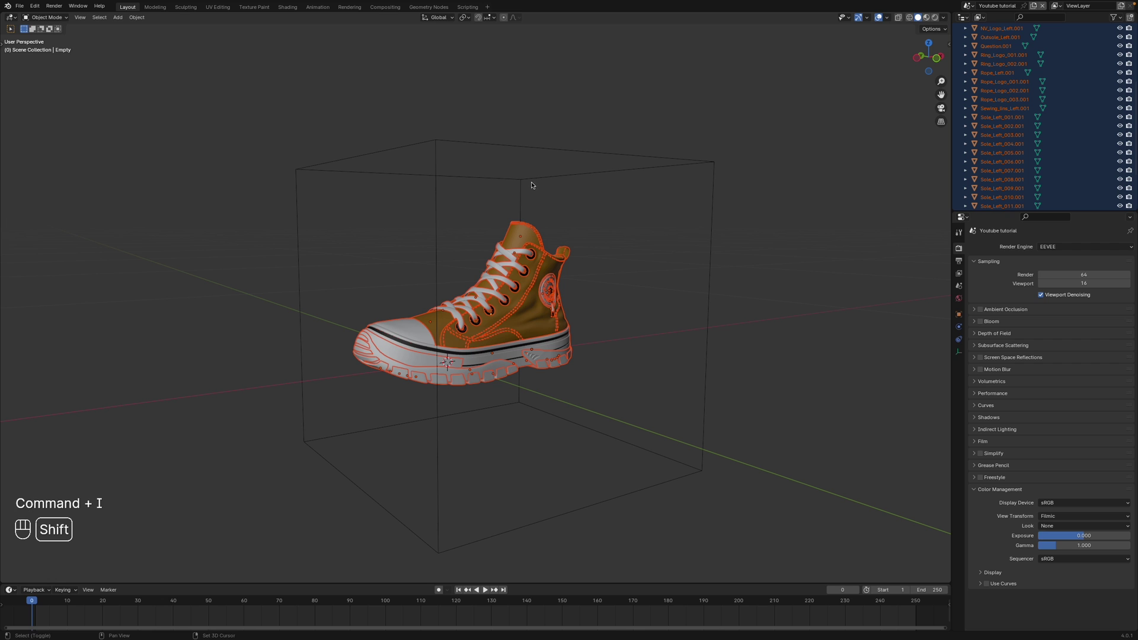
pyautogui.moveTo(541, 285); pyautogui.dragTo(412, 315)
pyautogui.moveTo(411, 315); pyautogui.dragTo(510, 269)
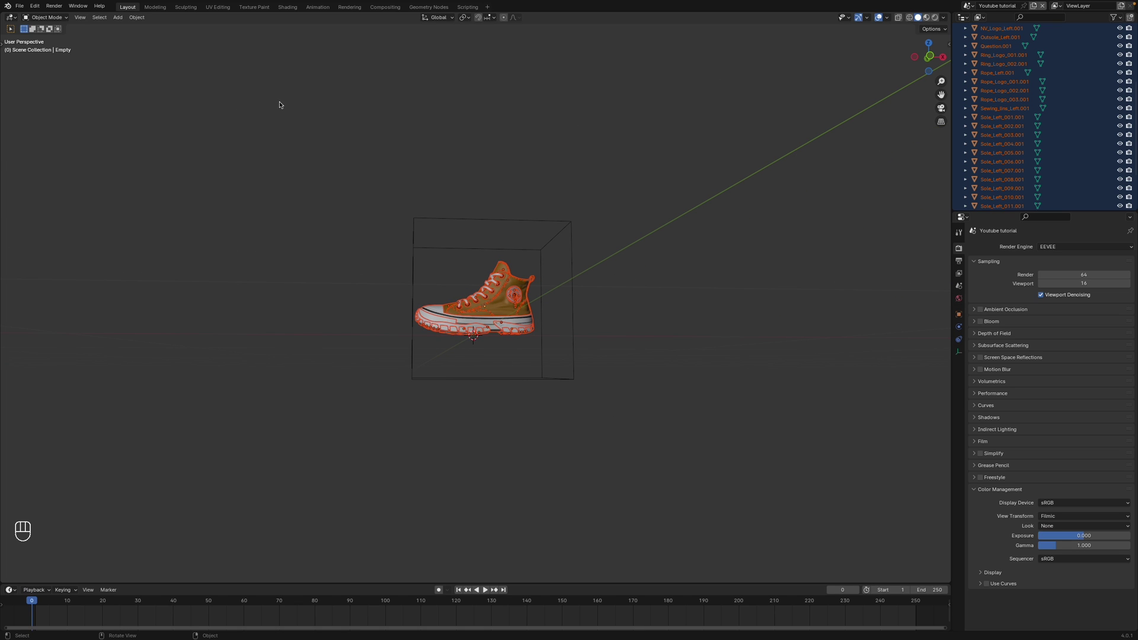
pyautogui.moveTo(556, 224); pyautogui.dragTo(470, 258)
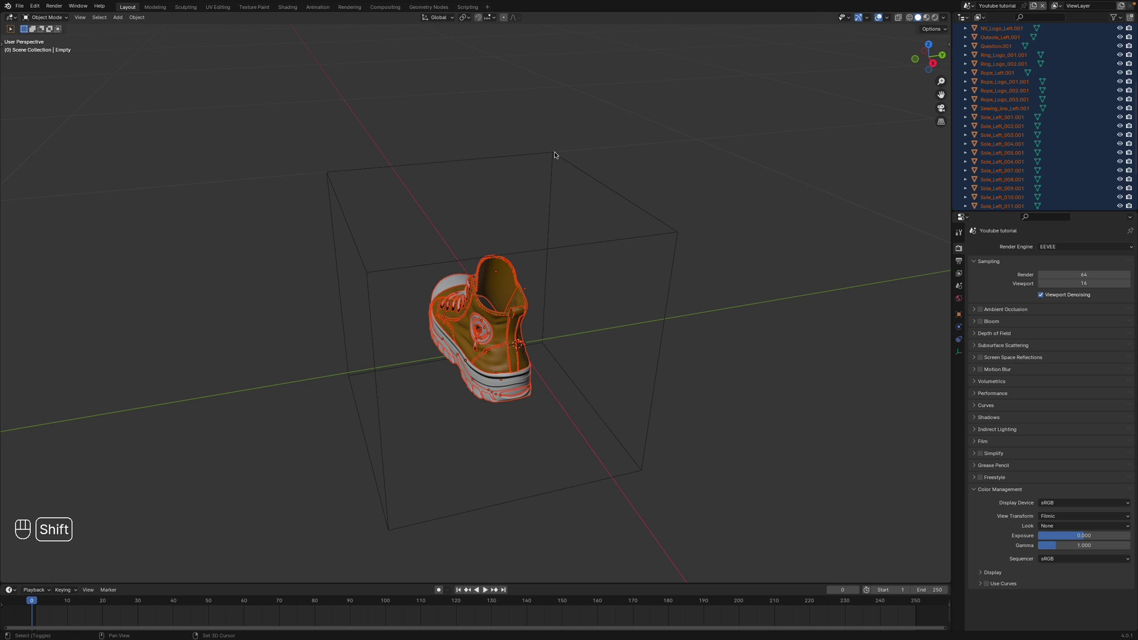
pyautogui.click(555, 152)
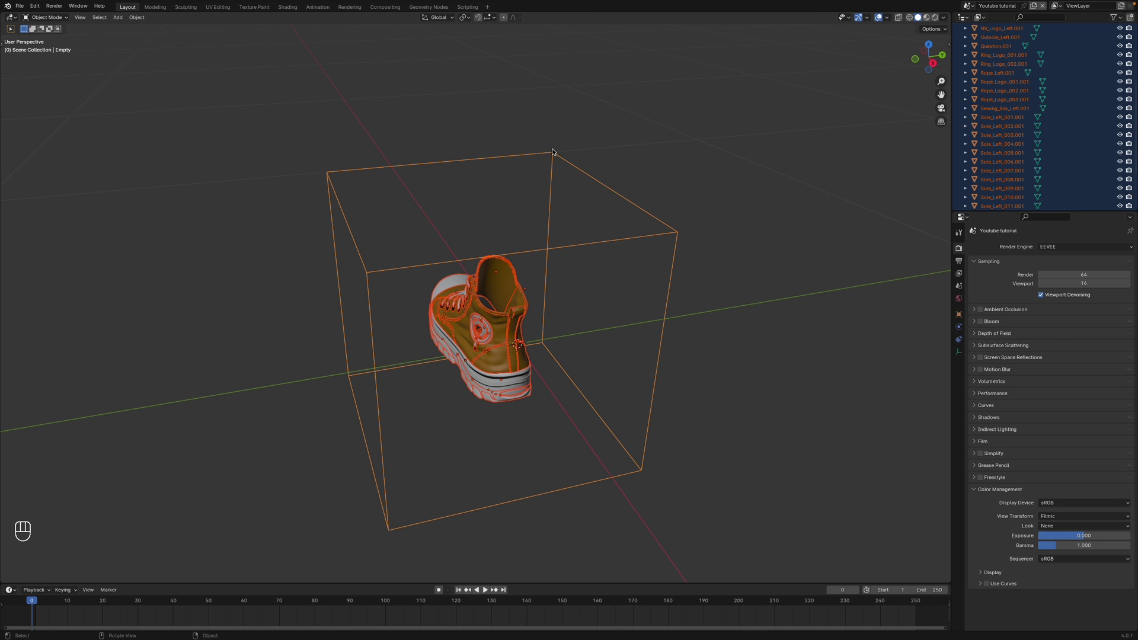
pyautogui.press('super+p')
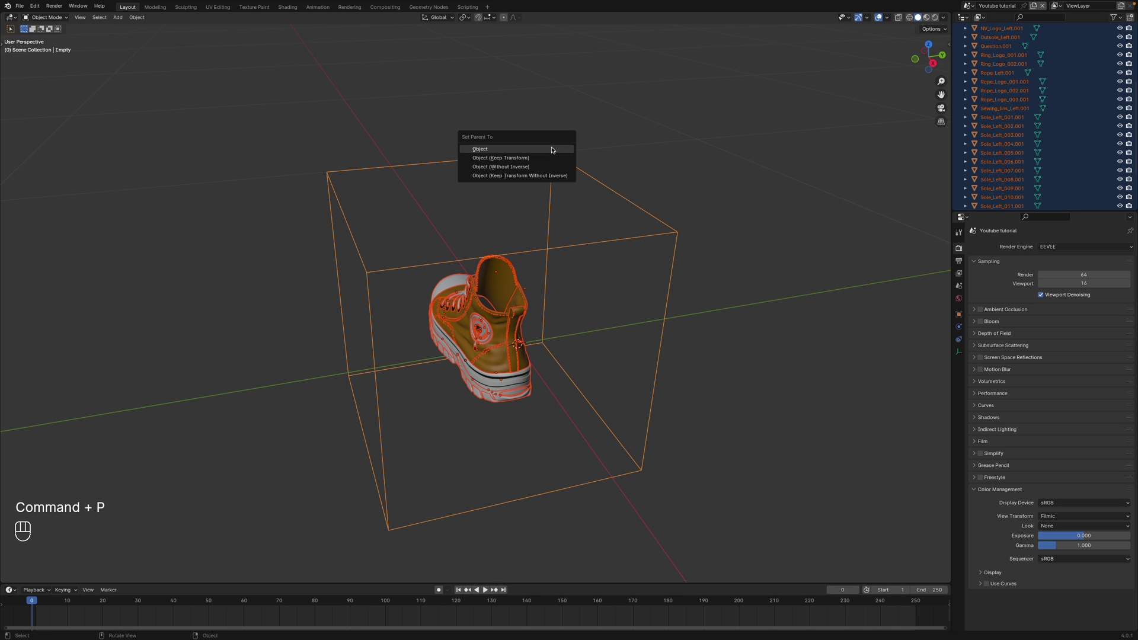
pyautogui.click(553, 153)
# - Rotate and tumble the empty to confirm the shoe follows, then cancel the test
pyautogui.moveTo(465, 308); pyautogui.dragTo(550, 289)
pyautogui.press('g')
pyautogui.click(512, 245)
pyautogui.press('r')
pyautogui.press('r')
pyautogui.press('r')
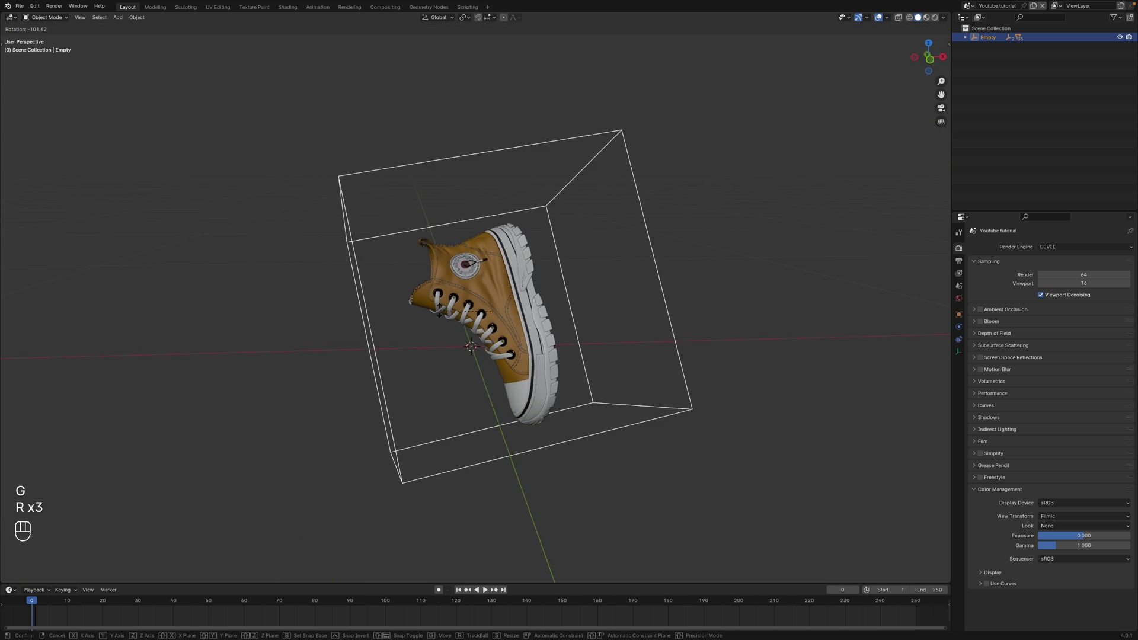
pyautogui.press('r')
pyautogui.press('r')
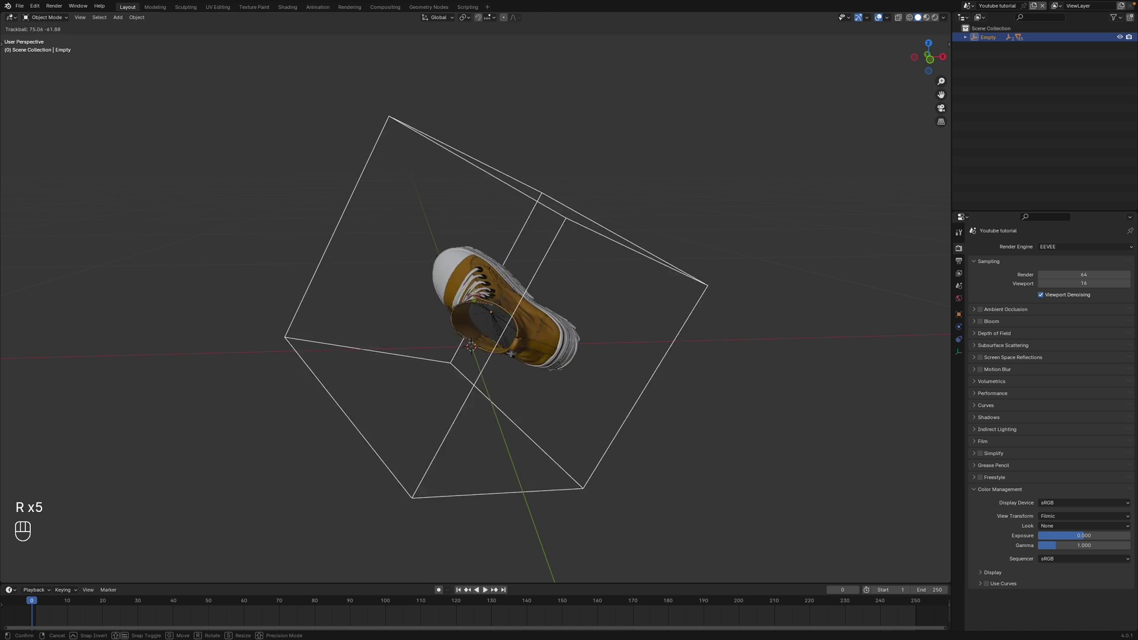
pyautogui.click(208, 287)
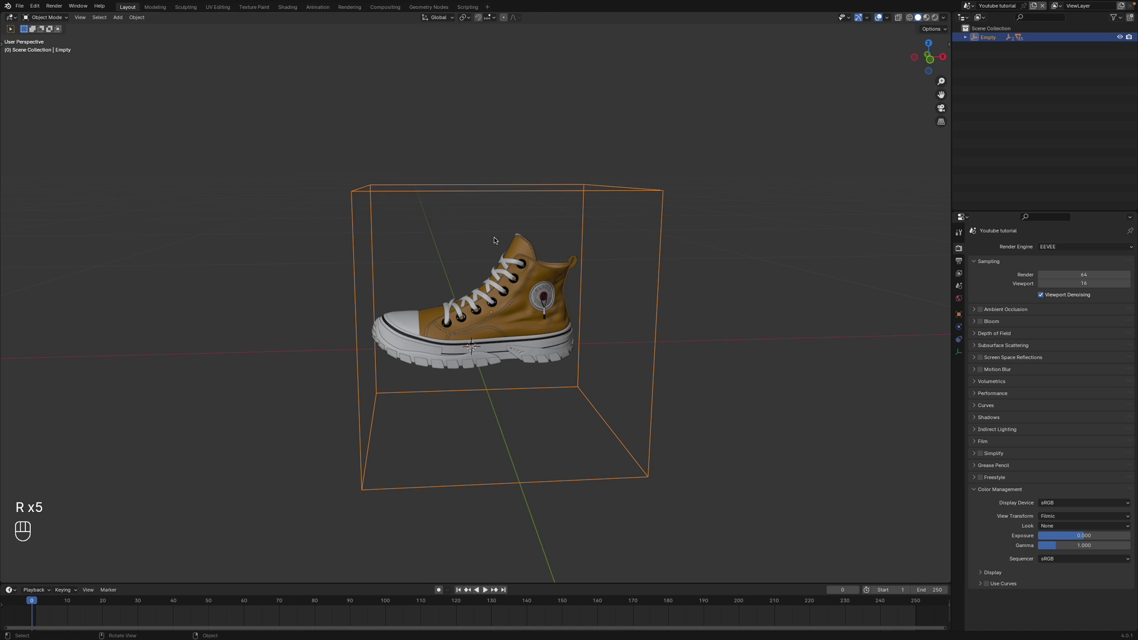
# - Rename the empty to Shoe-CTRL and move it up along Z above the ground
pyautogui.press('F2')
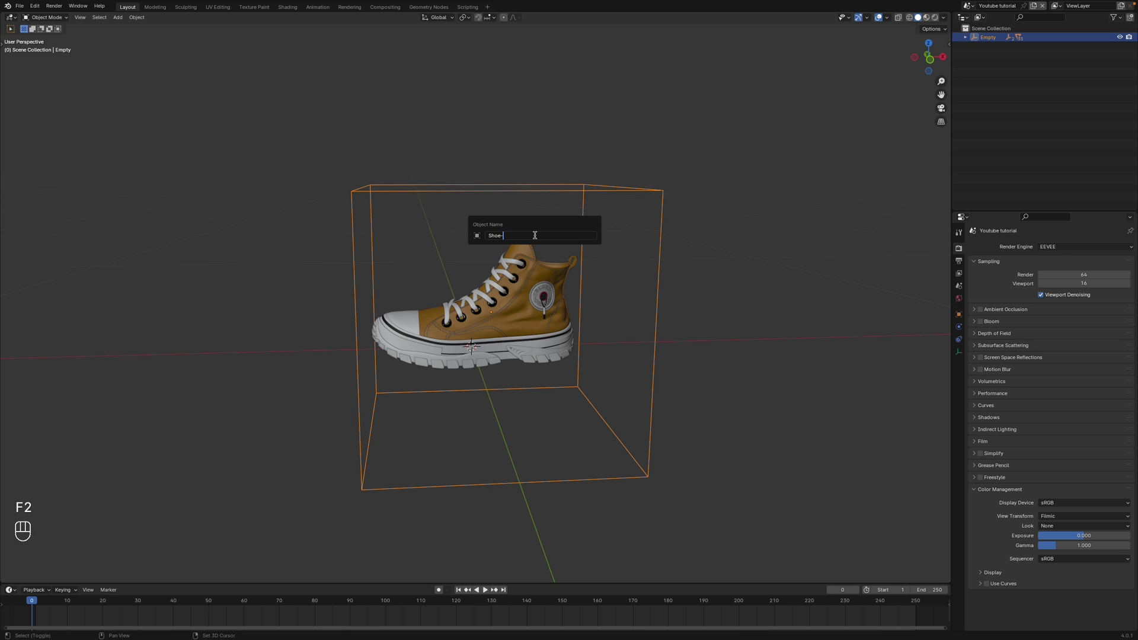
pyautogui.press('shift+BackSpace')
pyautogui.press('shift+BackSpace')
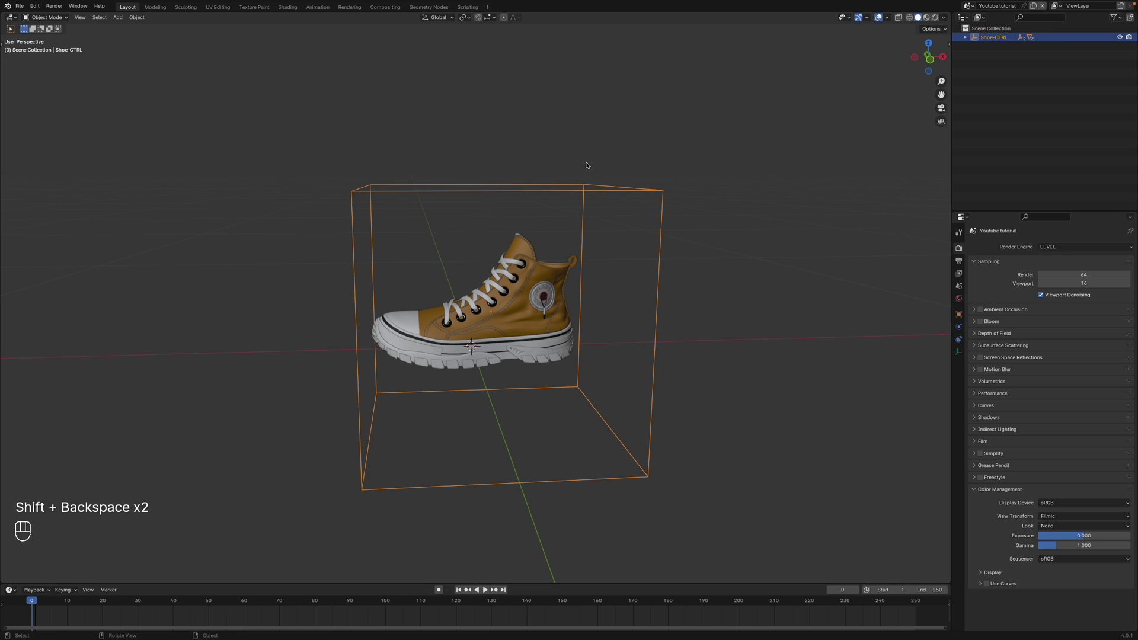
pyautogui.doubleClick(988, 42)
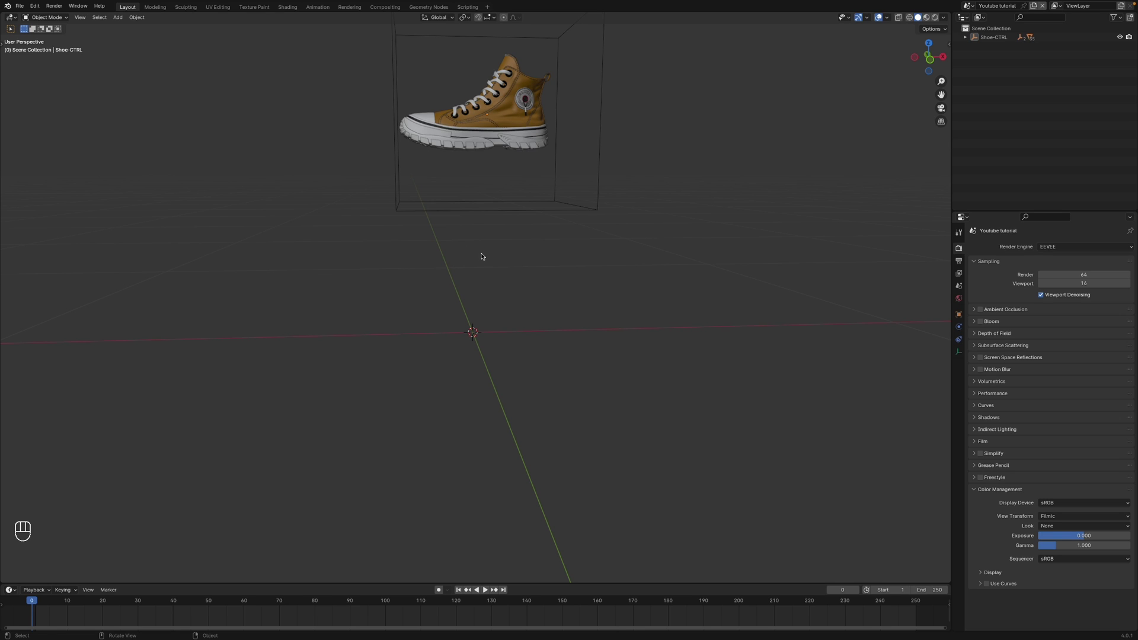
# - Add a cube, shrink it, squash it along Z and widen it into a thin platform slab, then reselect the shoe
pyautogui.press('shift+a')
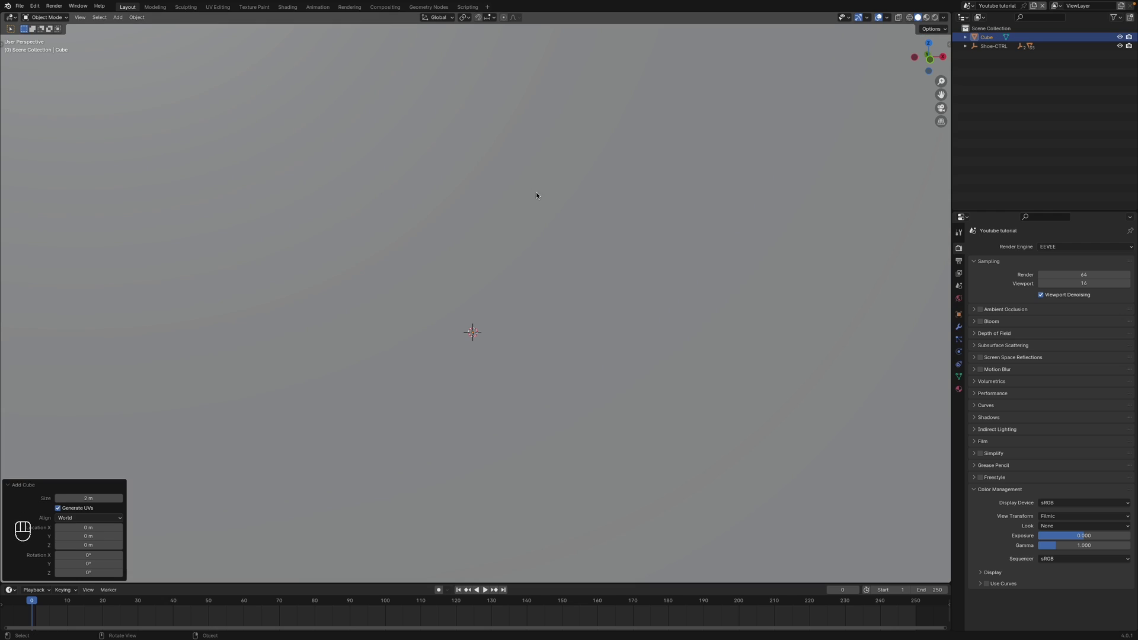
pyautogui.press('Tab')
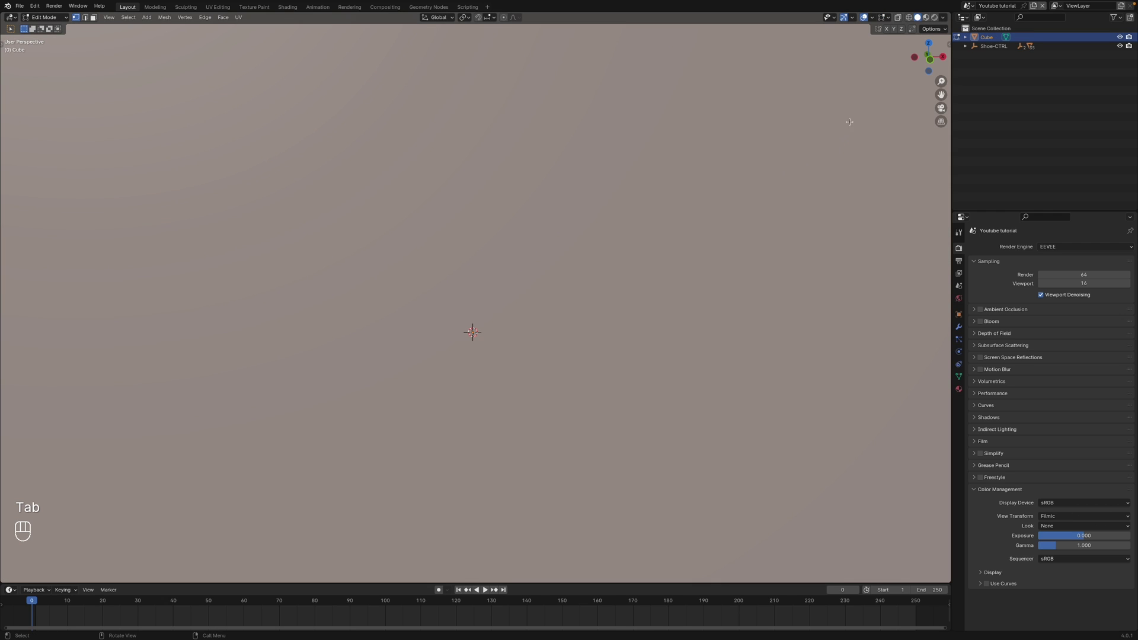
pyautogui.press('s')
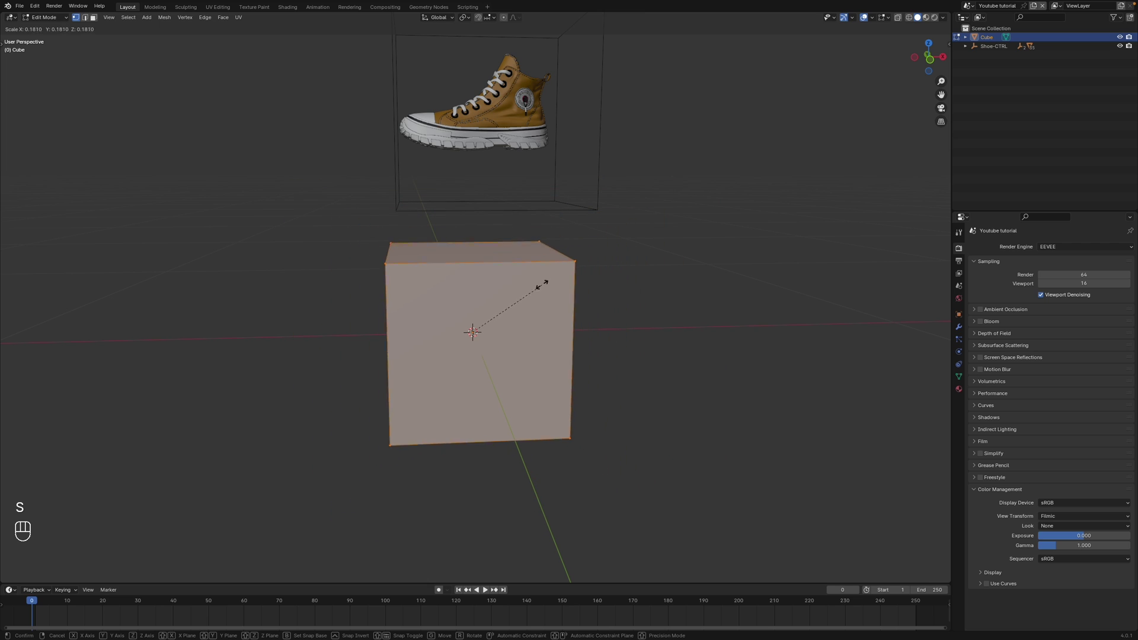
pyautogui.press('s')
pyautogui.press('z')
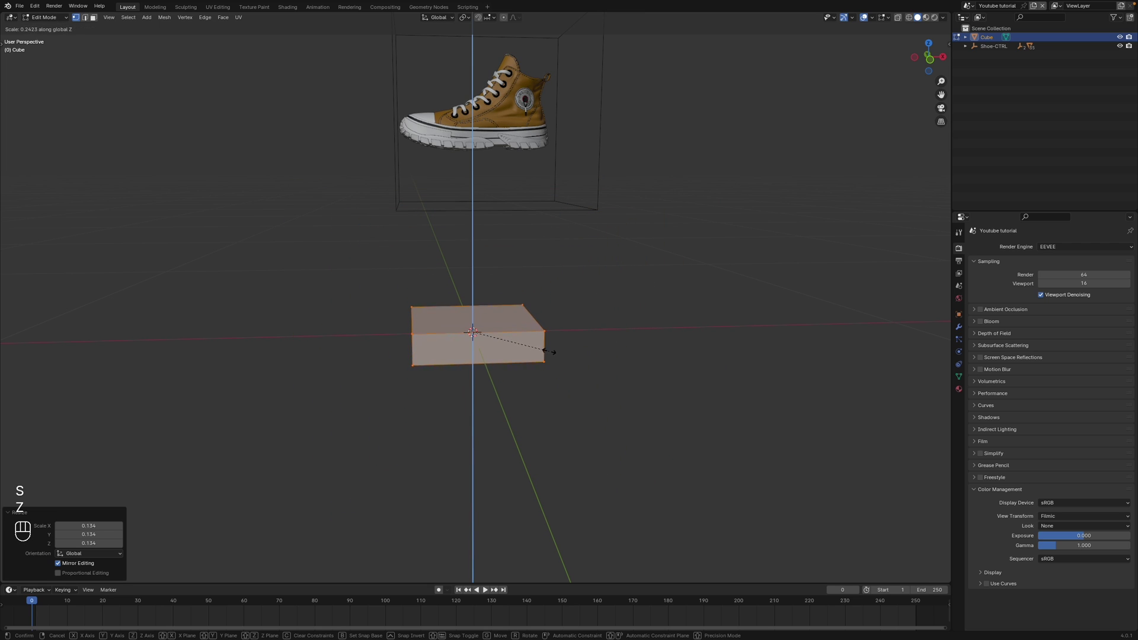
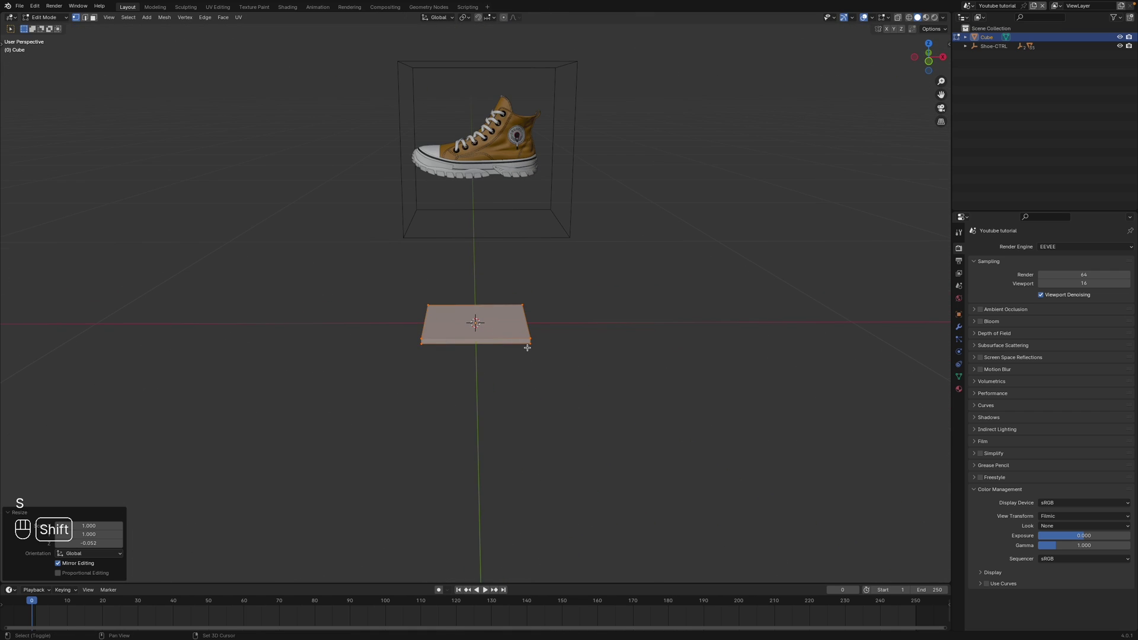
pyautogui.press('shift+z')
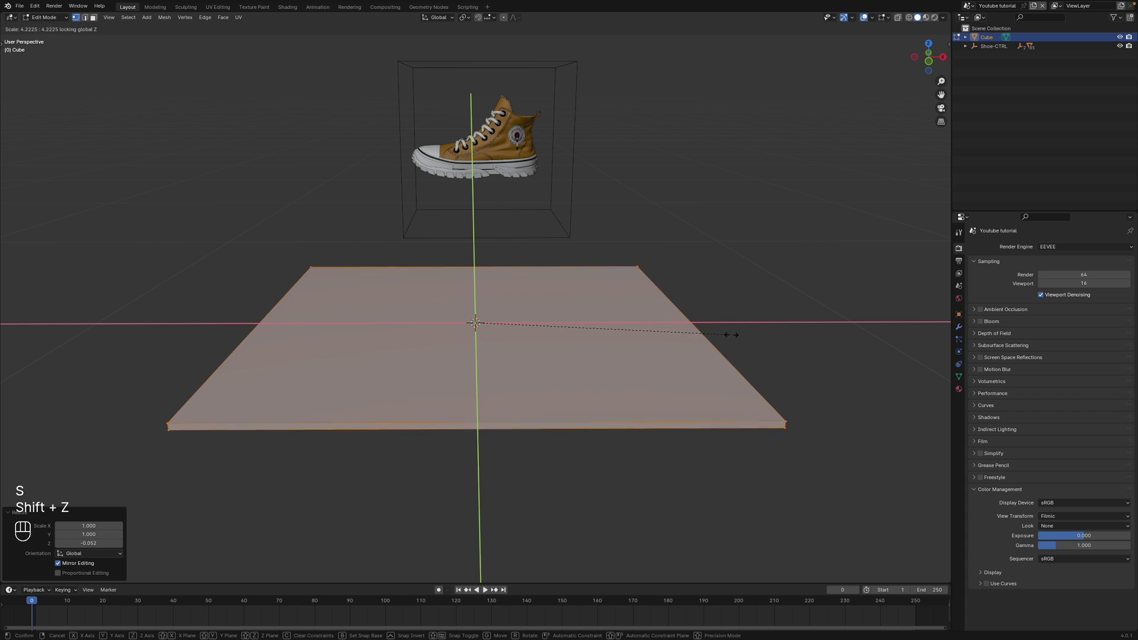
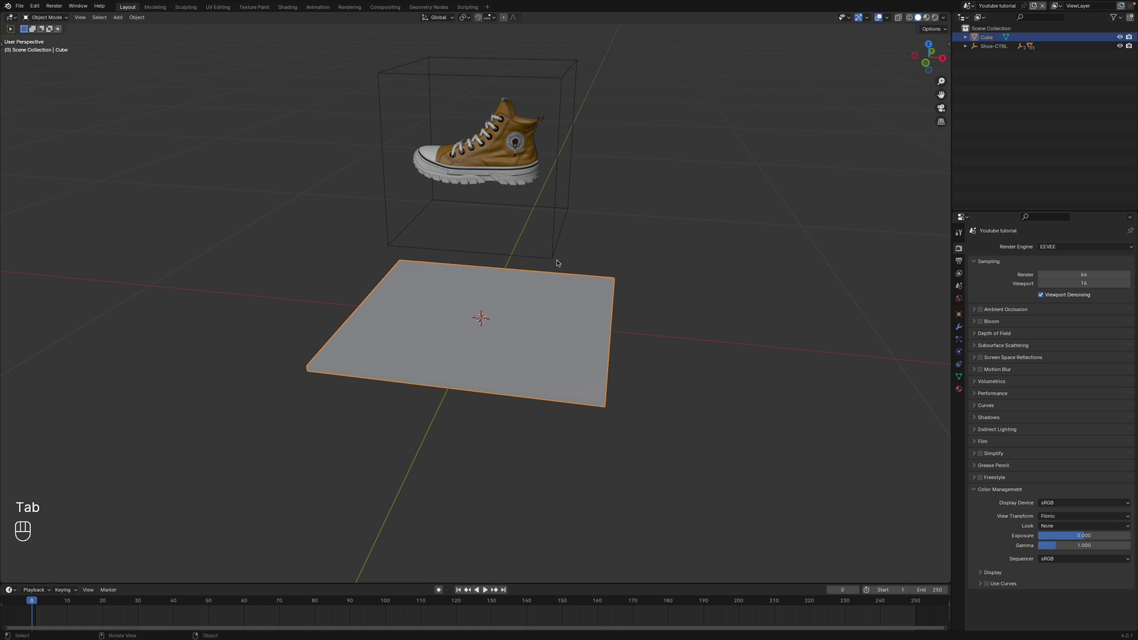
pyautogui.click(552, 247)
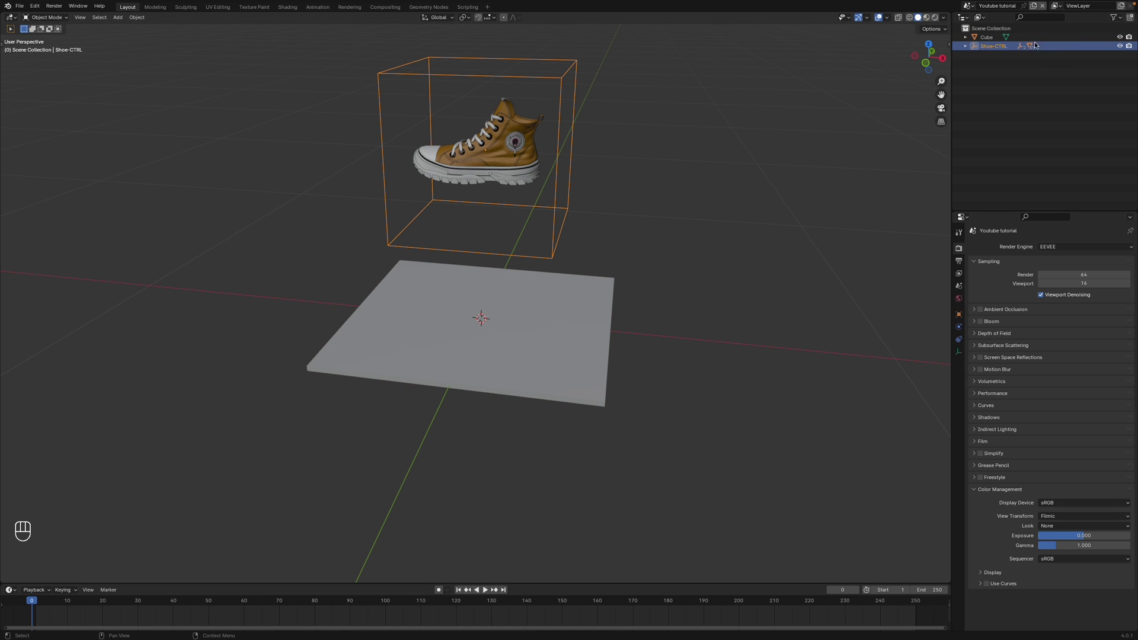
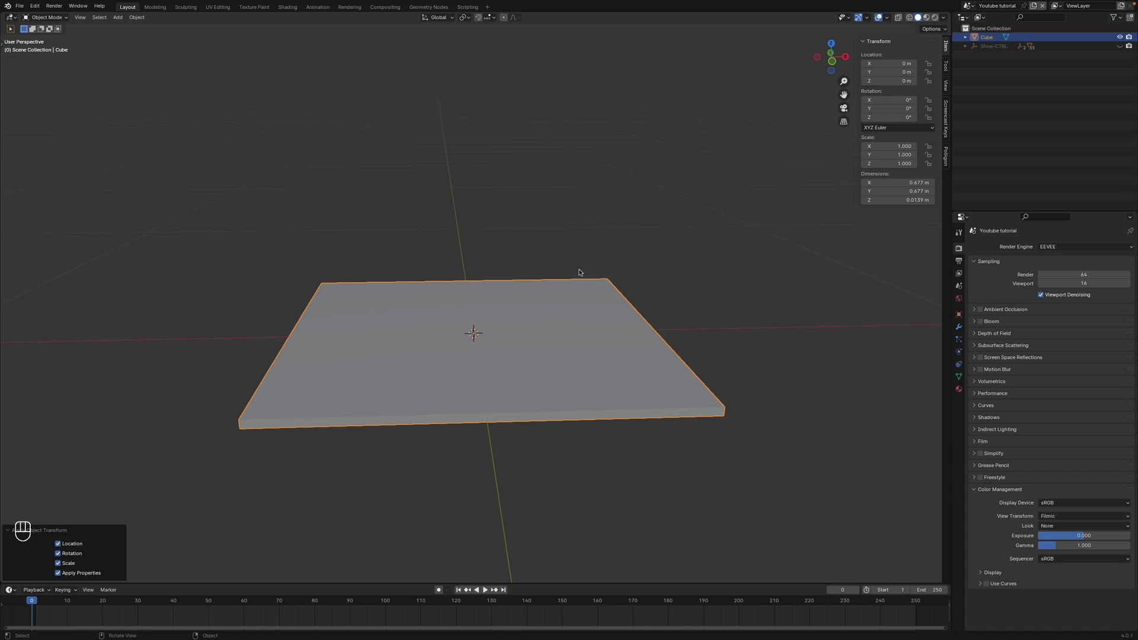
# - Hide the shoe, select the platform slab and frame it in front orthographic view
pyautogui.press('s')
pyautogui.click(646, 247)
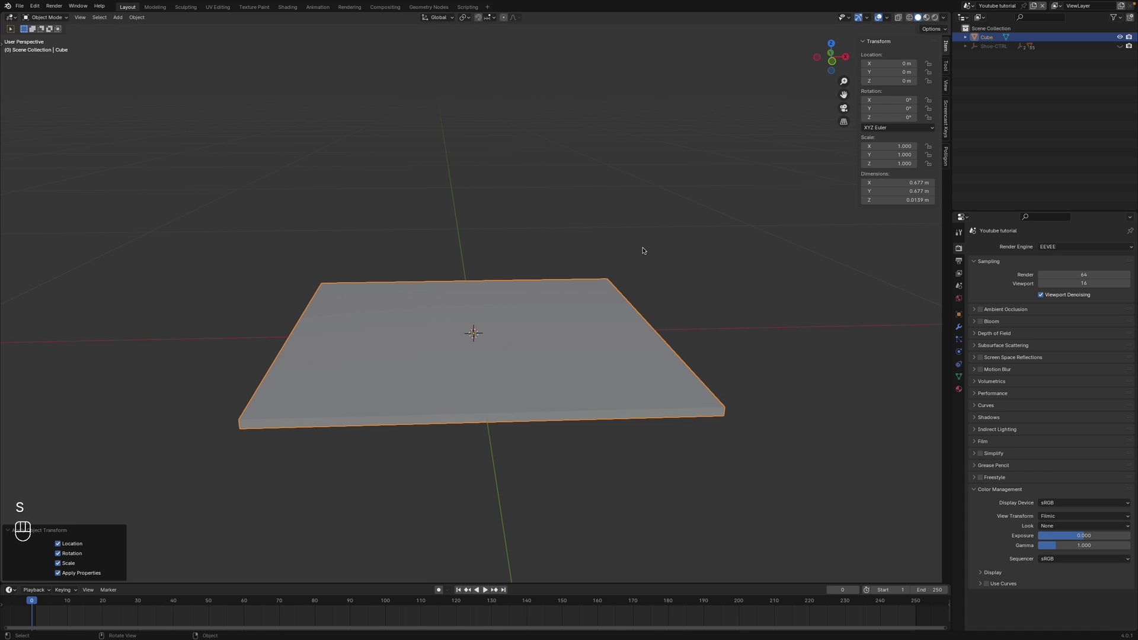
pyautogui.press('KP_1')
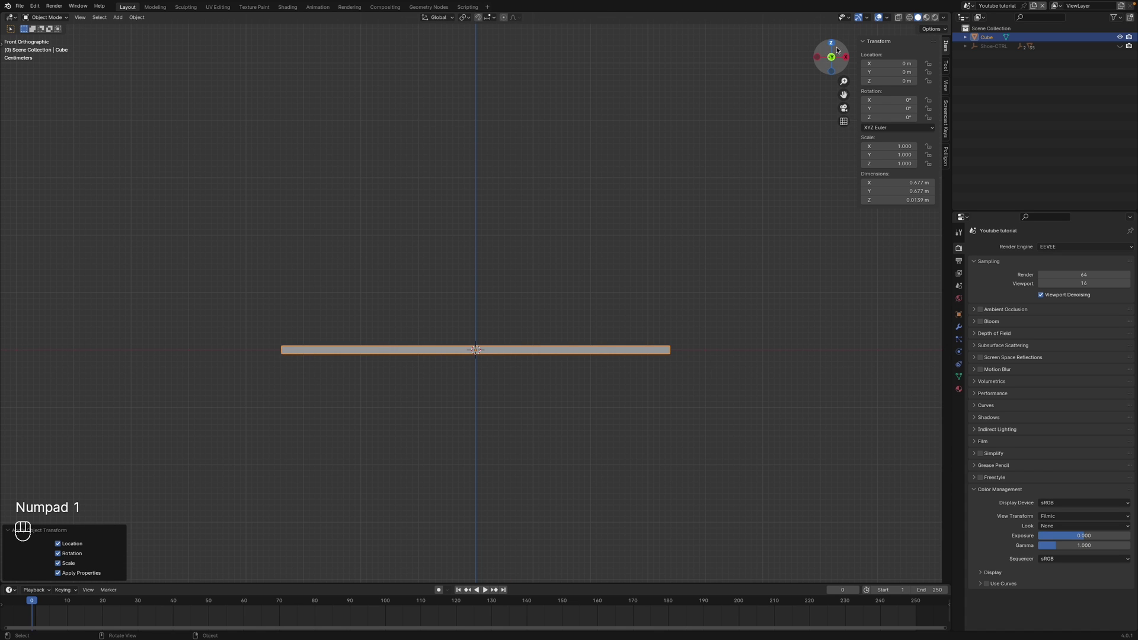
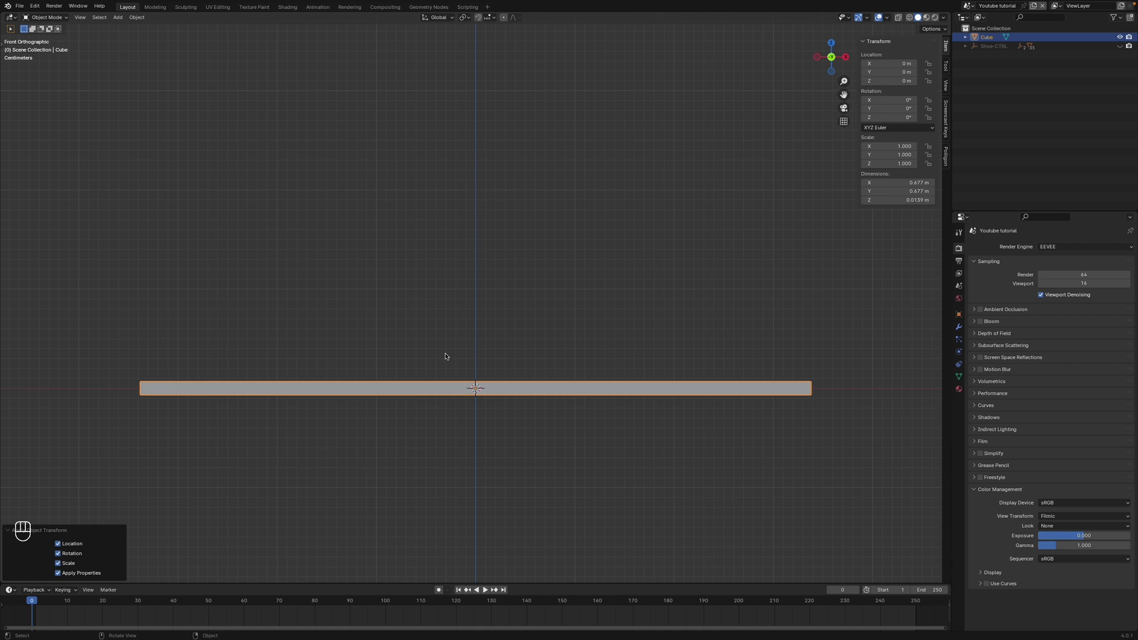
pyautogui.moveTo(450, 338); pyautogui.dragTo(454, 258)
pyautogui.click(454, 258)
# - Edit the slab's mesh in edge mode with X-ray on to reach its outer side edges
pyautogui.press('Tab')
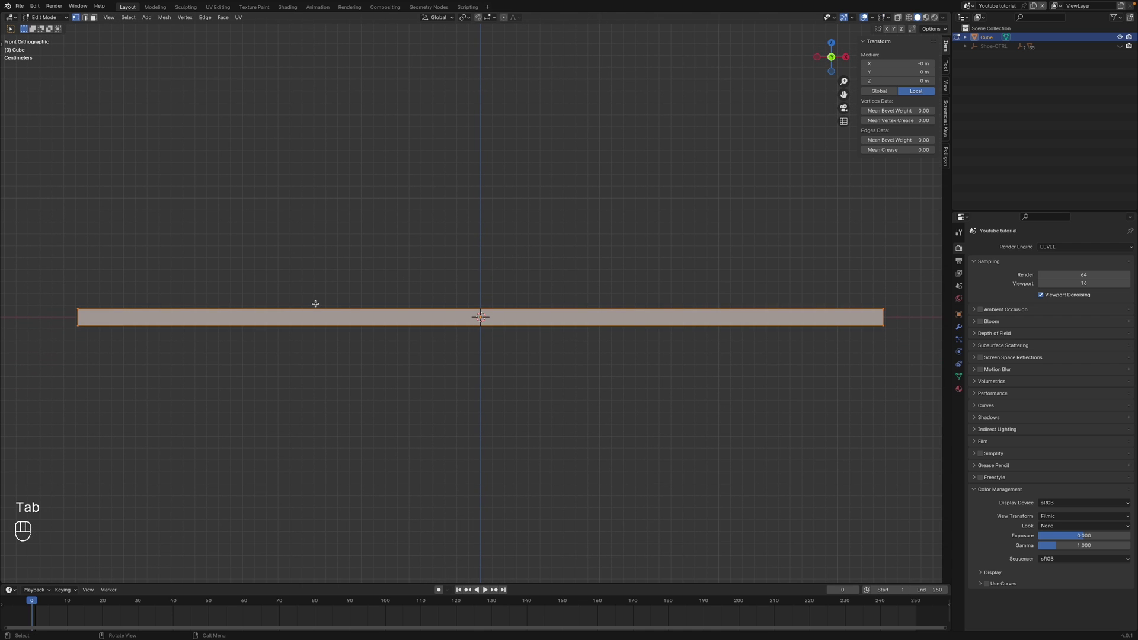
pyautogui.press('2')
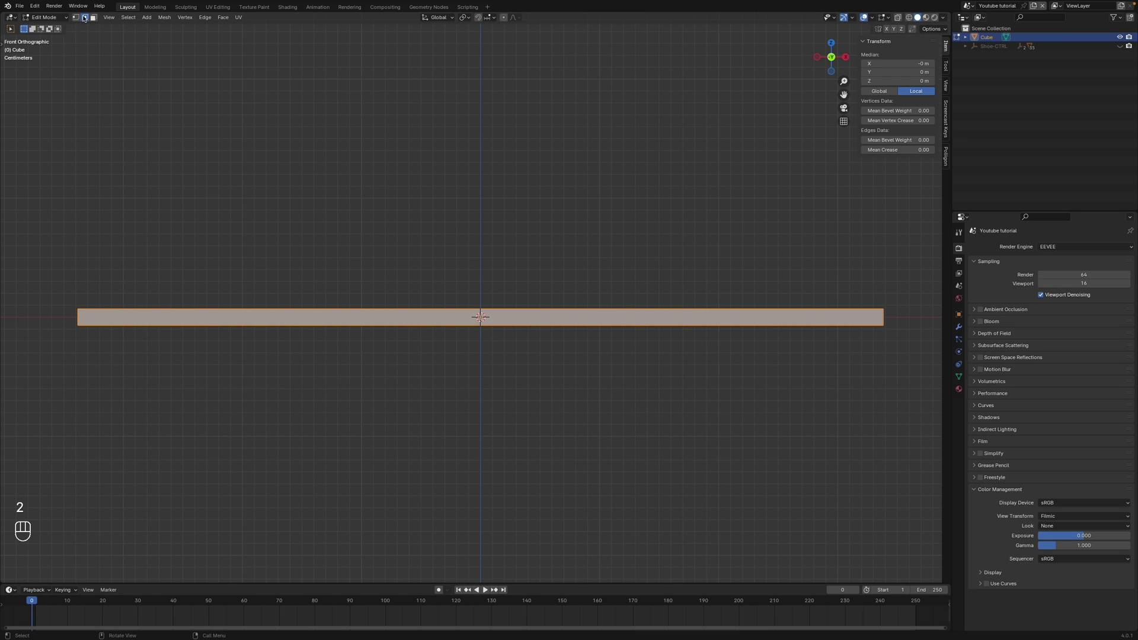
pyautogui.press('a')
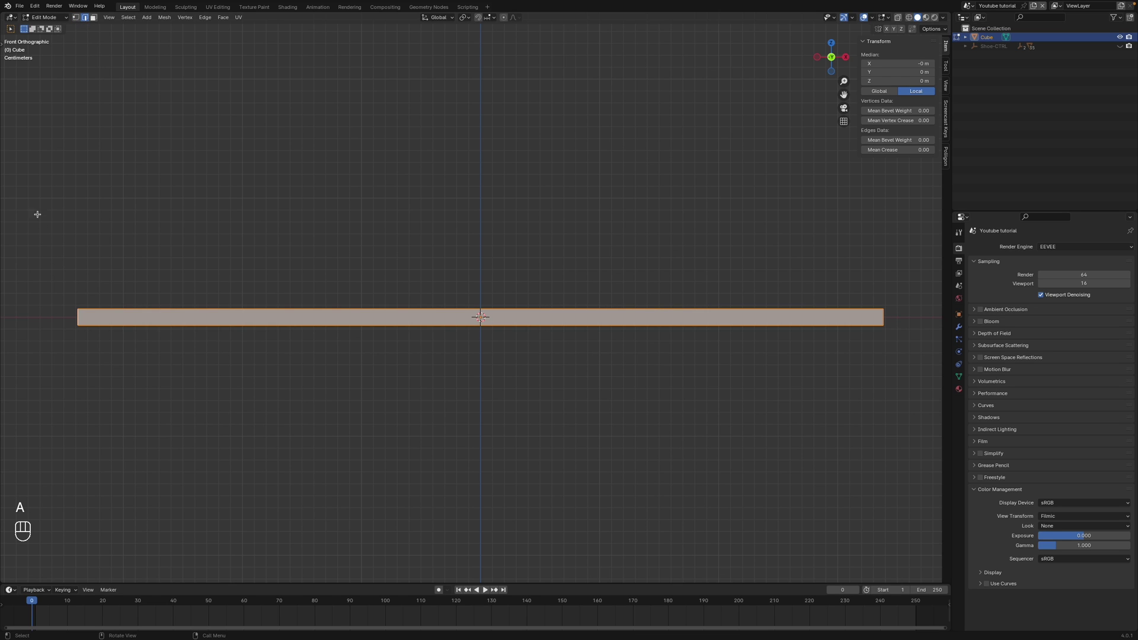
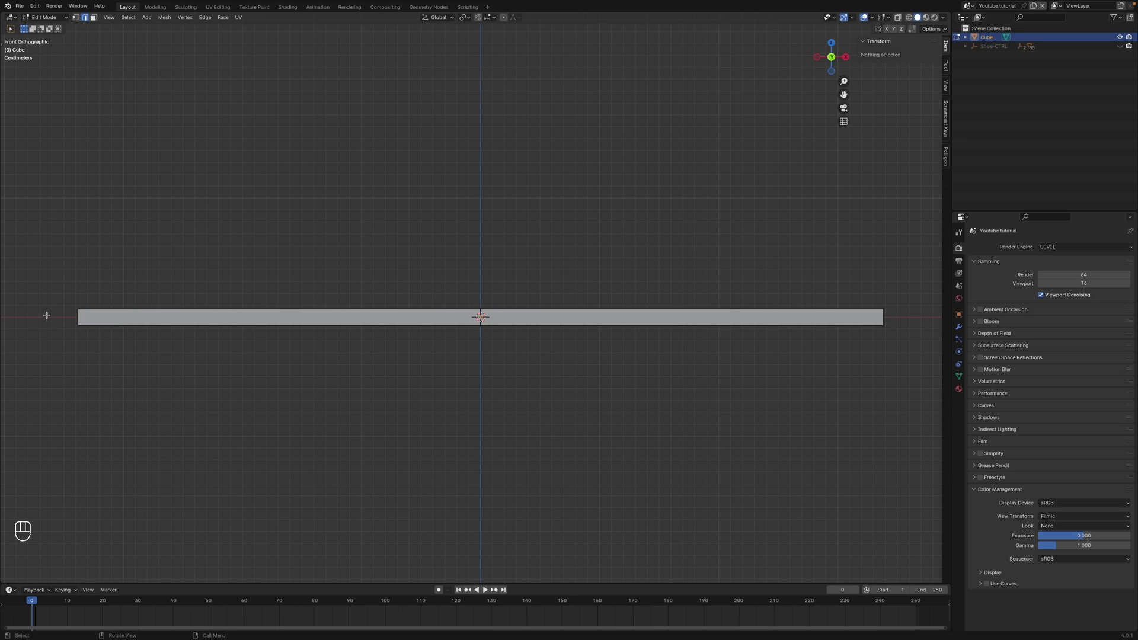
pyautogui.press('alt+z')
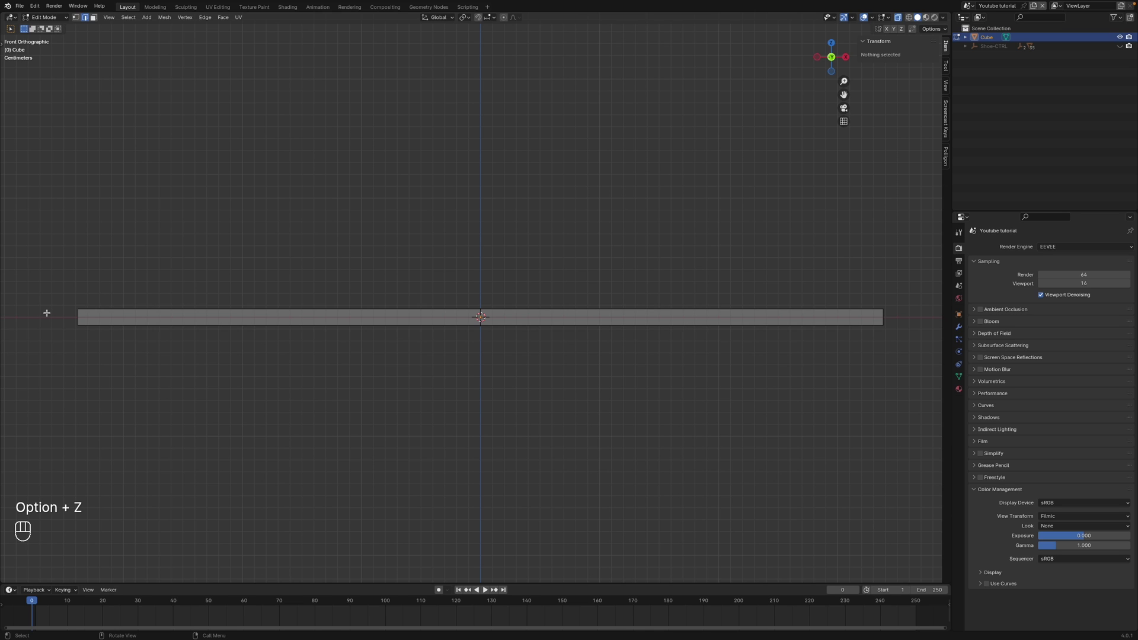
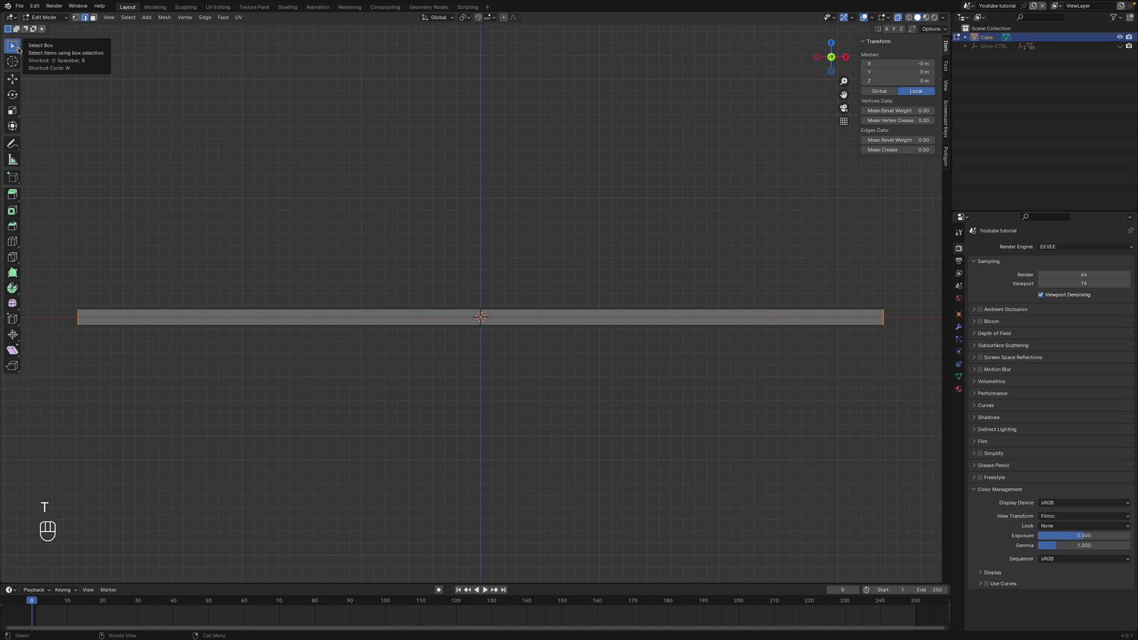
# - From top view, bevel the selected corner edges into rounded ends and return to Object Mode
pyautogui.press('t')
pyautogui.press('KP_7')
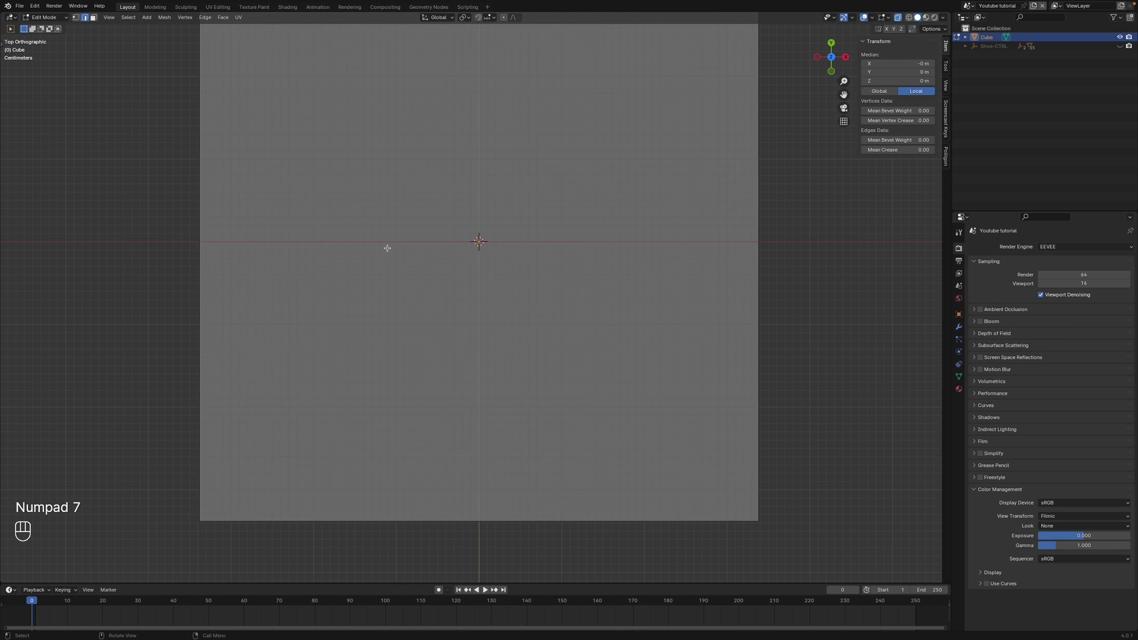
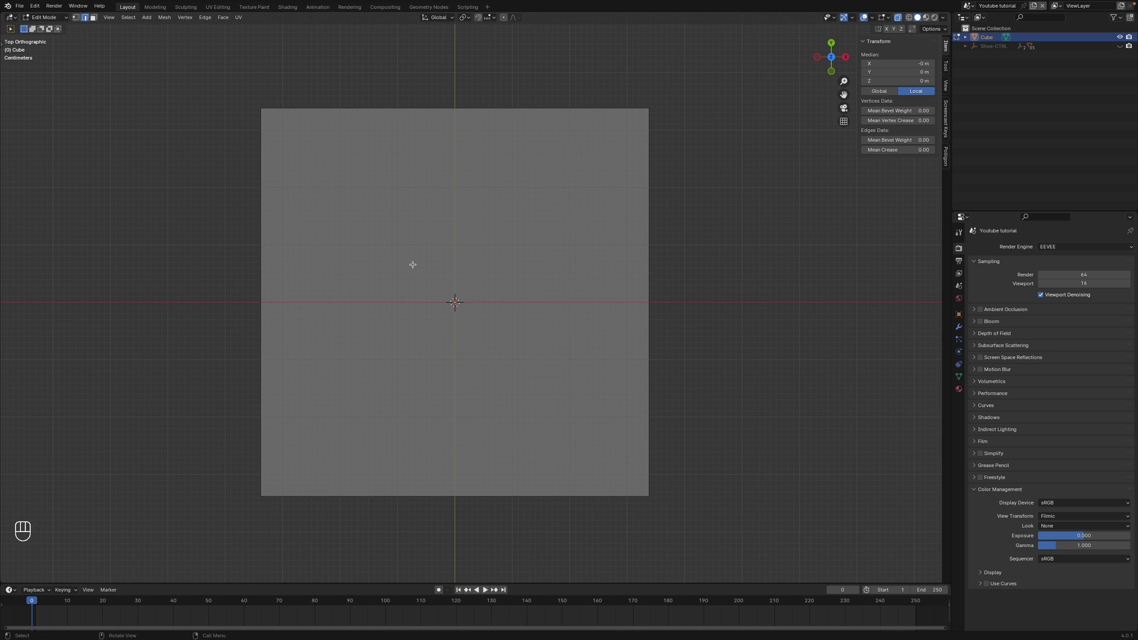
pyautogui.press('super+b')
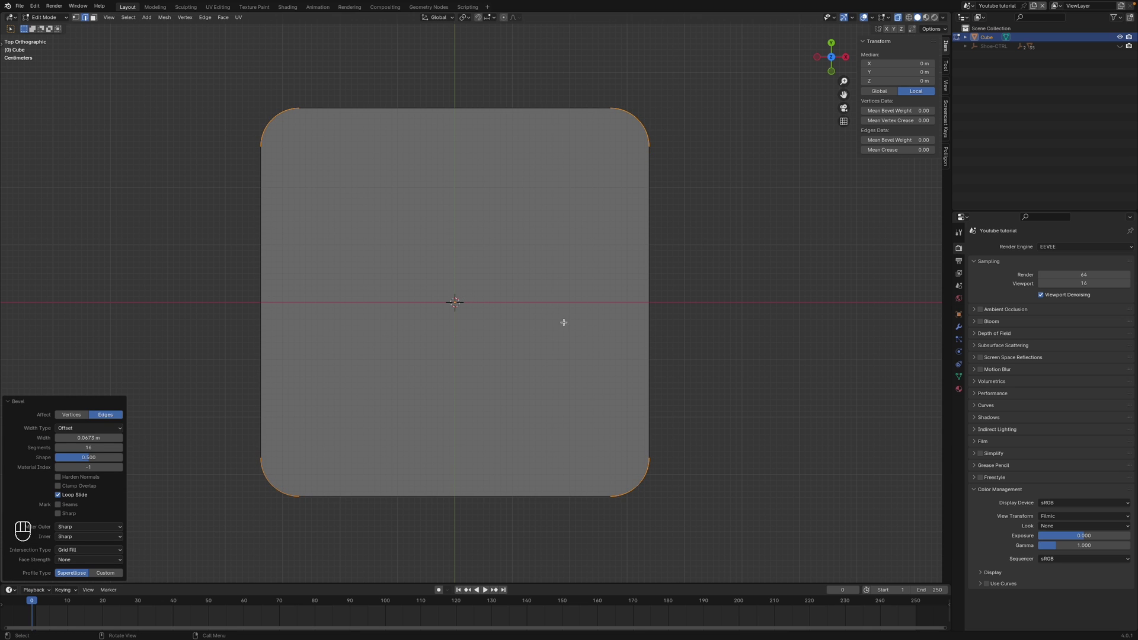
pyautogui.press('Tab')
pyautogui.moveTo(560, 327); pyautogui.dragTo(574, 251)
pyautogui.press('alt+z')
pyautogui.moveTo(617, 327); pyautogui.dragTo(624, 312)
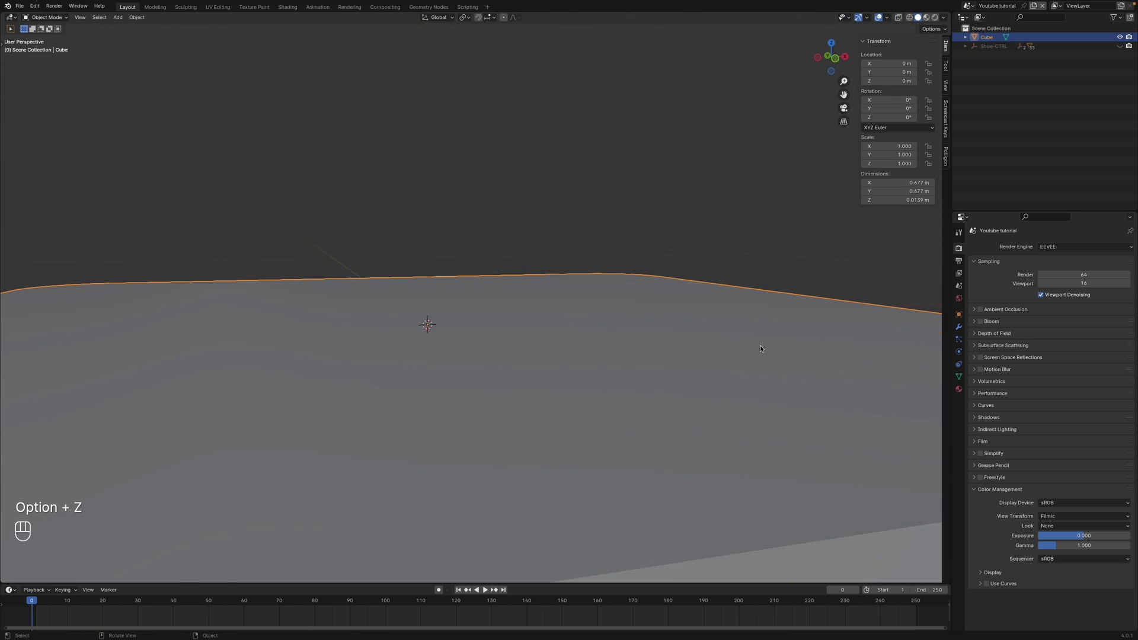
# - Orbit to the slab's rim and apply Shade Smooth to the slab
pyautogui.moveTo(762, 349); pyautogui.dragTo(339, 332)
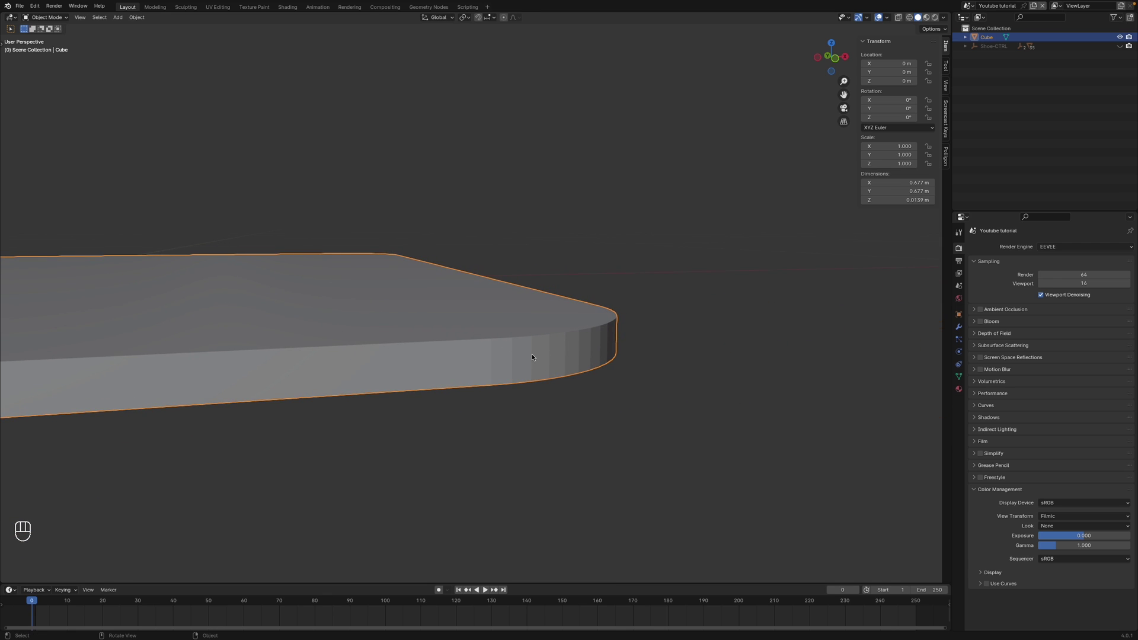
pyautogui.moveTo(529, 354); pyautogui.dragTo(527, 363)
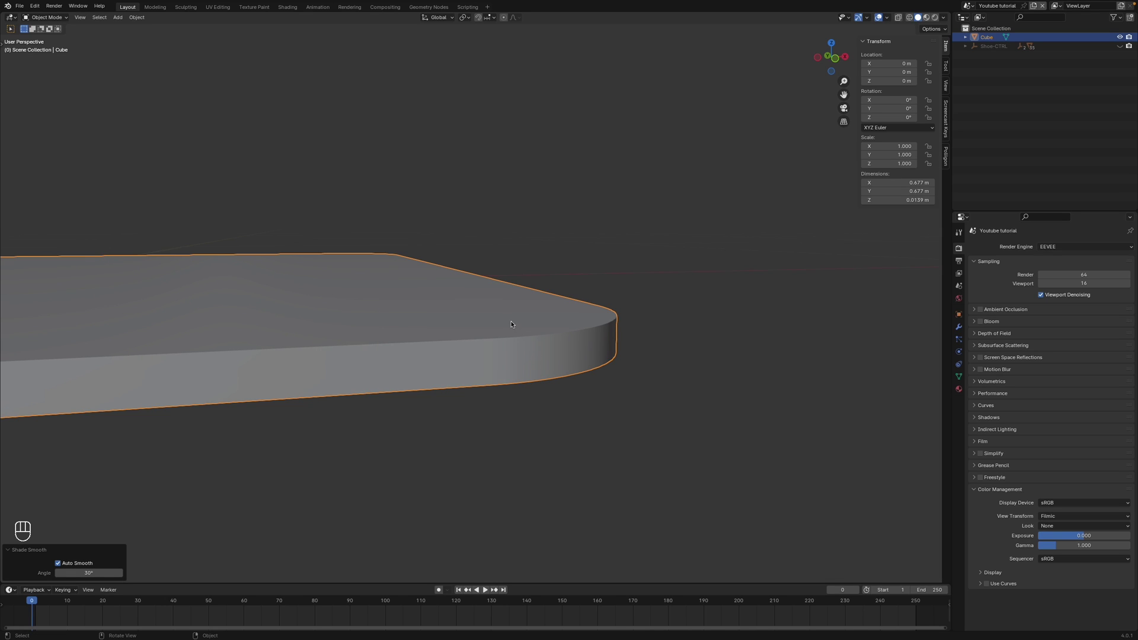
pyautogui.press('q')
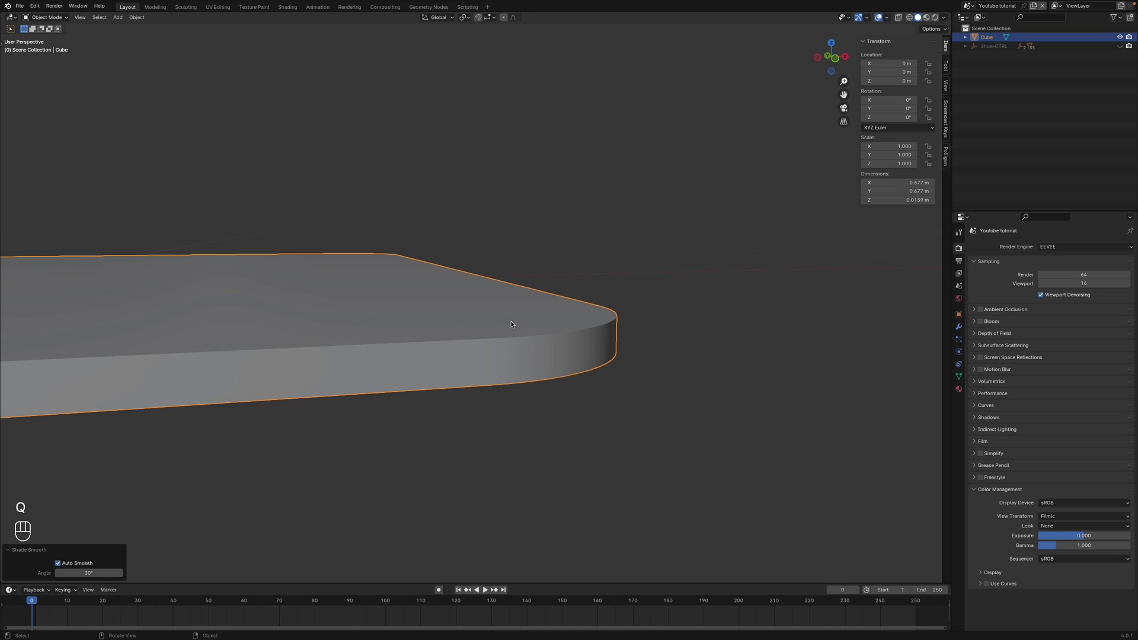
pyautogui.moveTo(514, 322); pyautogui.dragTo(578, 299)
pyautogui.click(580, 315)
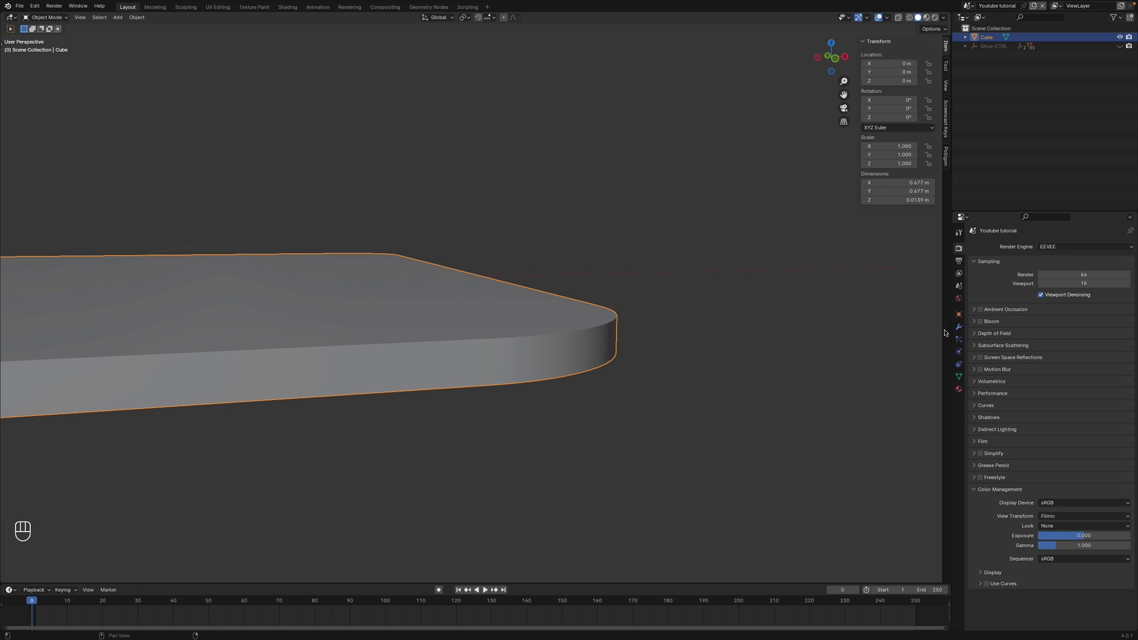
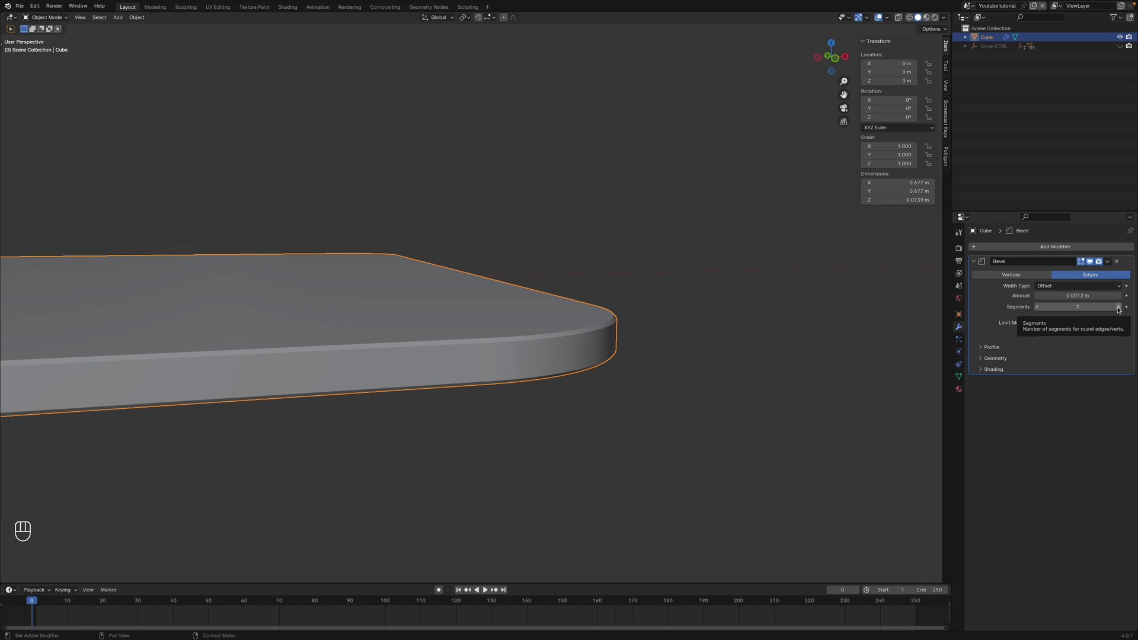
# - Set the Bevel modifier to 0.0012 m with 6 segments and collapse its panel
pyautogui.click(1120, 307)
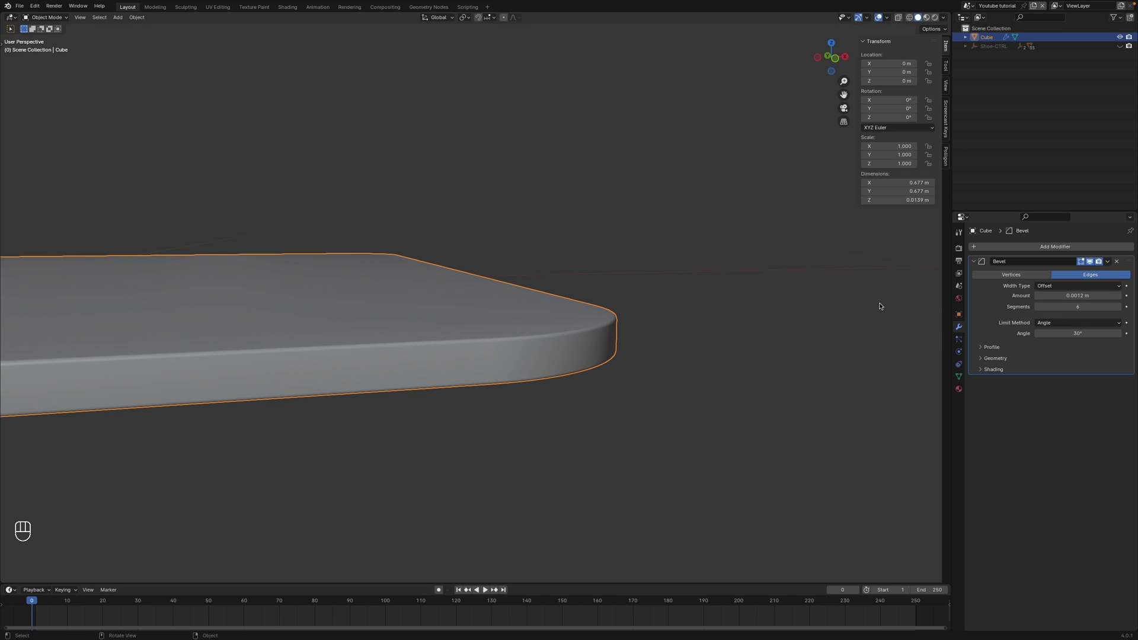
pyautogui.click(976, 262)
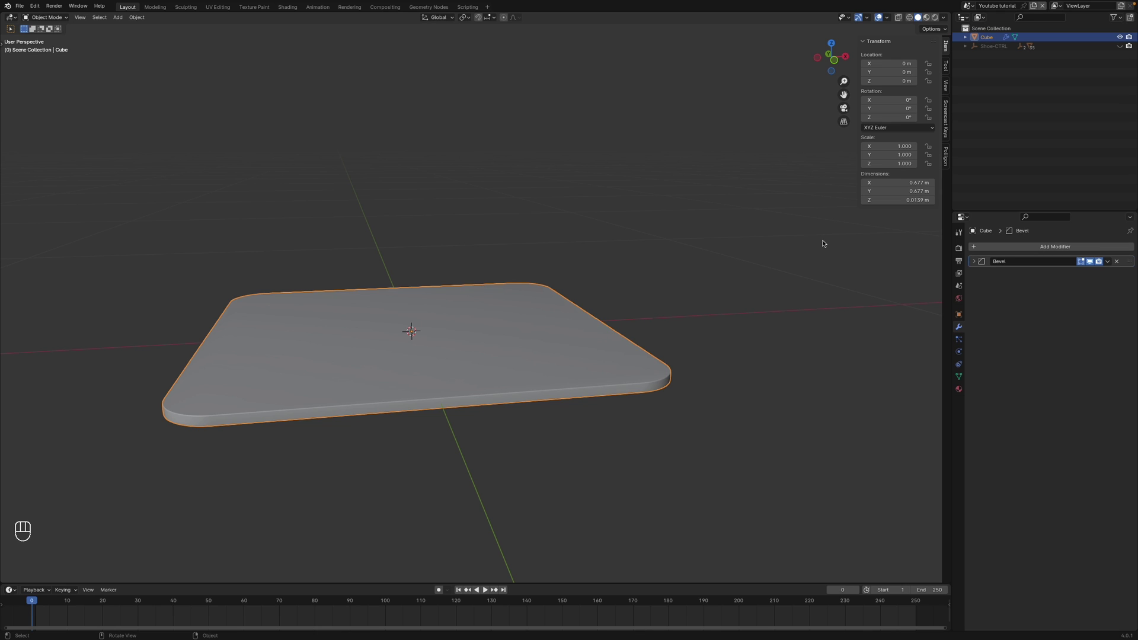
# - Add an Array modifier below the Bevel with Relative Offset off and Object Offset on
pyautogui.moveTo(998, 244); pyautogui.dragTo(985, 247)
pyautogui.press('r')
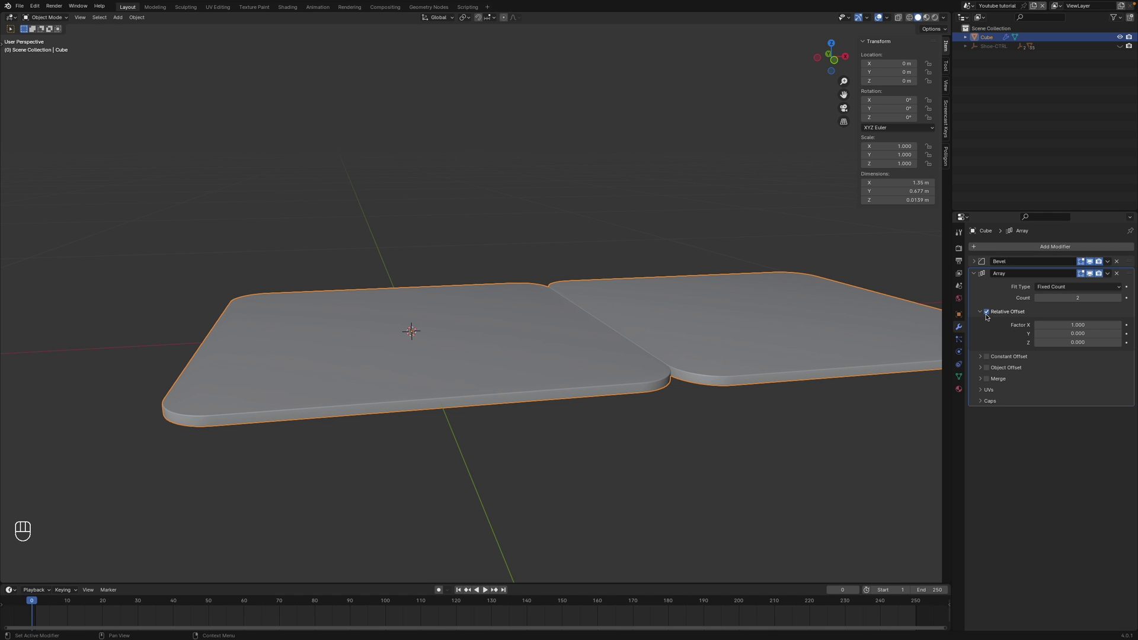
pyautogui.click(991, 316)
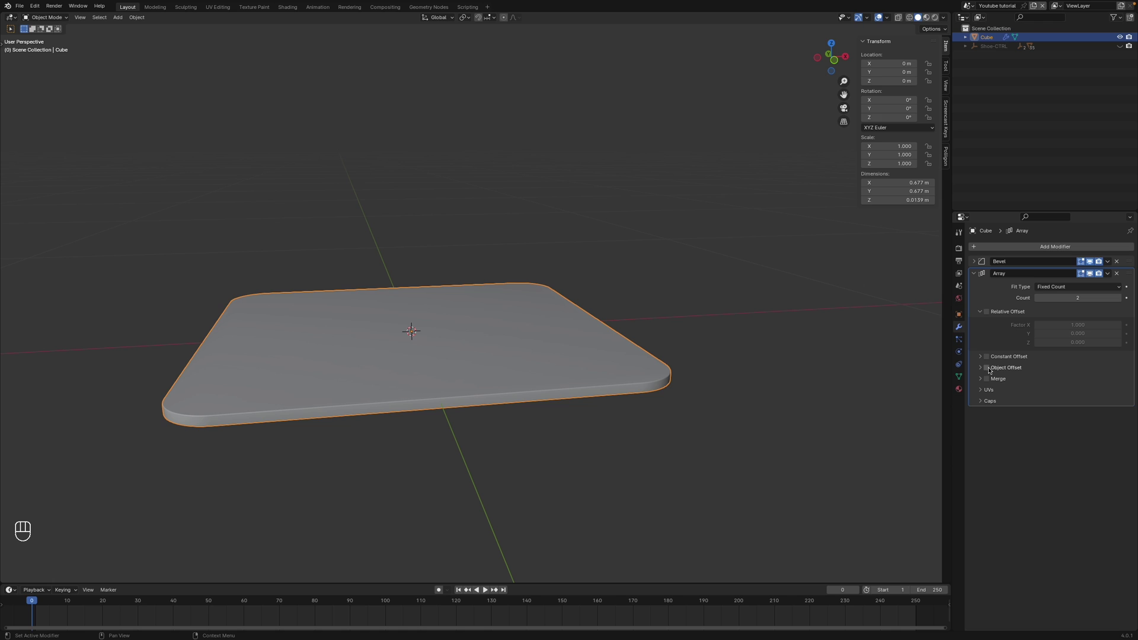
pyautogui.click(991, 370)
pyautogui.click(983, 369)
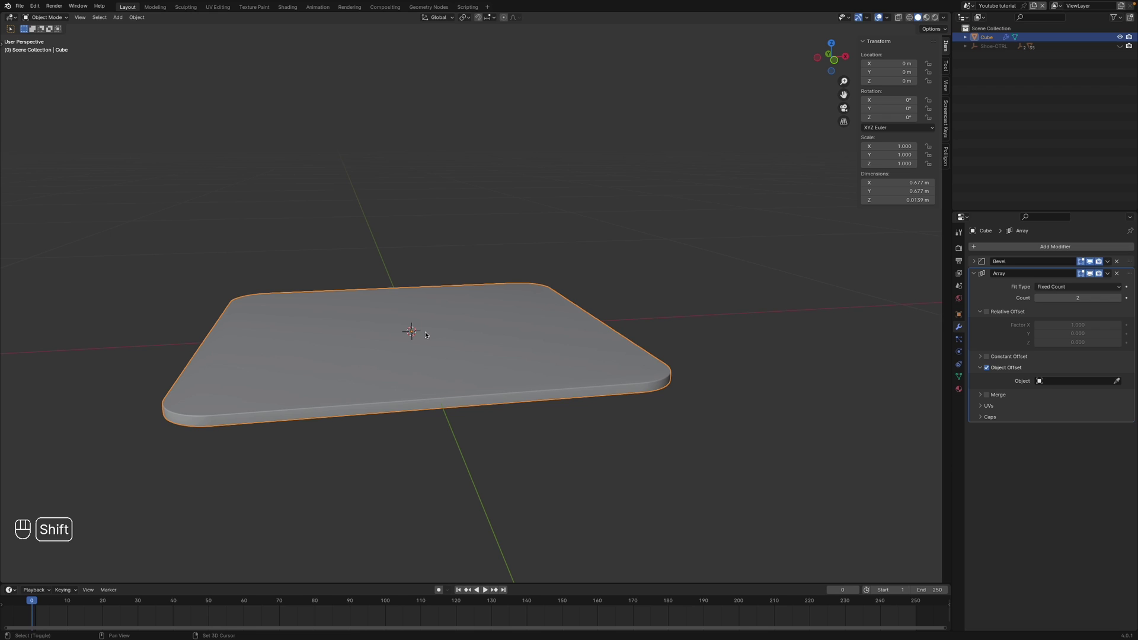
# - Add an empty at the slab's center with a small display size
pyautogui.press('shift+a')
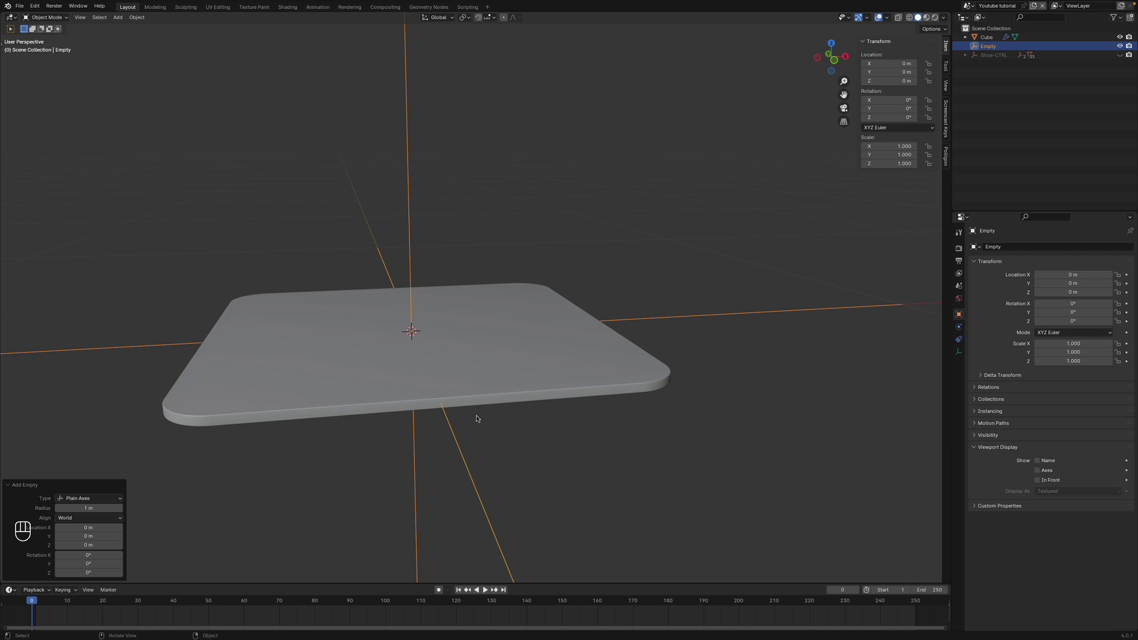
pyautogui.click(553, 236)
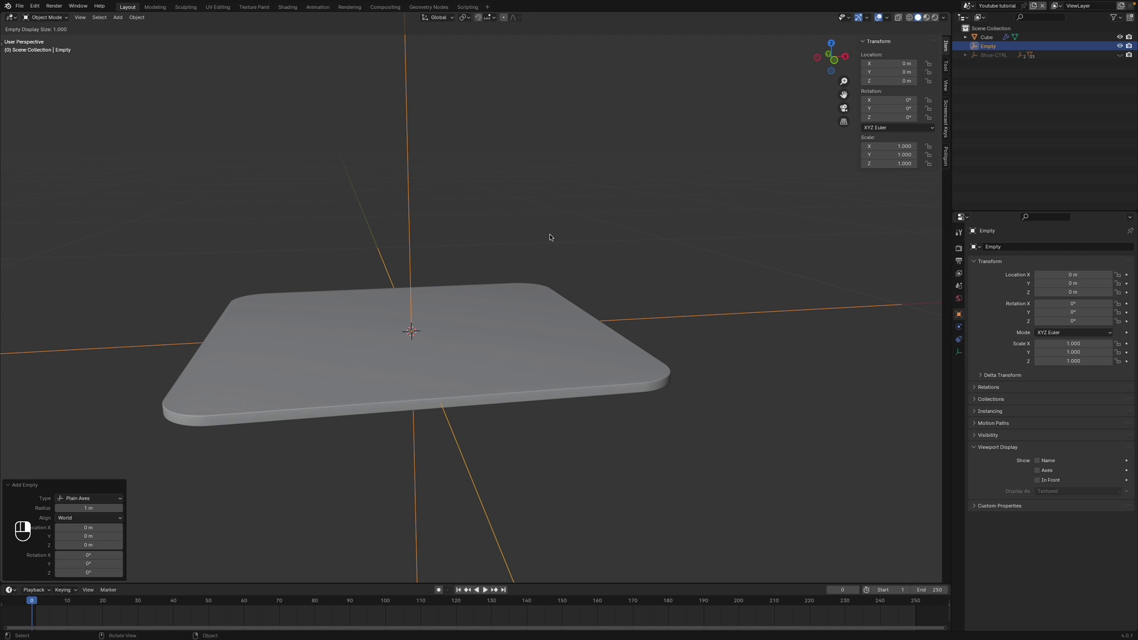
pyautogui.click(534, 251)
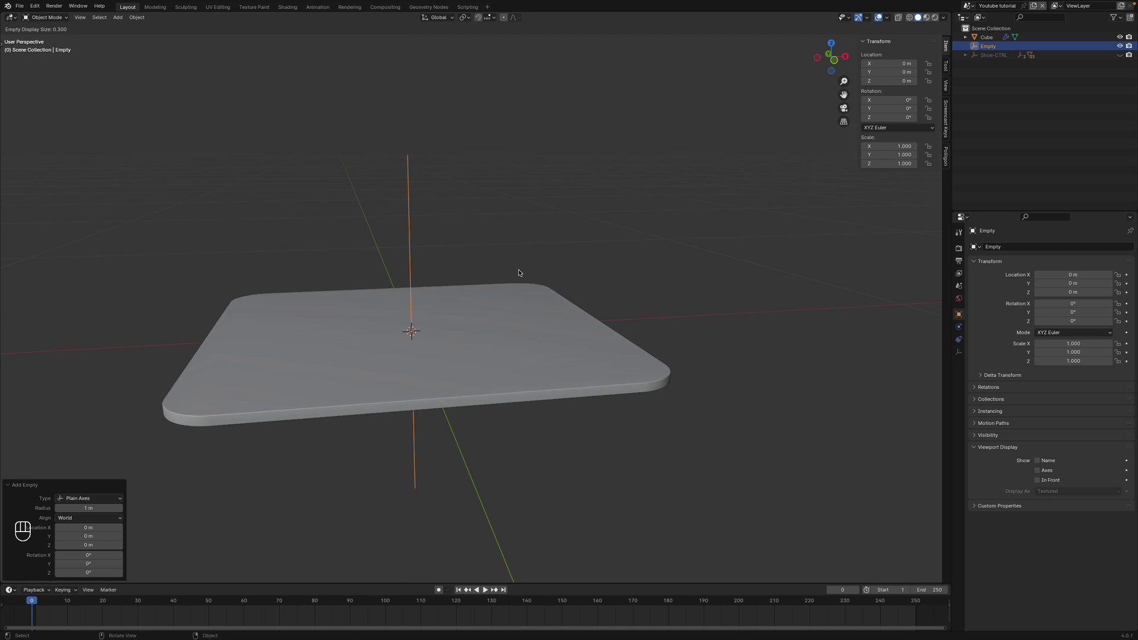
pyautogui.click(514, 279)
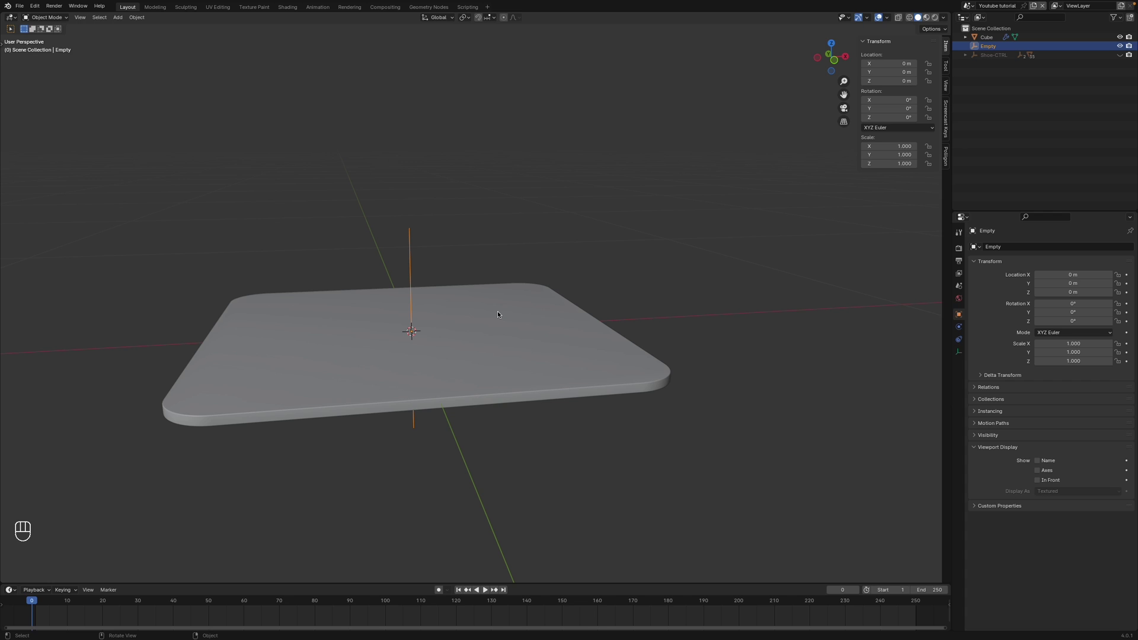
# - Move the new empty slightly upward along Z
pyautogui.click(499, 313)
pyautogui.click(503, 306)
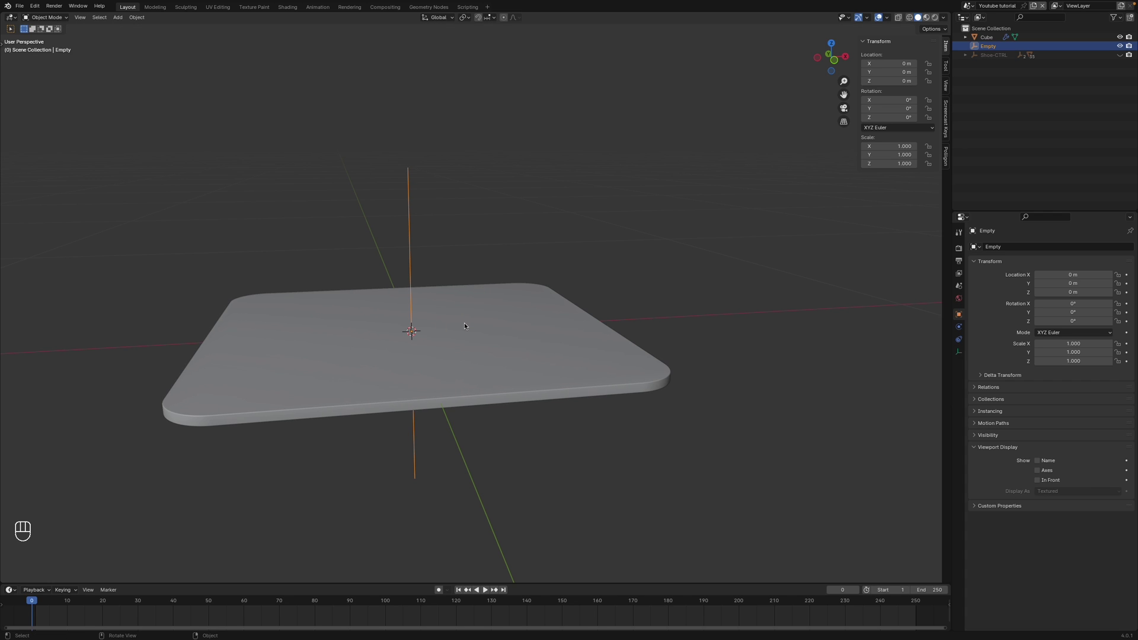
pyautogui.press('g')
pyautogui.press('z')
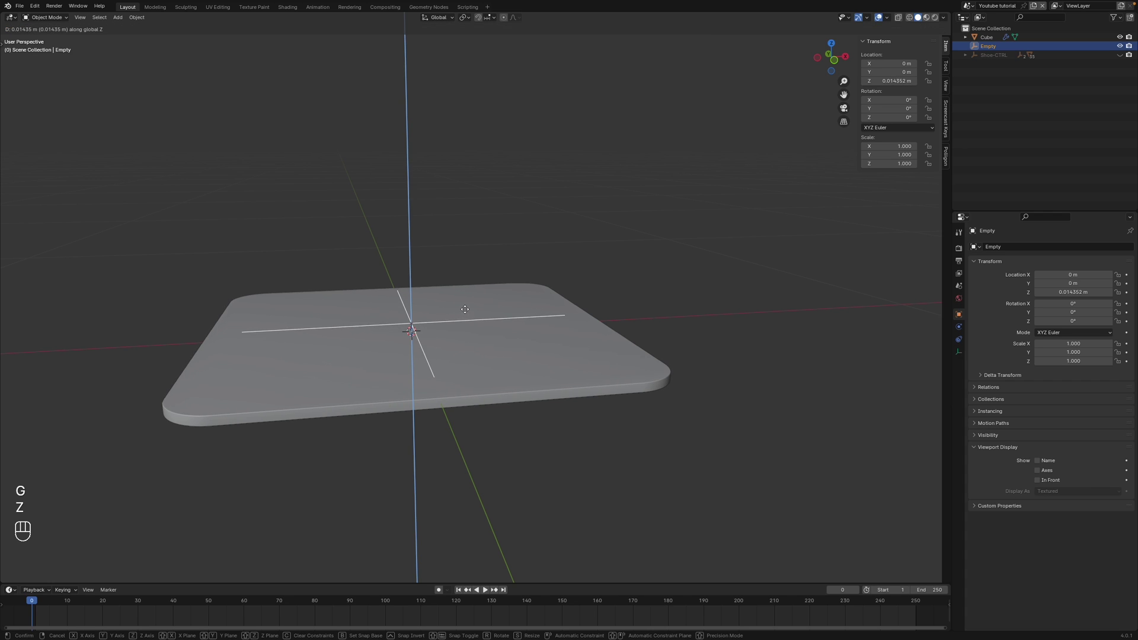
# - Set the platform's Array count to 7 with the Empty as its offset object
pyautogui.click(463, 242)
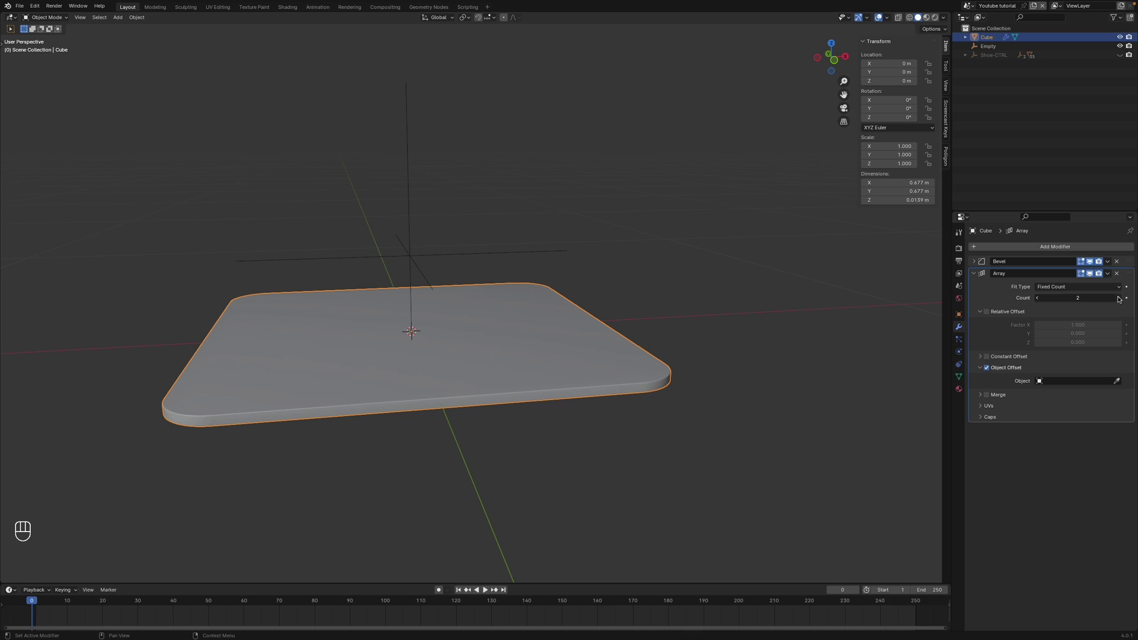
pyautogui.click(1120, 297)
pyautogui.doubleClick(1120, 297)
pyautogui.moveTo(1119, 297); pyautogui.dragTo(999, 48)
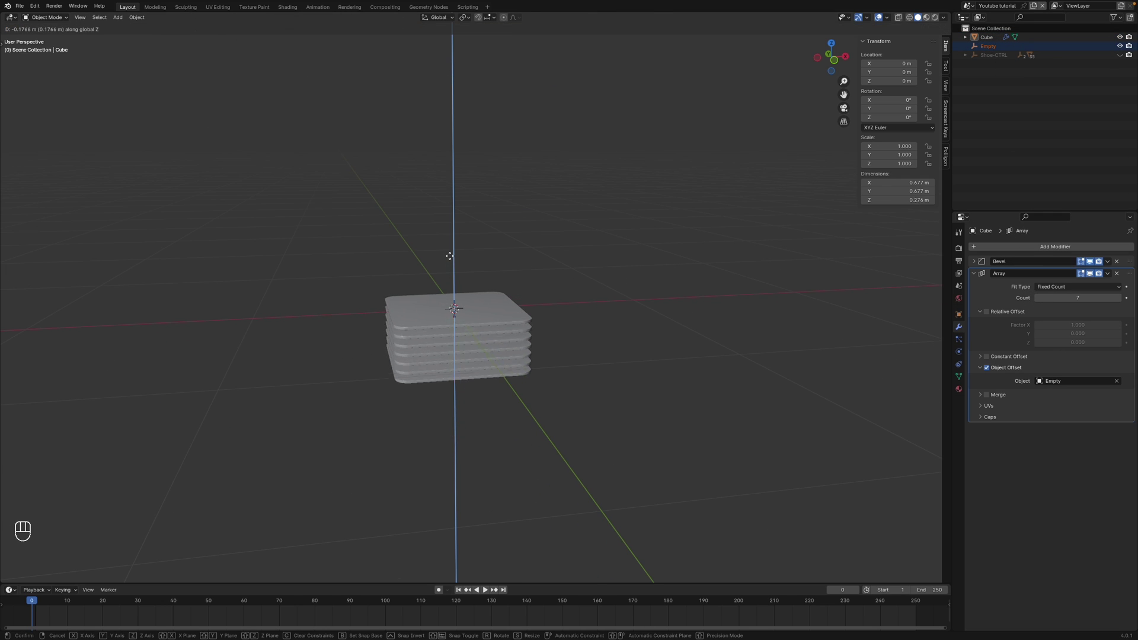
# - Lower the empty along Z so the seven slab copies sit closer together
pyautogui.click(436, 181)
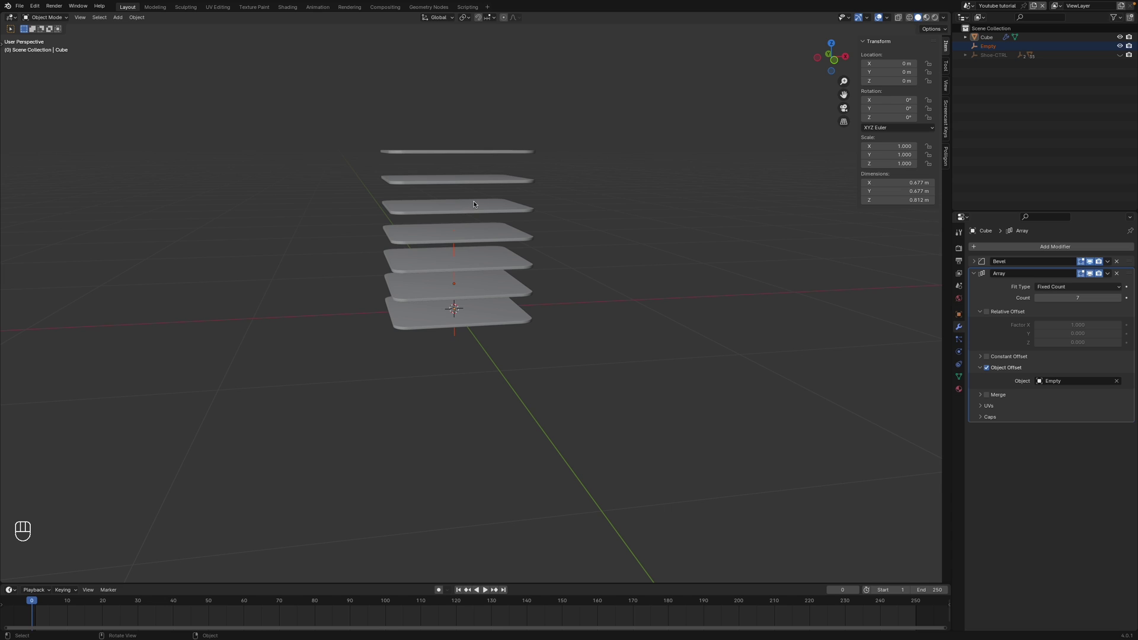
pyautogui.press('g')
pyautogui.press('z')
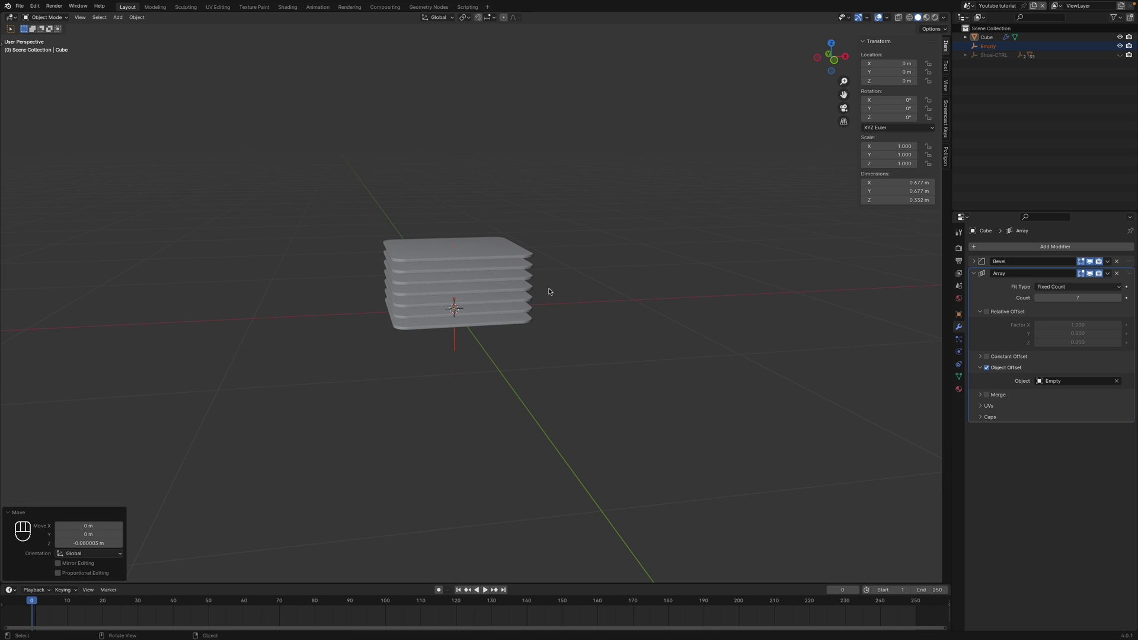
# - Scale the empty to about 0.925 and adjust its height so the layers taper upward
pyautogui.press('s')
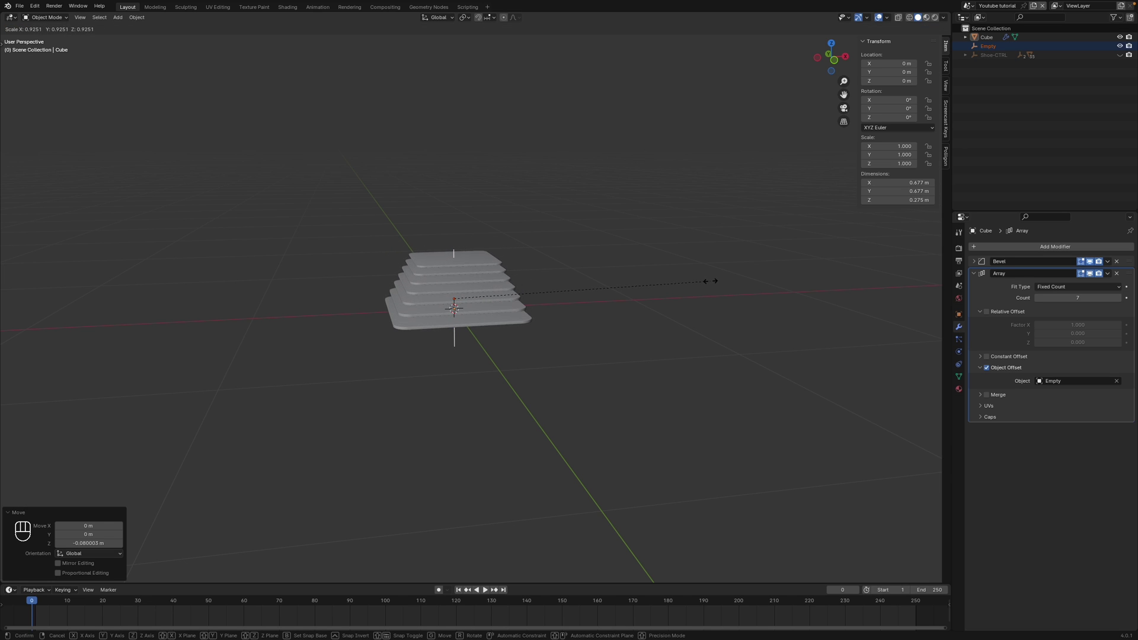
pyautogui.click(713, 282)
pyautogui.moveTo(592, 279); pyautogui.dragTo(426, 181)
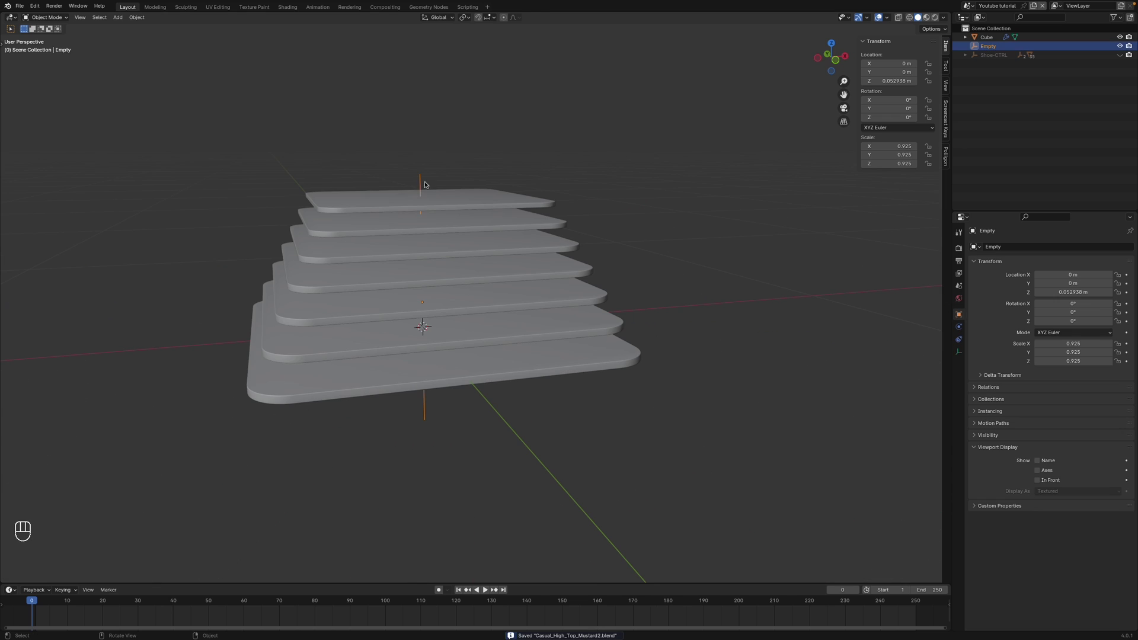
pyautogui.press('g')
pyautogui.press('z')
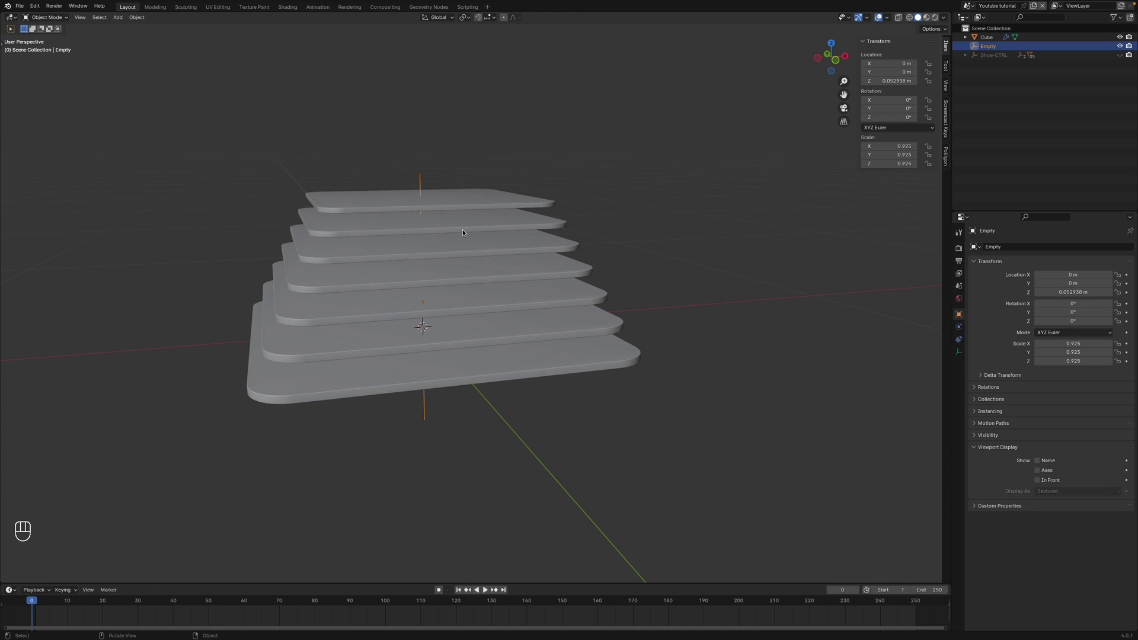
pyautogui.press('s')
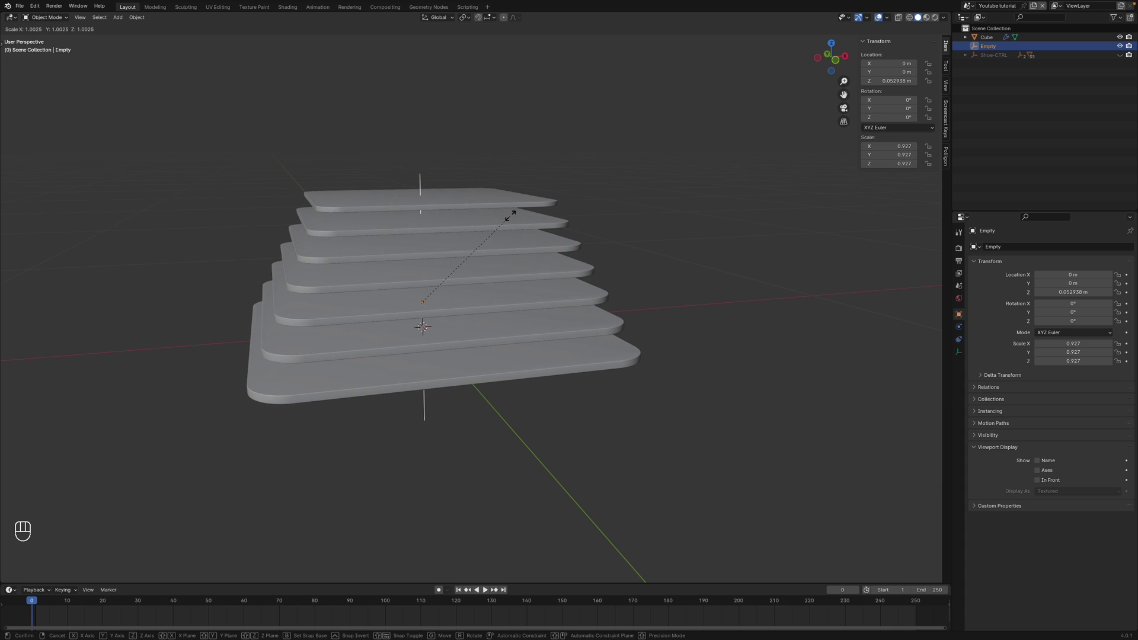
pyautogui.click(511, 218)
pyautogui.press('g')
pyautogui.press('z')
# - Raise the platform's Array count to 10 layers
pyautogui.click(512, 225)
pyautogui.click(510, 258)
pyautogui.doubleClick(1121, 299)
pyautogui.click(1121, 299)
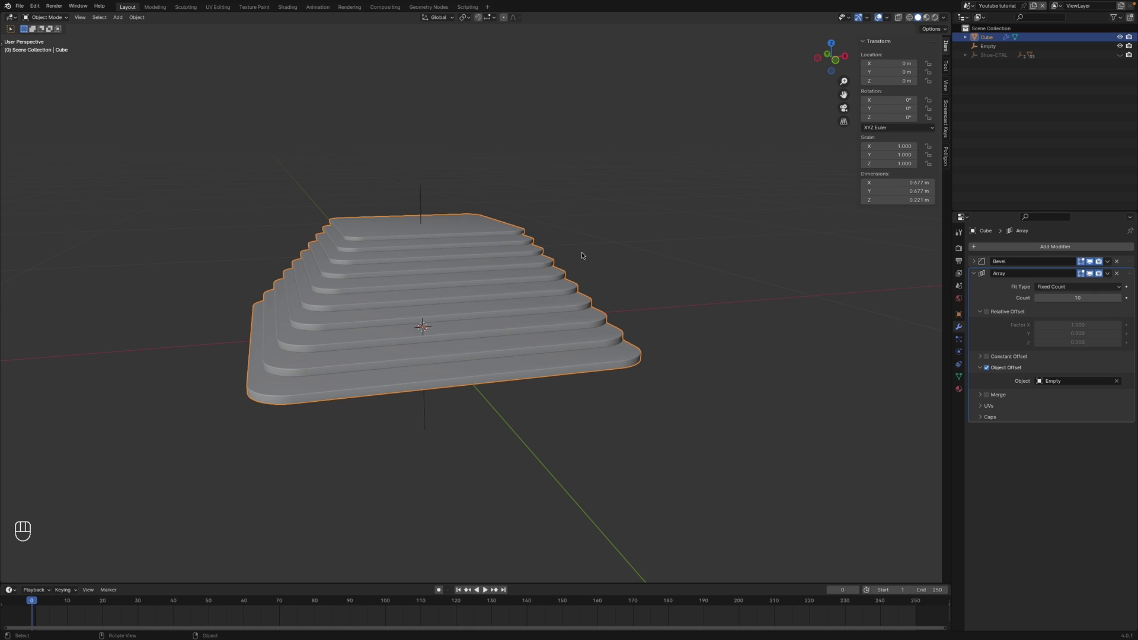
pyautogui.press('g')
pyautogui.press('z')
# - Rename the empty to Array control in the Outliner
pyautogui.click(421, 185)
pyautogui.click(990, 49)
pyautogui.moveTo(990, 48); pyautogui.dragTo(989, 49)
pyautogui.press('r')
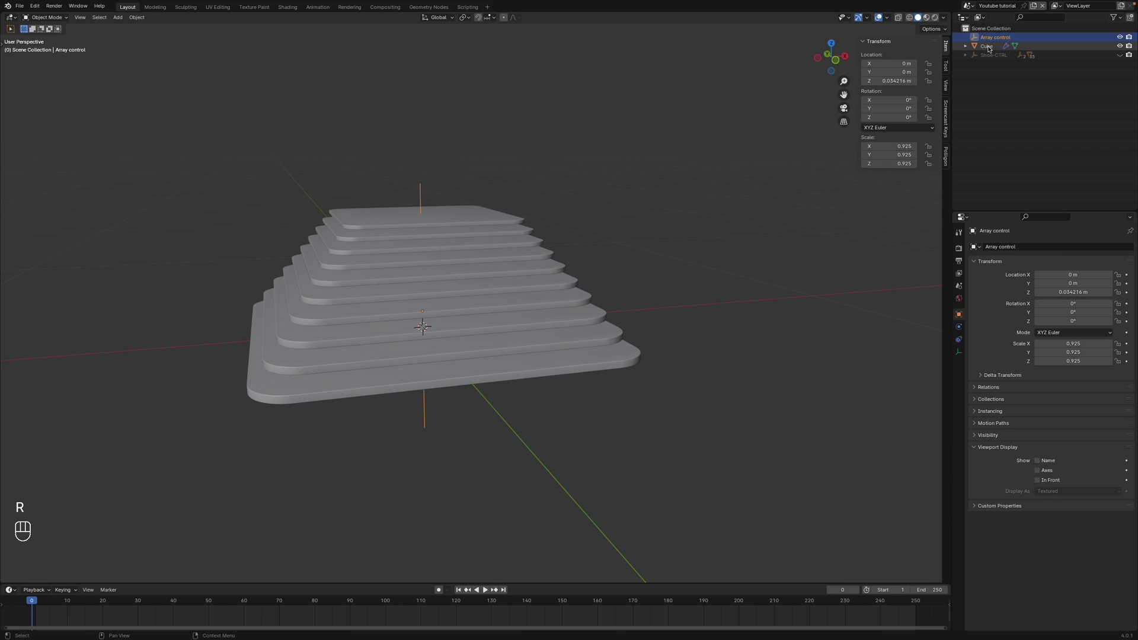
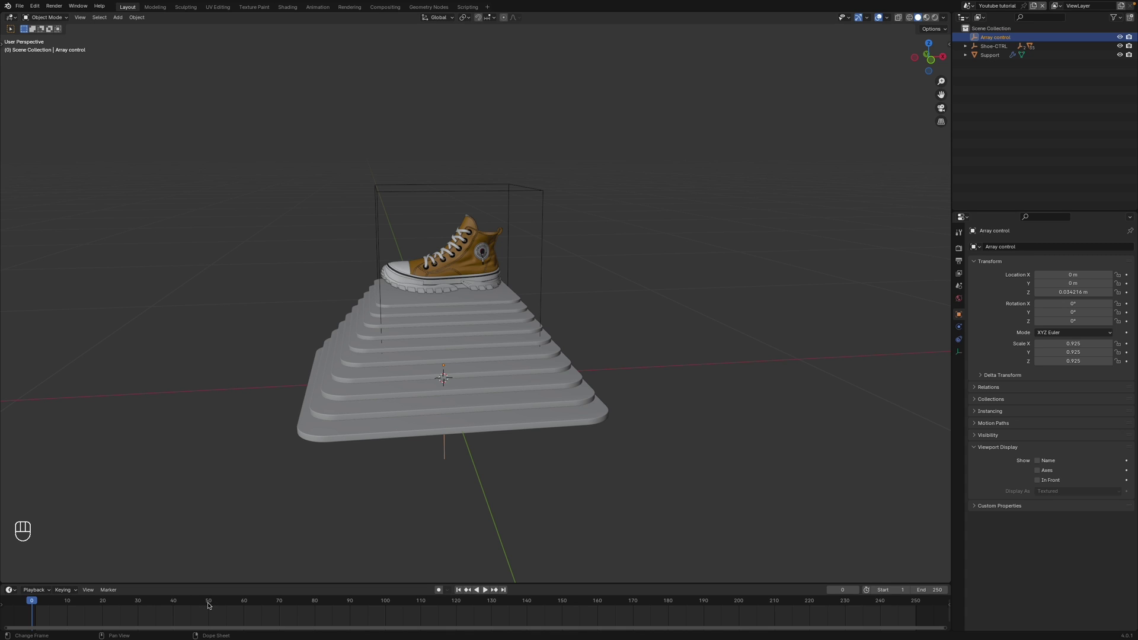
# - Keyframe Array control's location and rotation at frame 50, then lowered to compress the stack at frame 0
pyautogui.click(209, 604)
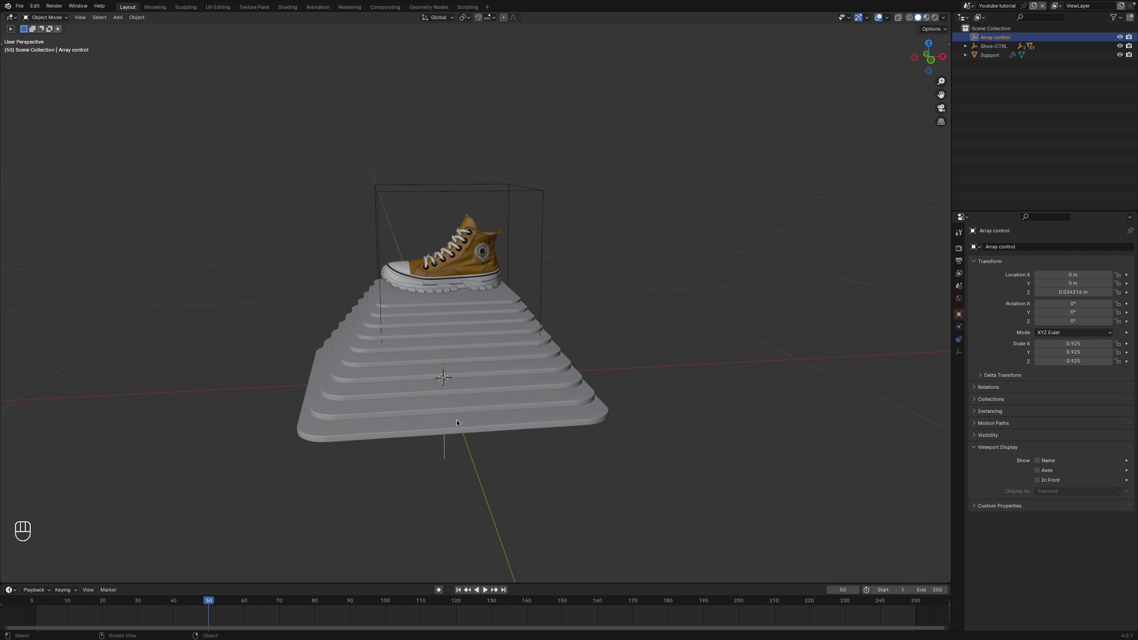
pyautogui.press('i')
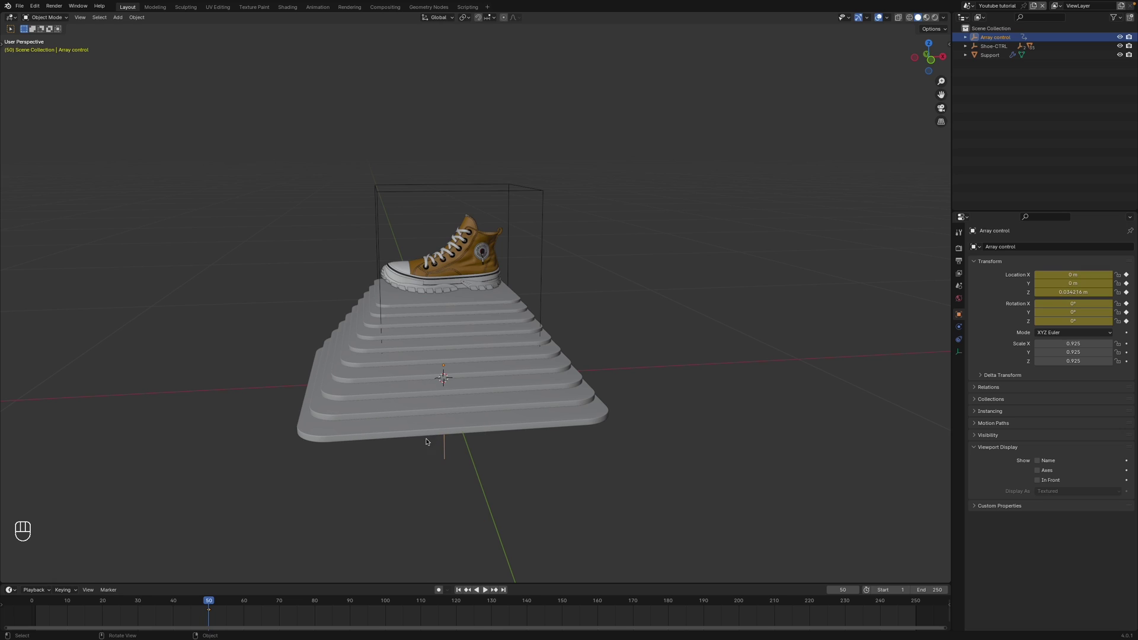
pyautogui.moveTo(140, 603); pyautogui.dragTo(4, 605)
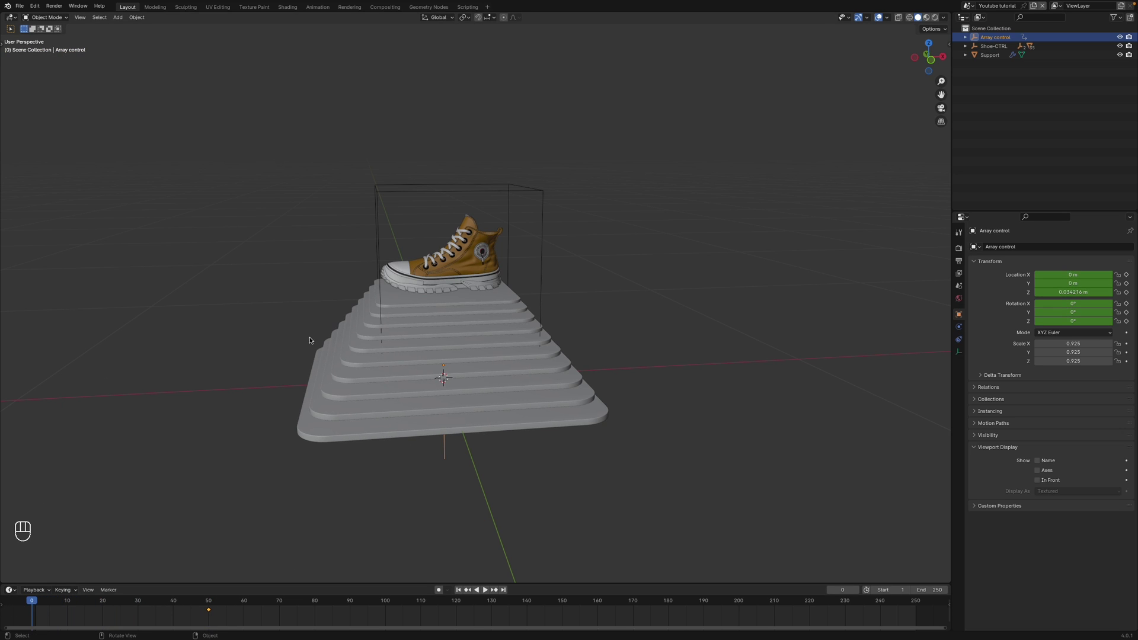
pyautogui.press('g')
pyautogui.press('z')
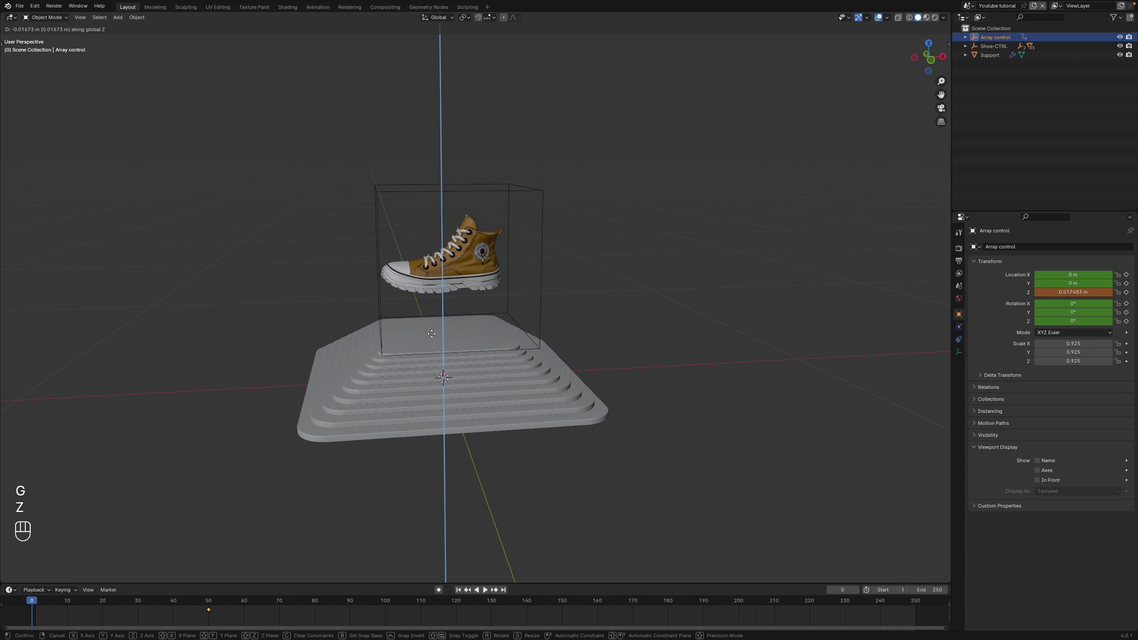
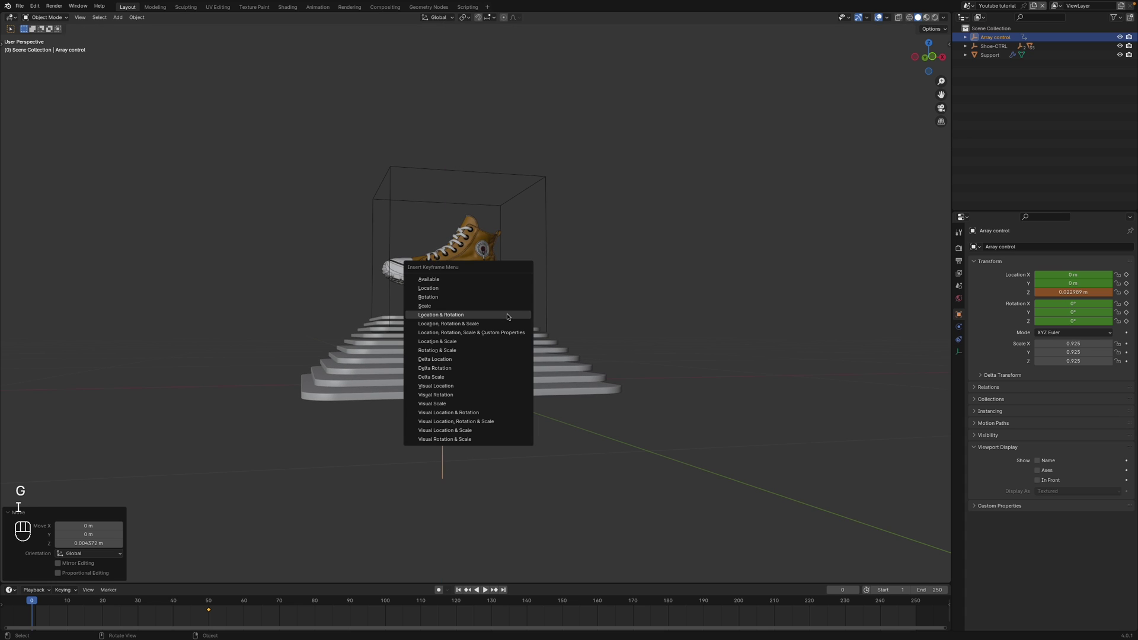
pyautogui.press('g')
pyautogui.press('z')
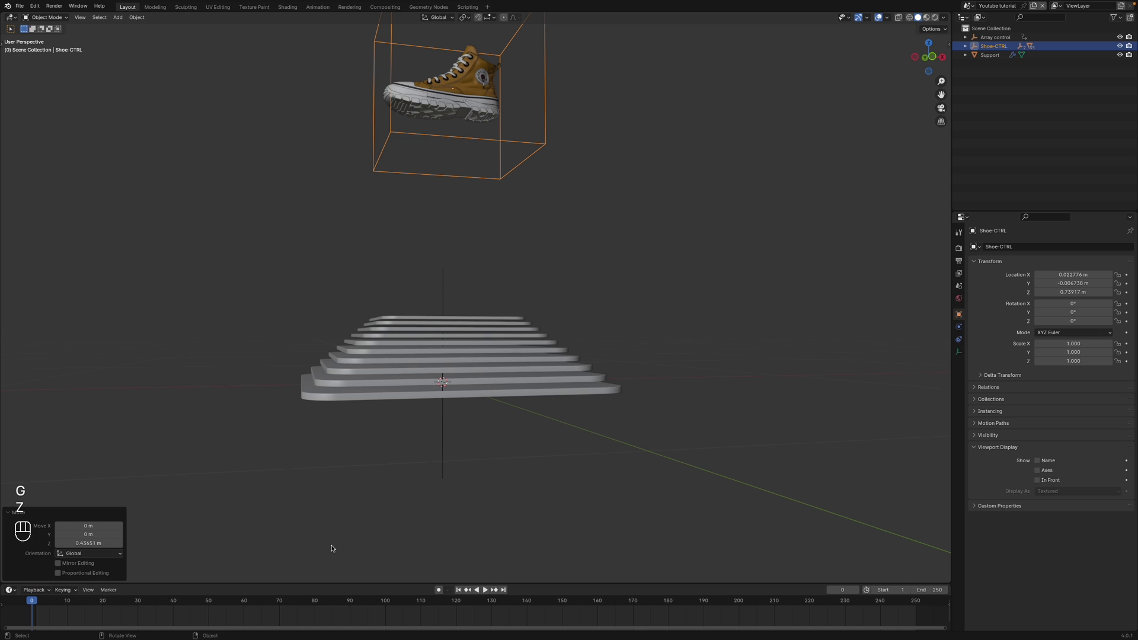
# - At frame 50 raise Array control along Z so the layers spread apart, and show its transform values
pyautogui.click(446, 281)
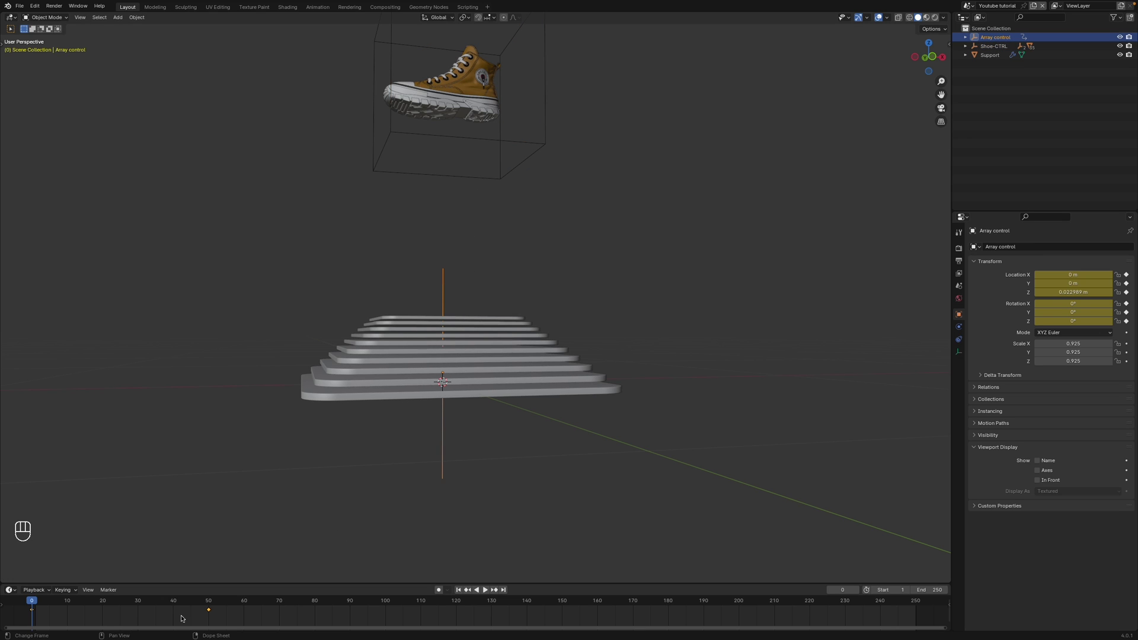
pyautogui.click(498, 587)
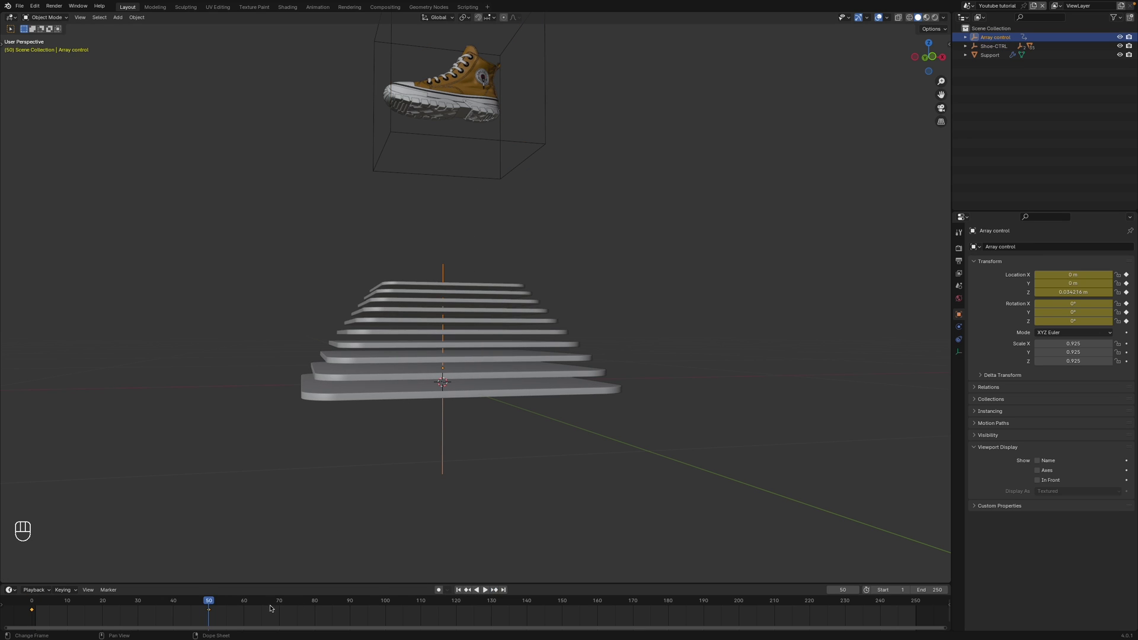
pyautogui.press('g')
pyautogui.press('z')
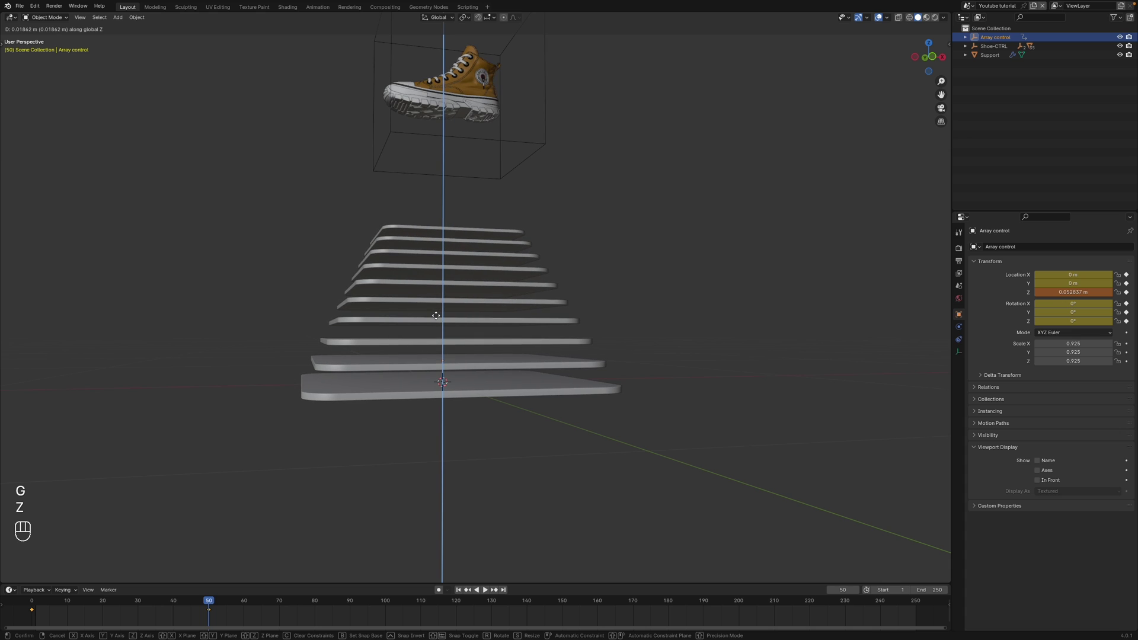
pyautogui.click(437, 318)
pyautogui.moveTo(501, 315); pyautogui.dragTo(492, 327)
pyautogui.press('n')
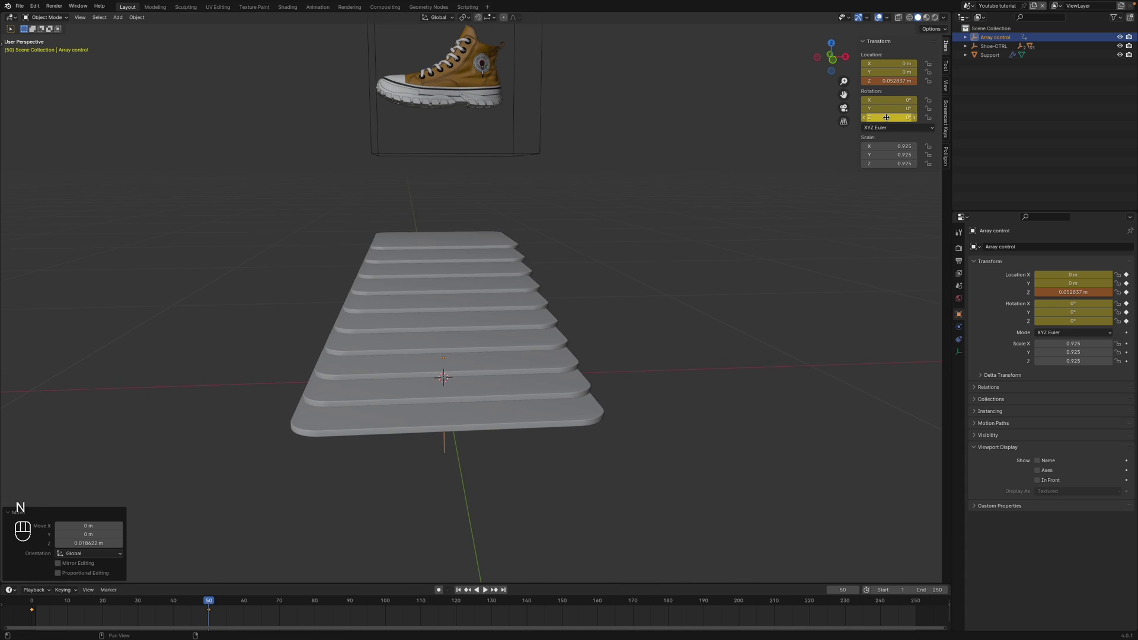
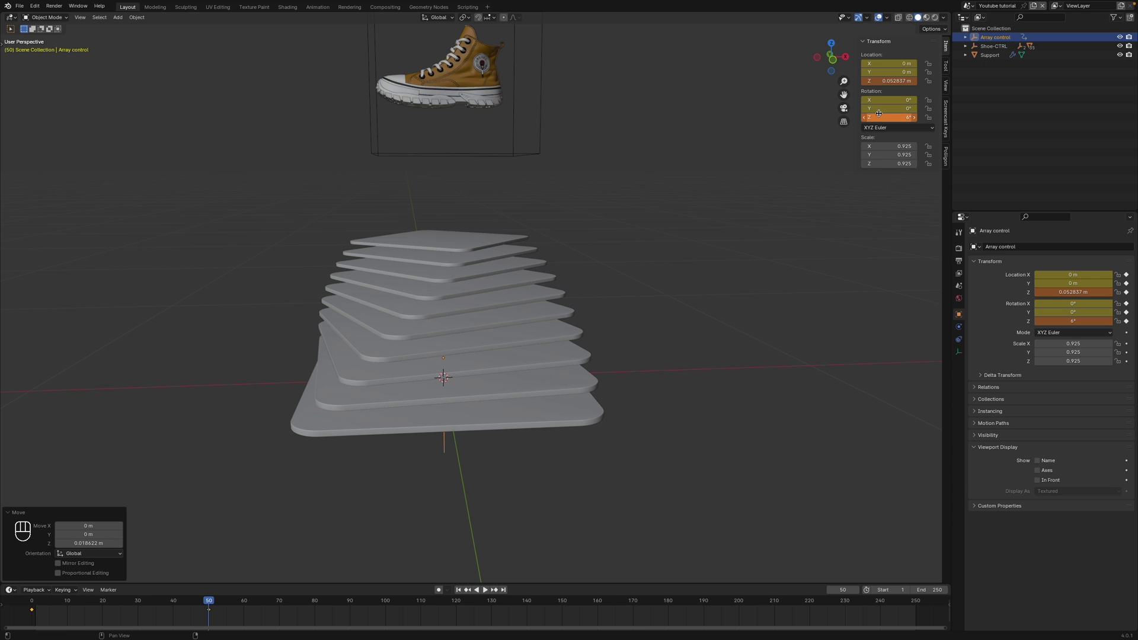
# - Keyframe a slight Z twist on Array control at frame 50 and restore Support to ten layers, scrubbing to frame 62
pyautogui.press('i')
pyautogui.press('i')
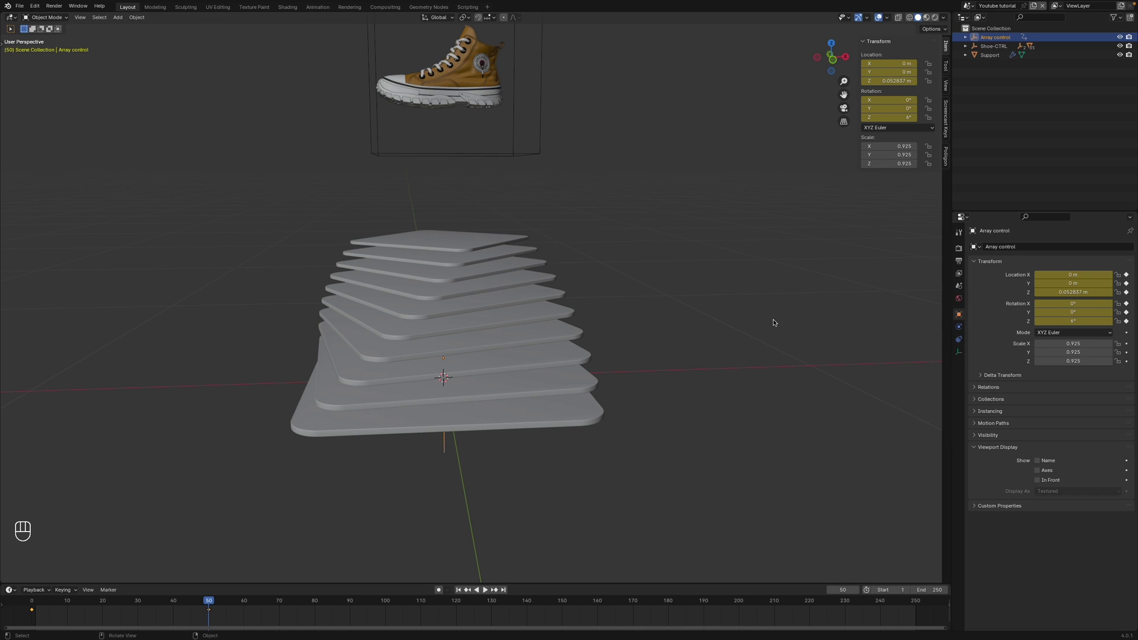
pyautogui.doubleClick(1120, 299)
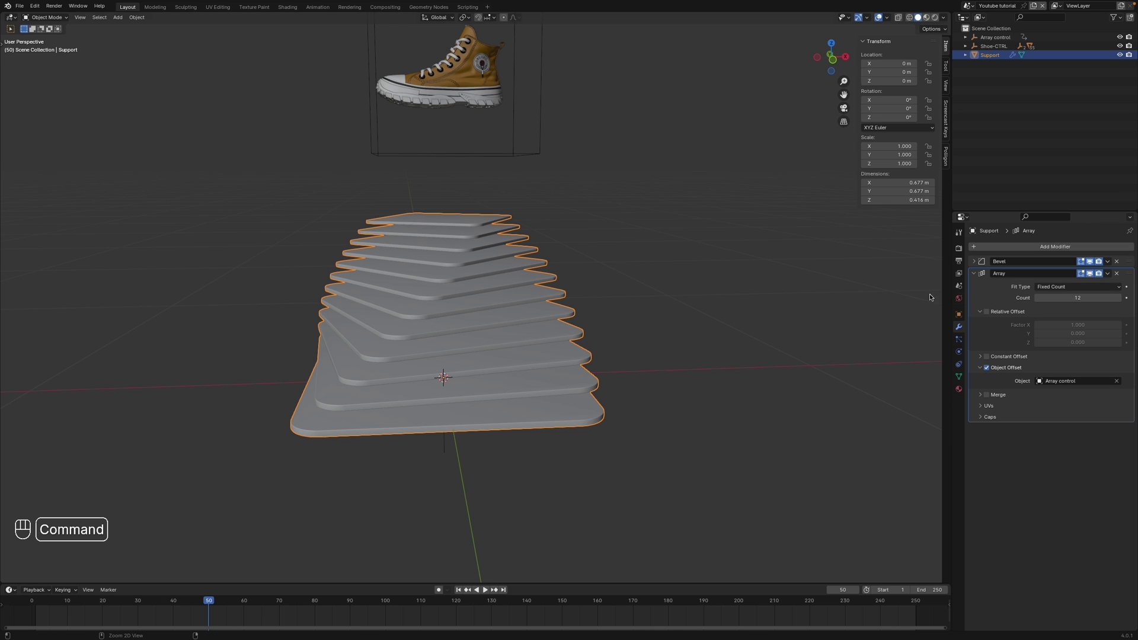
pyautogui.press('super+z')
pyautogui.press('super+z')
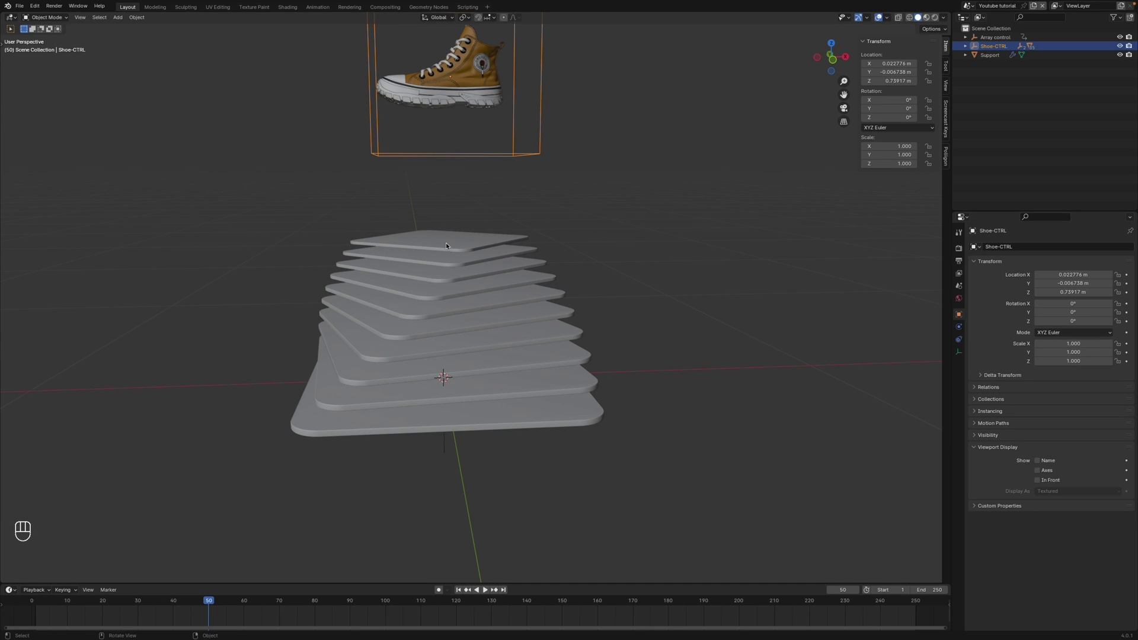
pyautogui.moveTo(448, 246); pyautogui.dragTo(458, 248)
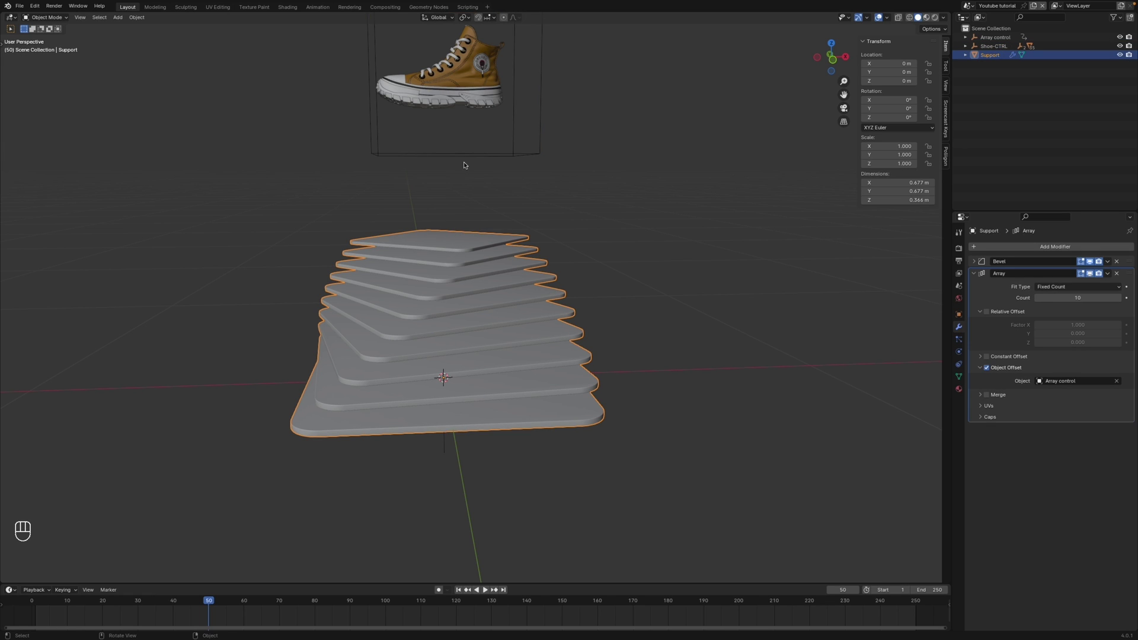
pyautogui.moveTo(185, 608); pyautogui.dragTo(255, 568)
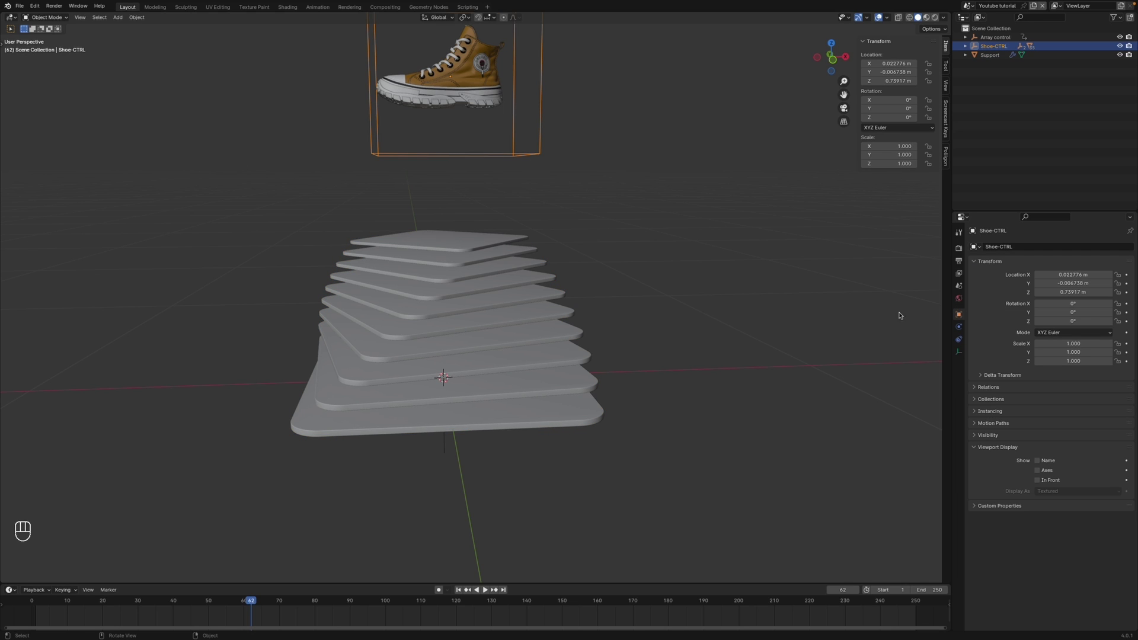
# - Give Shoe-CTRL a Shrinkwrap constraint targeting Support at 0.069 m and preview the lift from the front
pyautogui.moveTo(1053, 247); pyautogui.dragTo(1110, 328)
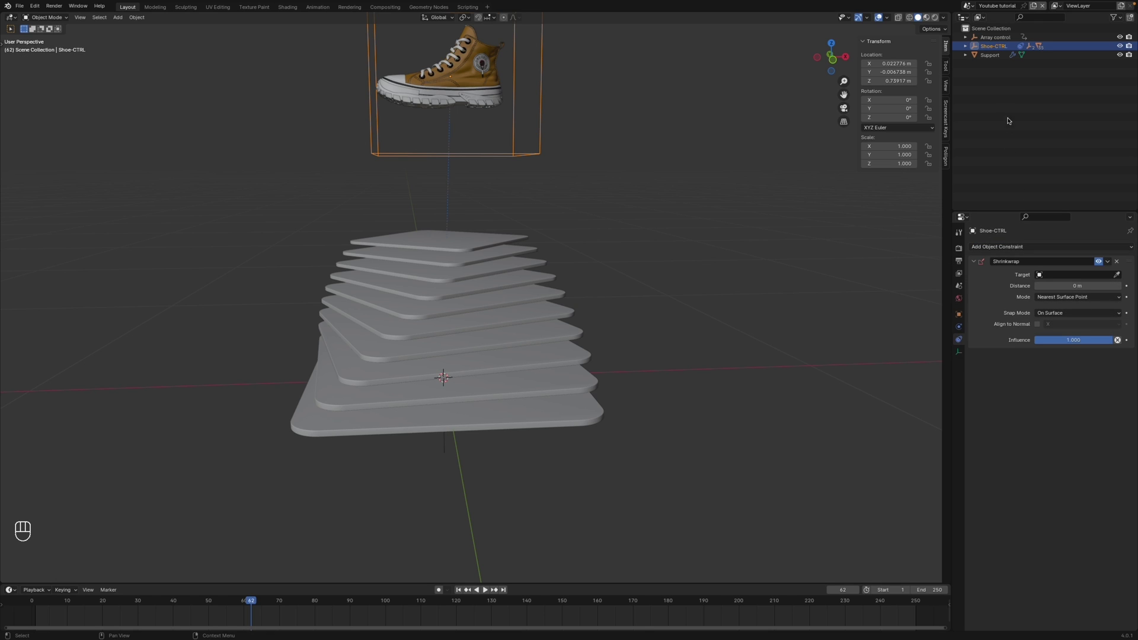
pyautogui.click(1000, 59)
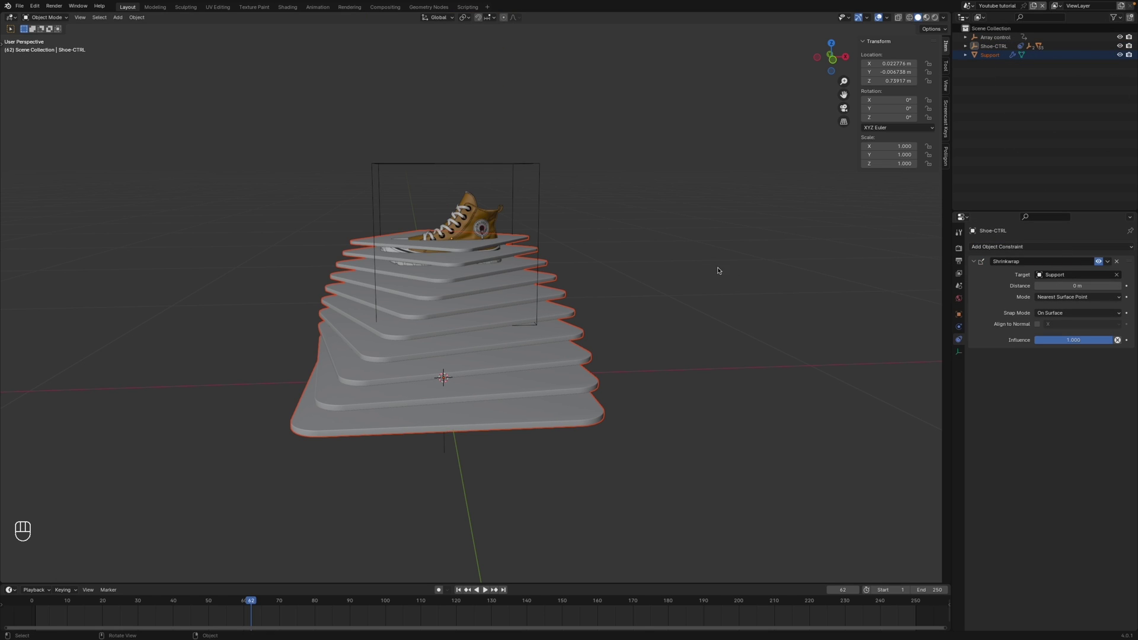
pyautogui.press('KP_1')
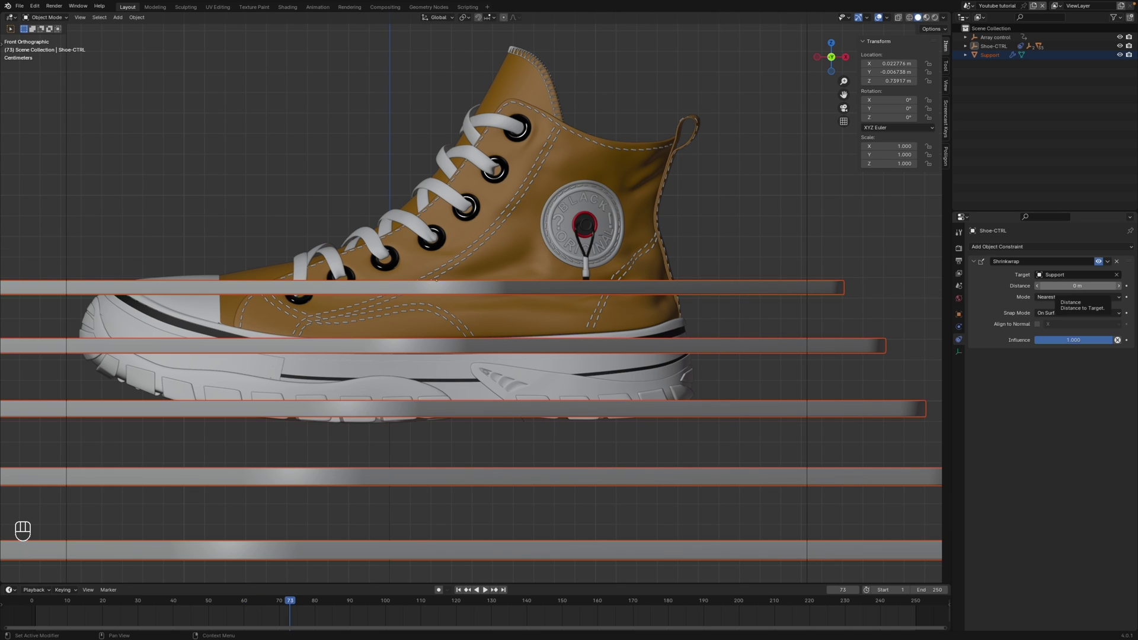
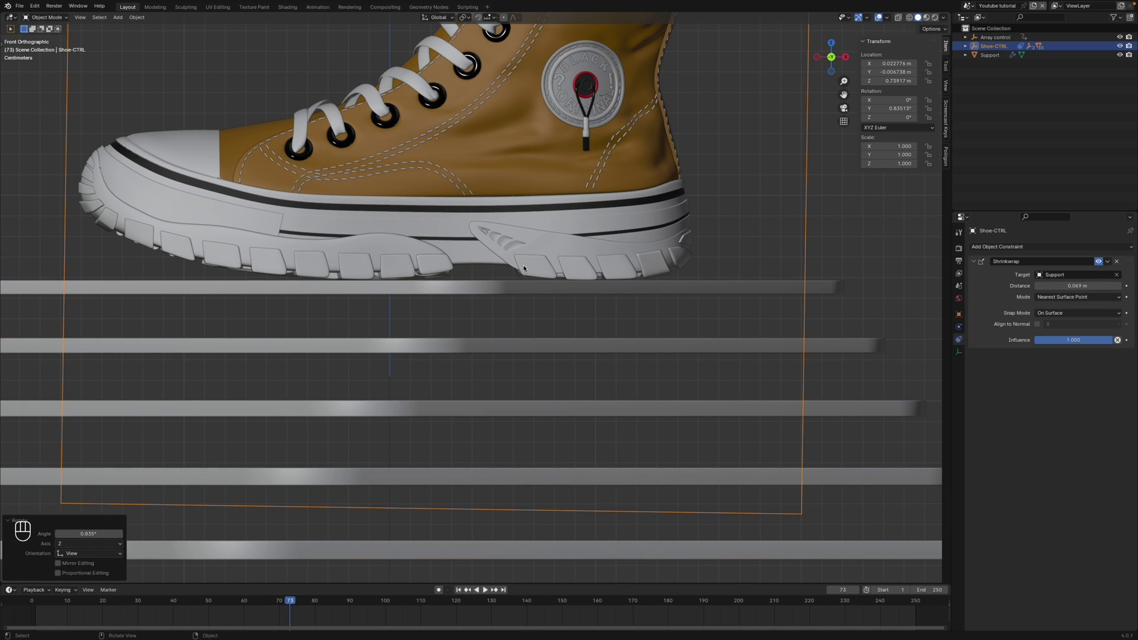
pyautogui.click(379, 256)
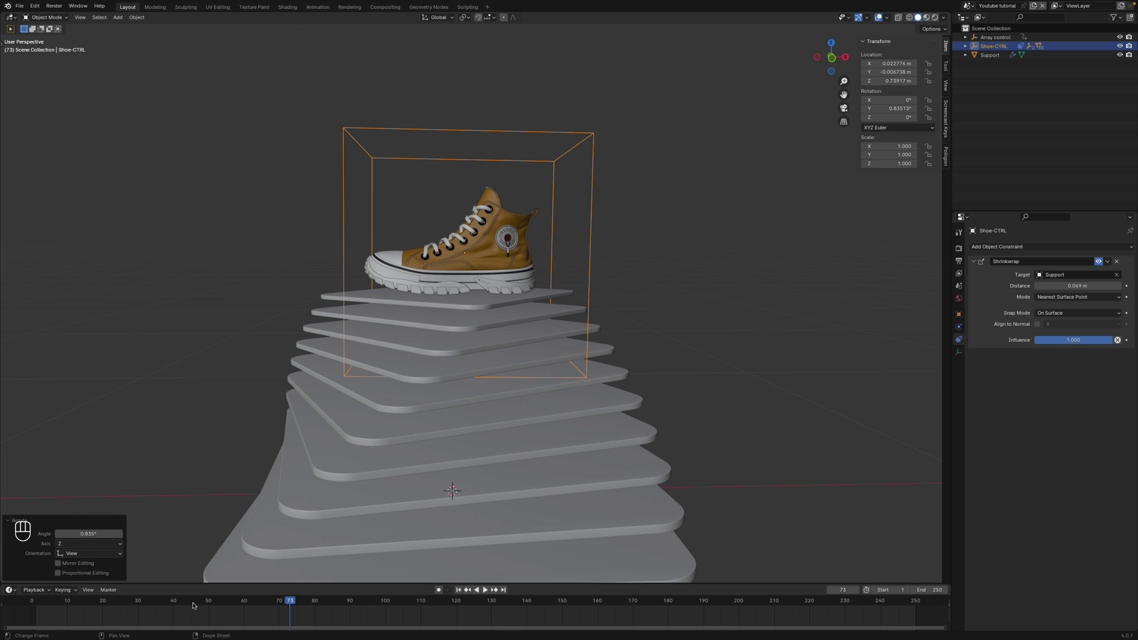
pyautogui.click(69, 604)
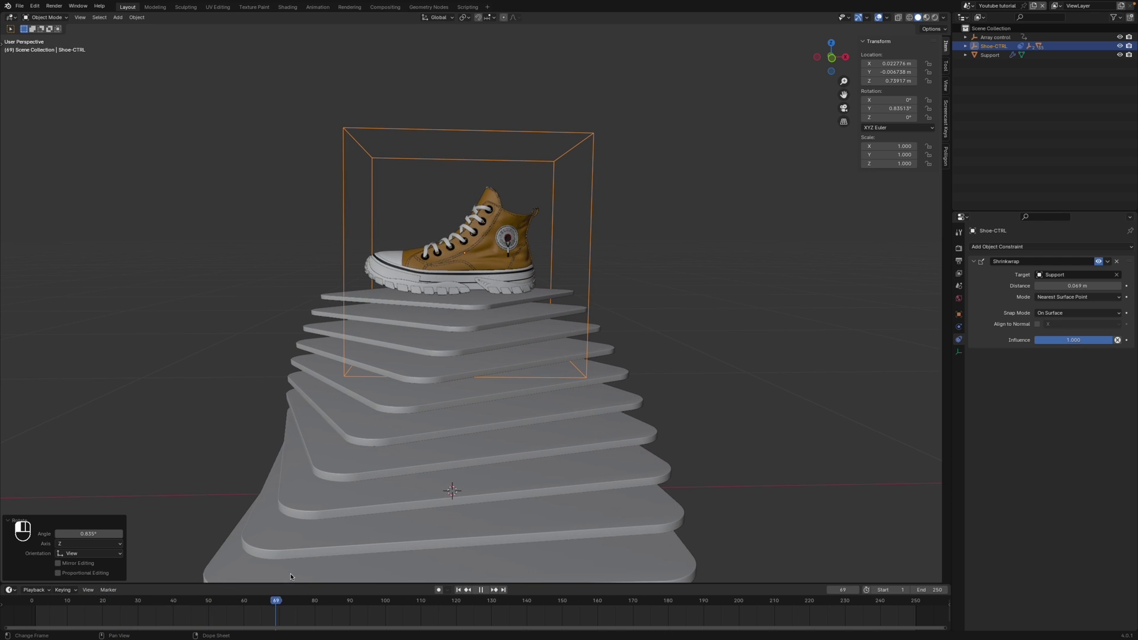
pyautogui.click(12, 578)
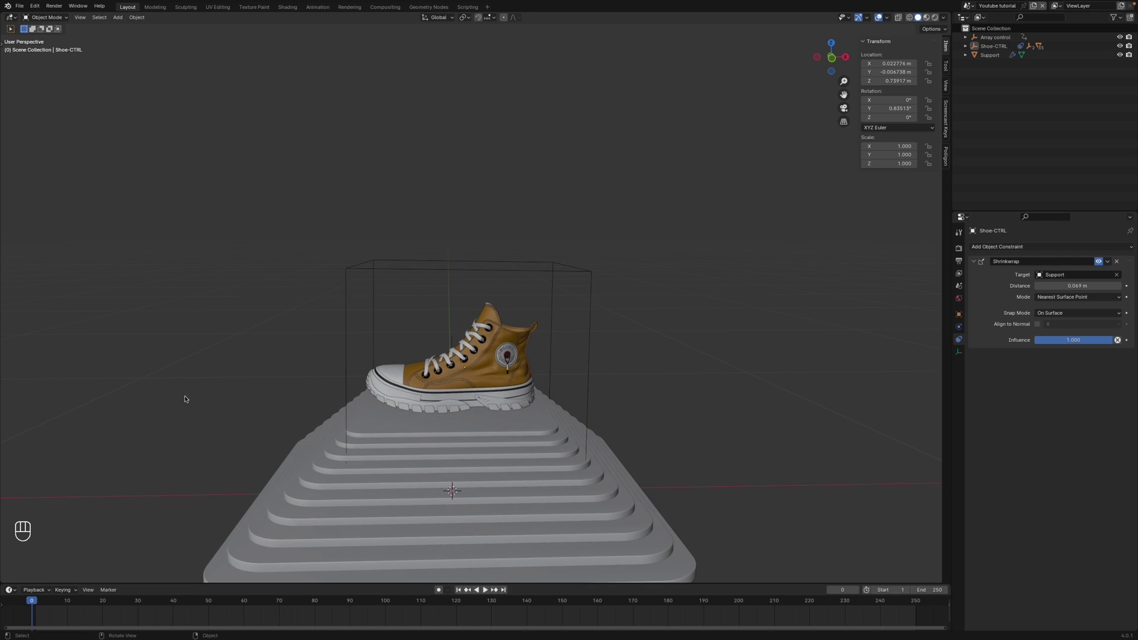
pyautogui.press('space')
# - Keyframe Array control's location and rotation at frame 0 and an earlier expand frame near 32, then play back
pyautogui.press('super+s')
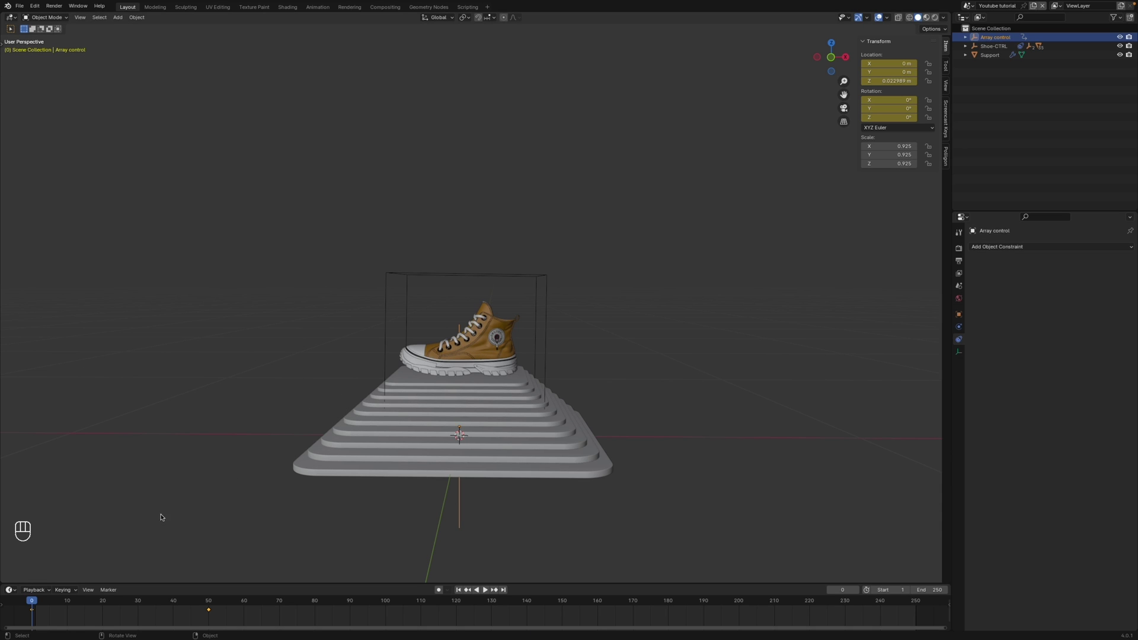
pyautogui.moveTo(225, 612); pyautogui.dragTo(243, 607)
pyautogui.press('g')
pyautogui.click(156, 625)
pyautogui.press('space')
pyautogui.press('space')
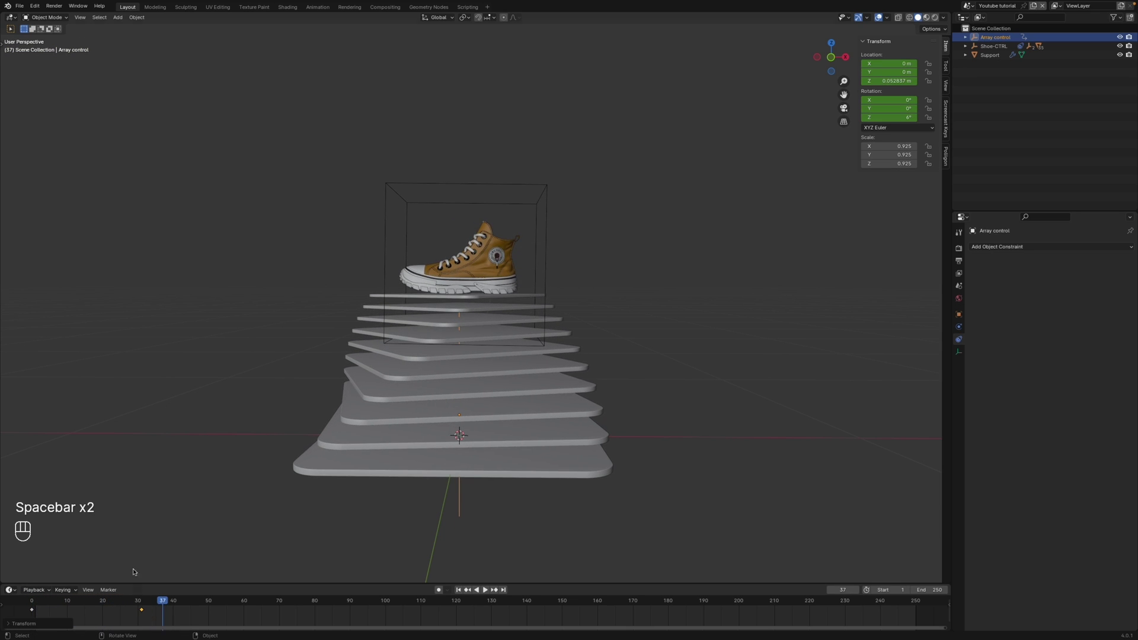
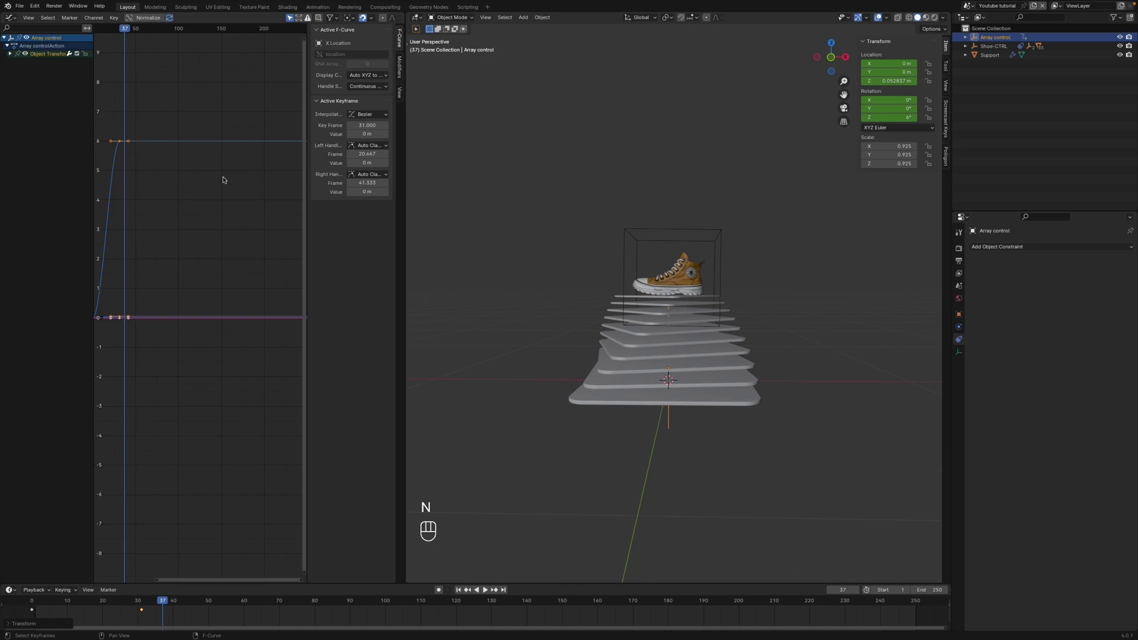
# - Bring up Array control's animation curves in a widened Graph Editor and frame the keys
pyautogui.press('a')
pyautogui.press('a')
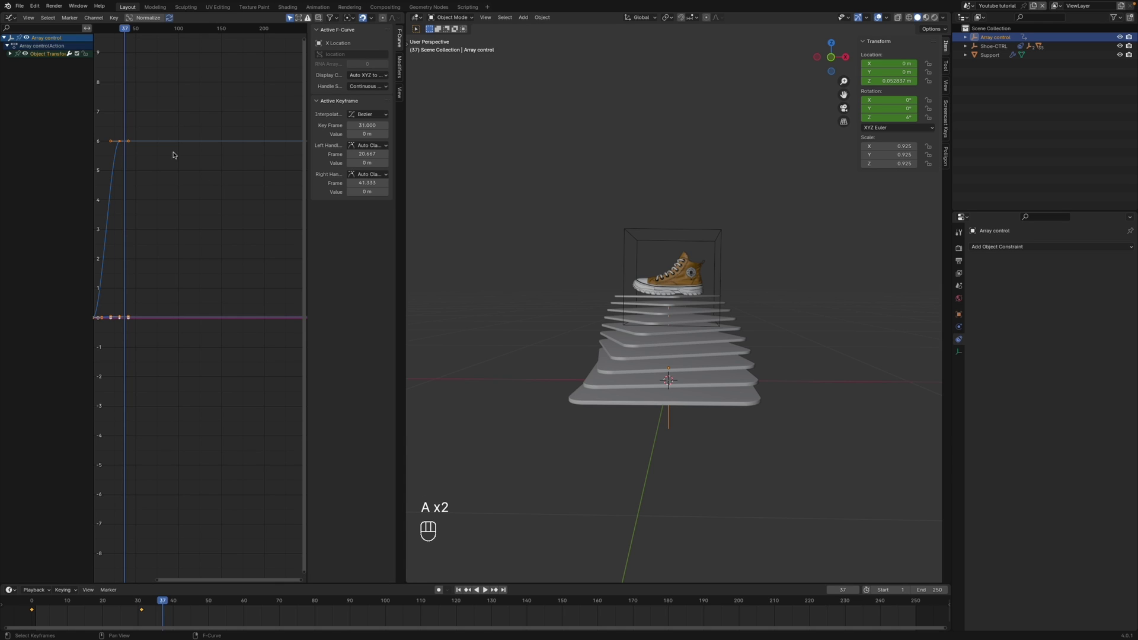
pyautogui.moveTo(34, 28); pyautogui.dragTo(104, 179)
pyautogui.press('n')
pyautogui.click(143, 19)
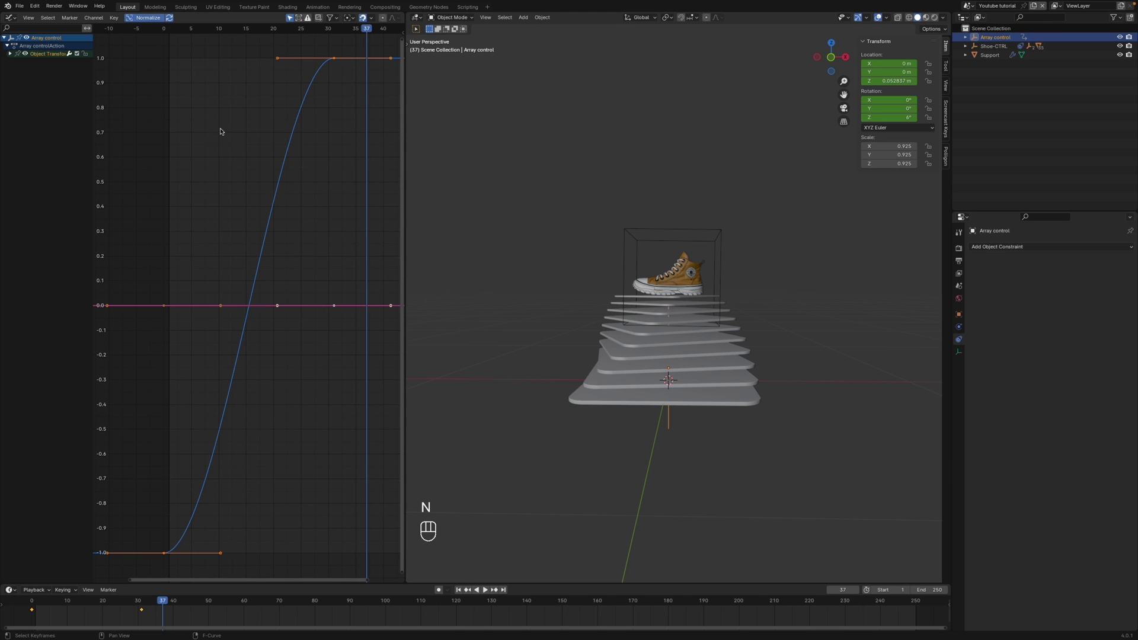
pyautogui.press('a')
pyautogui.press('KP_Decimal')
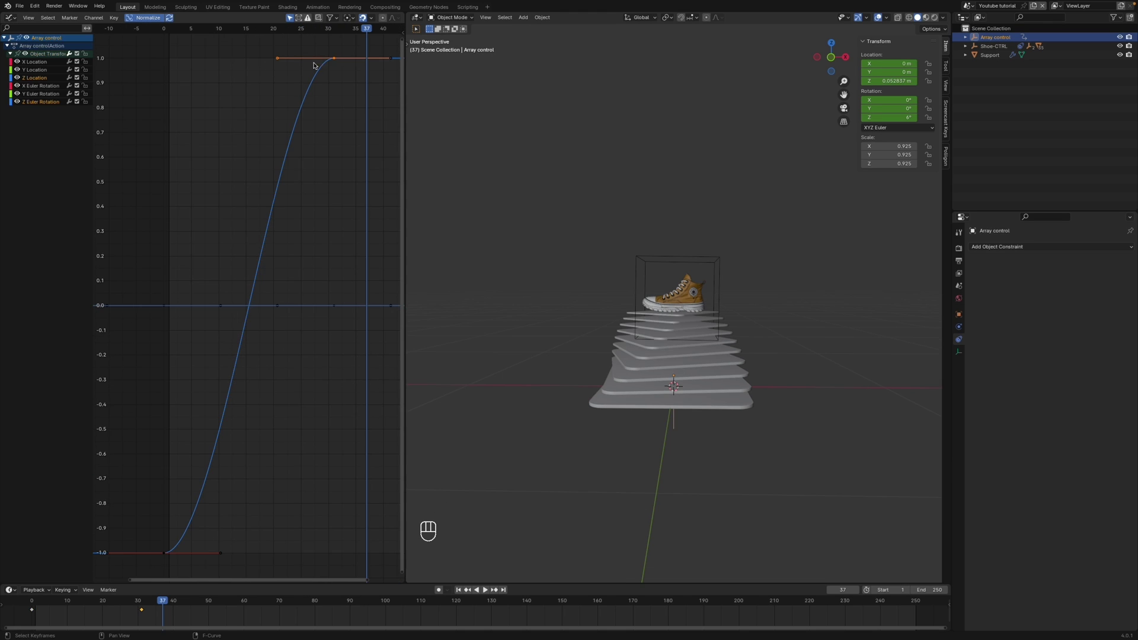
# - Drag the Bezier handles so the curve rises sharply and eases gently into its final value
pyautogui.click(280, 58)
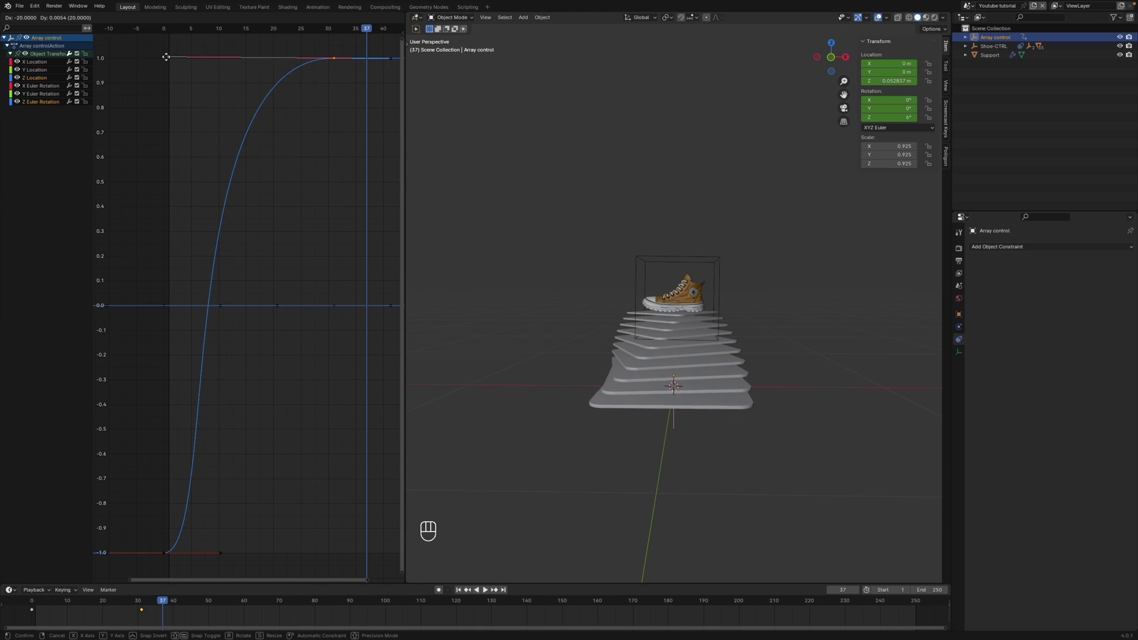
pyautogui.click(213, 557)
pyautogui.moveTo(233, 550); pyautogui.dragTo(219, 558)
pyautogui.click(224, 555)
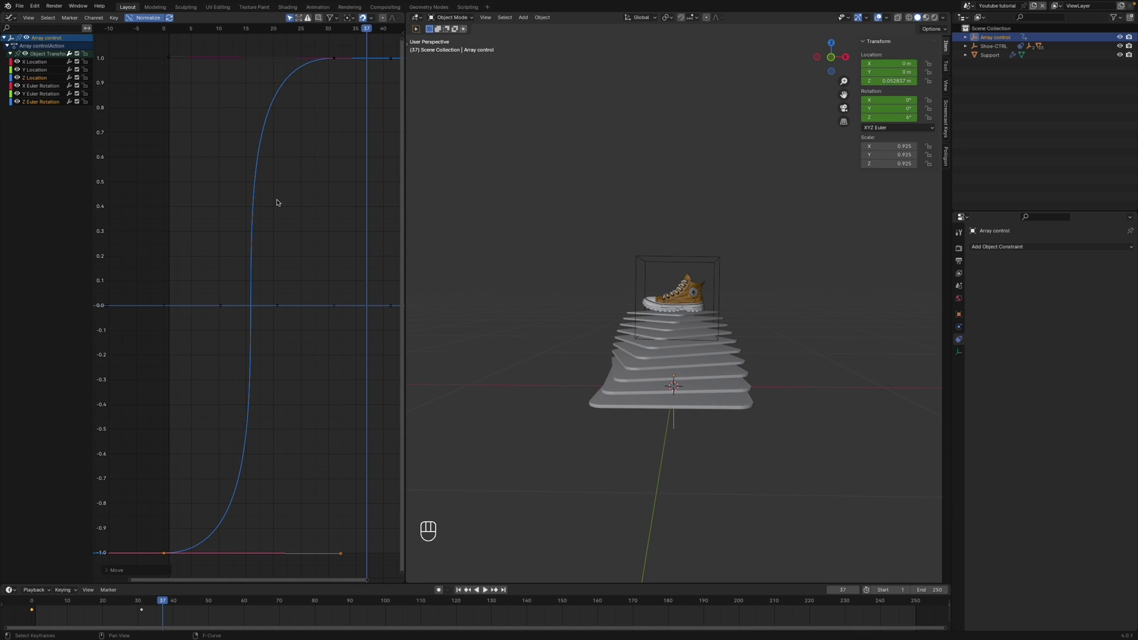
pyautogui.click(178, 14)
pyautogui.moveTo(179, 27); pyautogui.dragTo(143, 31)
# - Play back the motion and shift the expand keyframe to near frame 50
pyautogui.press('space')
pyautogui.press('space')
pyautogui.click(136, 604)
pyautogui.press('g')
pyautogui.click(201, 625)
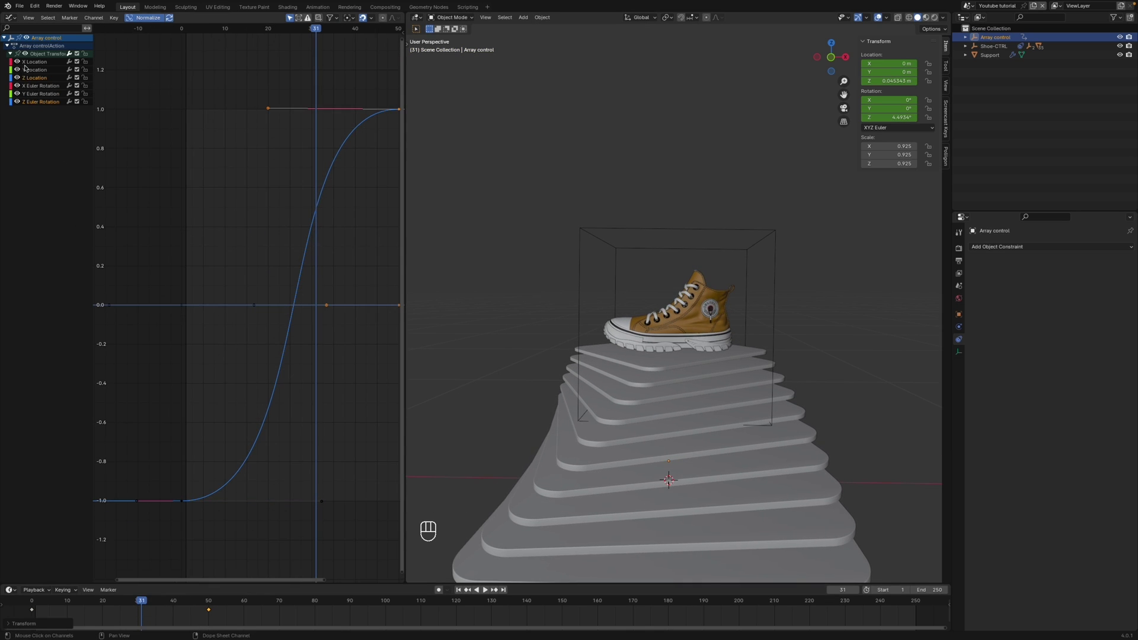
# - Delete Array control's X/Y location and X/Y rotation channels, keeping only the Z curves
pyautogui.click(38, 68)
pyautogui.click(38, 68)
pyautogui.click(39, 64)
pyautogui.click(40, 71)
pyautogui.click(41, 64)
pyautogui.press('x')
pyautogui.click(41, 72)
pyautogui.click(40, 81)
pyautogui.click(41, 70)
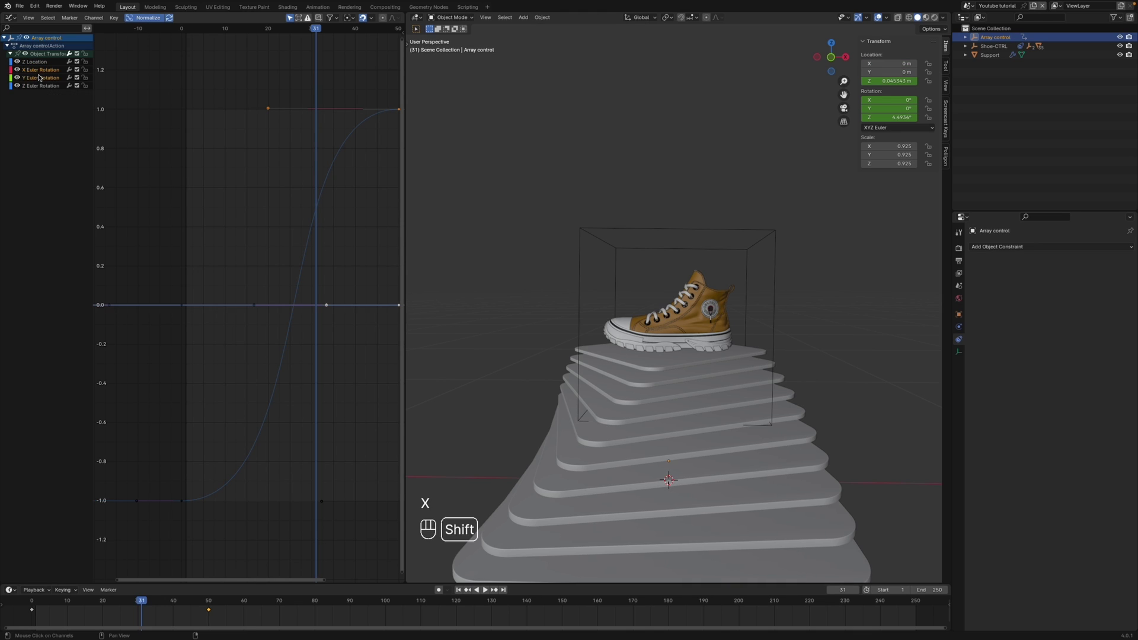
pyautogui.press('x')
# - Select the remaining Z curves and lengthen the final keyframe's handle for a smoother settle
pyautogui.click(45, 69)
pyautogui.click(47, 61)
pyautogui.click(49, 58)
pyautogui.click(46, 68)
pyautogui.click(48, 63)
pyautogui.click(44, 69)
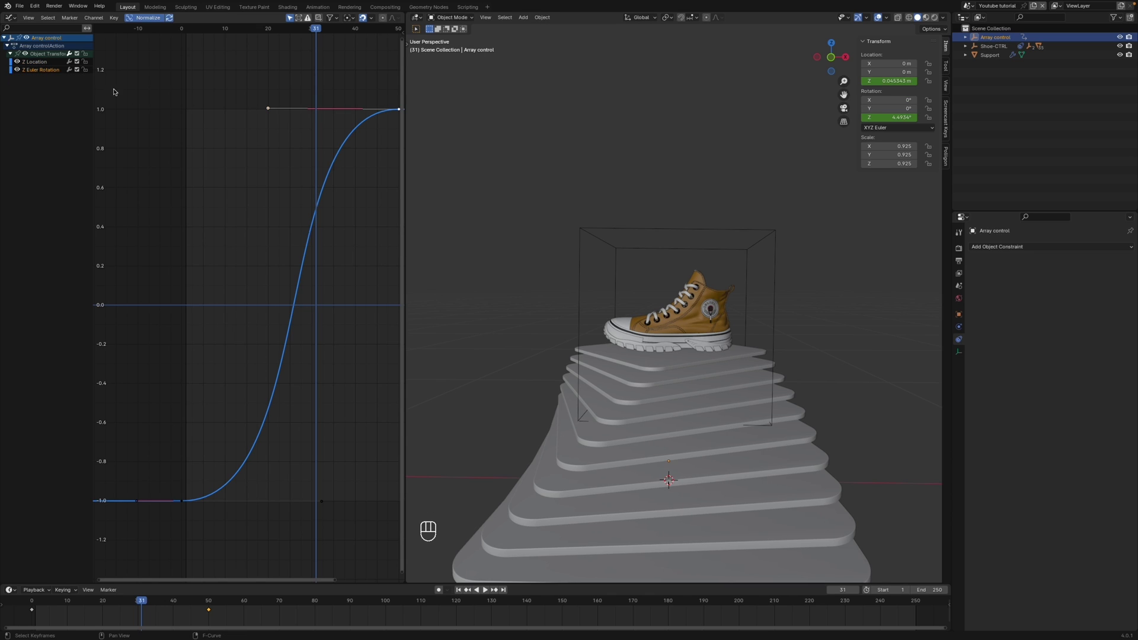
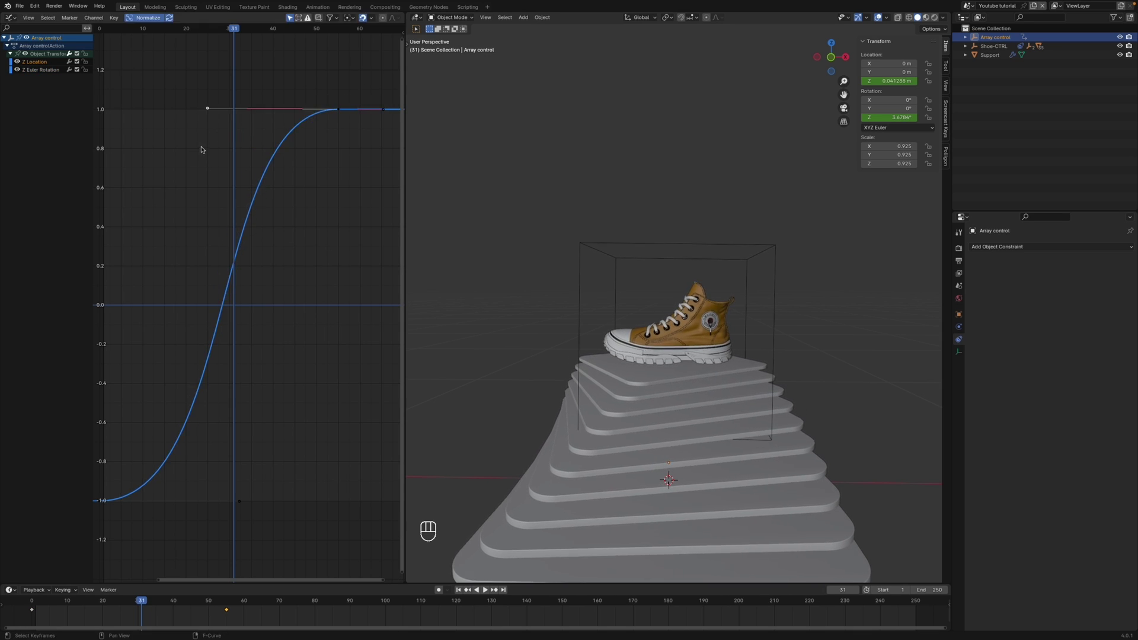
pyautogui.click(333, 132)
pyautogui.click(172, 134)
pyautogui.click(212, 105)
pyautogui.moveTo(212, 32); pyautogui.dragTo(116, 57)
# - Preview the eased motion, fine-tune the end handle, and return to a single 3D view
pyautogui.press('space')
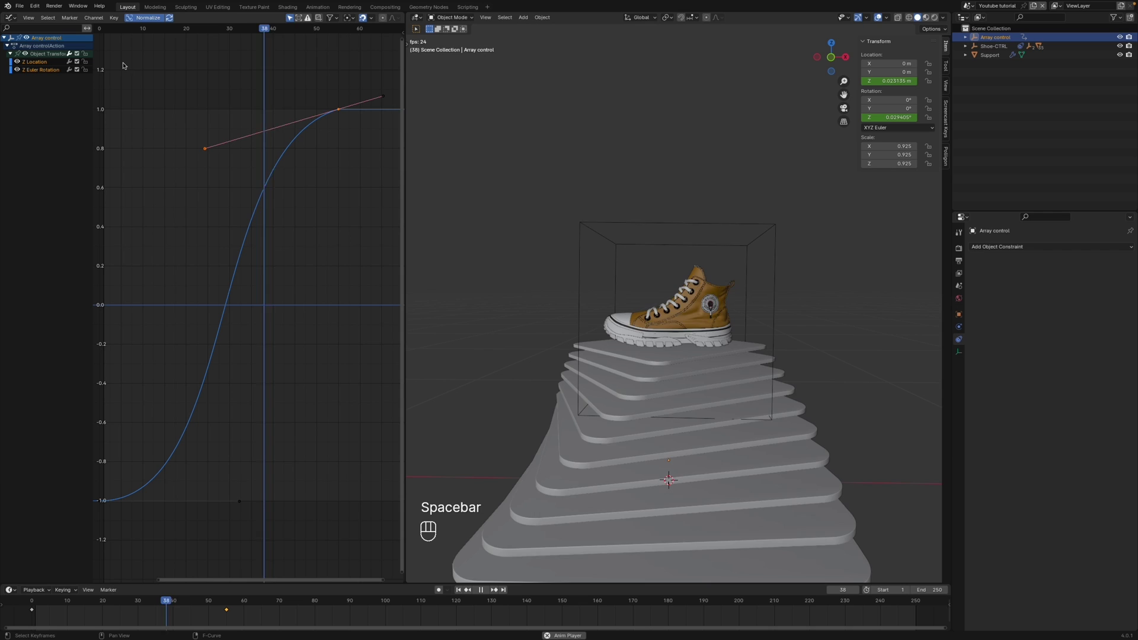
pyautogui.press('space')
pyautogui.press('g')
pyautogui.press('x')
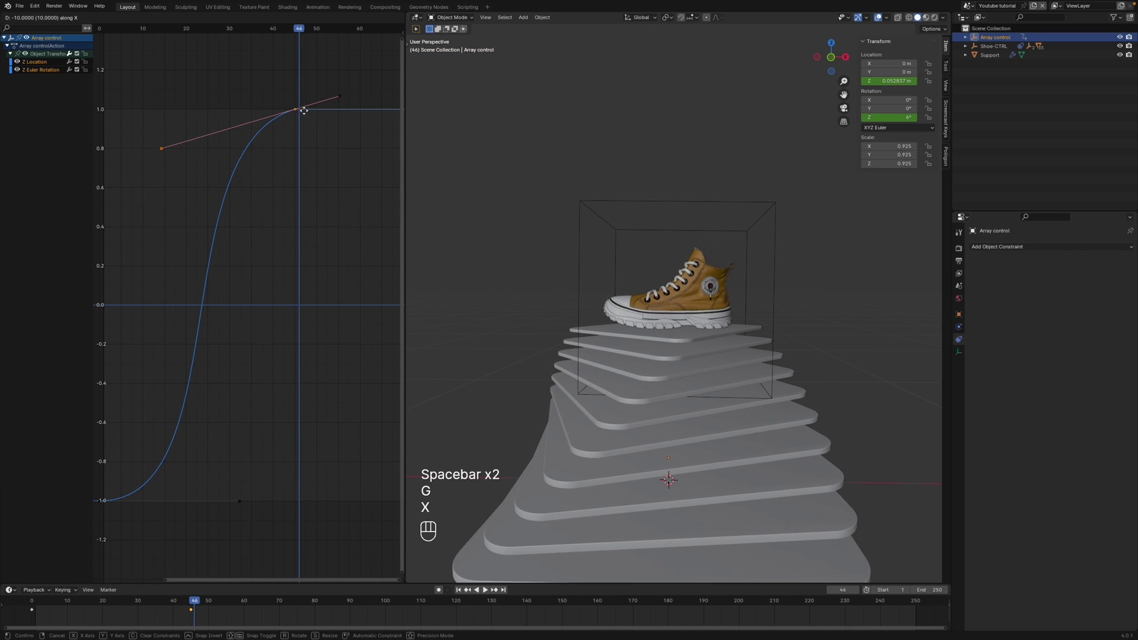
pyautogui.click(301, 112)
pyautogui.press('space')
pyautogui.press('space')
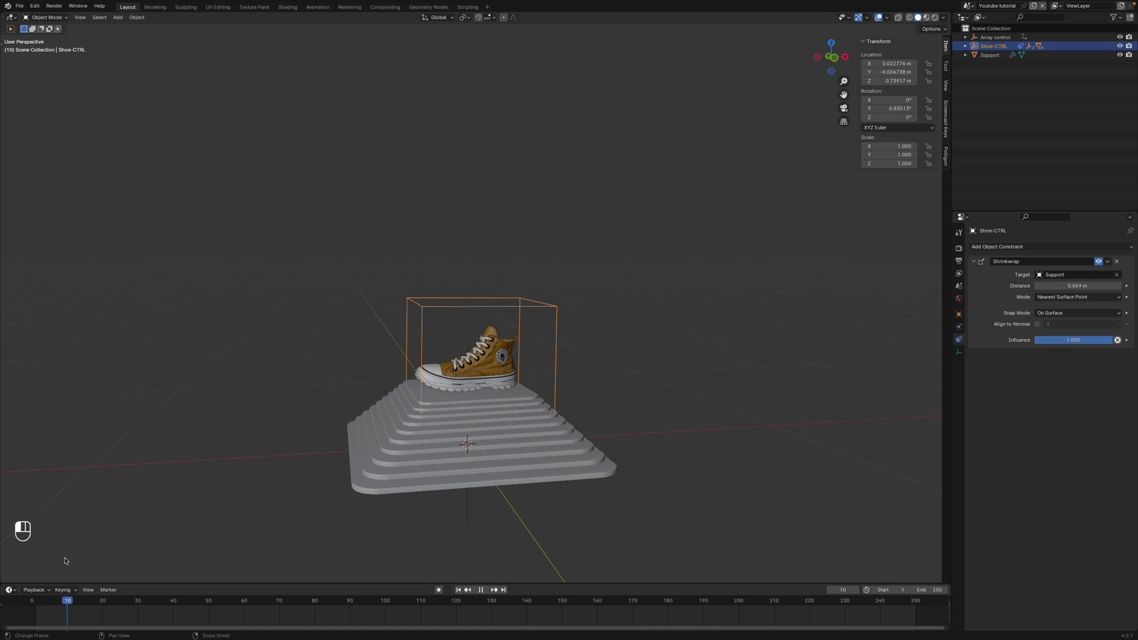
# - Keyframe Shoe-CTRL's starting Z rotation of 0° at frame 0 and look down from top view
pyautogui.moveTo(182, 545); pyautogui.dragTo(884, 543)
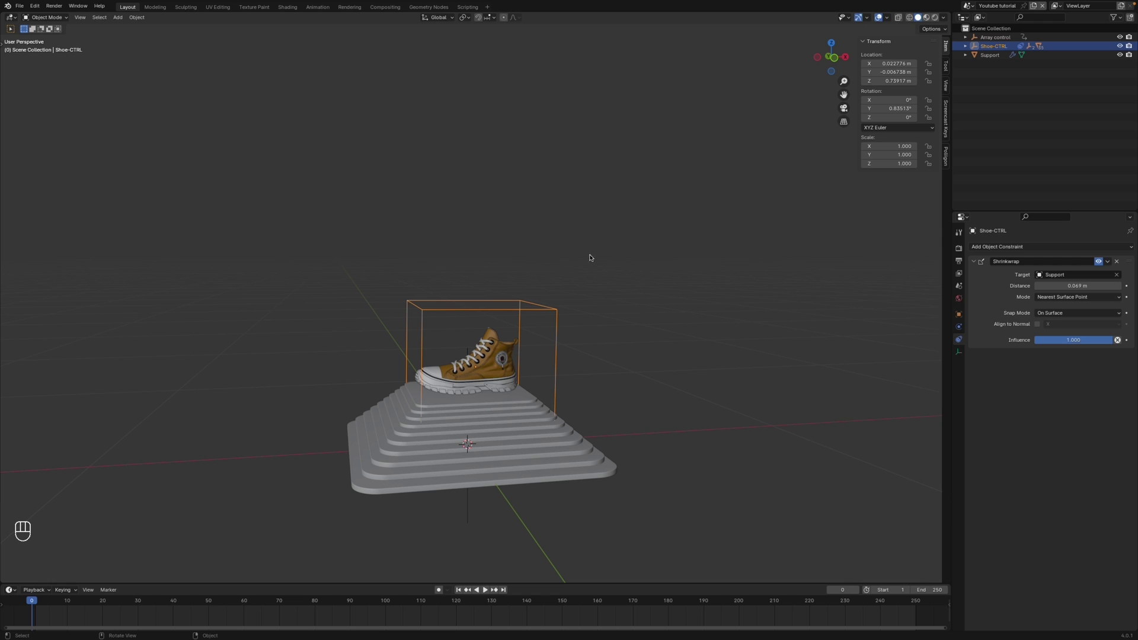
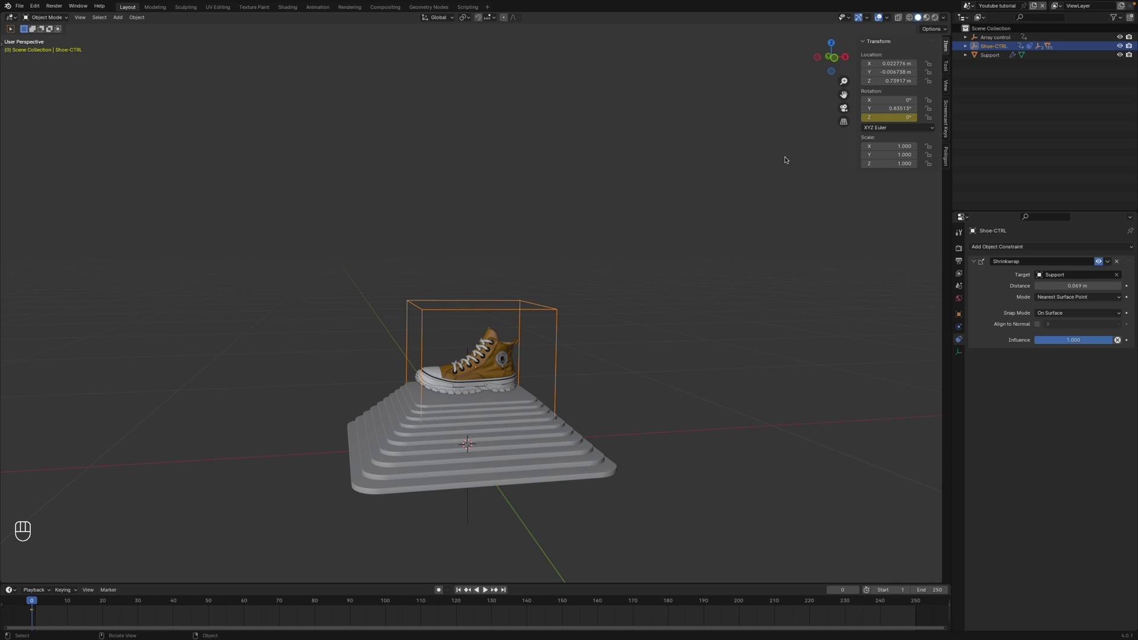
pyautogui.click(512, 546)
pyautogui.press('space')
pyautogui.press('KP_7')
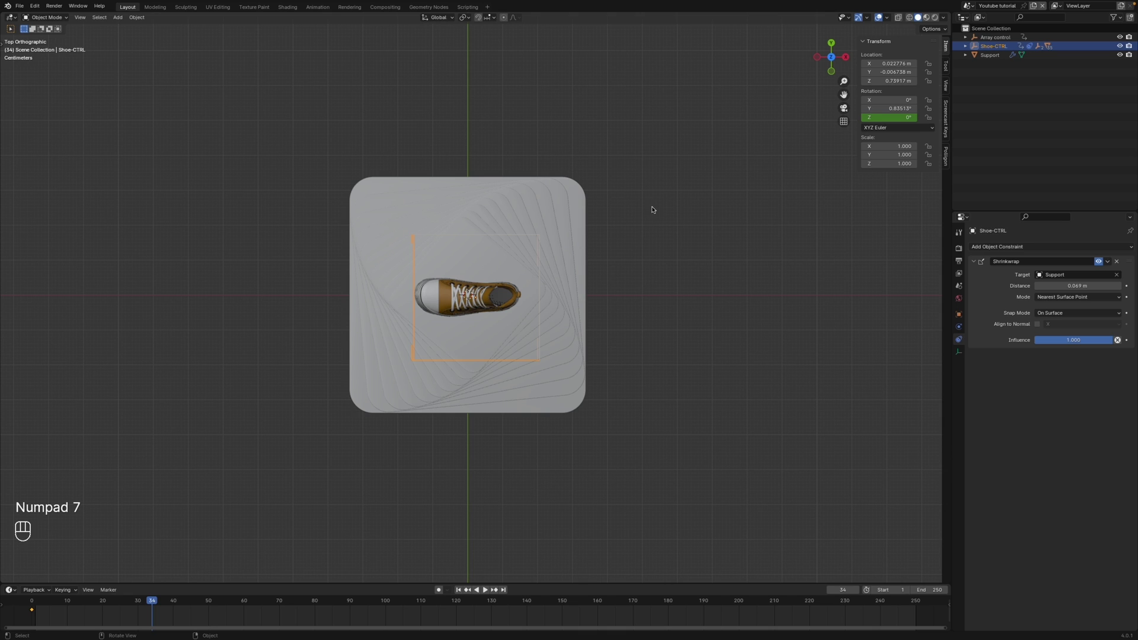
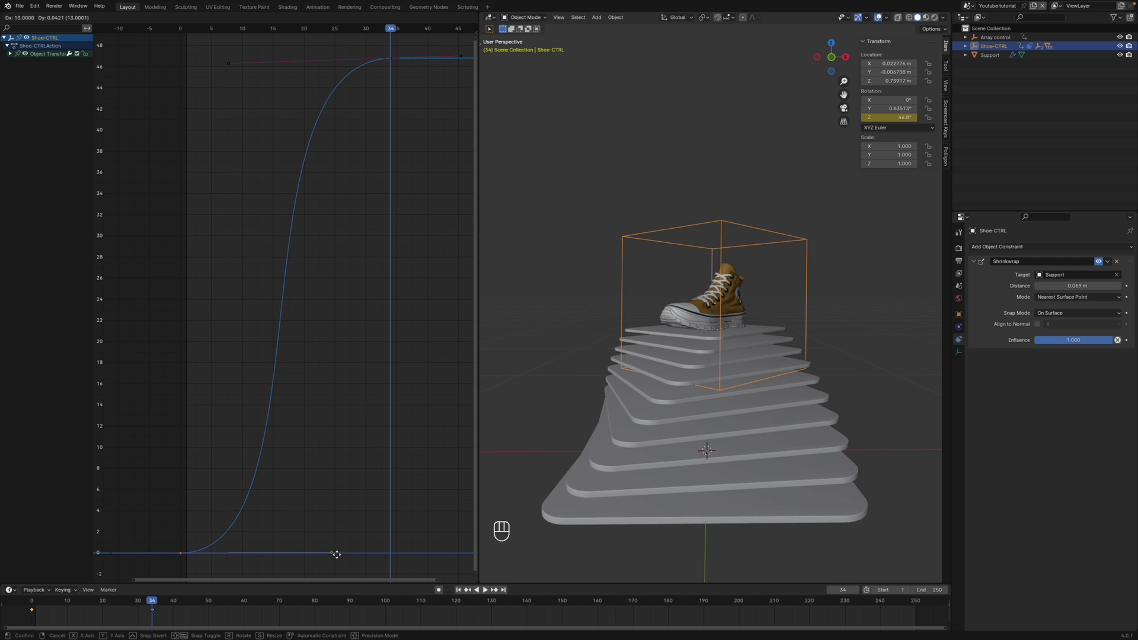
# - Stretch the Z-rotation curve's end handle so the turn eases into 44.8°, checking with playback
pyautogui.moveTo(313, 29); pyautogui.dragTo(214, 38)
pyautogui.press('space')
pyautogui.press('space')
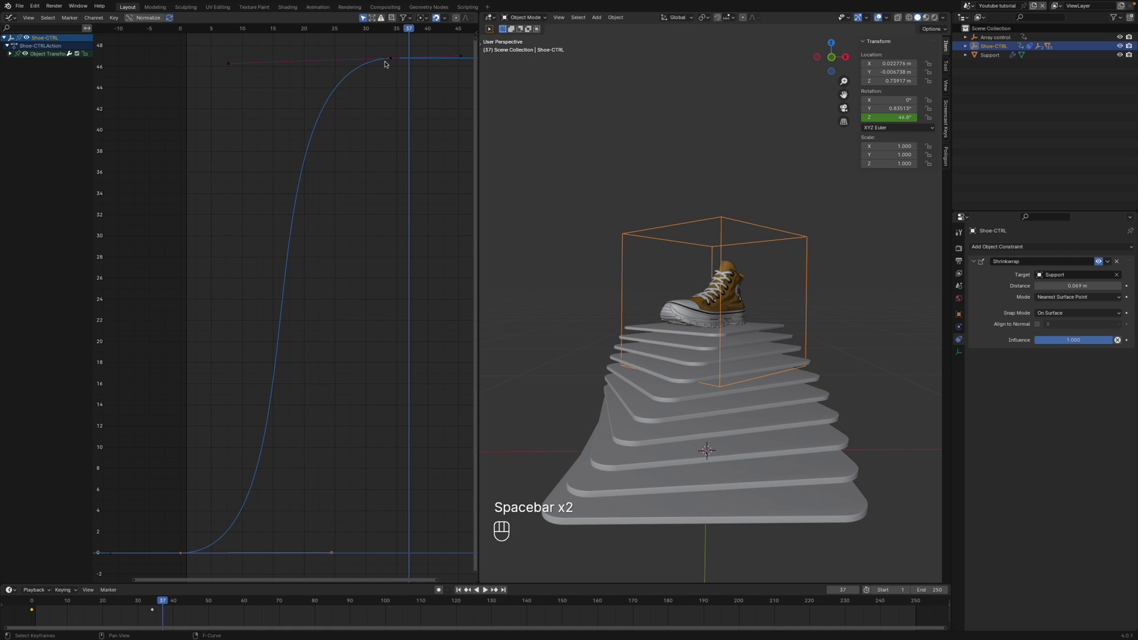
pyautogui.click(388, 60)
pyautogui.click(230, 64)
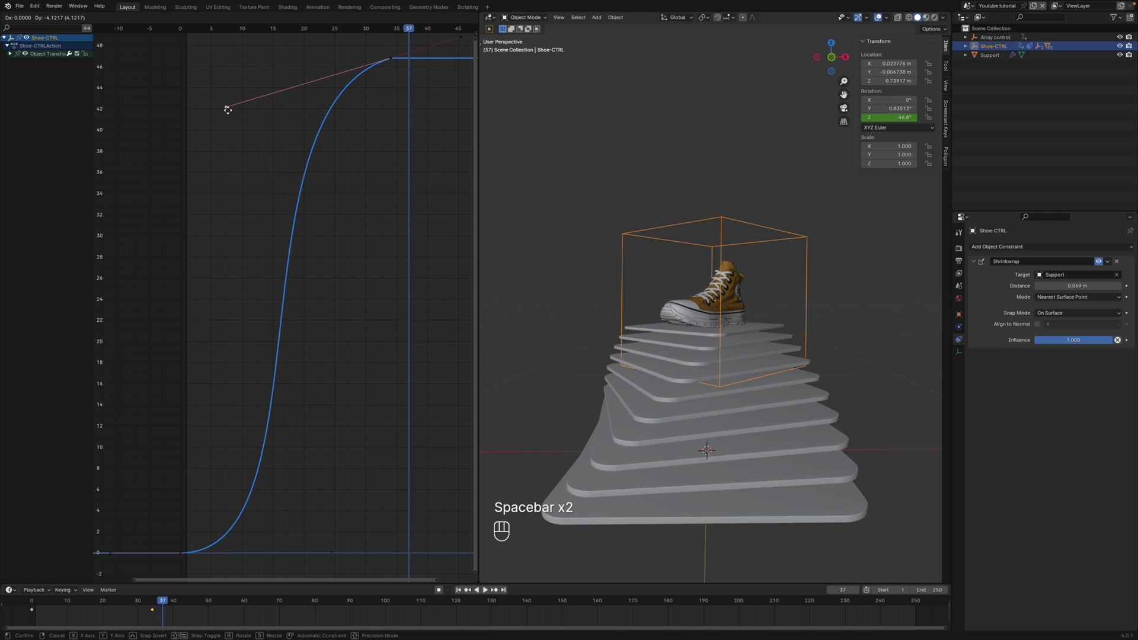
pyautogui.press('space')
# - Shift the end key near frame 44 and reshape its handles for a long settle, then play it back
pyautogui.moveTo(700, 538); pyautogui.dragTo(699, 512)
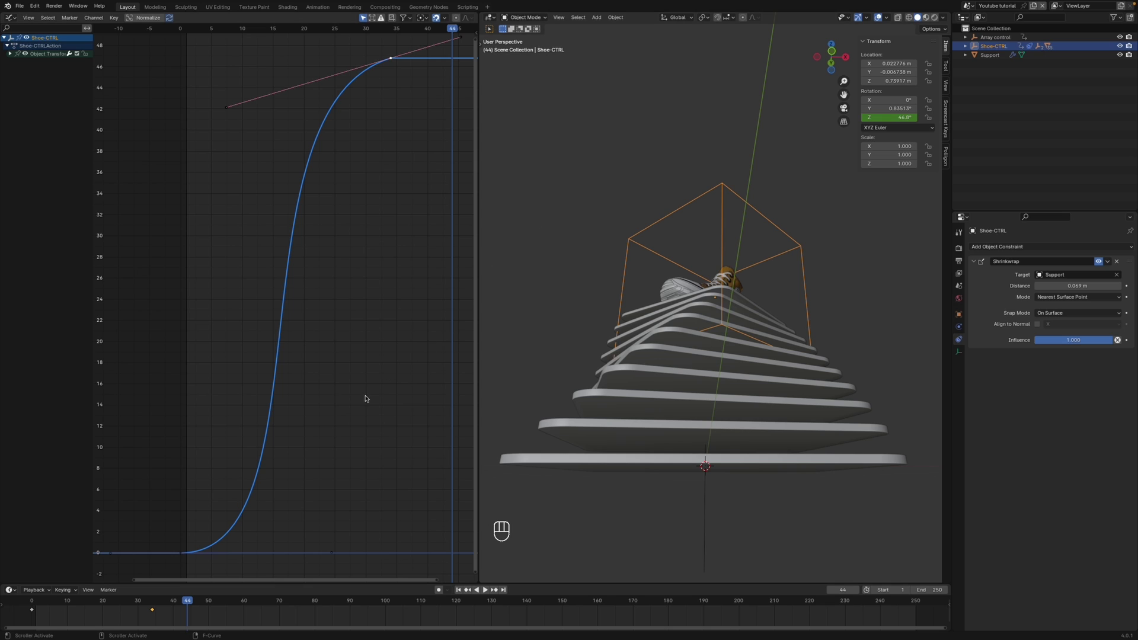
pyautogui.moveTo(145, 617); pyautogui.dragTo(169, 604)
pyautogui.press('g')
pyautogui.click(202, 615)
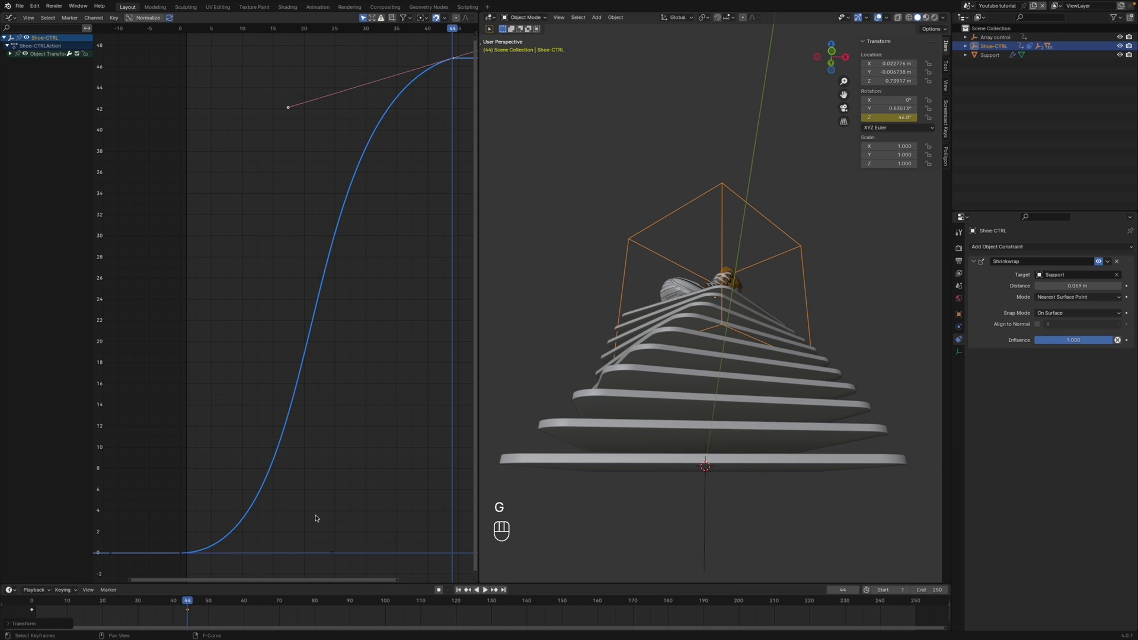
pyautogui.middleClick(260, 563)
pyautogui.click(177, 598)
pyautogui.moveTo(16, 586); pyautogui.dragTo(453, 447)
pyautogui.moveTo(668, 386); pyautogui.dragTo(672, 410)
pyautogui.press('space')
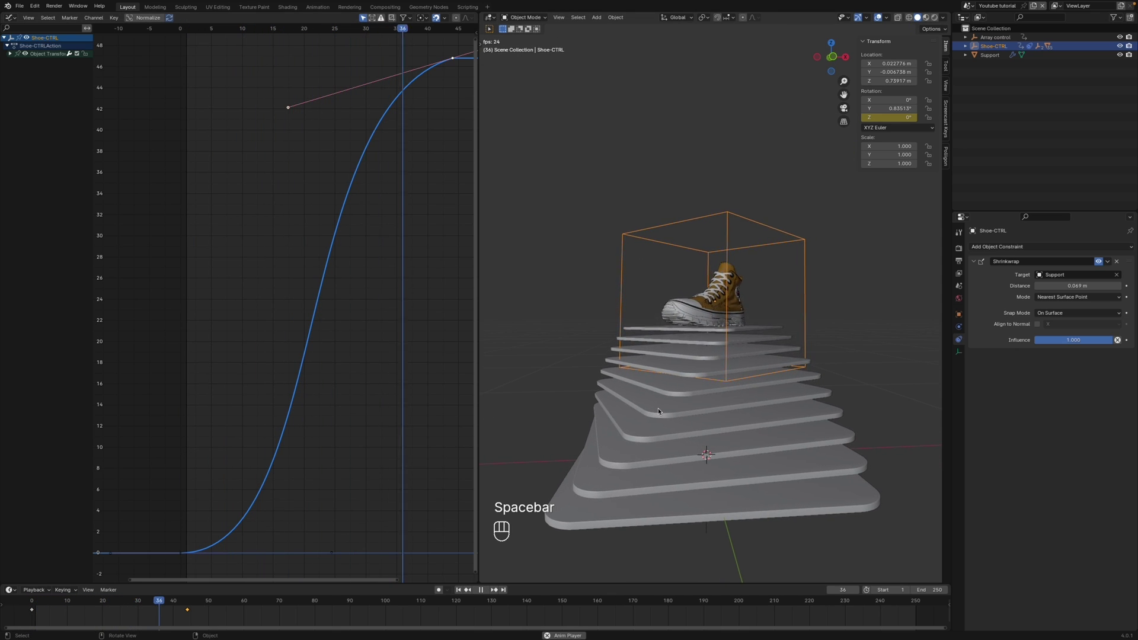
pyautogui.press('space')
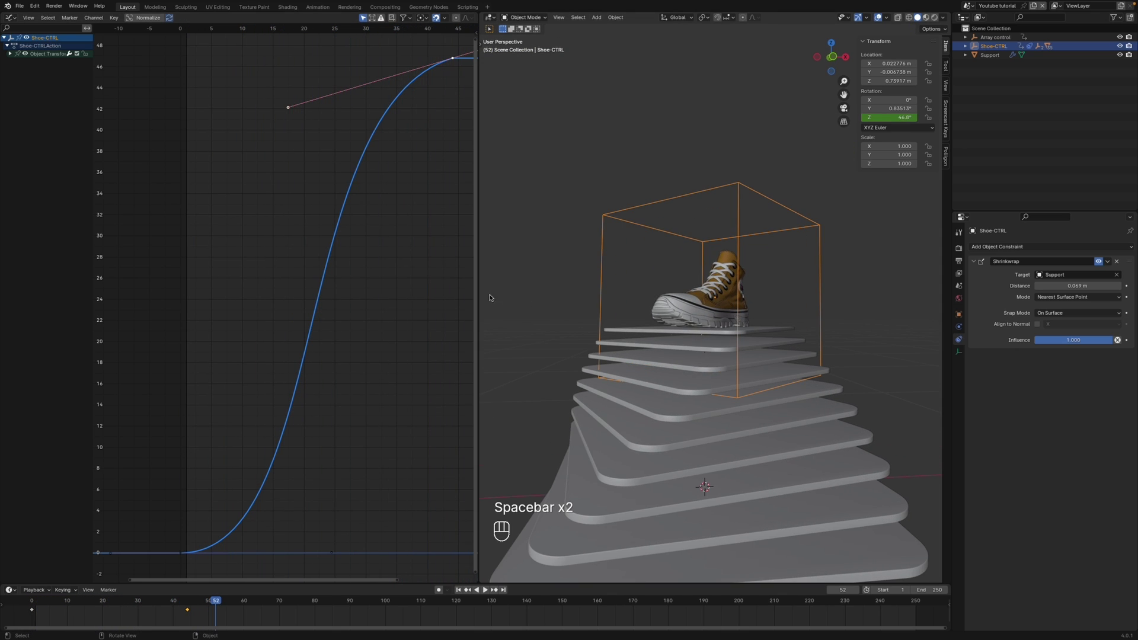
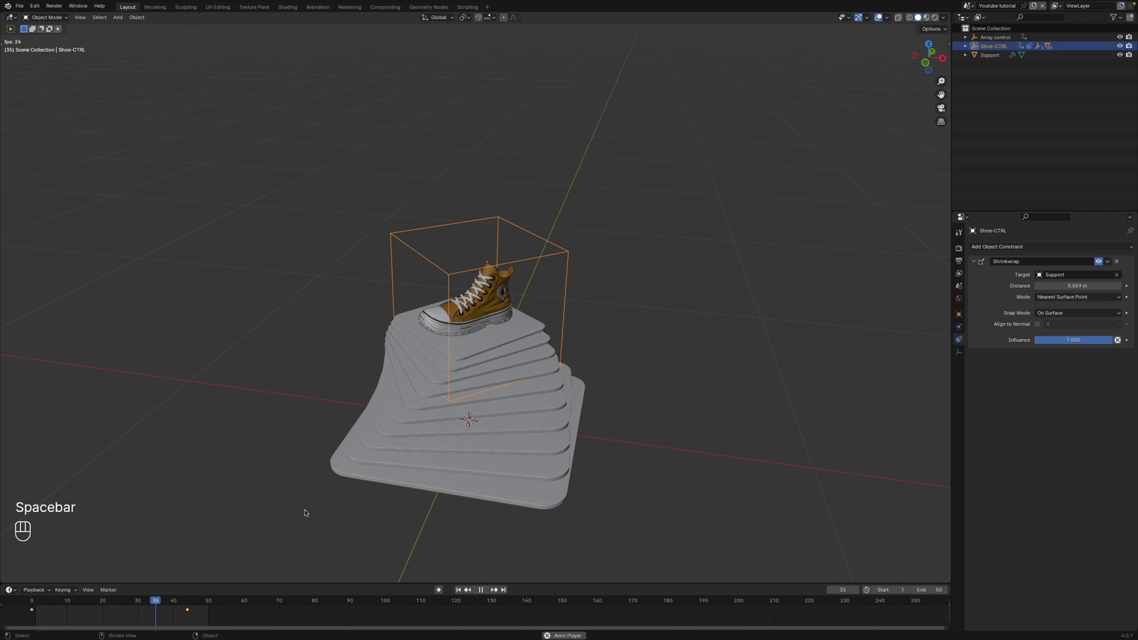
# - Return to frame 1, face the shoe and switch the right viewport to Rendered Cycles shading
pyautogui.moveTo(428, 409); pyautogui.dragTo(328, 433)
pyautogui.press('space')
pyautogui.moveTo(406, 415); pyautogui.dragTo(435, 421)
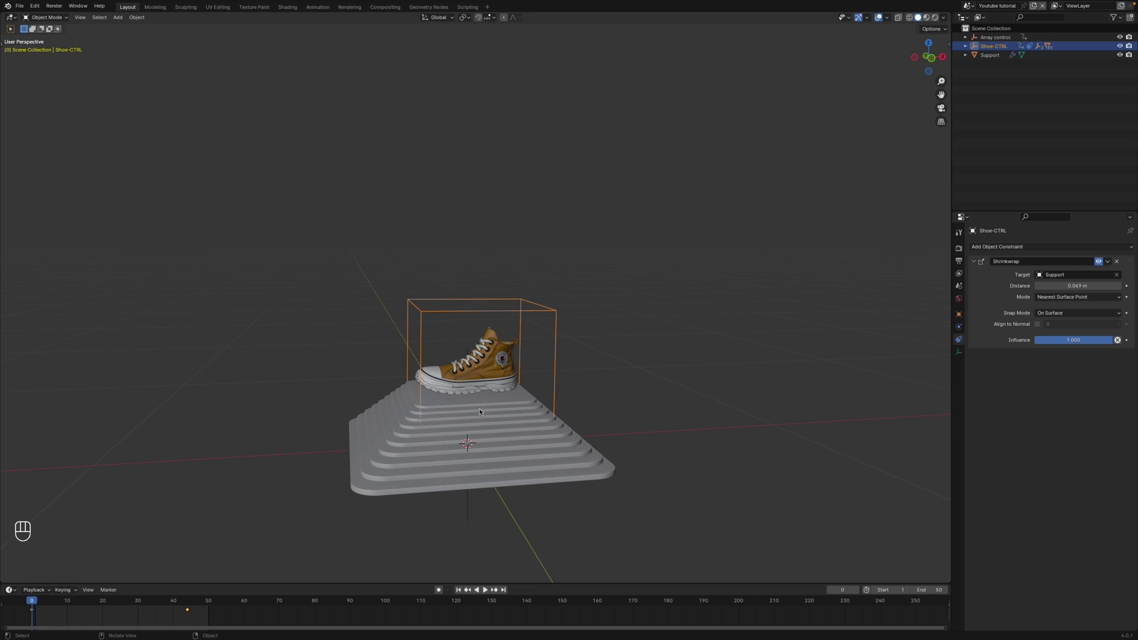
pyautogui.press('z')
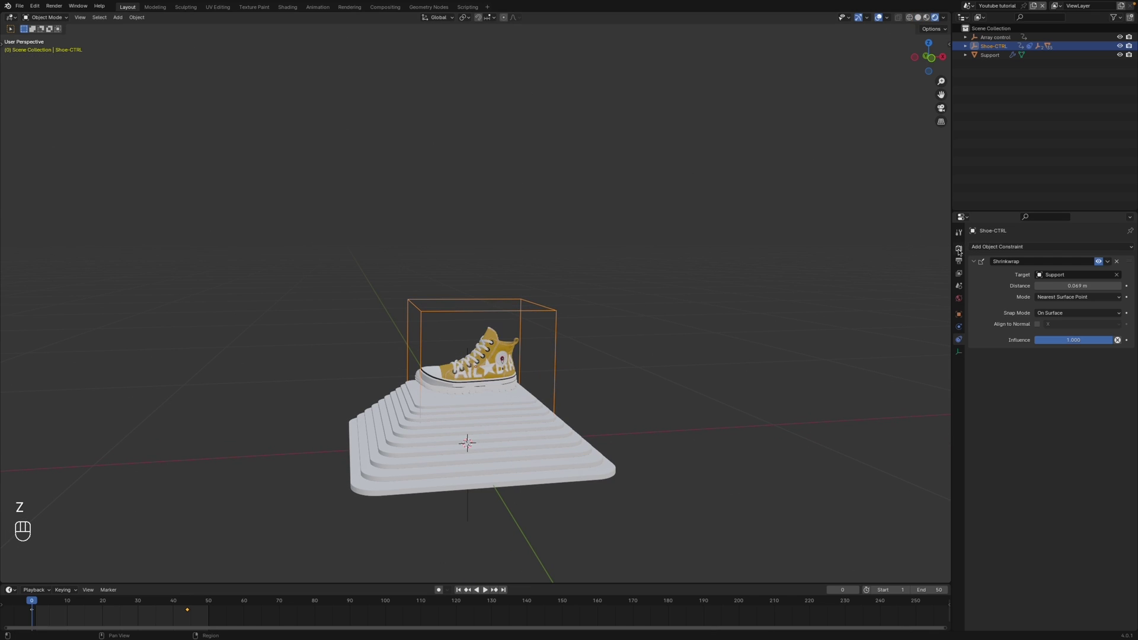
# - Lower Cycles Viewport Max Samples to 200 in Render Properties
pyautogui.click(1066, 251)
pyautogui.moveTo(1069, 246); pyautogui.dragTo(1068, 279)
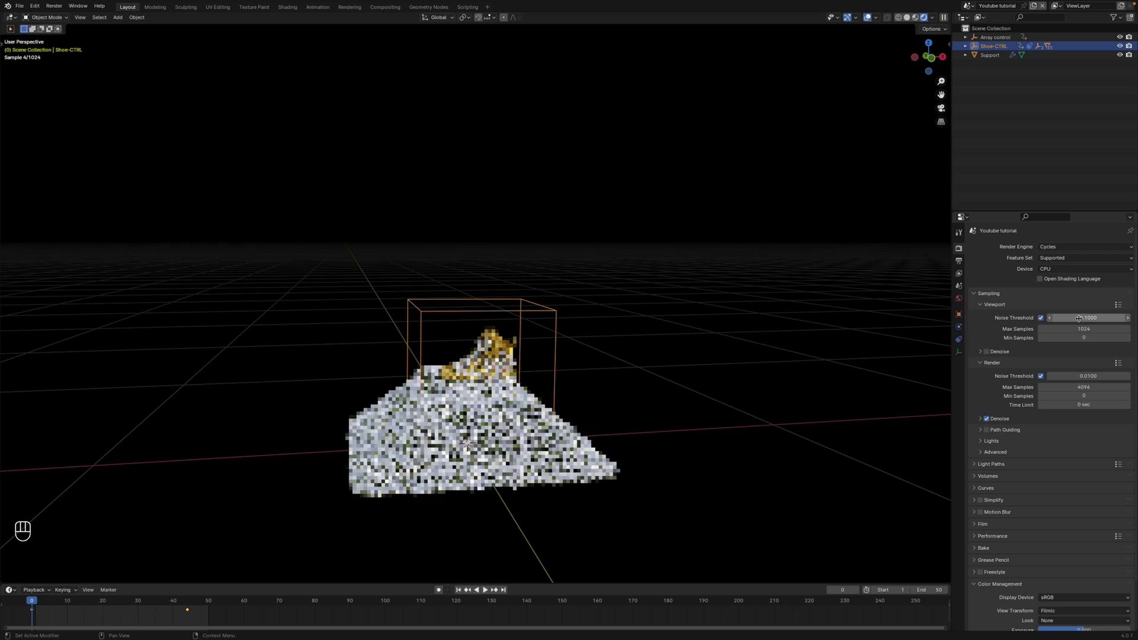
pyautogui.press('KP_0')
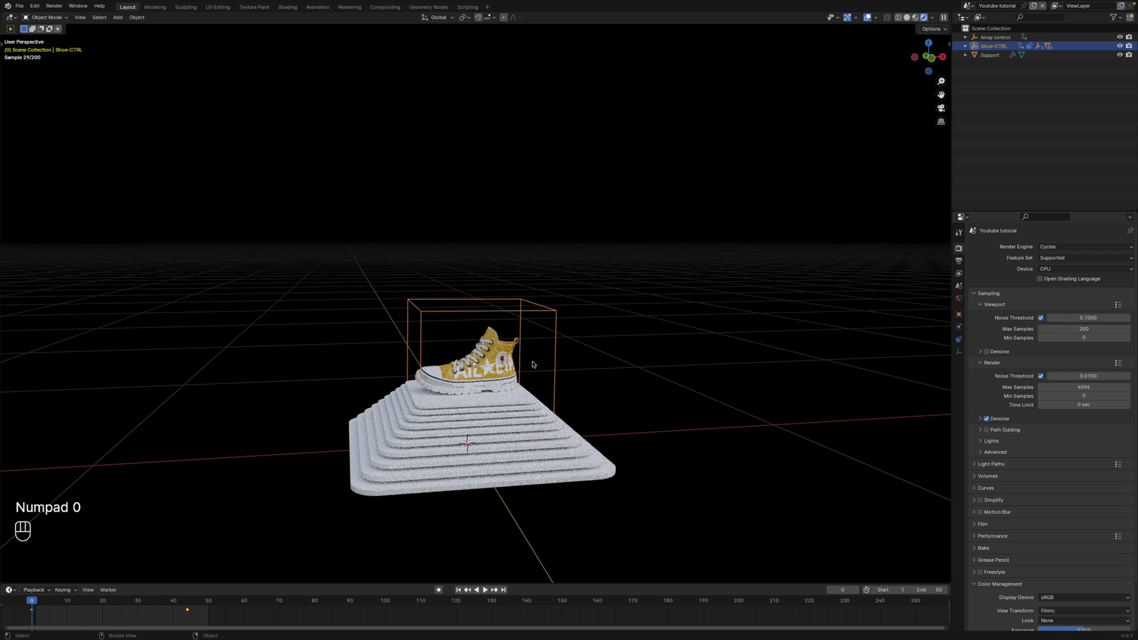
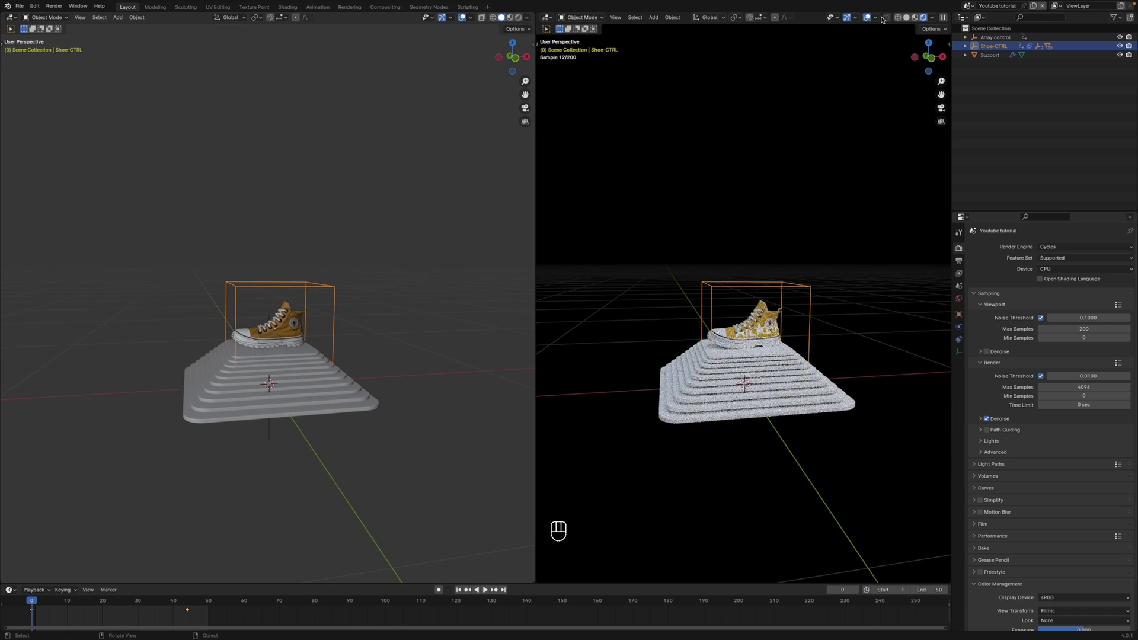
# - Hide overlays, add a camera, move it off to the side and rotate it 90° on X toward the shoe
pyautogui.click(872, 16)
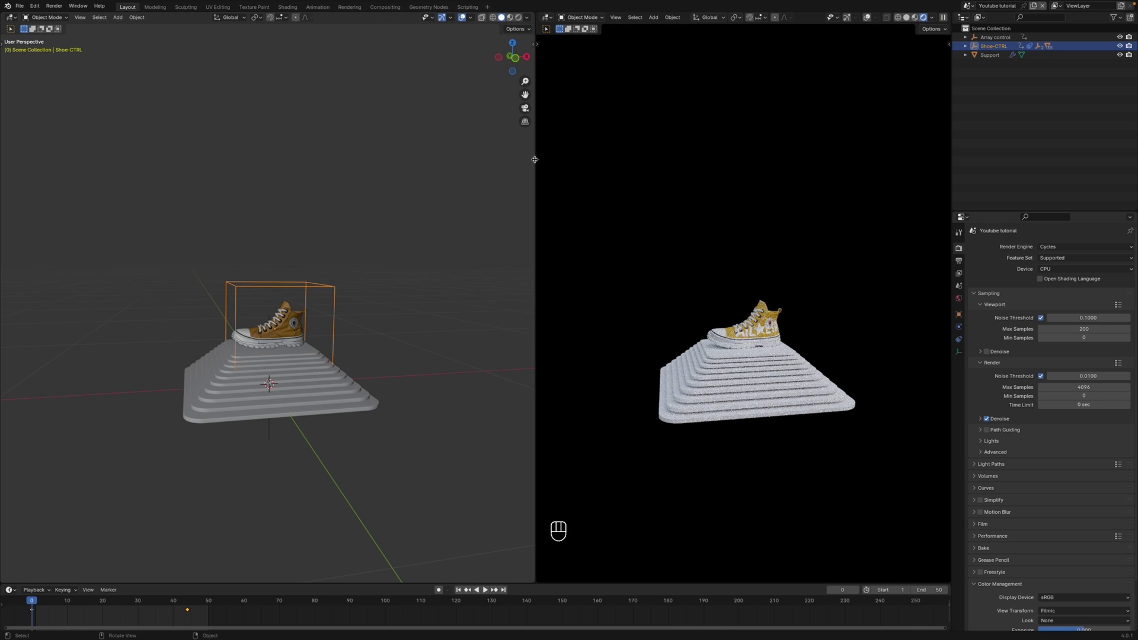
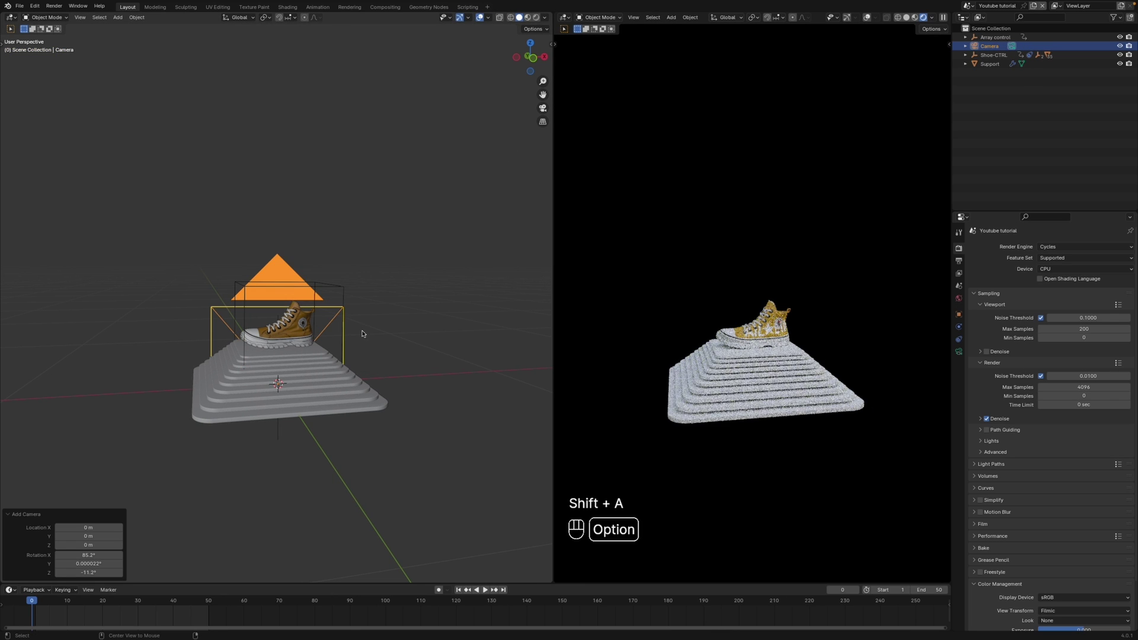
pyautogui.press('alt+r')
pyautogui.moveTo(236, 368); pyautogui.dragTo(285, 378)
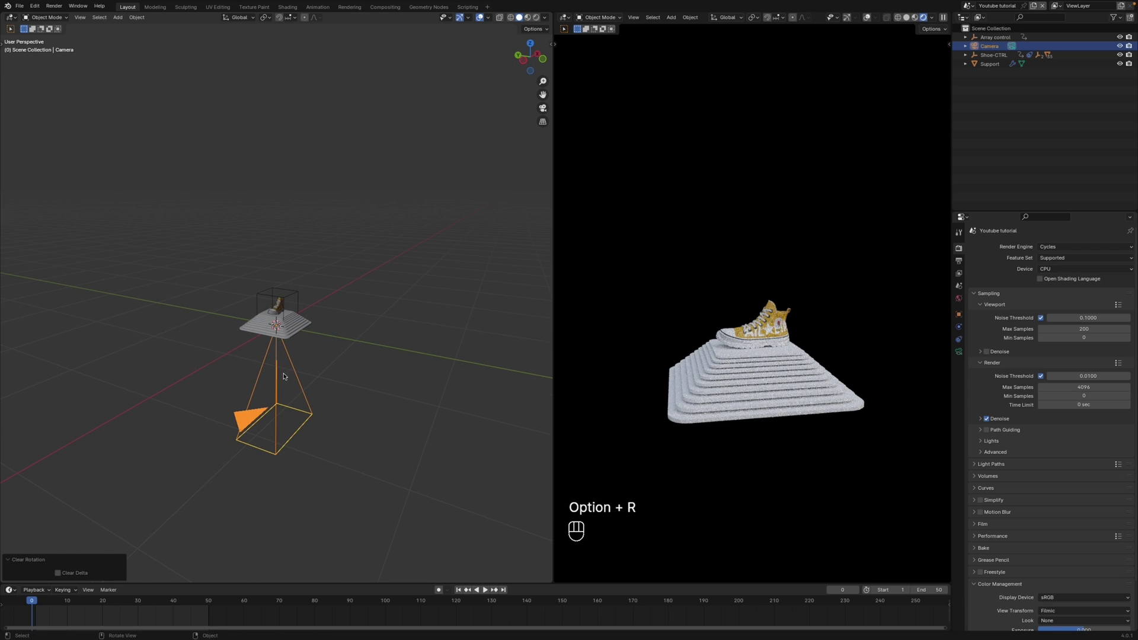
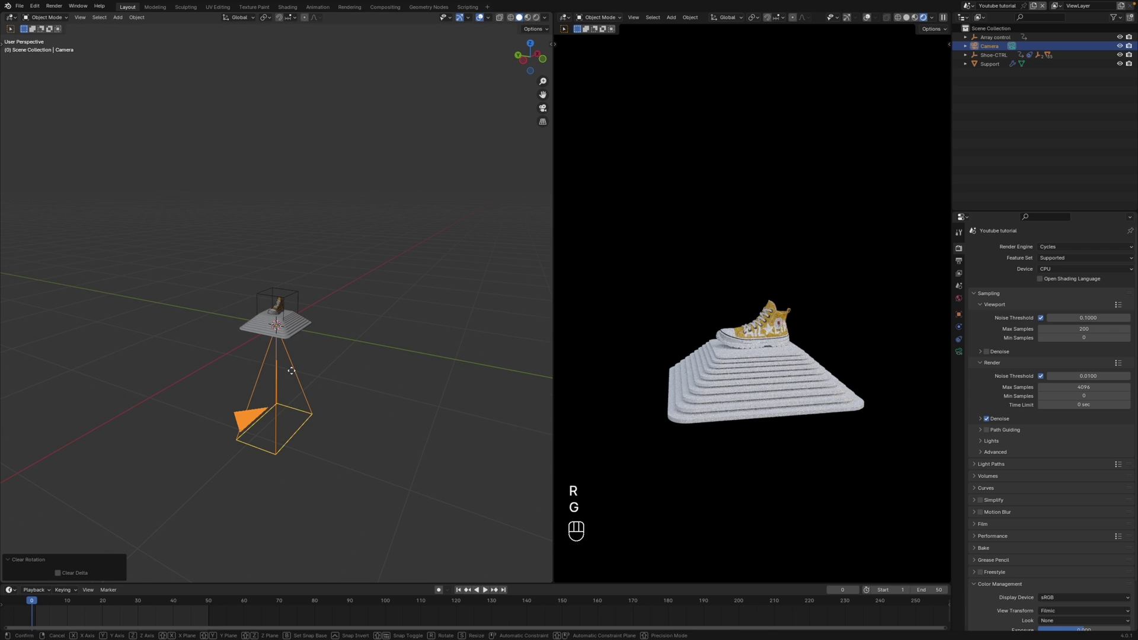
pyautogui.press('y')
pyautogui.click(519, 368)
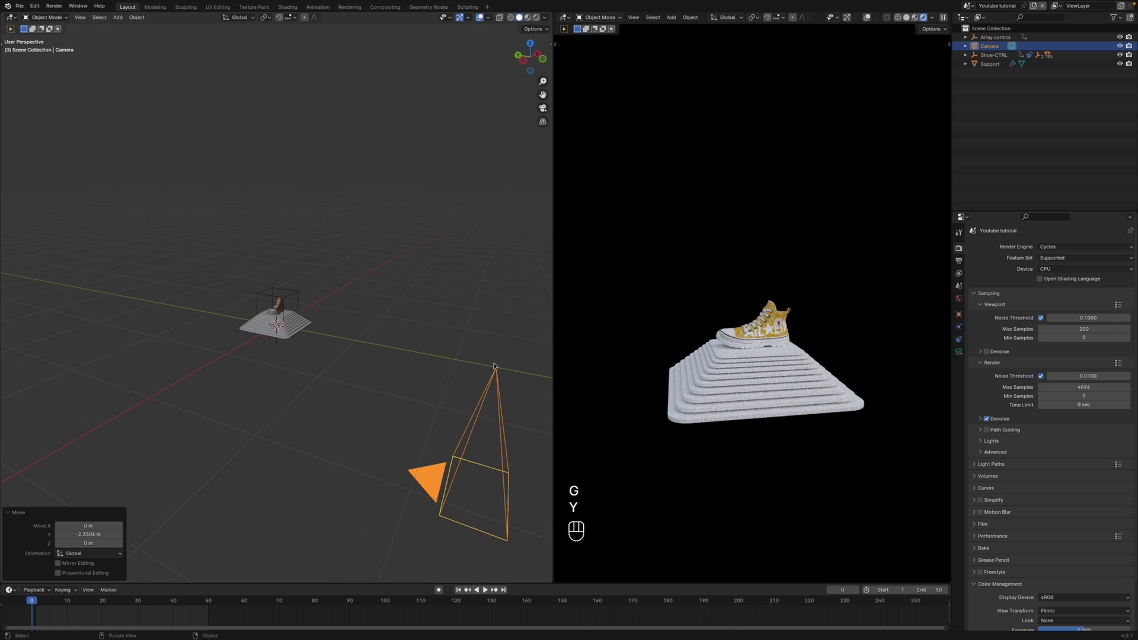
pyautogui.press('r')
pyautogui.press('x')
pyautogui.press('KP_9')
pyautogui.press('KP_0')
pyautogui.press('KP_Enter')
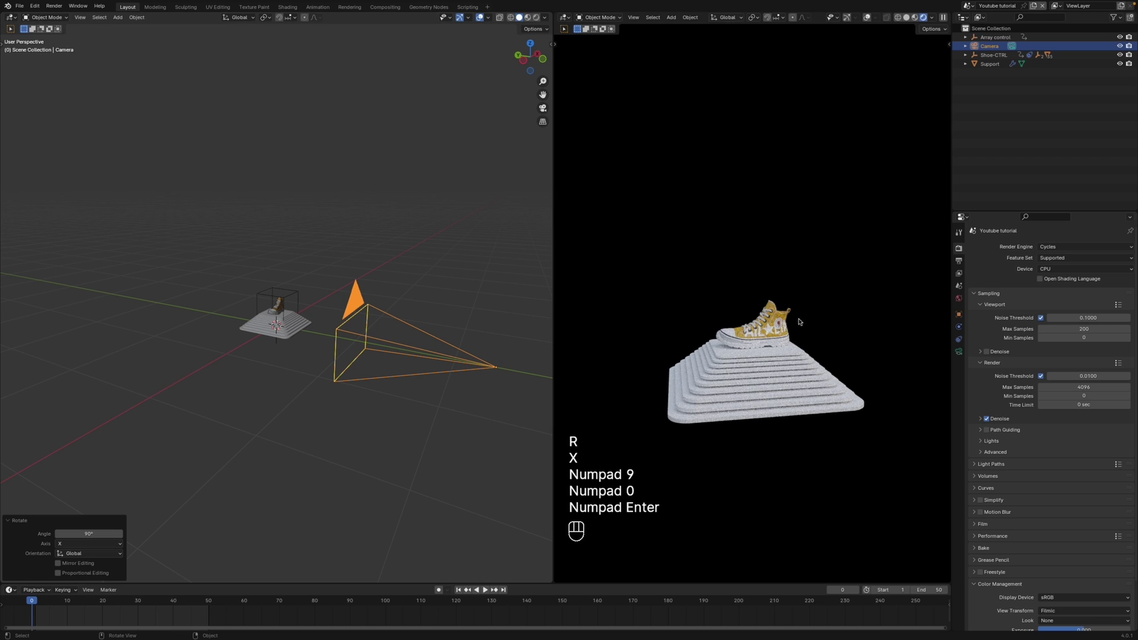
# - Make the right viewport look through the new camera and tidy its header
pyautogui.press('KP_0')
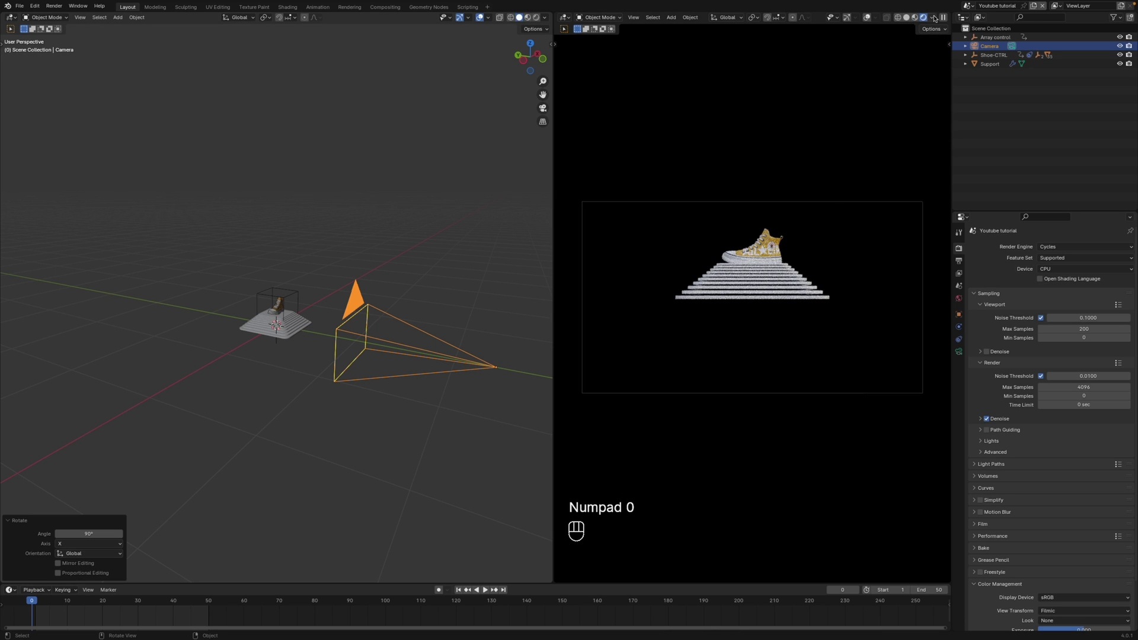
pyautogui.press('t')
pyautogui.press('t')
pyautogui.middleClick(870, 17)
pyautogui.middleClick(846, 16)
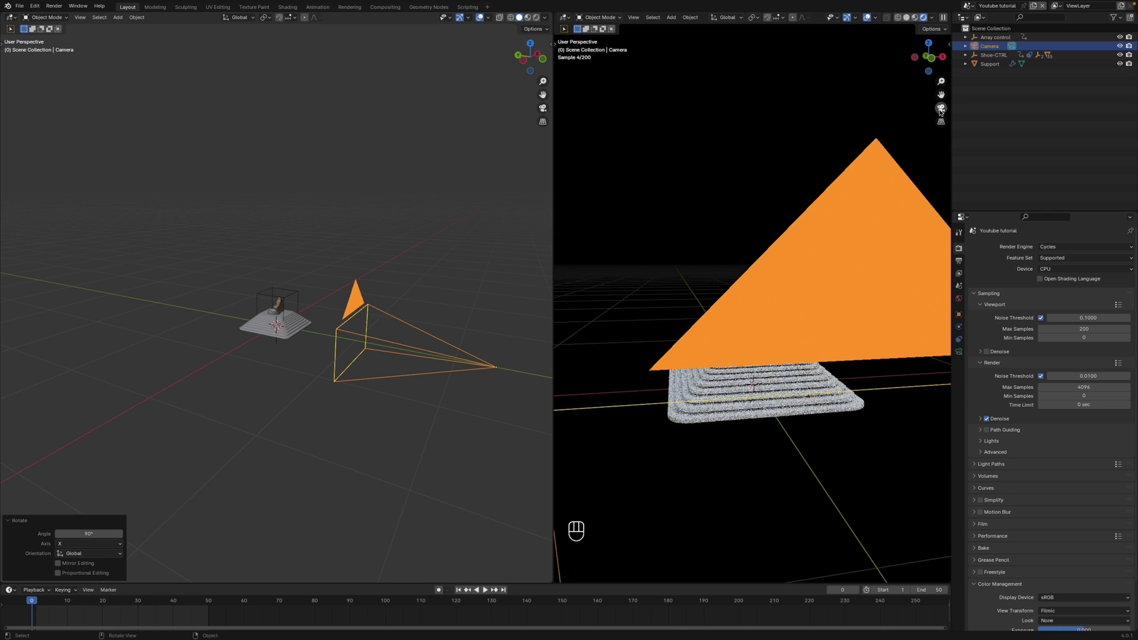
pyautogui.middleClick(942, 109)
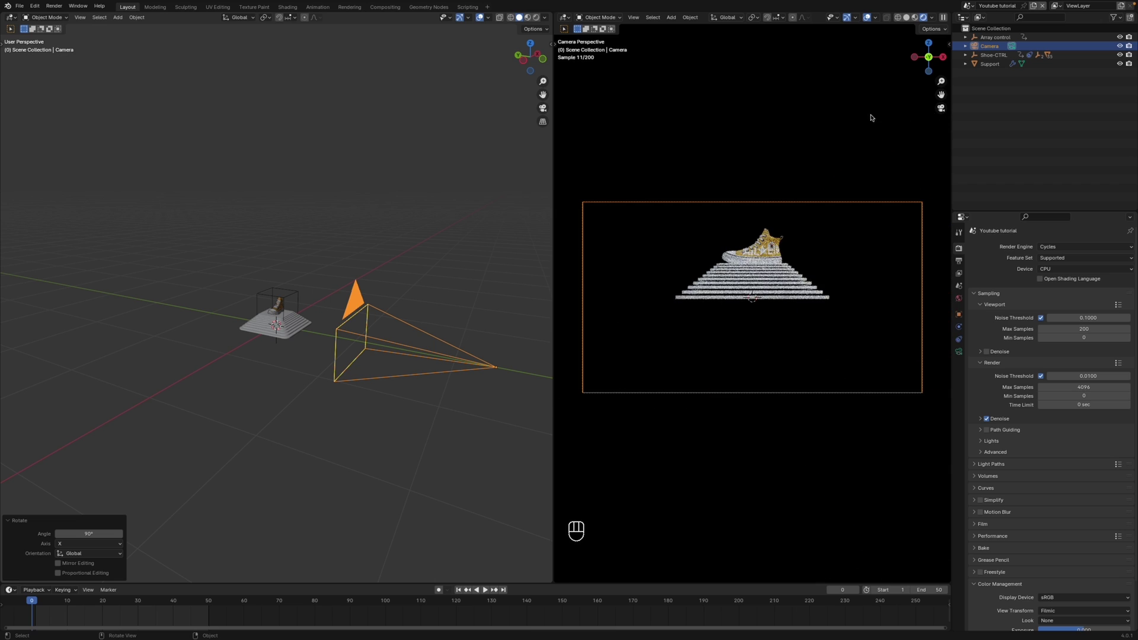
pyautogui.moveTo(870, 16); pyautogui.dragTo(846, 186)
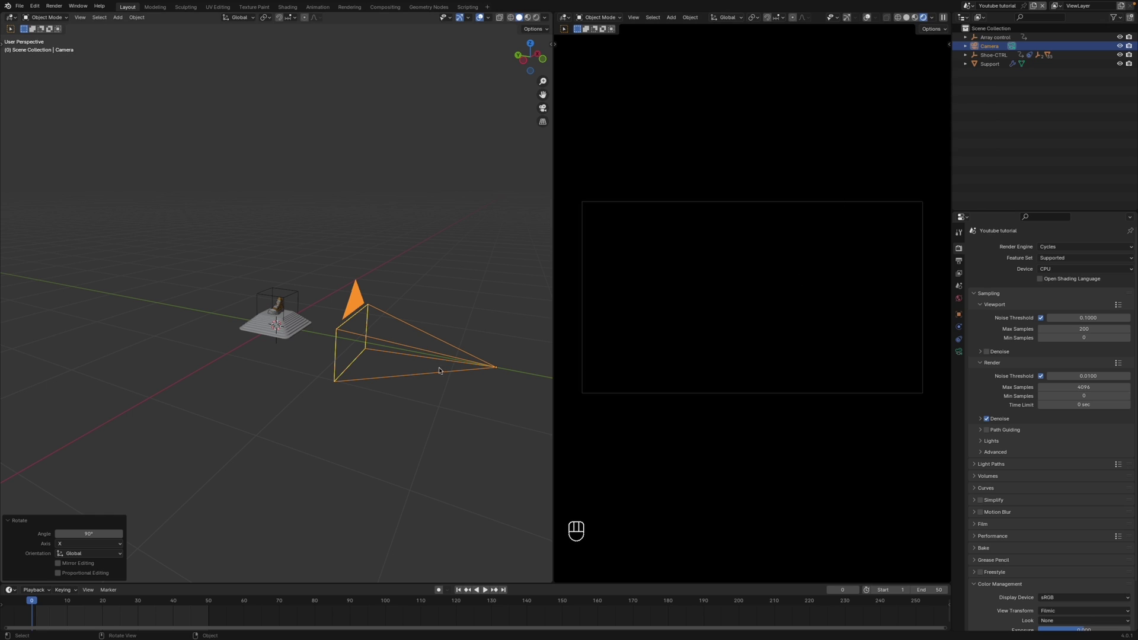
# - Add an Area light and lift it on Z to hover above the shoe and platform stack
pyautogui.press('shift+a')
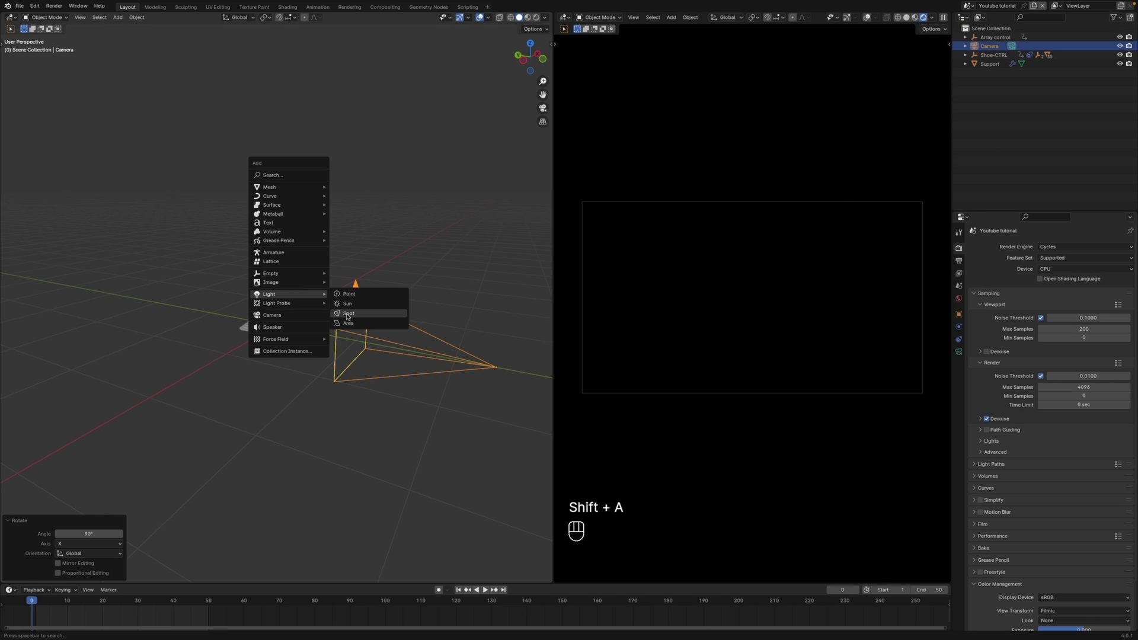
pyautogui.press('g')
pyautogui.press('z')
pyautogui.click(335, 266)
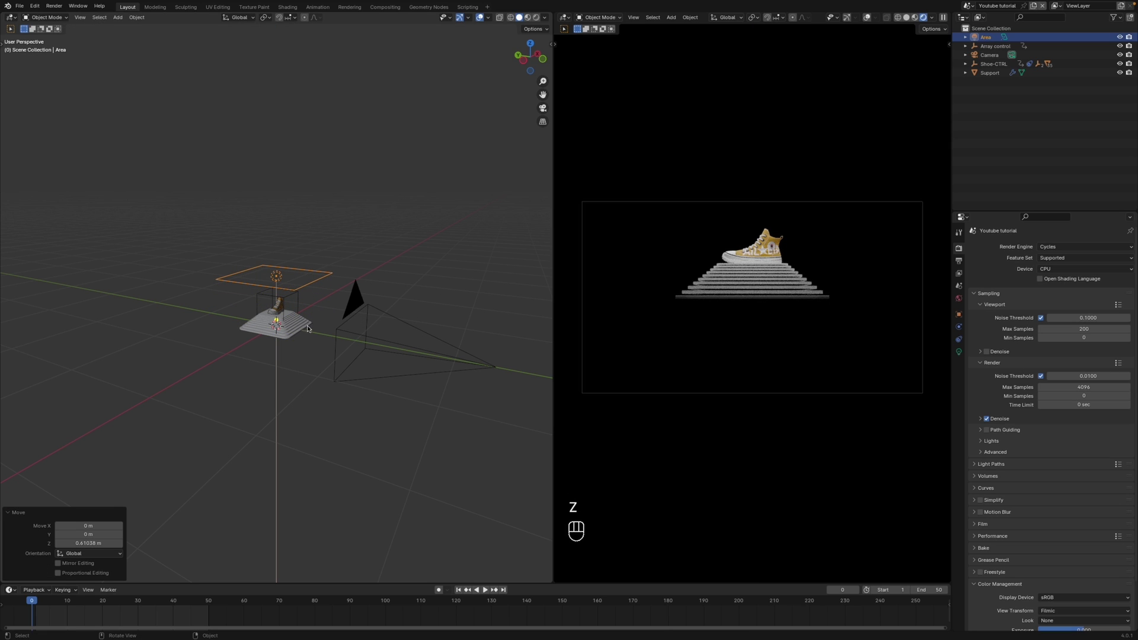
pyautogui.press('shift+a')
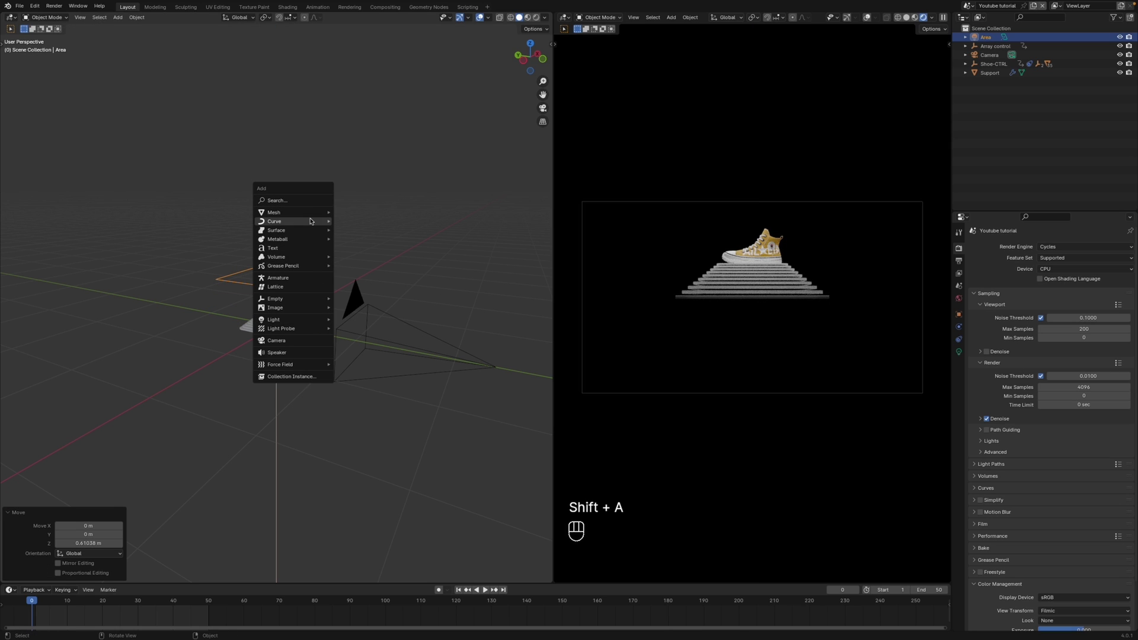
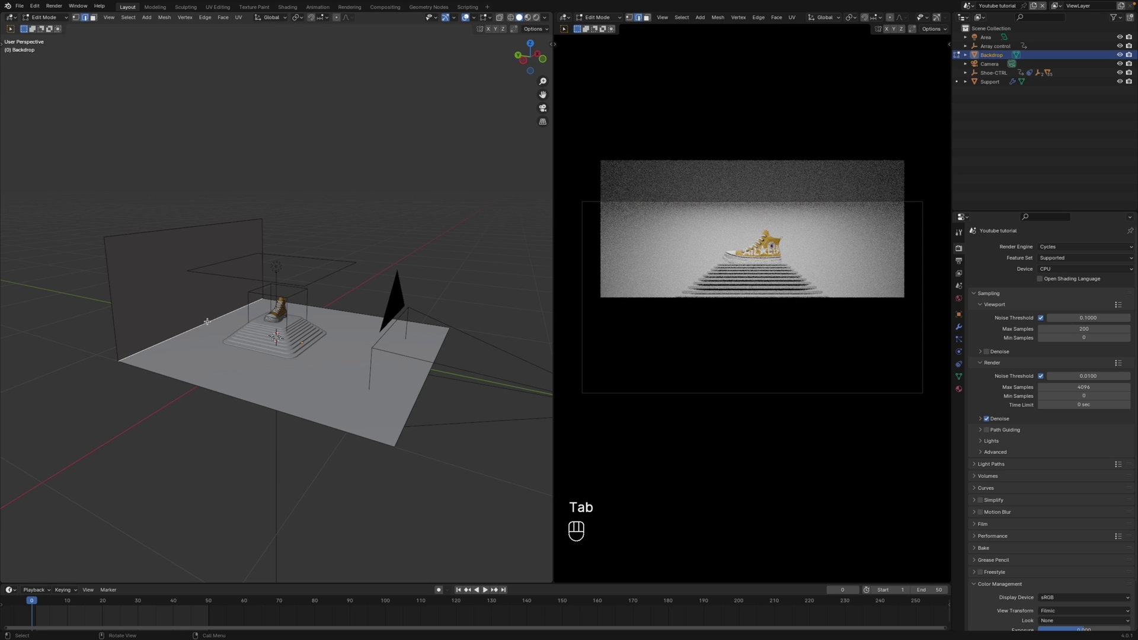
# - Bevel the Backdrop's floor-to-wall edge into a smooth multi-segment curve
pyautogui.press('super+b')
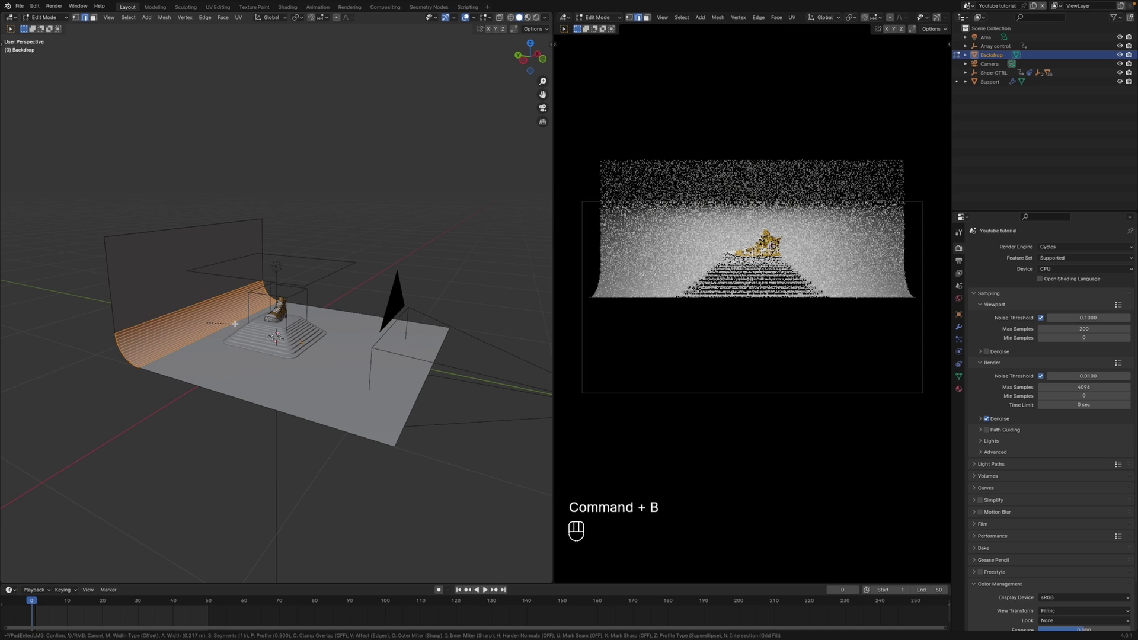
# - Leave backdrop editing, pull the camera back along Y and set its Focal Length to 110 mm
pyautogui.press('Tab')
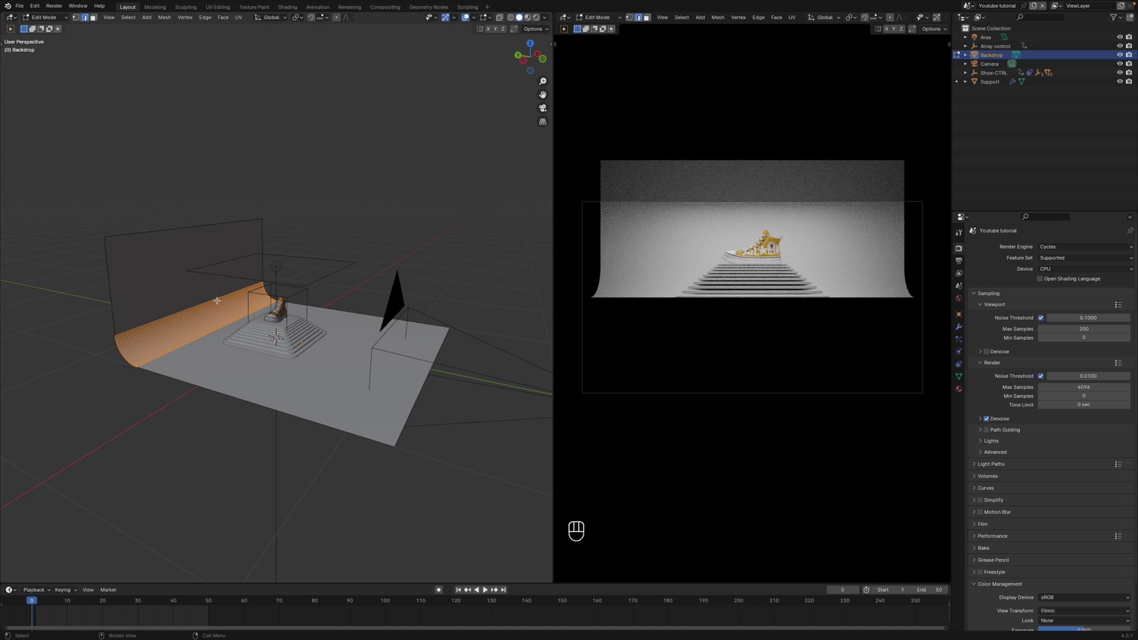
pyautogui.press('Tab')
pyautogui.click(446, 321)
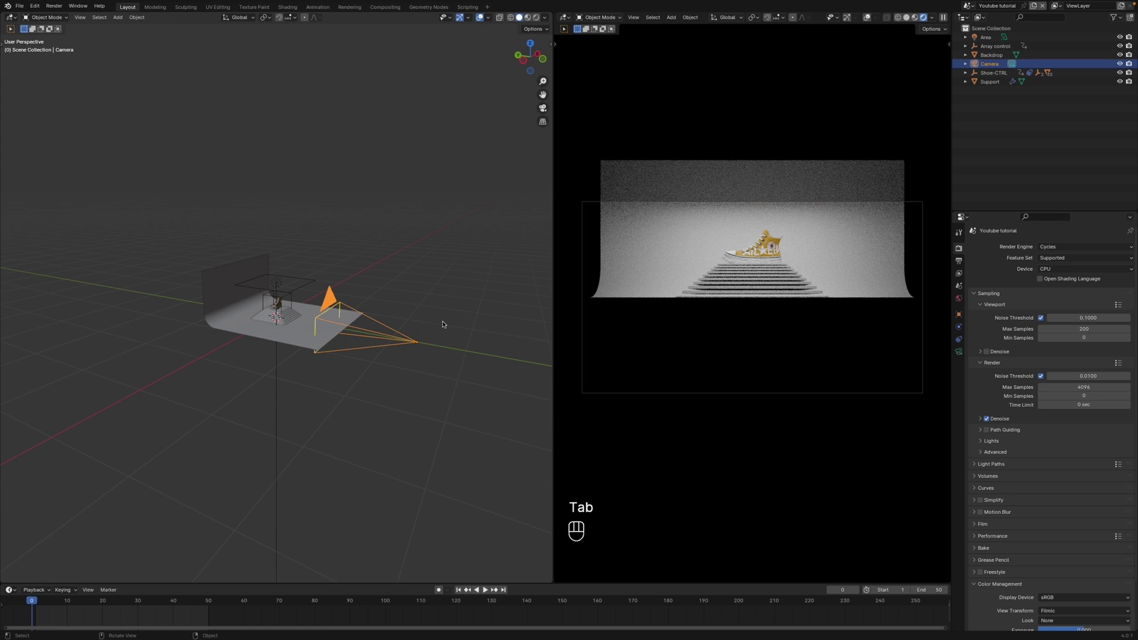
pyautogui.click(431, 322)
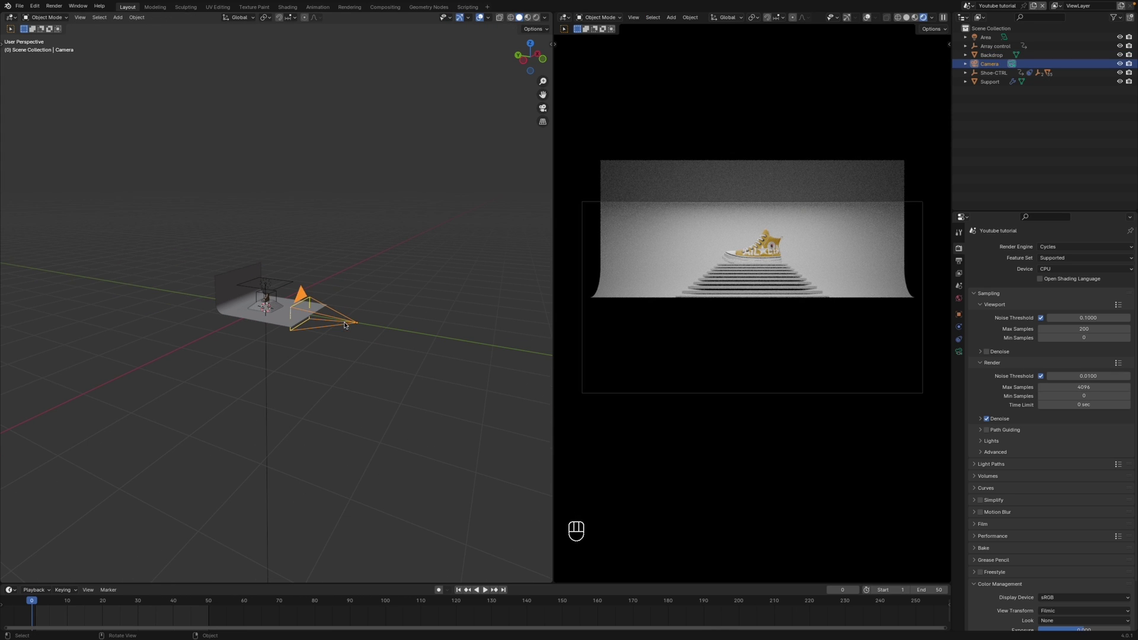
pyautogui.press('g')
pyautogui.press('y')
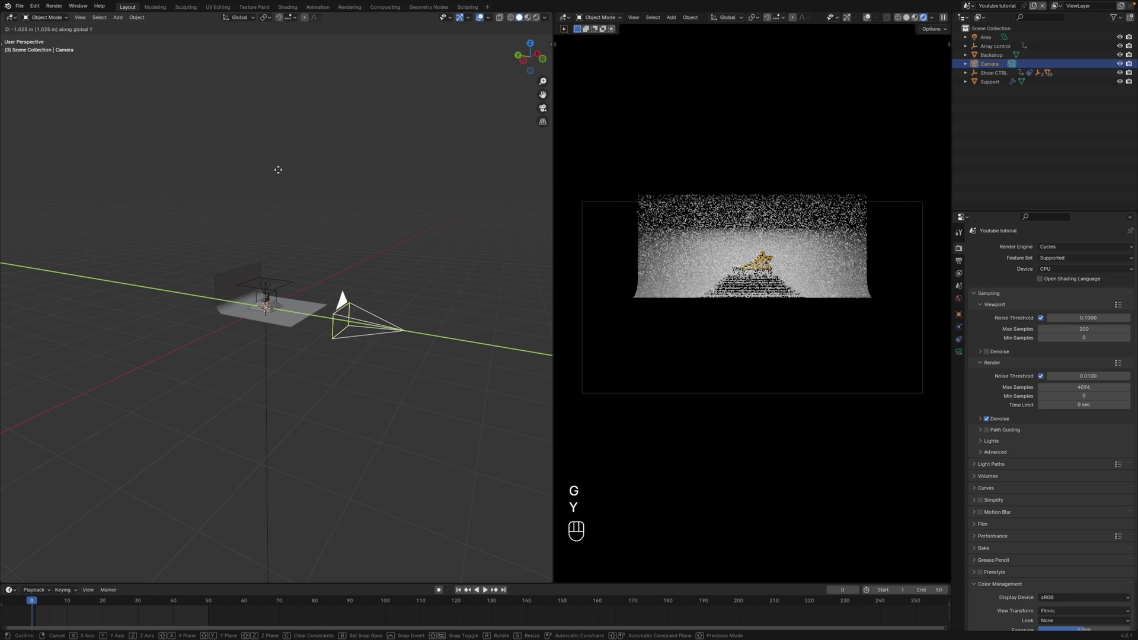
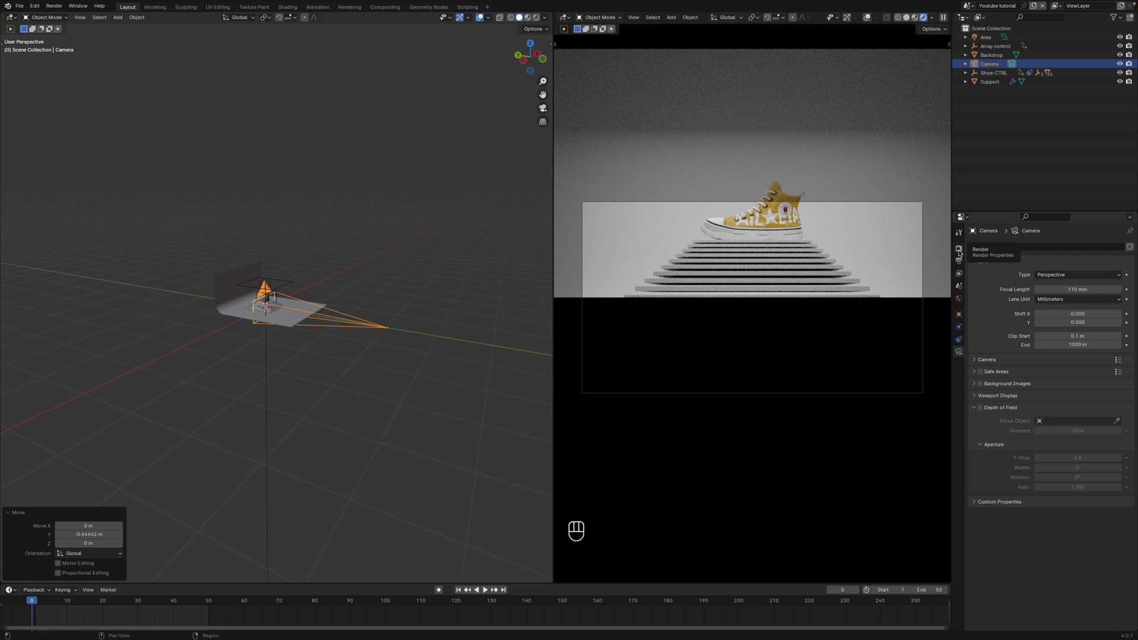
pyautogui.click(962, 249)
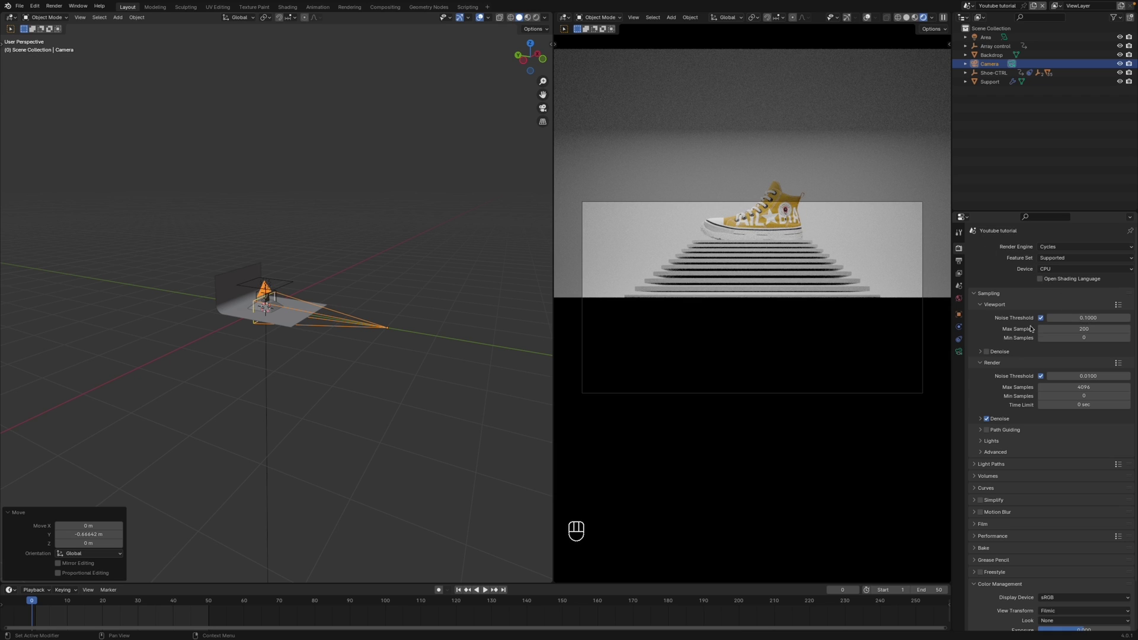
# - Set a 1080×1920 portrait output, then move the camera up on Z and back on Y
pyautogui.click(965, 260)
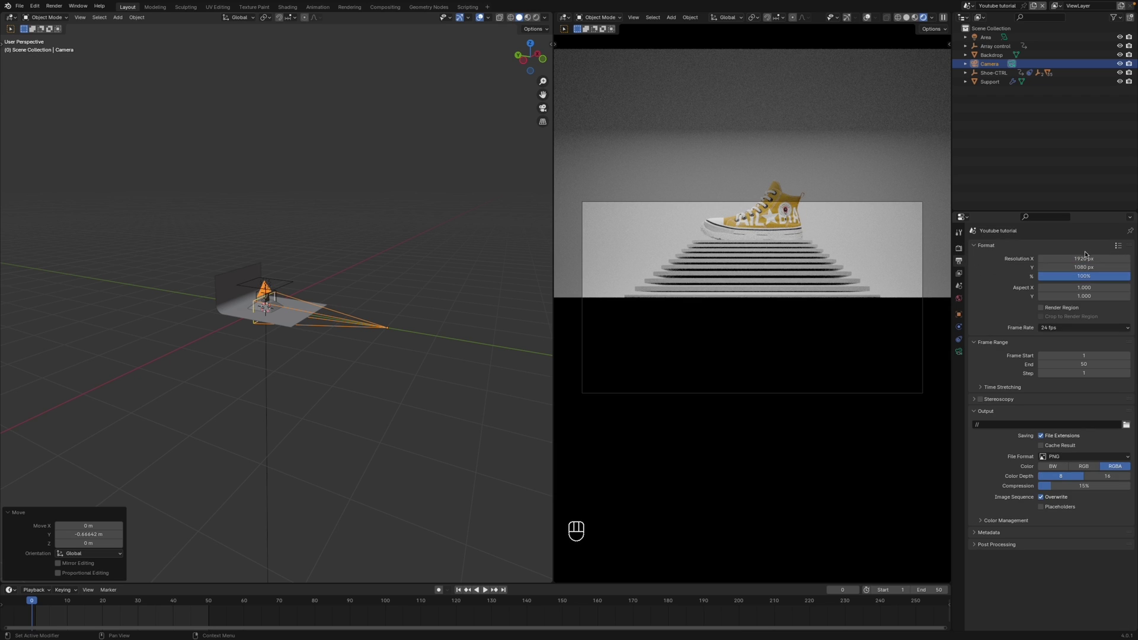
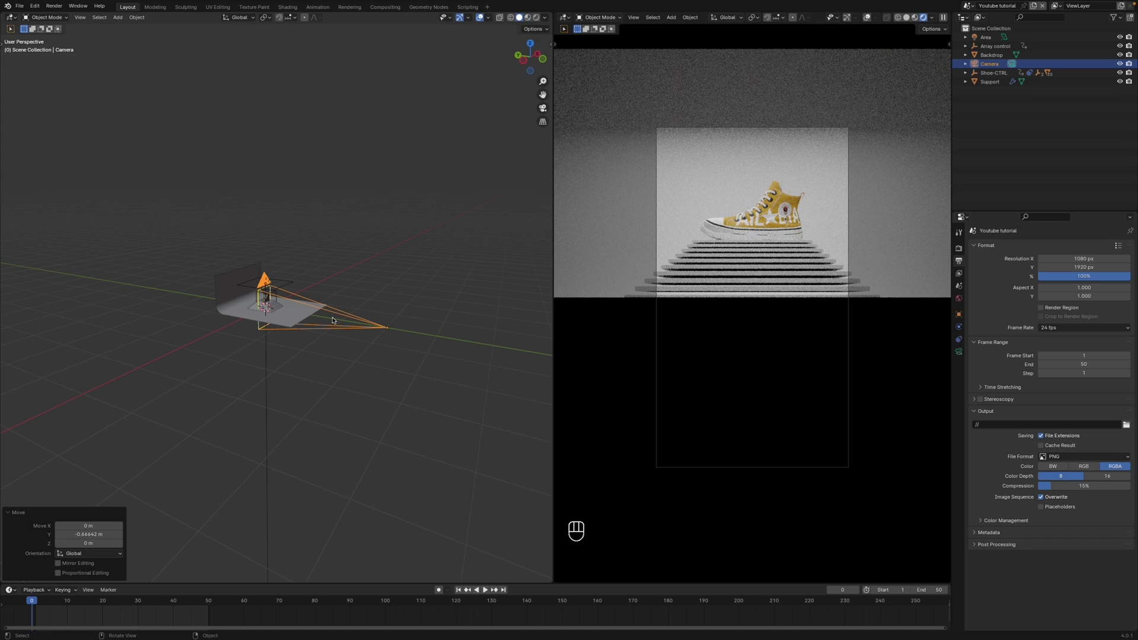
pyautogui.press('g')
pyautogui.press('z')
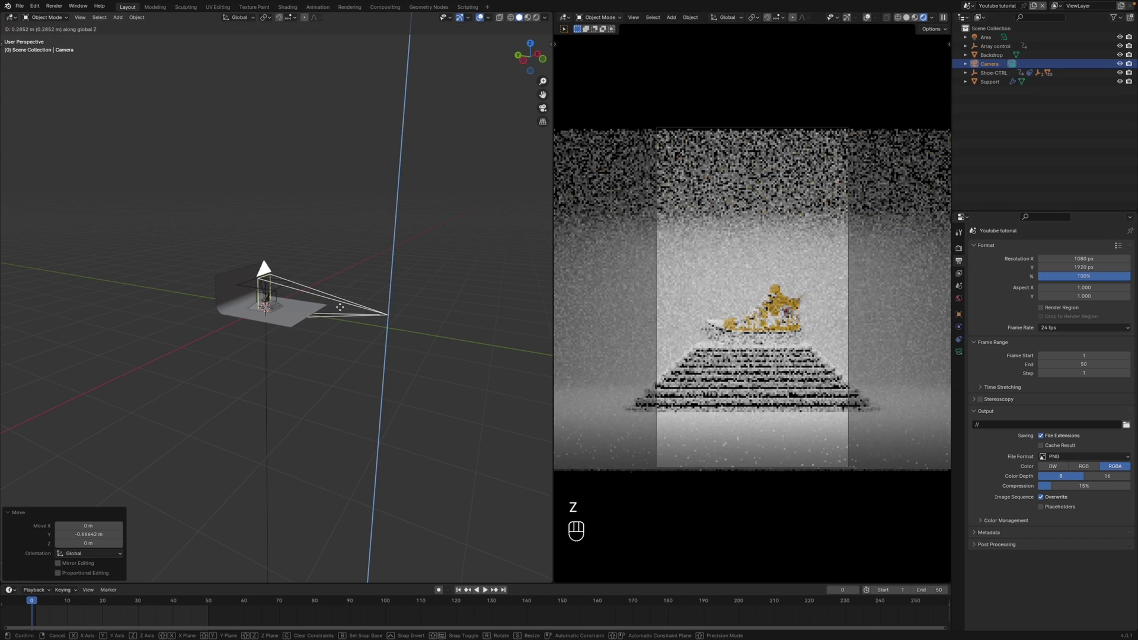
pyautogui.click(343, 310)
pyautogui.press('g')
pyautogui.press('y')
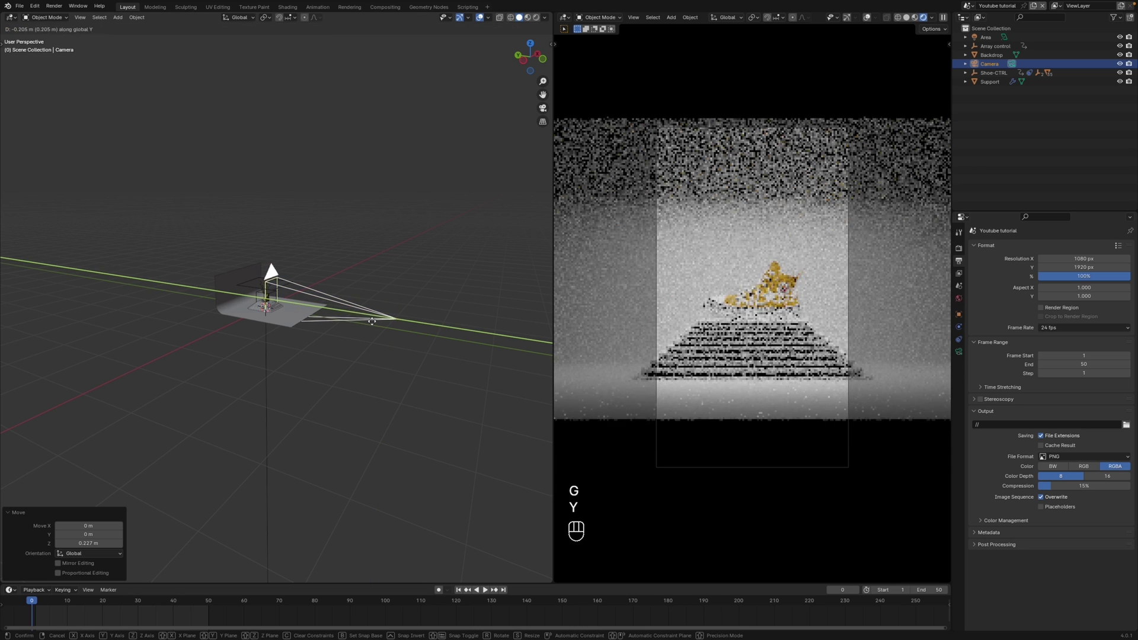
pyautogui.click(375, 323)
# - Tilt the camera on X to frame the shoe, then enter Edit Mode on the Backdrop
pyautogui.press('r')
pyautogui.press('x')
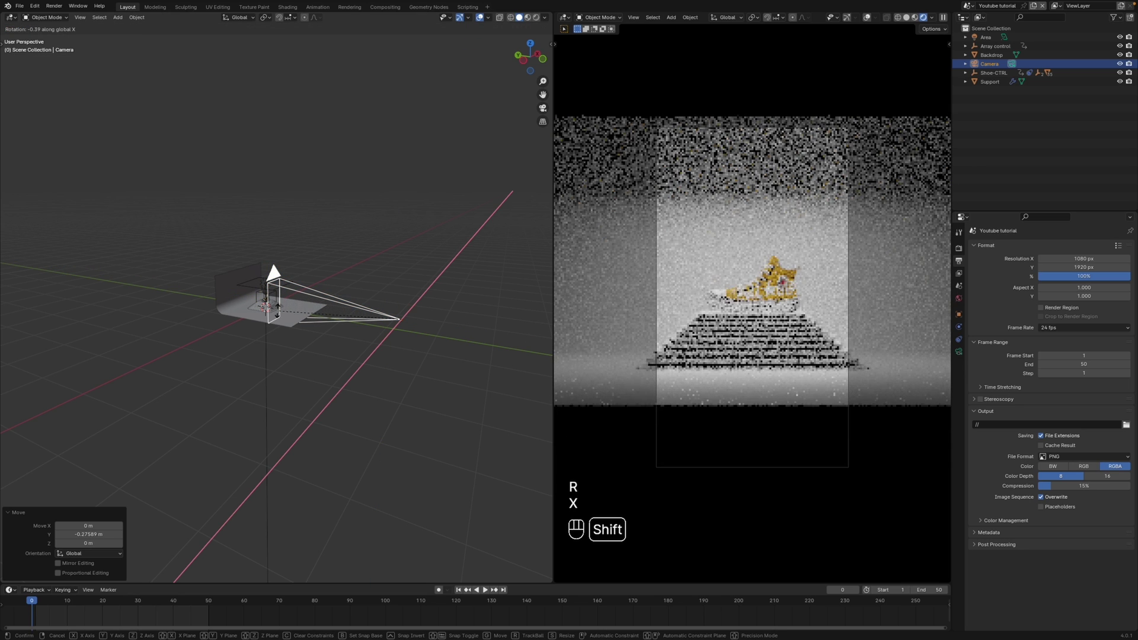
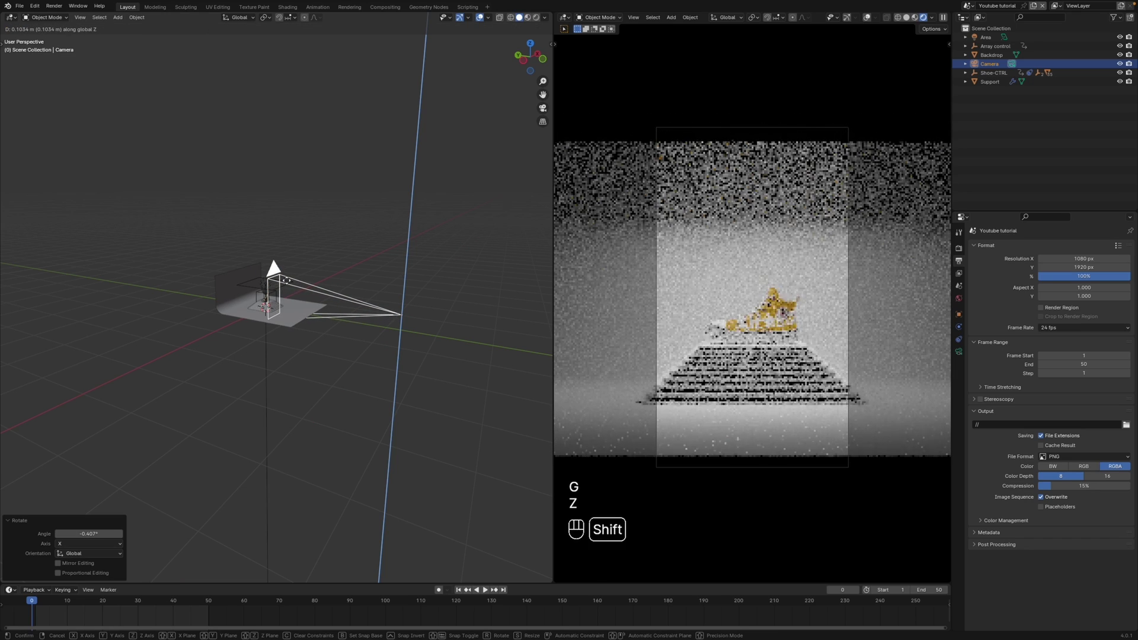
pyautogui.click(288, 283)
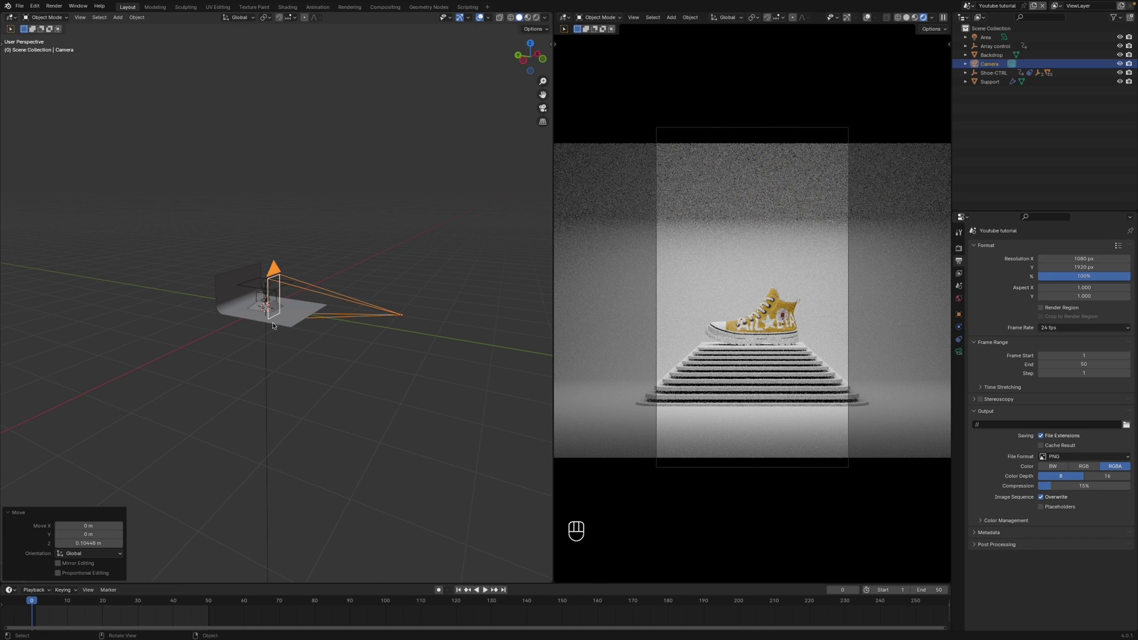
pyautogui.press('Tab')
# - Scale all the backdrop geometry wider with Shift+Z, keeping its height, and exit Edit Mode
pyautogui.press('a')
pyautogui.press('s')
pyautogui.press('shift+z')
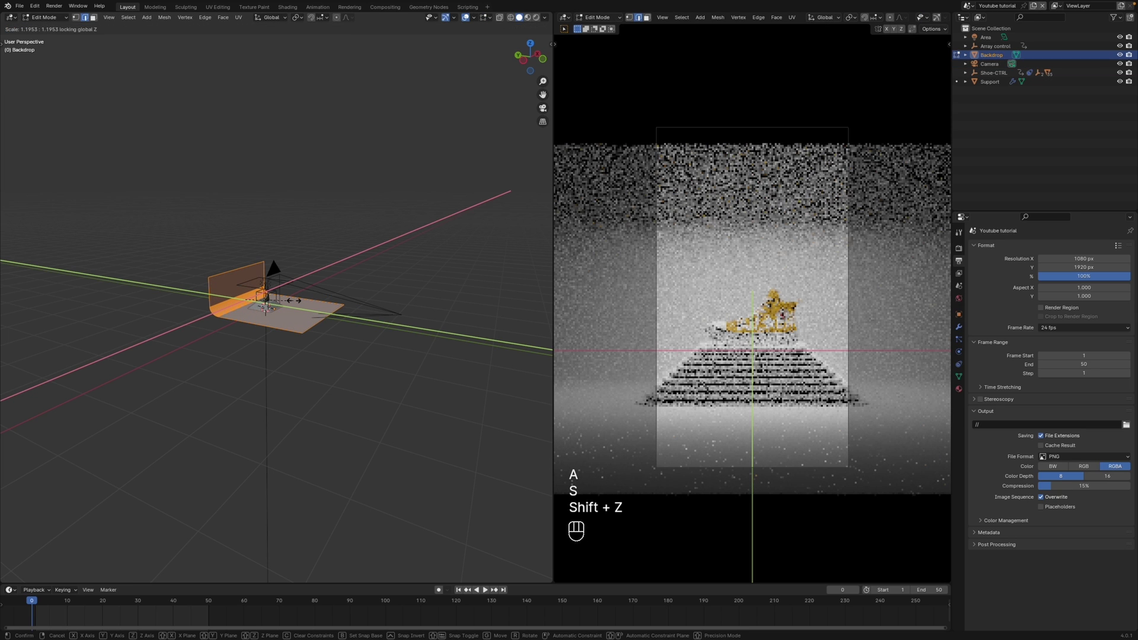
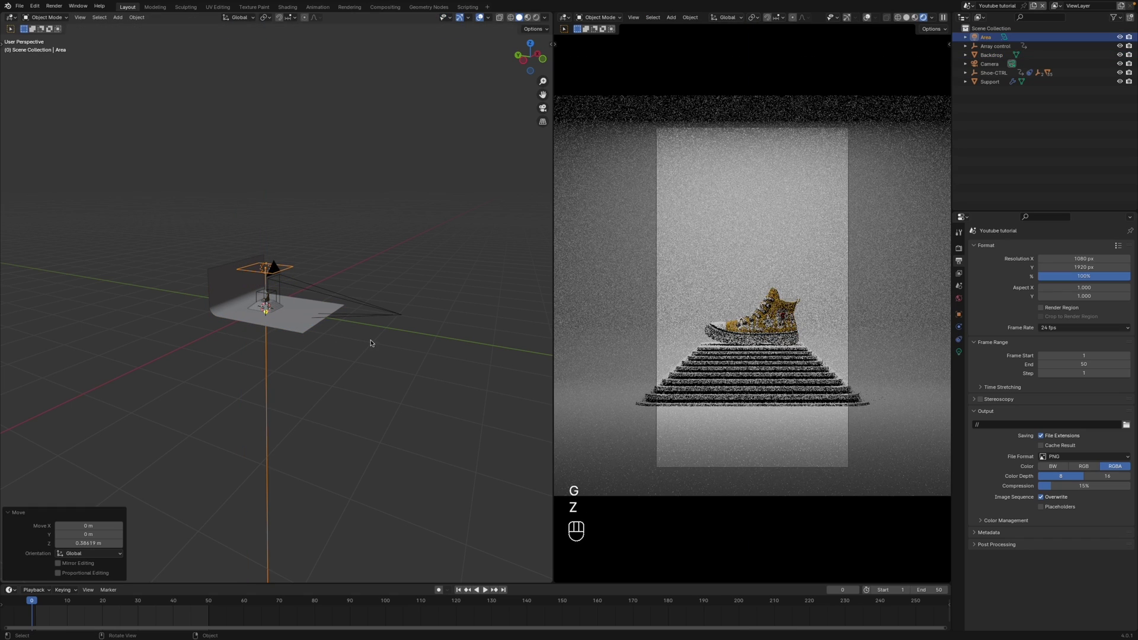
pyautogui.click(339, 342)
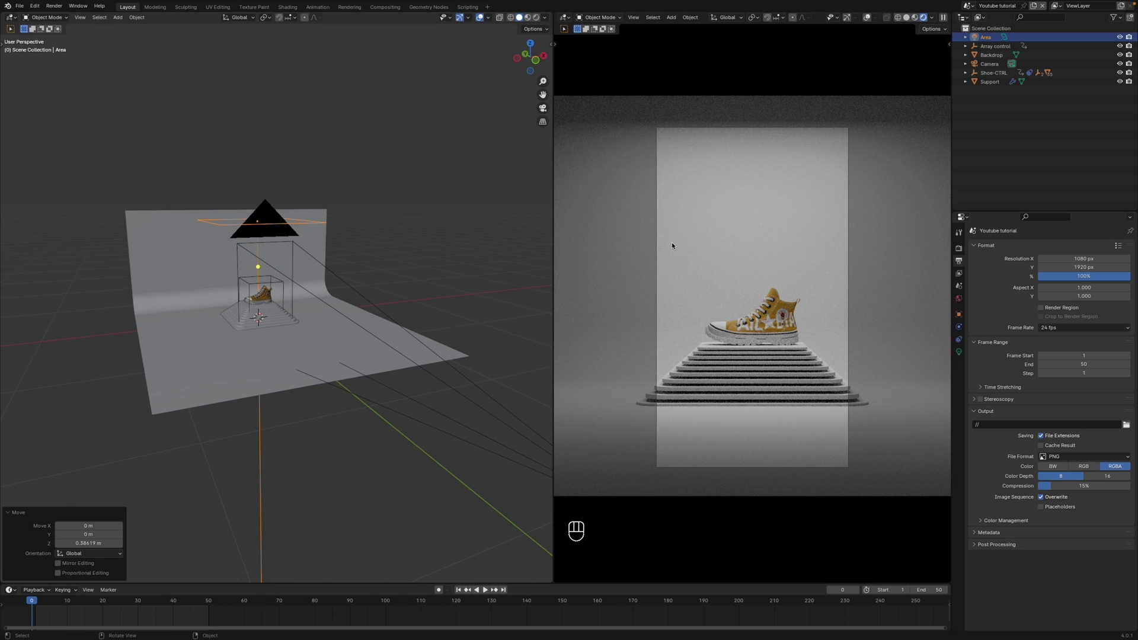
# - Crop the preview render to the camera frame region and start raising the camera on Z
pyautogui.press('super+b')
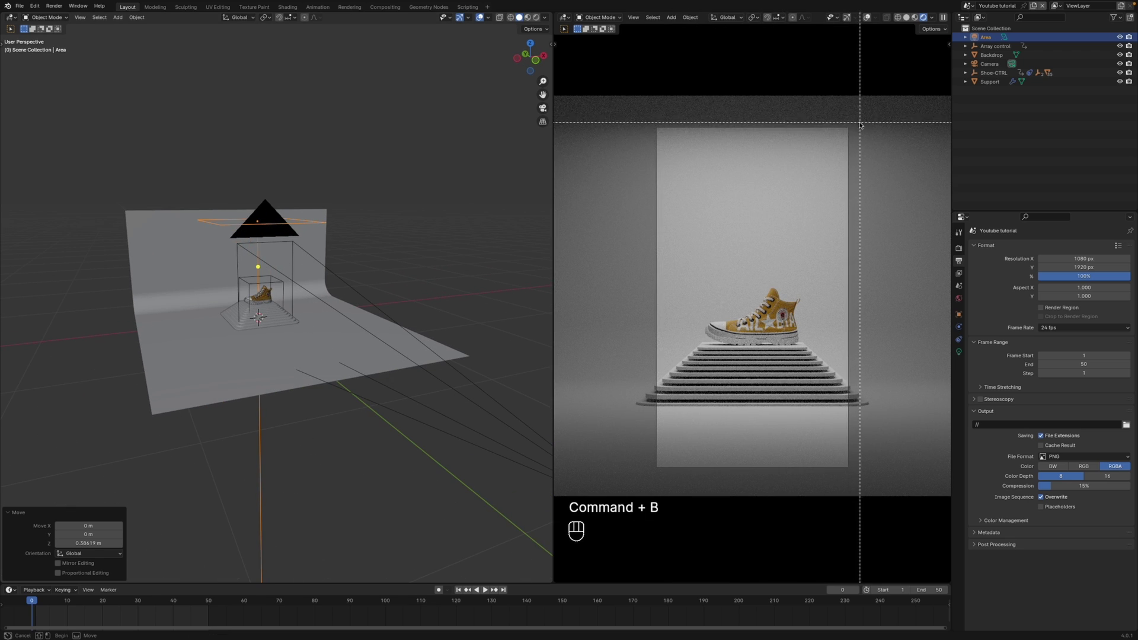
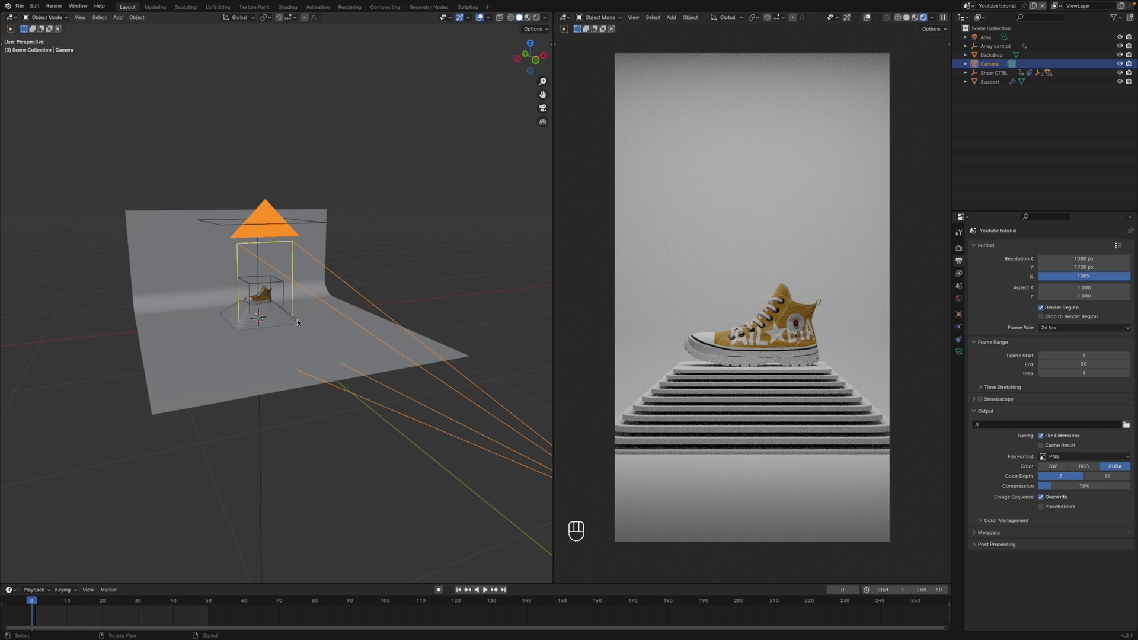
pyautogui.press('g')
pyautogui.press('z')
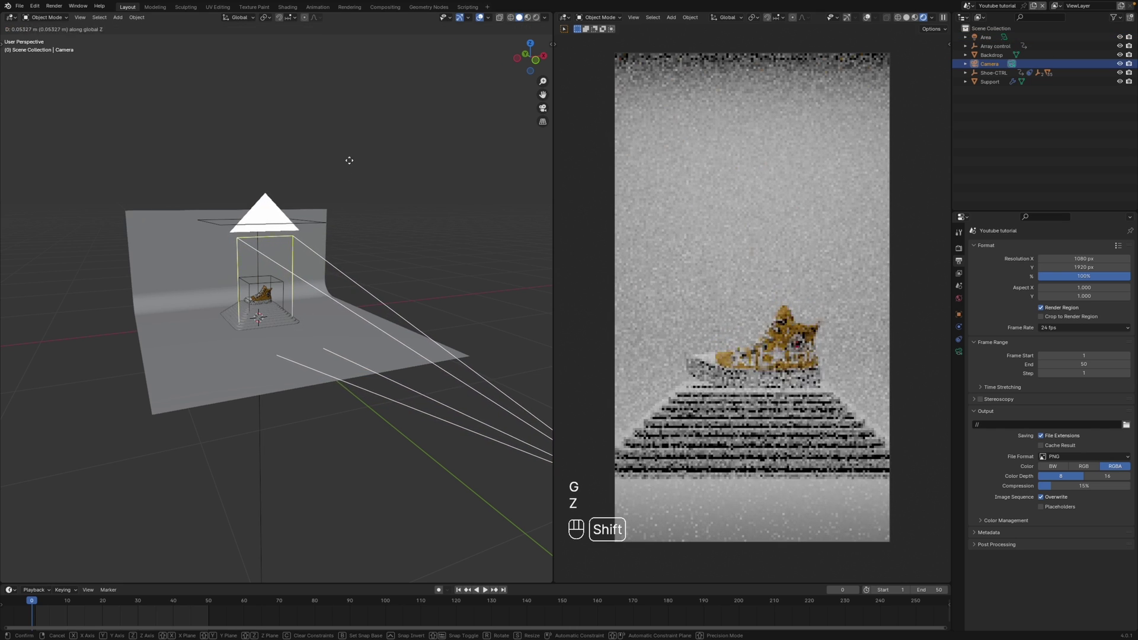
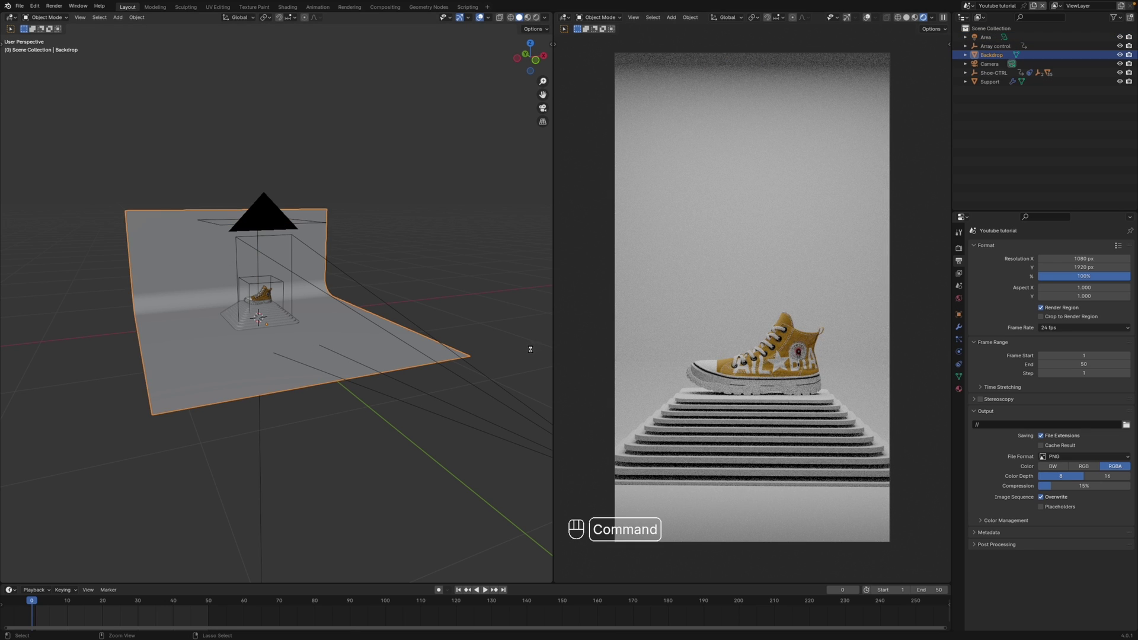
# - Save the file and assign the Backdrop the pink BG_2 material
pyautogui.press('super+s')
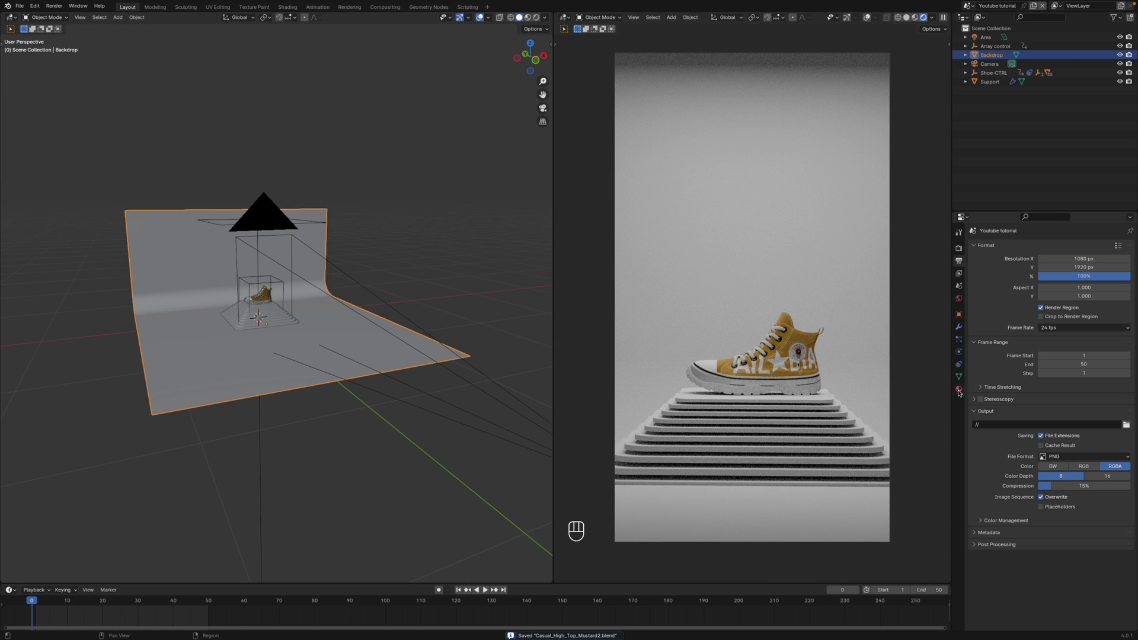
pyautogui.click(960, 393)
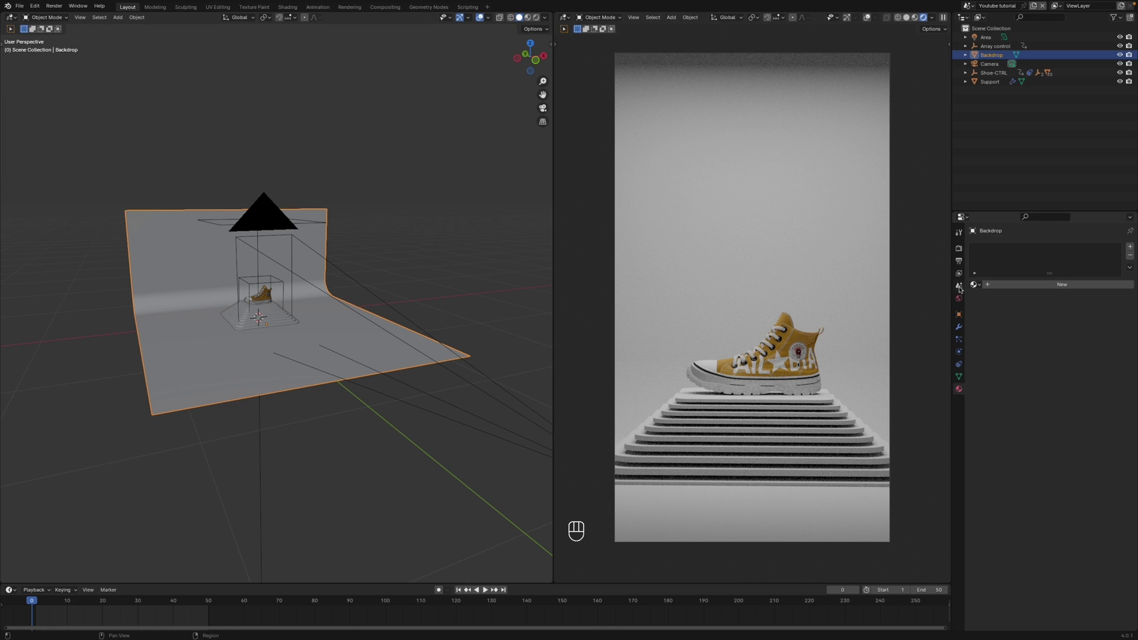
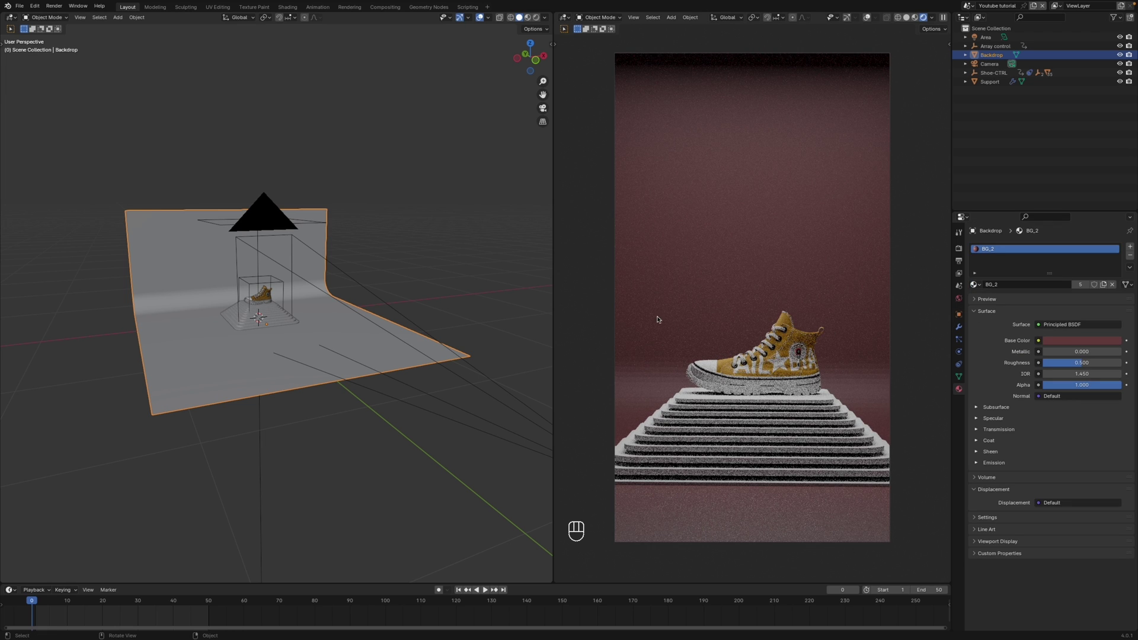
pyautogui.moveTo(206, 291); pyautogui.dragTo(205, 306)
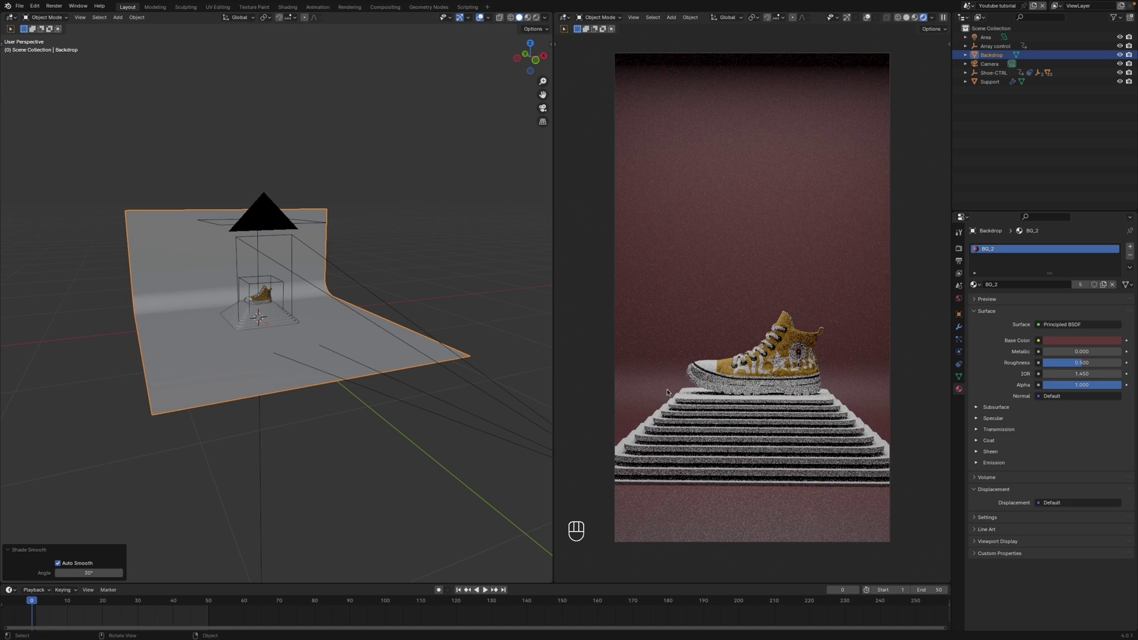
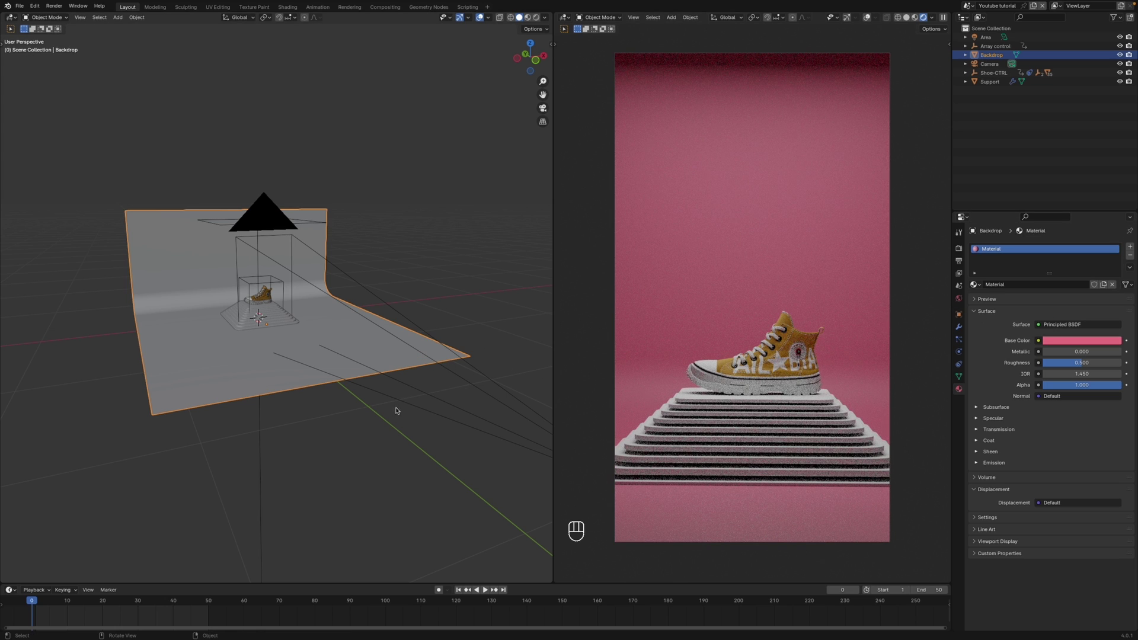
# - At frame 40, slide the Area light on X and trackball-tilt it toward the backdrop at 7.1 W power
pyautogui.middleClick(290, 262)
pyautogui.moveTo(277, 263); pyautogui.dragTo(250, 270)
pyautogui.moveTo(249, 270); pyautogui.dragTo(294, 255)
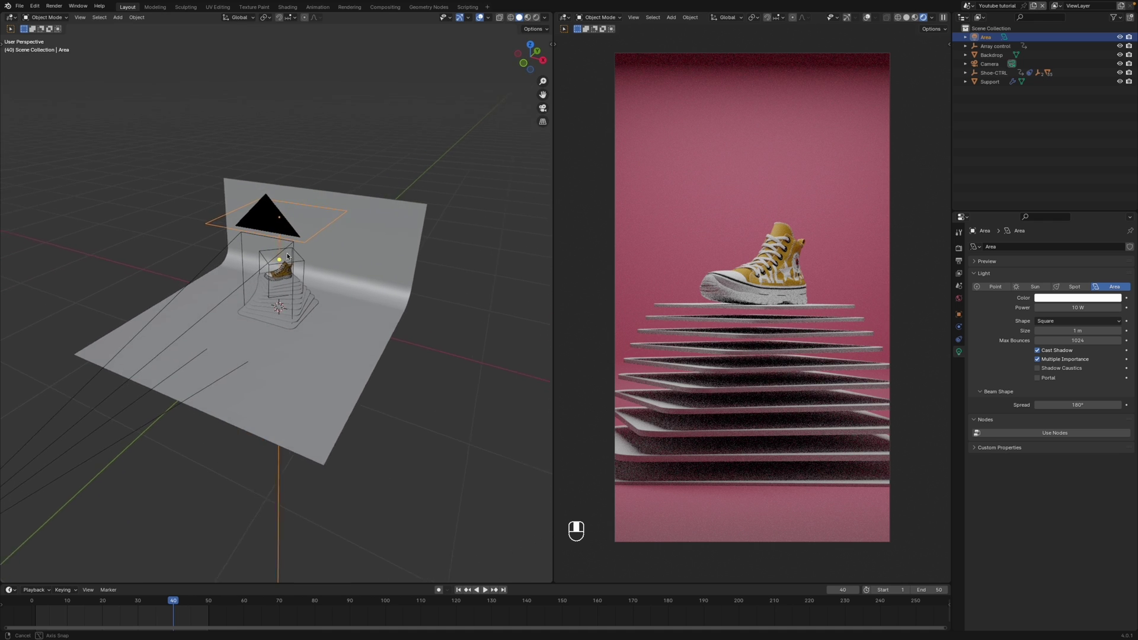
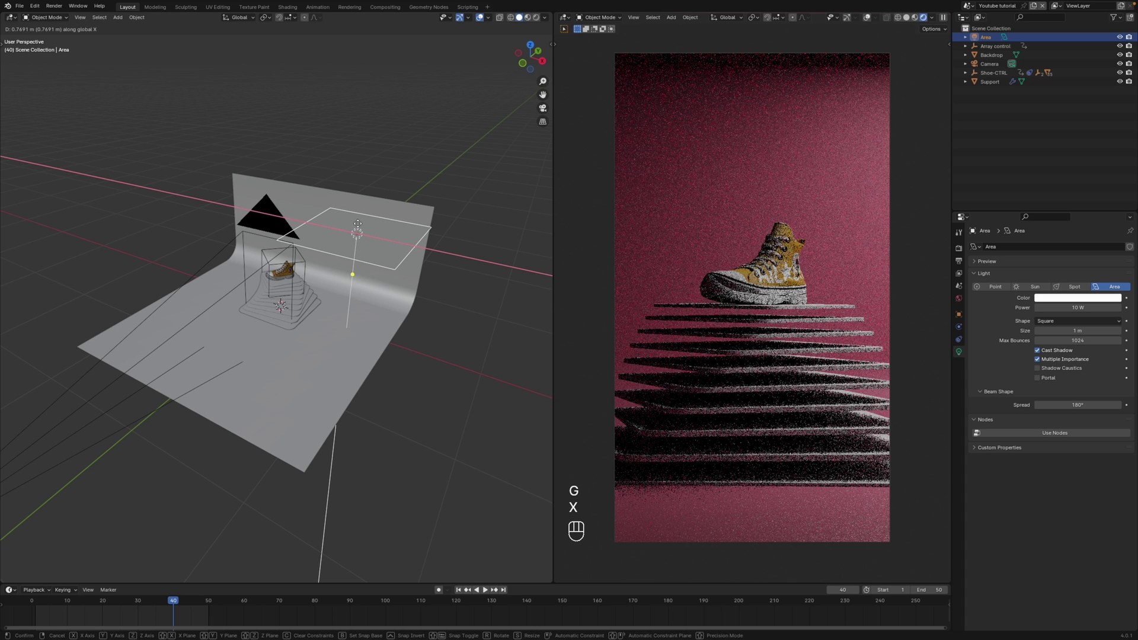
pyautogui.click(360, 223)
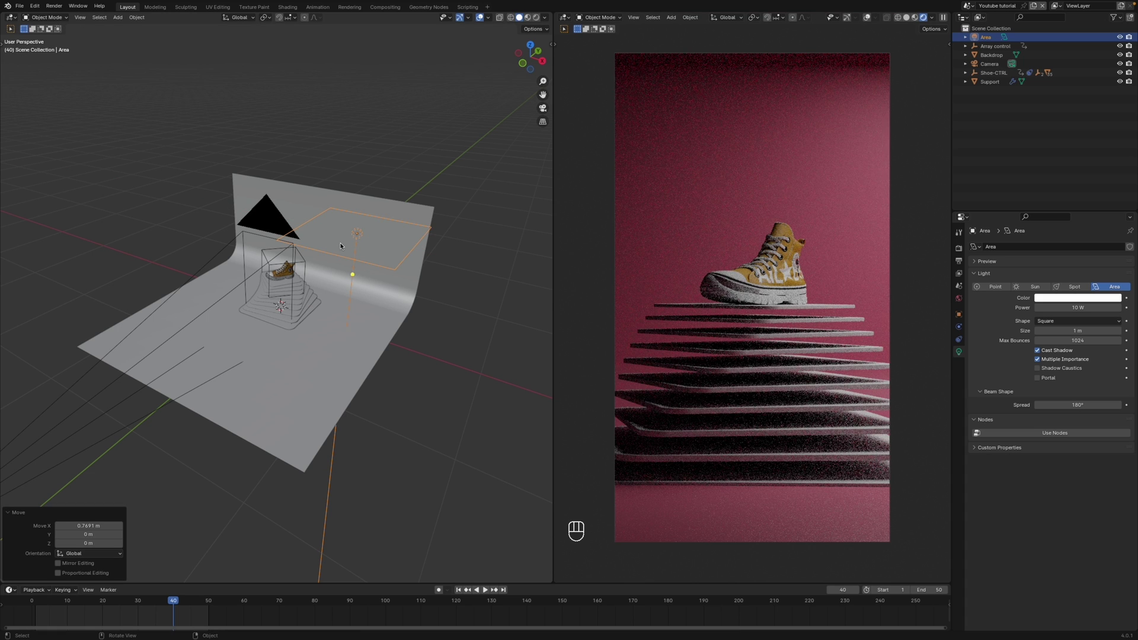
pyautogui.press('r')
pyautogui.press('r')
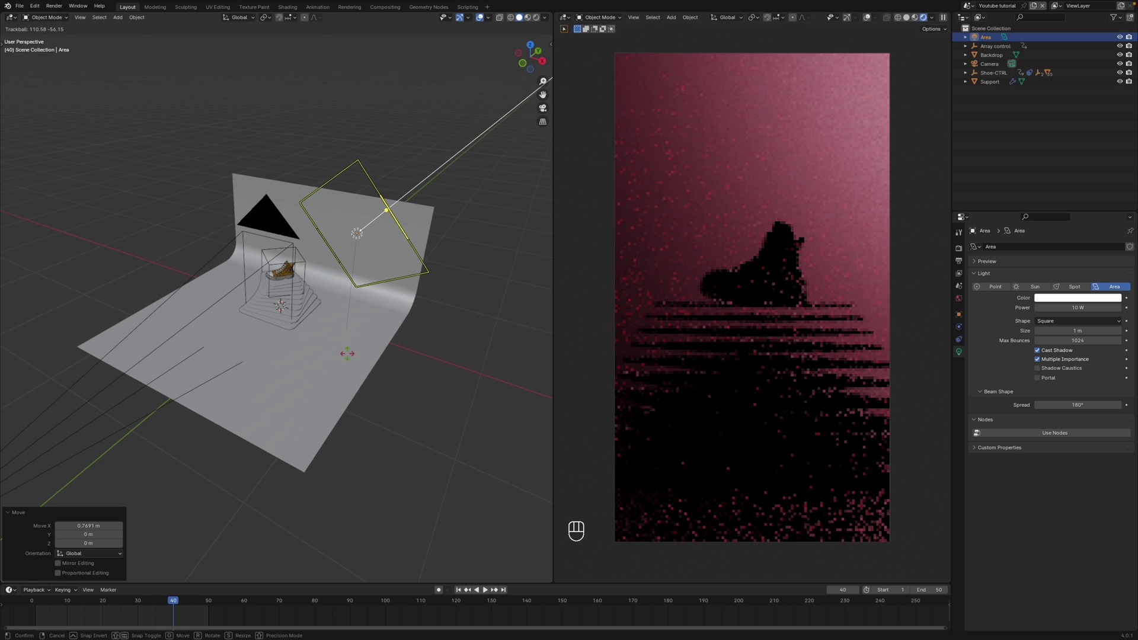
pyautogui.click(349, 356)
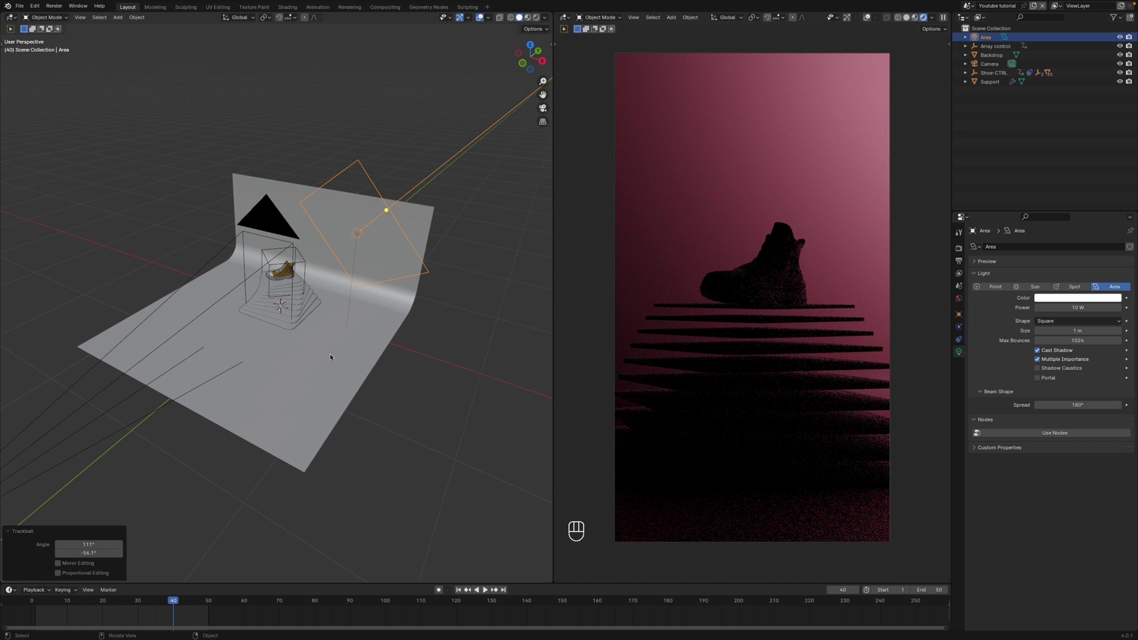
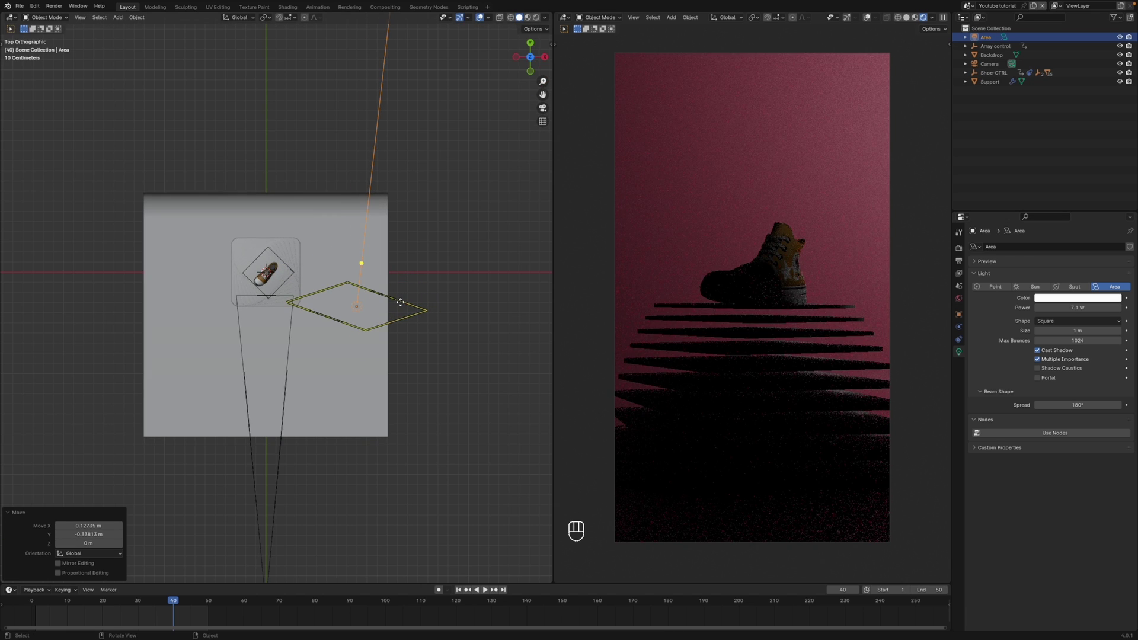
# - Add a second area light (Area.002), raise it along Z above the sneaker, and switch the left editor to the Shader Editor
pyautogui.press('g')
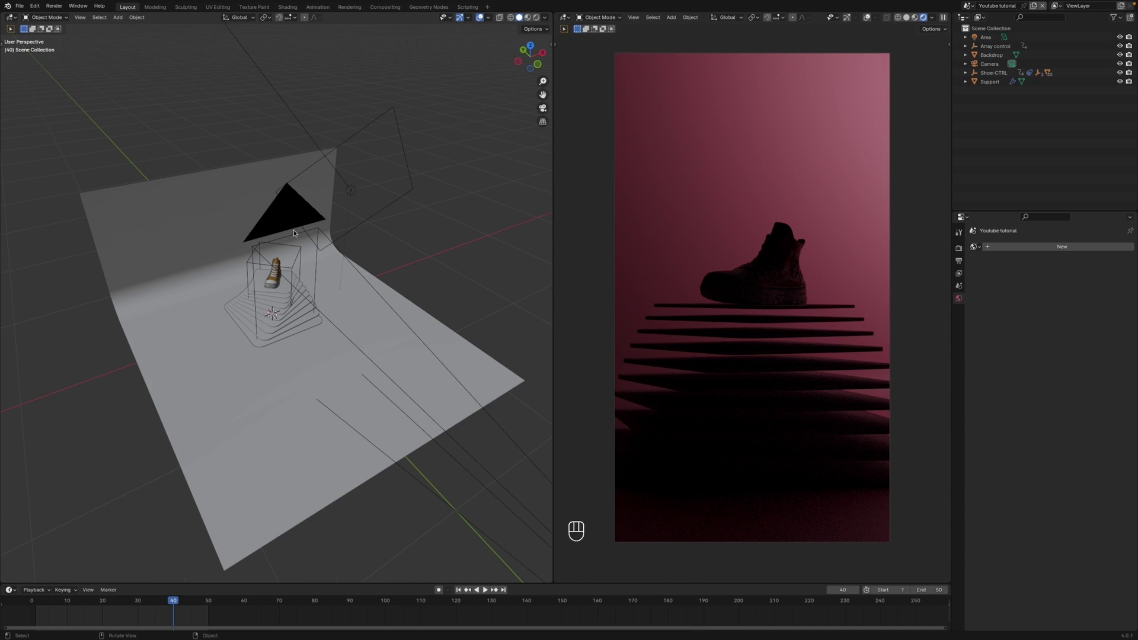
pyautogui.press('shift+a')
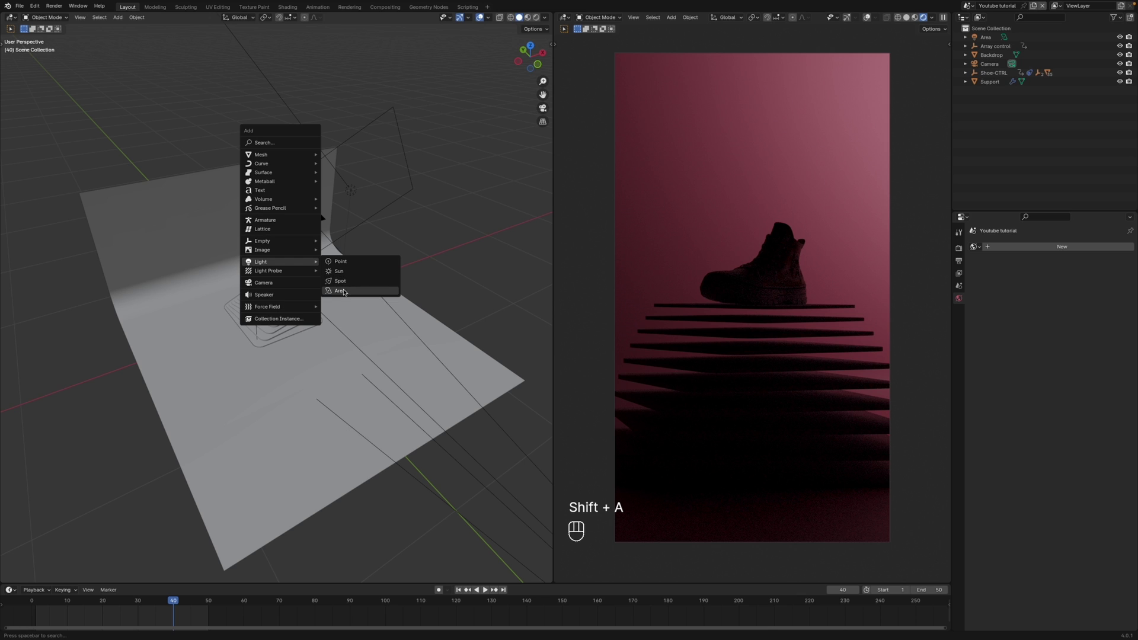
pyautogui.press('g')
pyautogui.press('z')
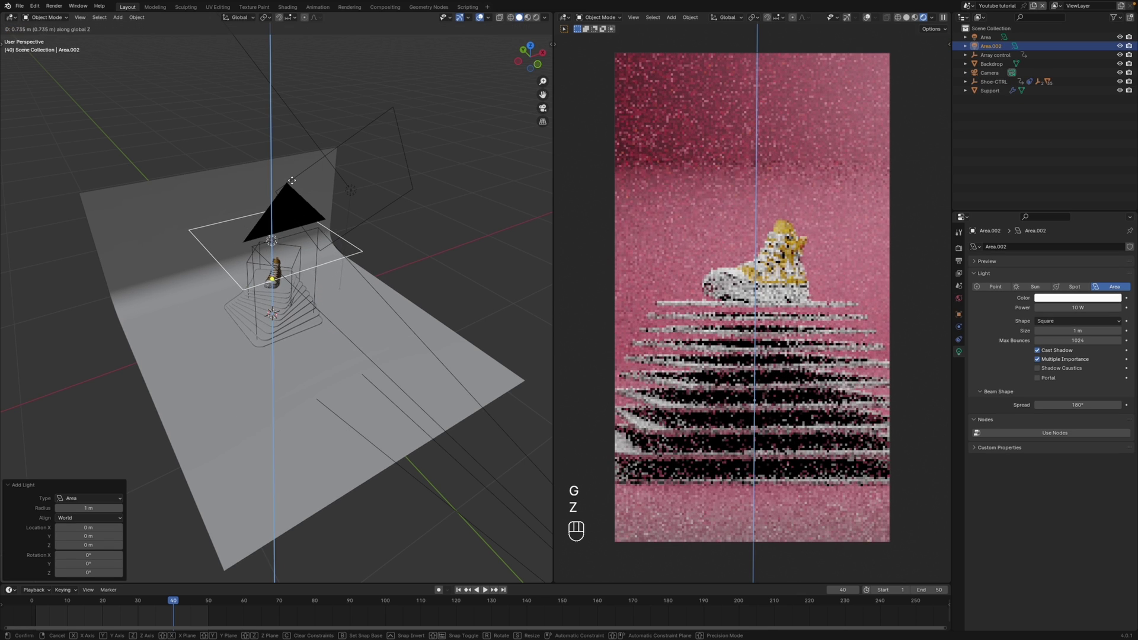
pyautogui.click(296, 174)
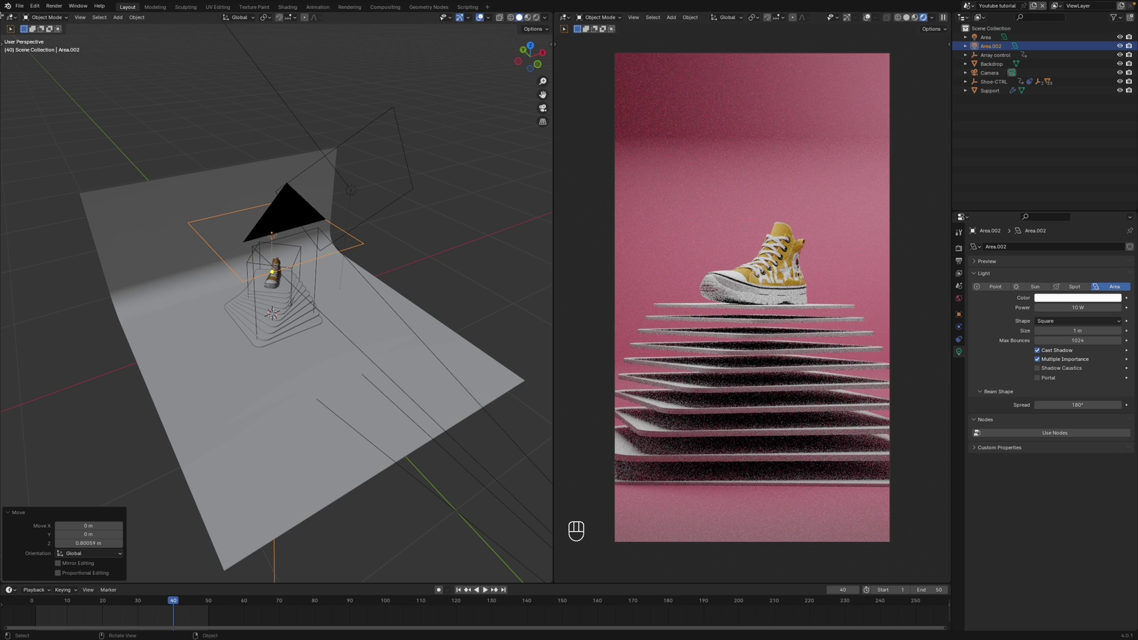
pyautogui.moveTo(15, 20); pyautogui.dragTo(43, 101)
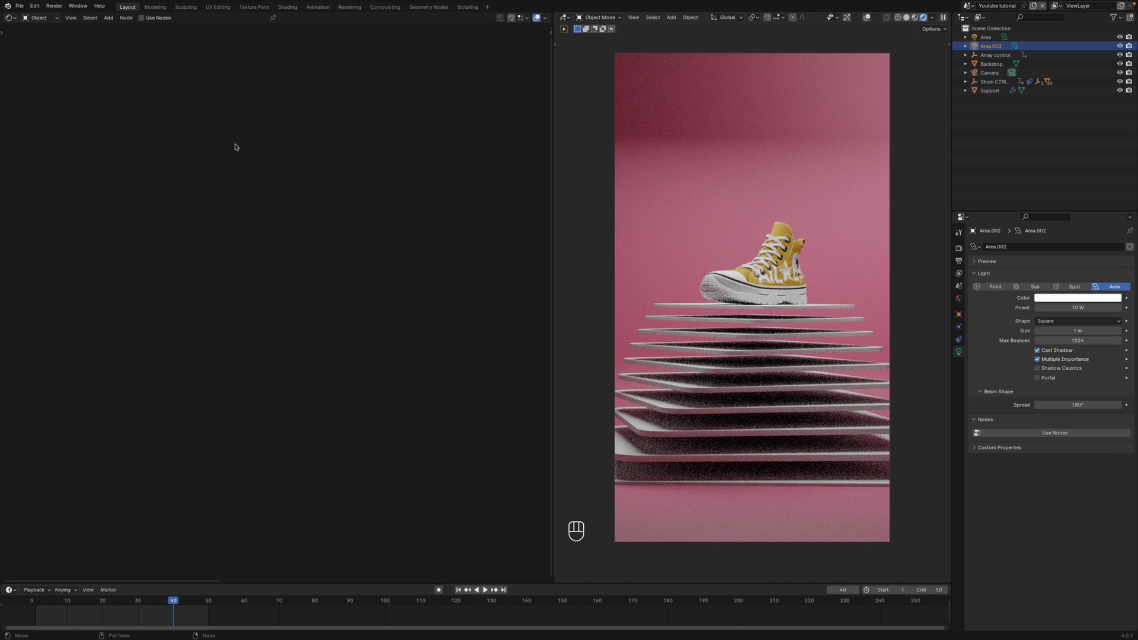
# - Enable nodes on Area.002, feed an Image Texture into its Emission colour, and call up Shift+S node switching
pyautogui.click(150, 20)
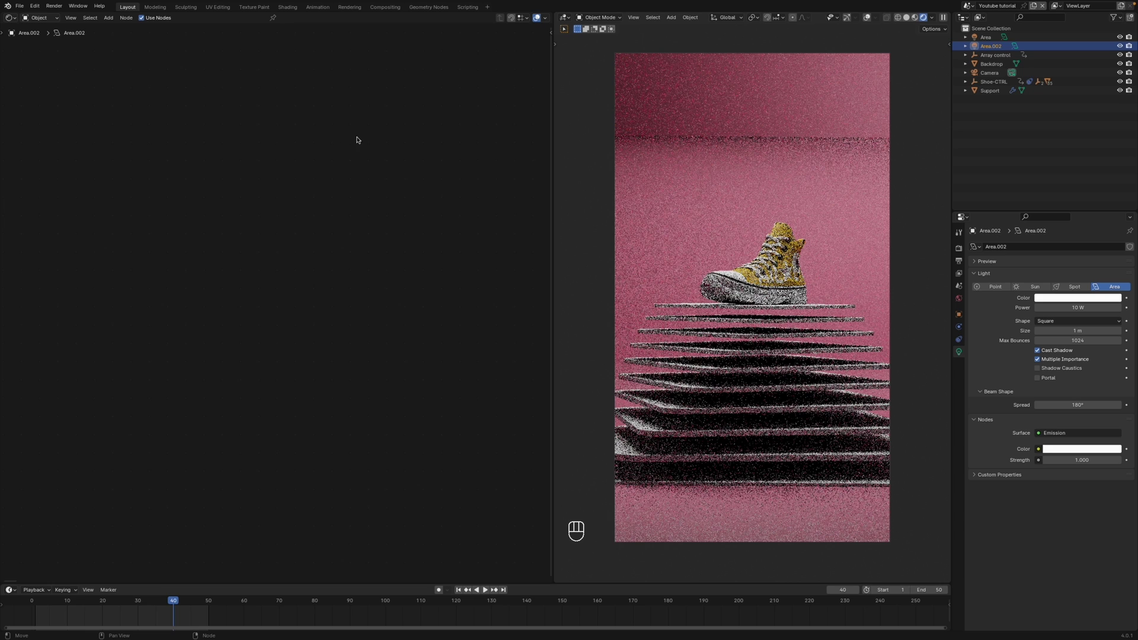
pyautogui.press('a')
pyautogui.press('KP_Decimal')
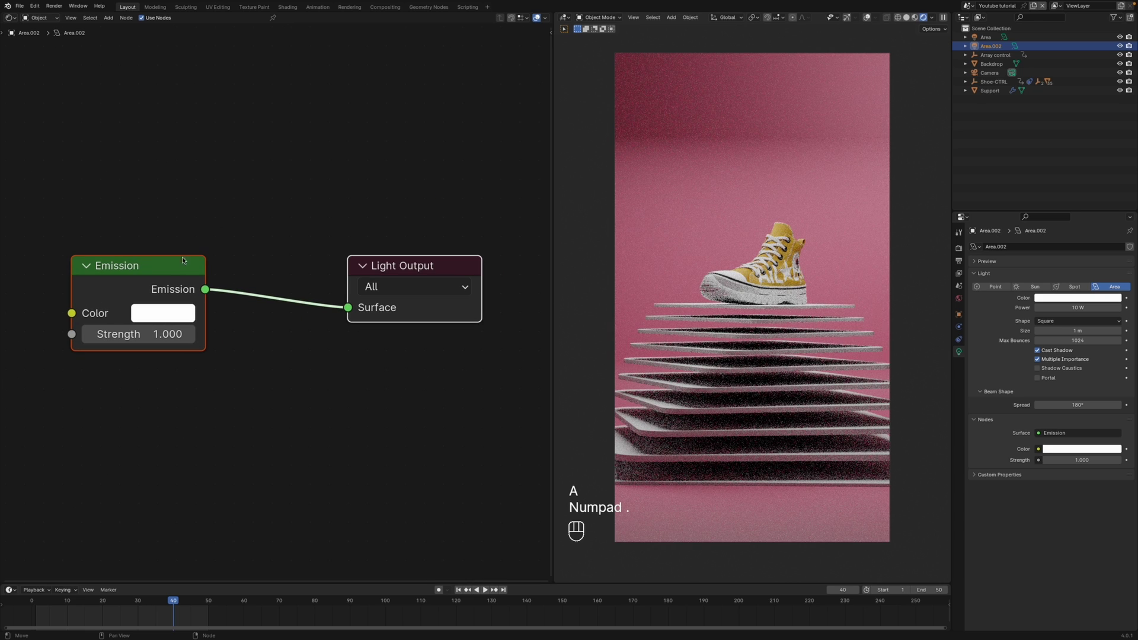
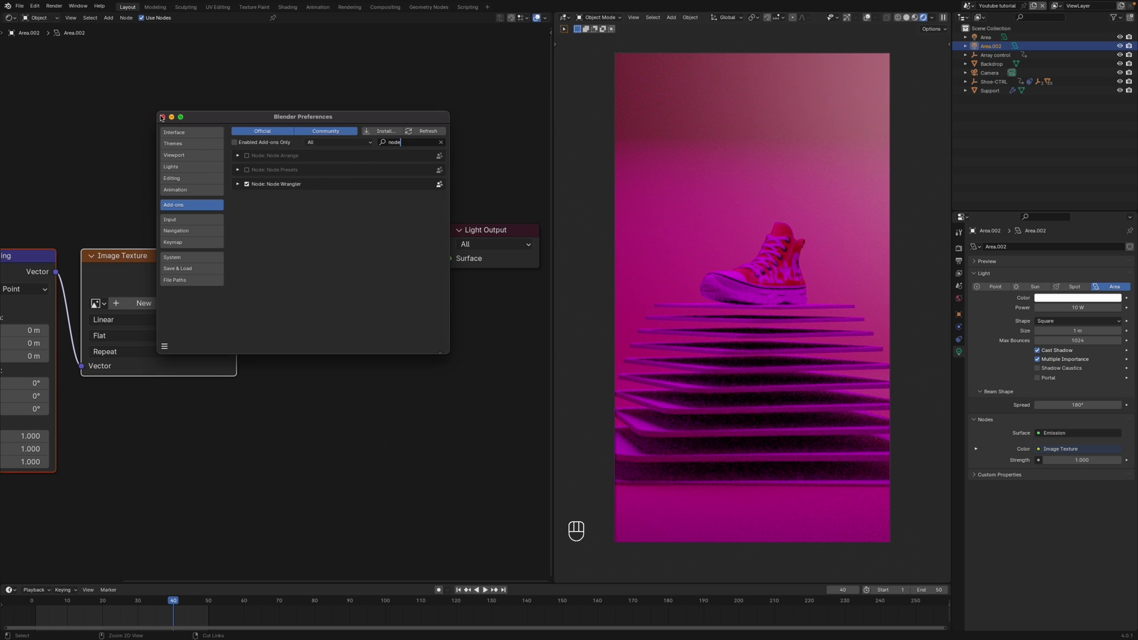
pyautogui.click(153, 254)
pyautogui.press('shift+s')
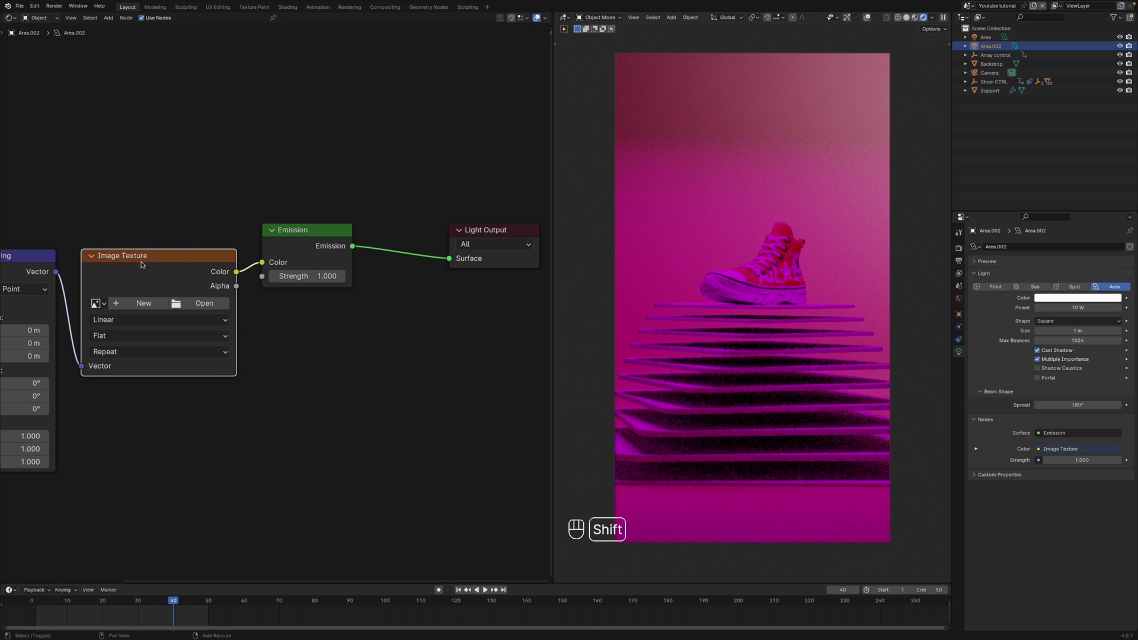
pyautogui.press('shift+s')
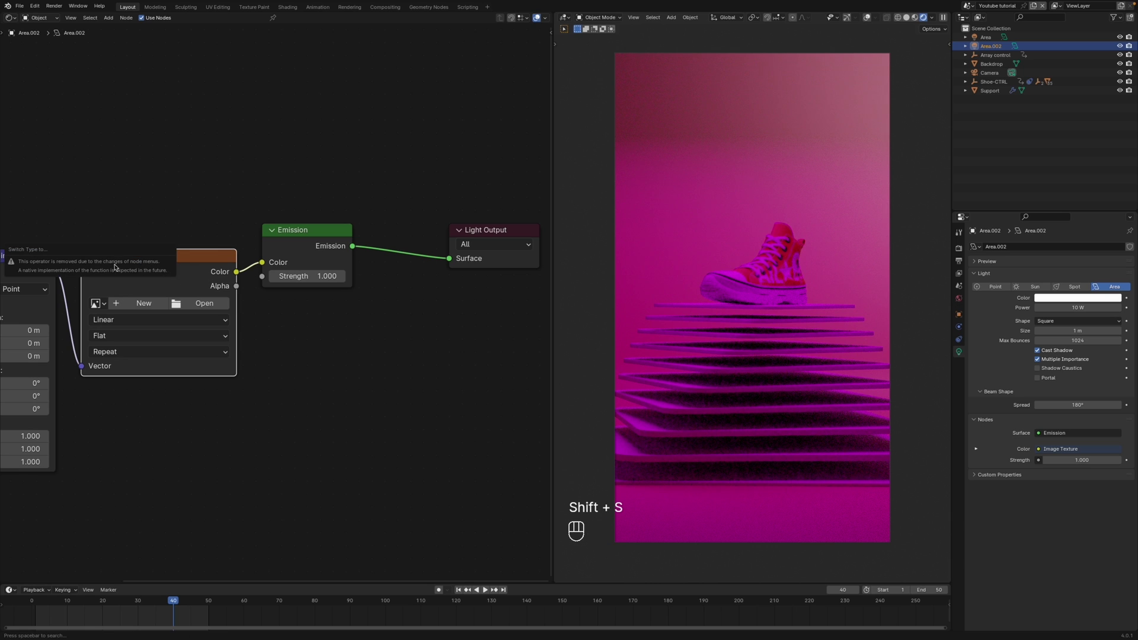
# - Replace the Image Texture with a Noise Texture, insert a Color Ramp before Emission, and hide the original Area light
pyautogui.press('shift+a')
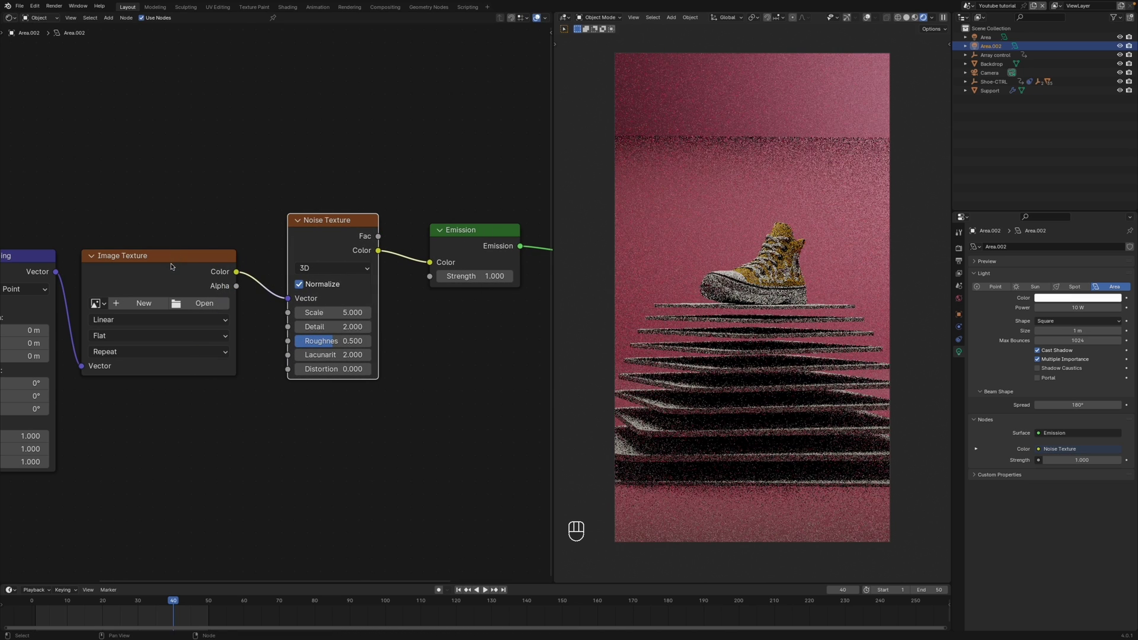
pyautogui.click(175, 269)
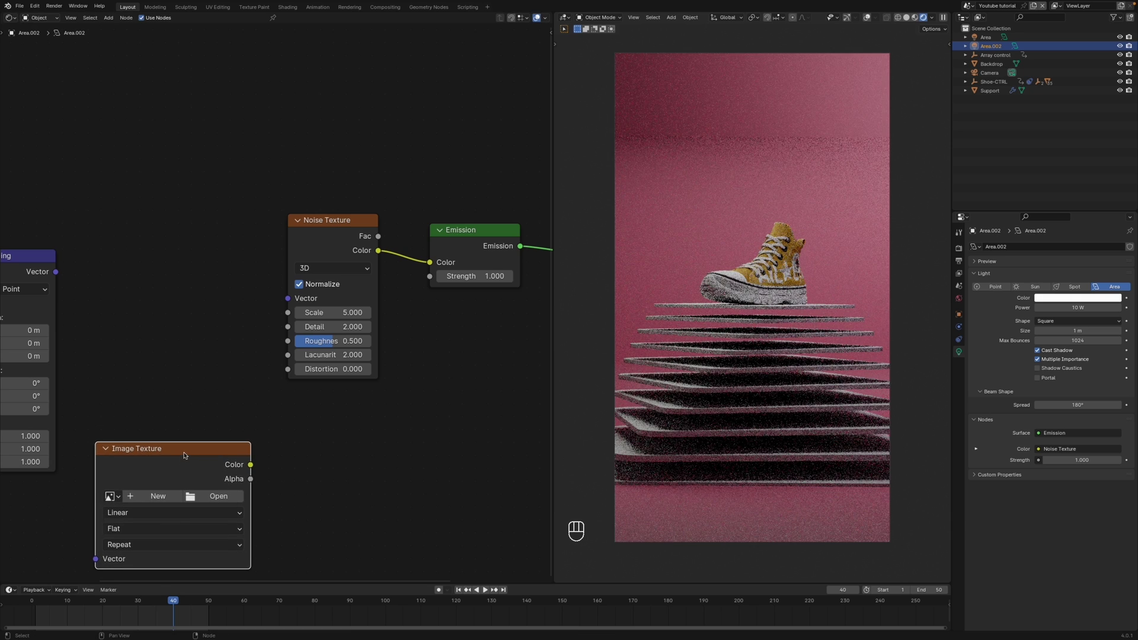
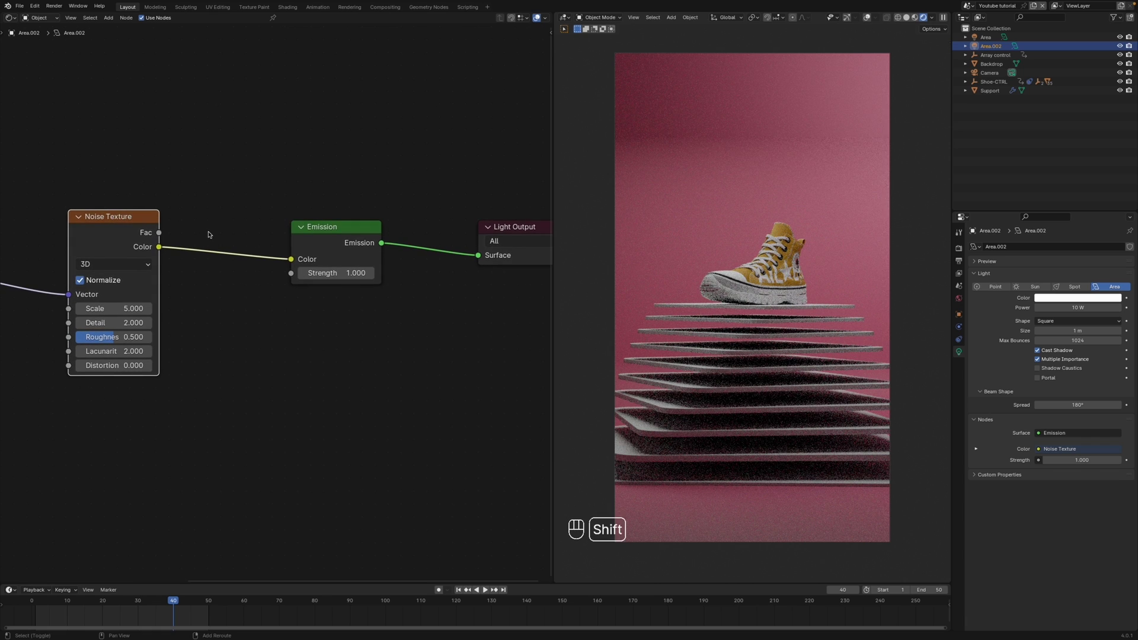
pyautogui.press('shift+a')
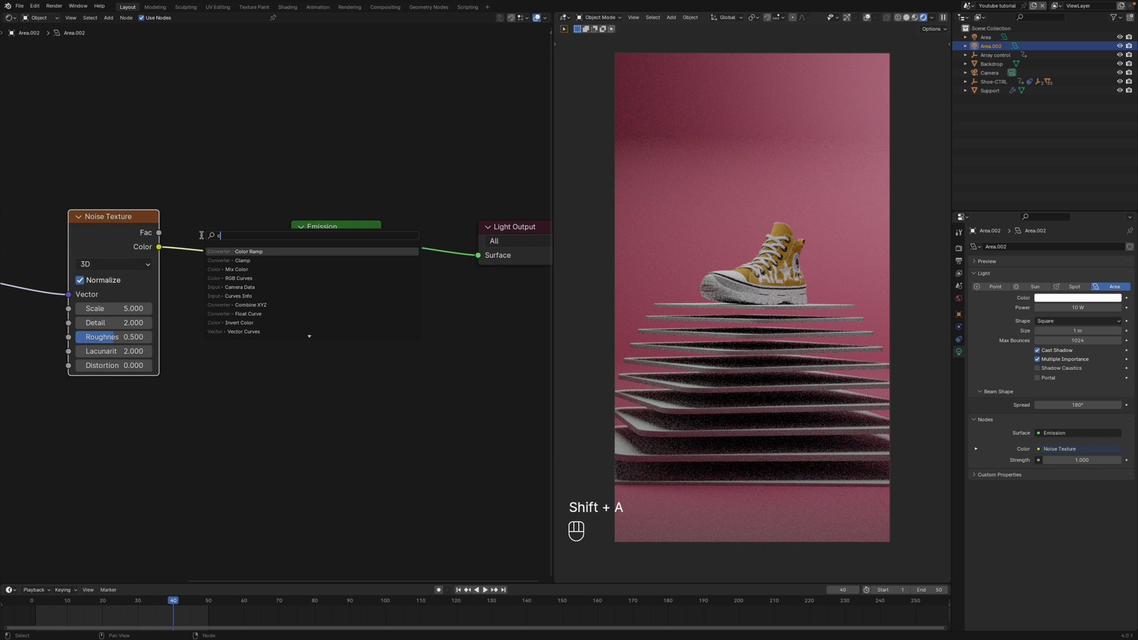
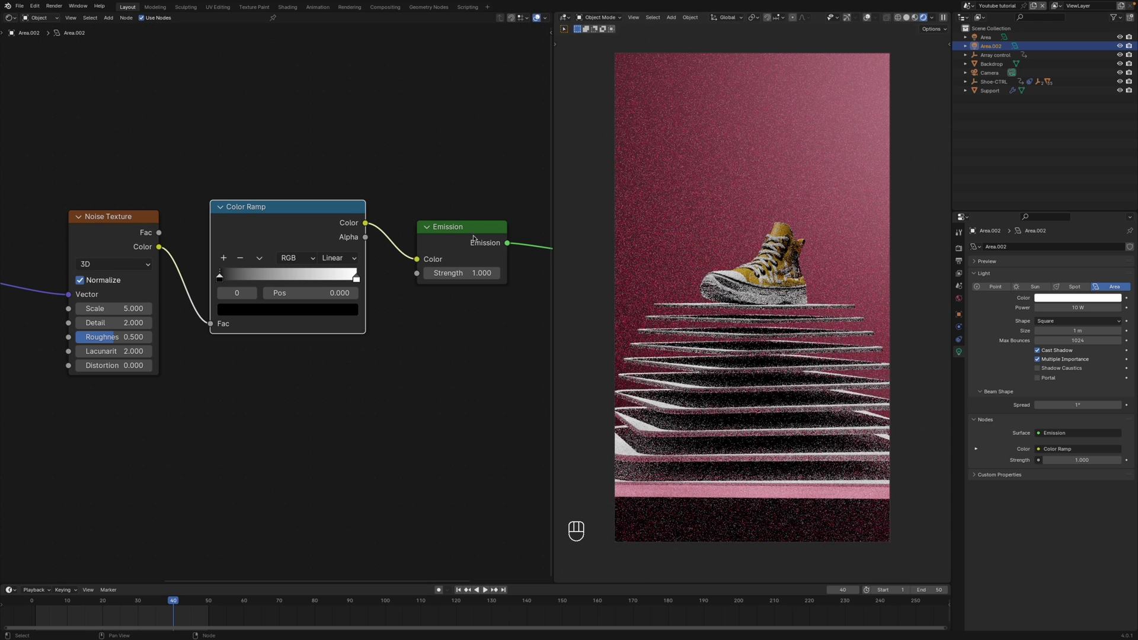
pyautogui.click(1123, 38)
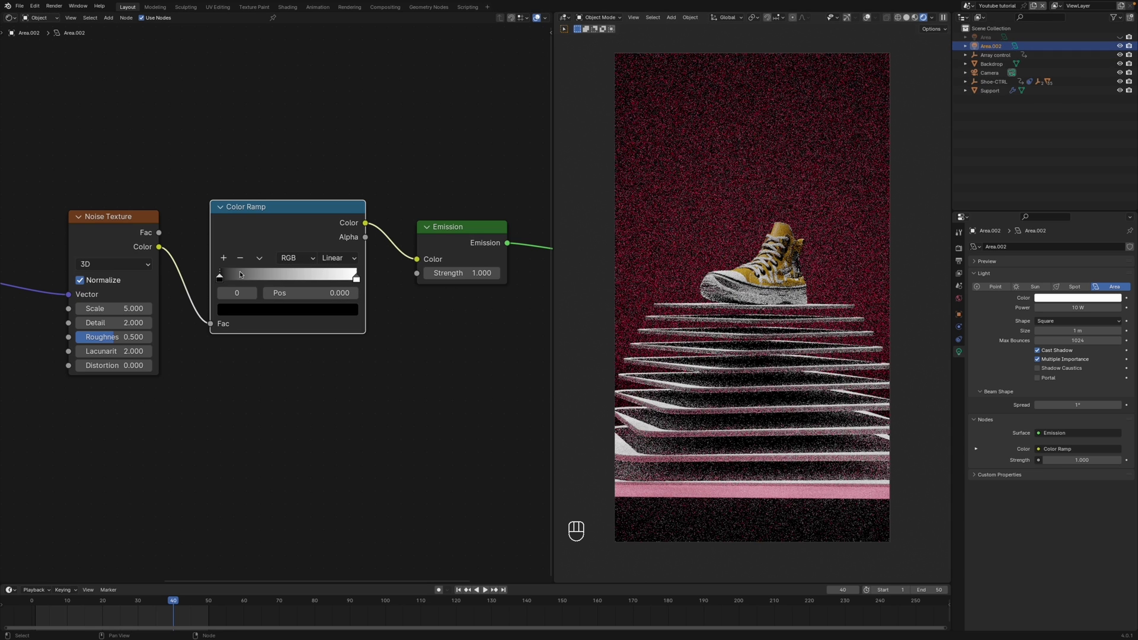
# - Drag the ramp's black stop to 0.495 and switch the left editor back to the 3D Viewport
pyautogui.moveTo(223, 278); pyautogui.dragTo(292, 275)
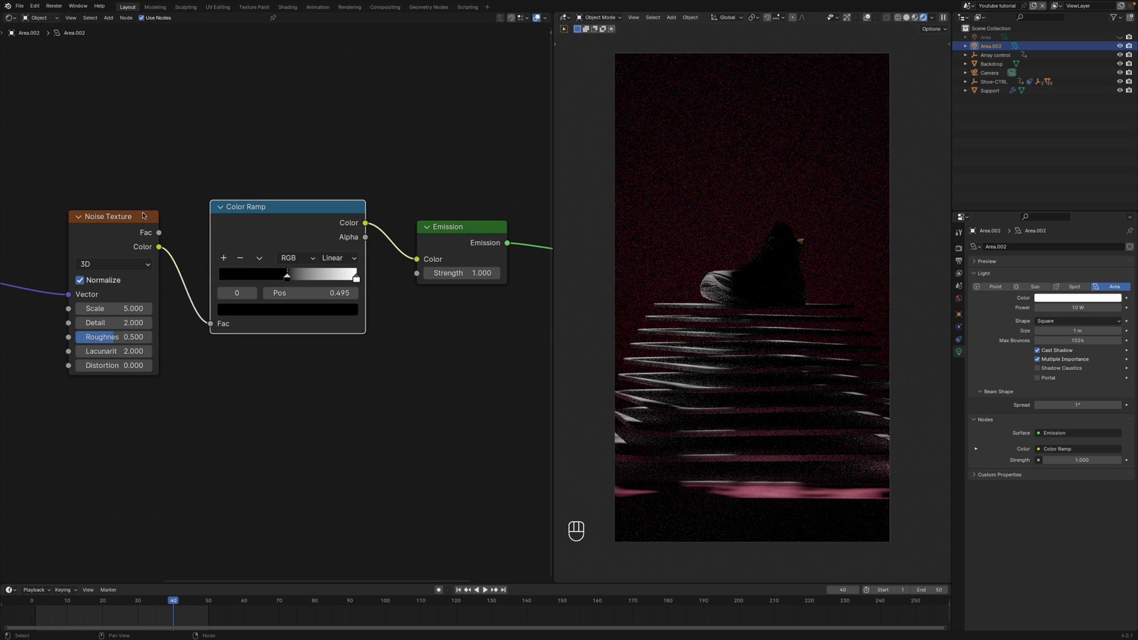
pyautogui.click(21, 16)
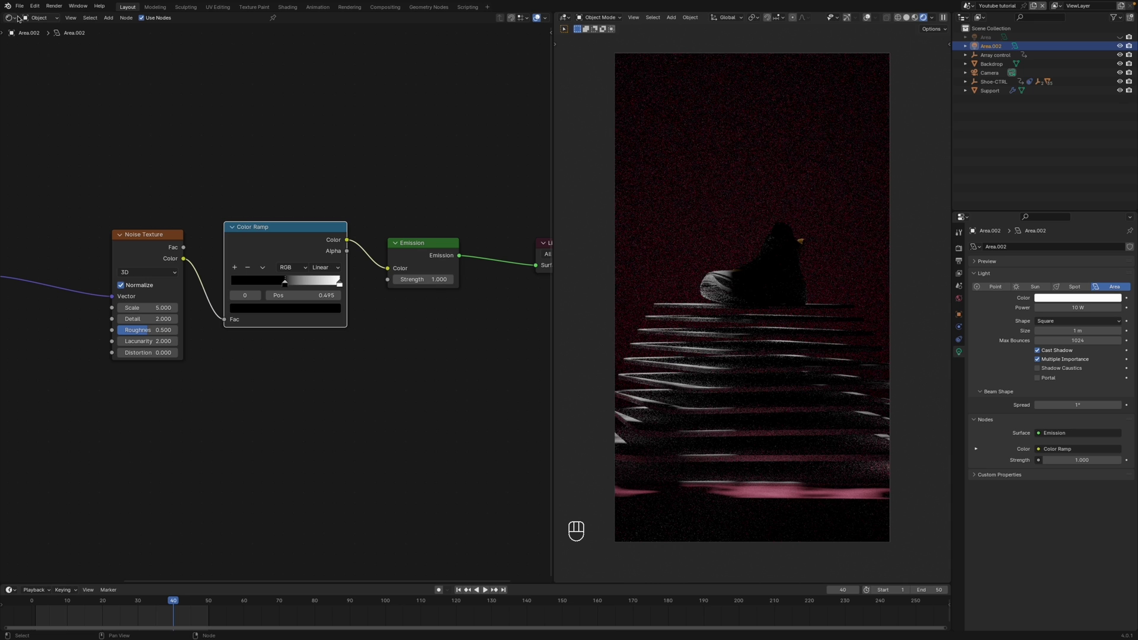
pyautogui.click(19, 16)
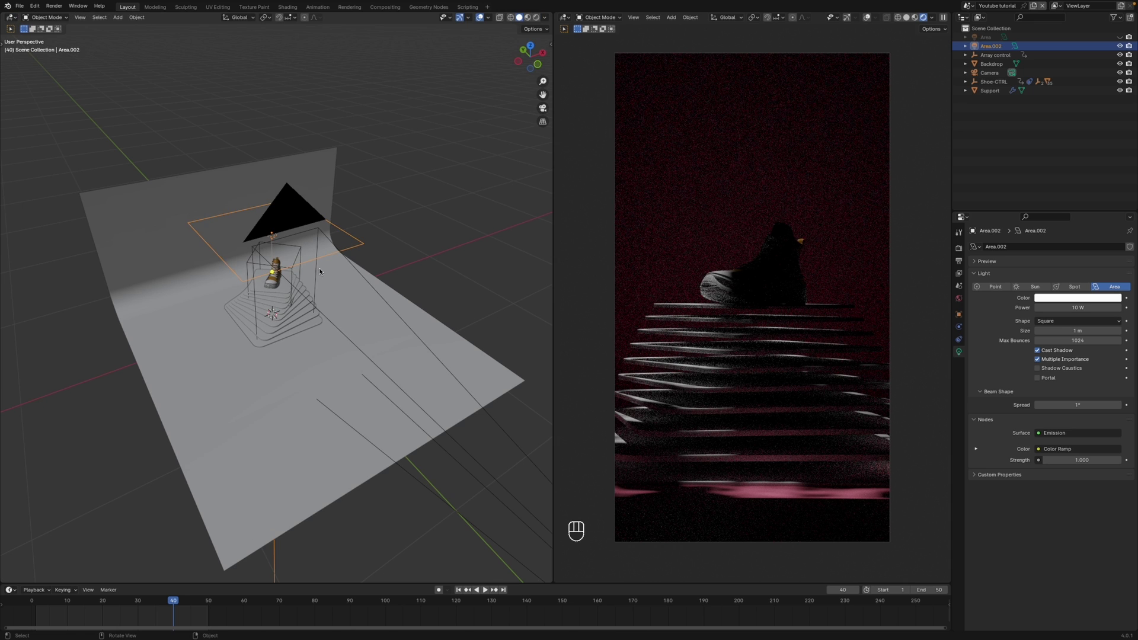
# - Start sliding the copied highlight light Area.007 sideways along the X axis
pyautogui.press('g')
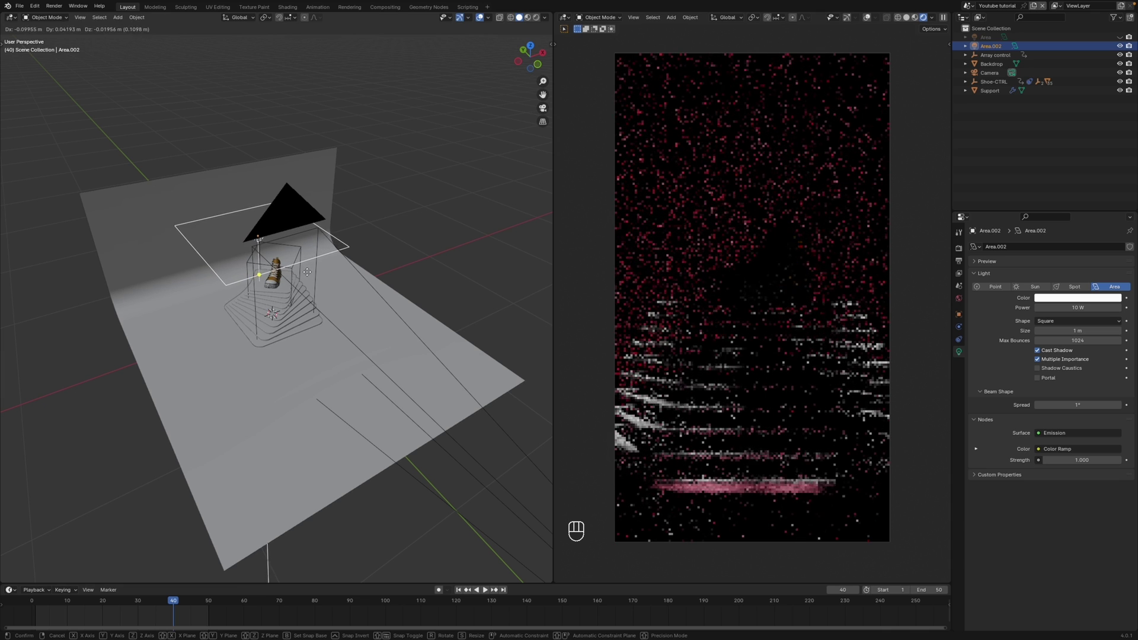
pyautogui.press('g')
pyautogui.press('x')
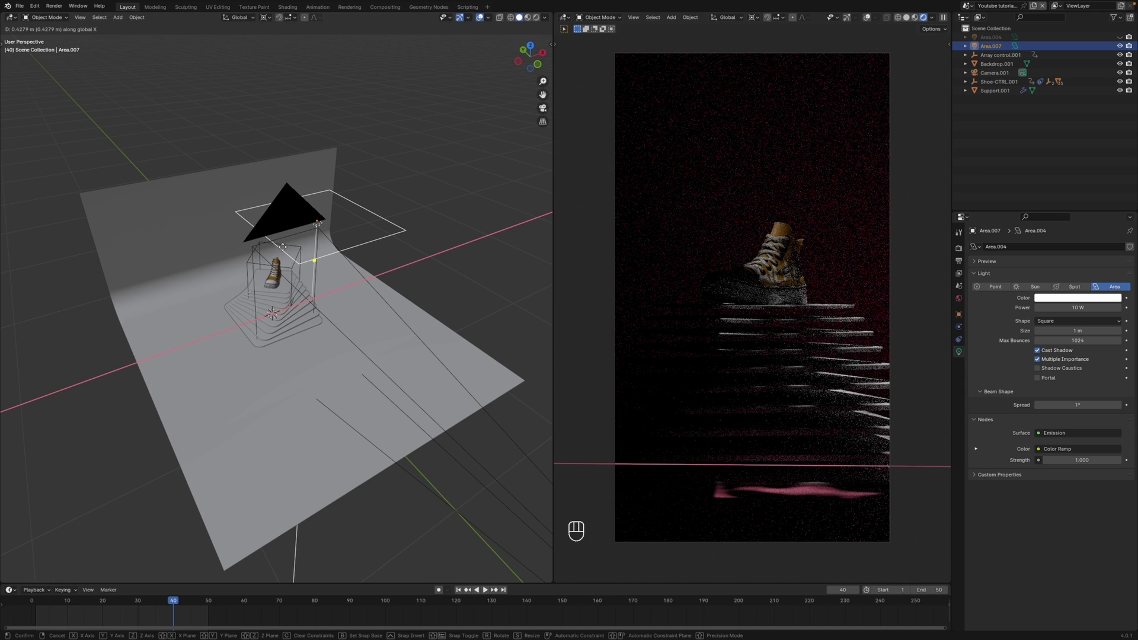
# - Select Area.007, bring up the pivot choices, and begin a free trackball rotation to tilt it
pyautogui.click(255, 261)
pyautogui.press('shift+r')
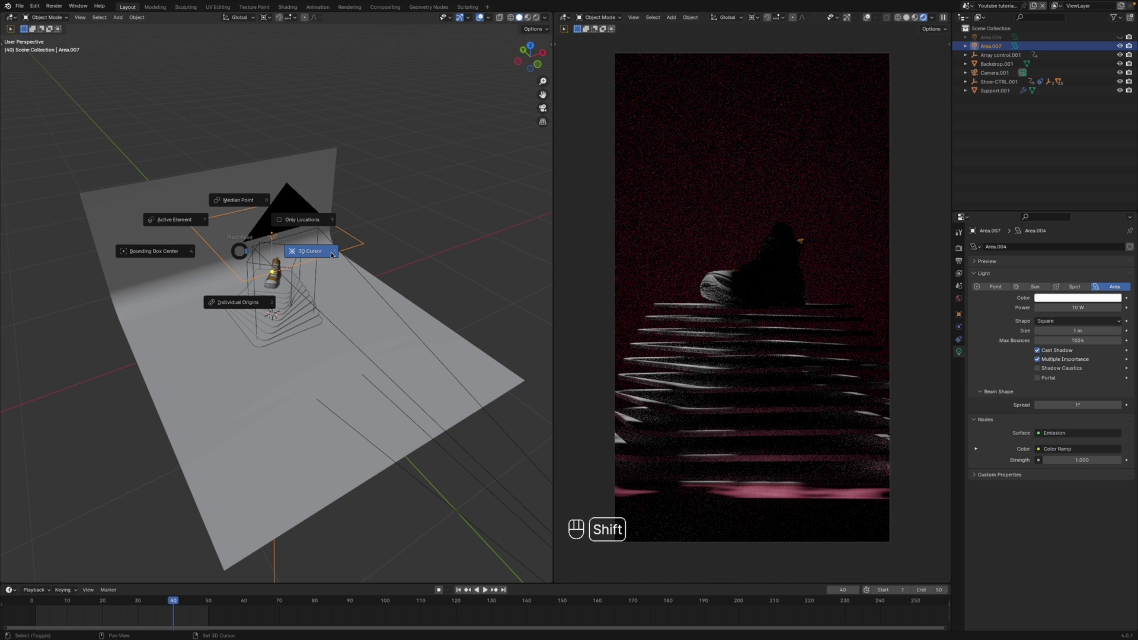
pyautogui.press('r')
pyautogui.press('r')
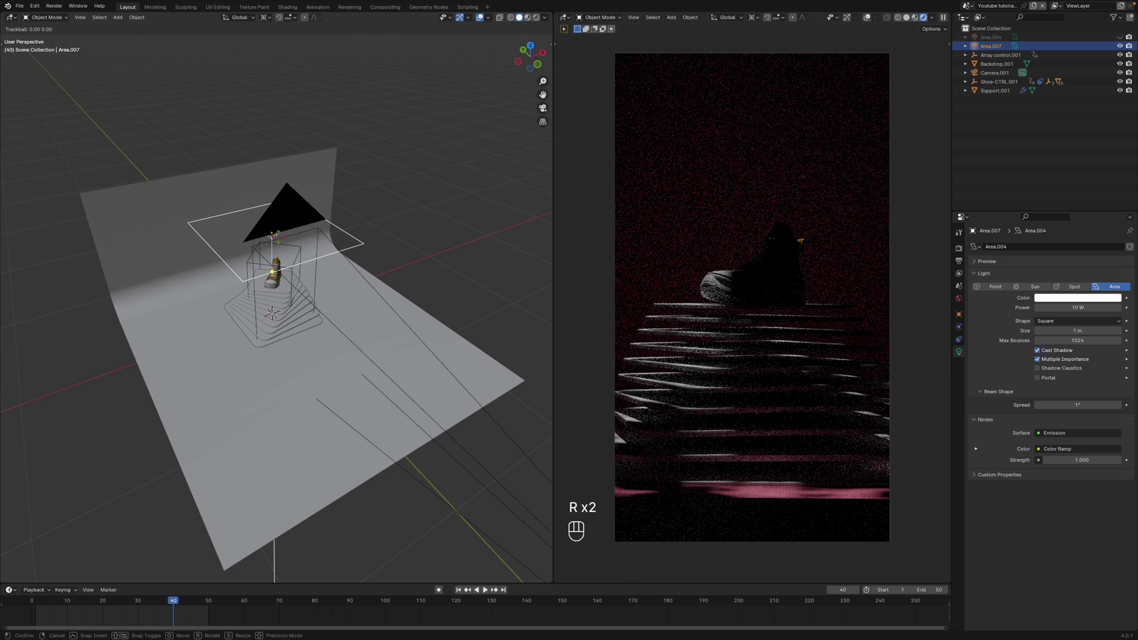
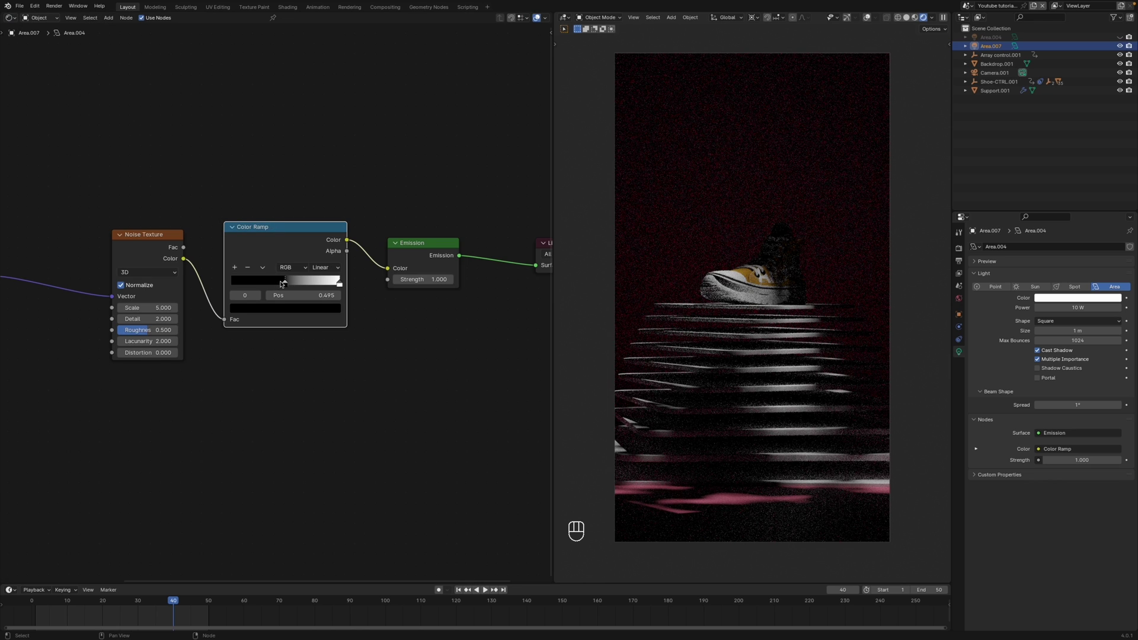
# - Lower the Color Ramp black stop to 0.418, return to frame 0, then raise and tilt Area.007 over the shoe
pyautogui.click(285, 284)
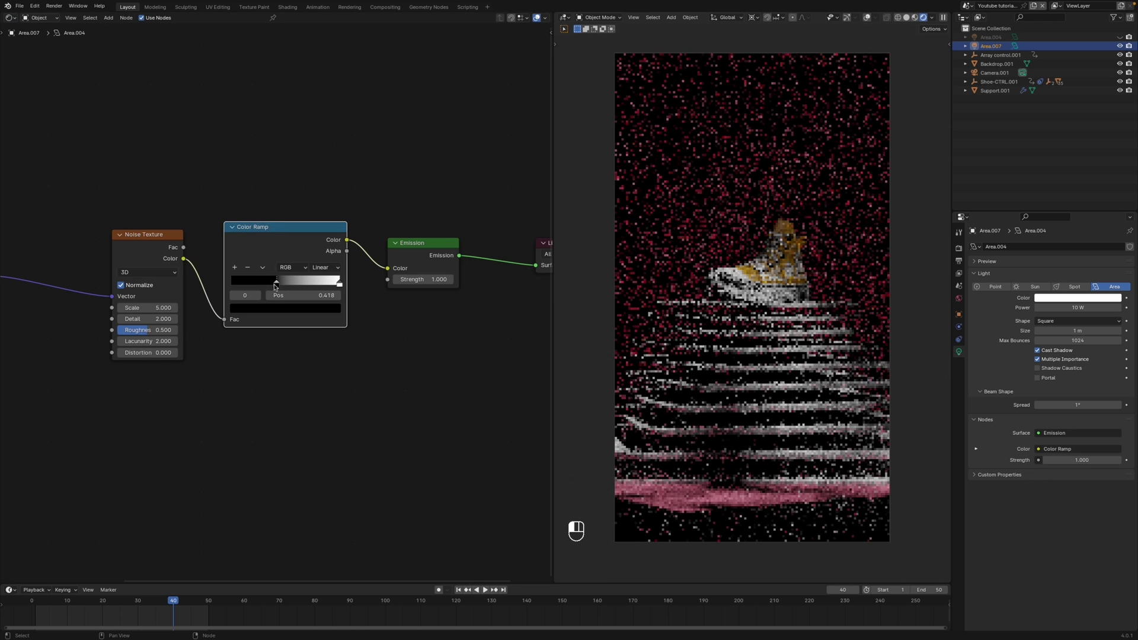
pyautogui.moveTo(1004, 94); pyautogui.dragTo(1122, 42)
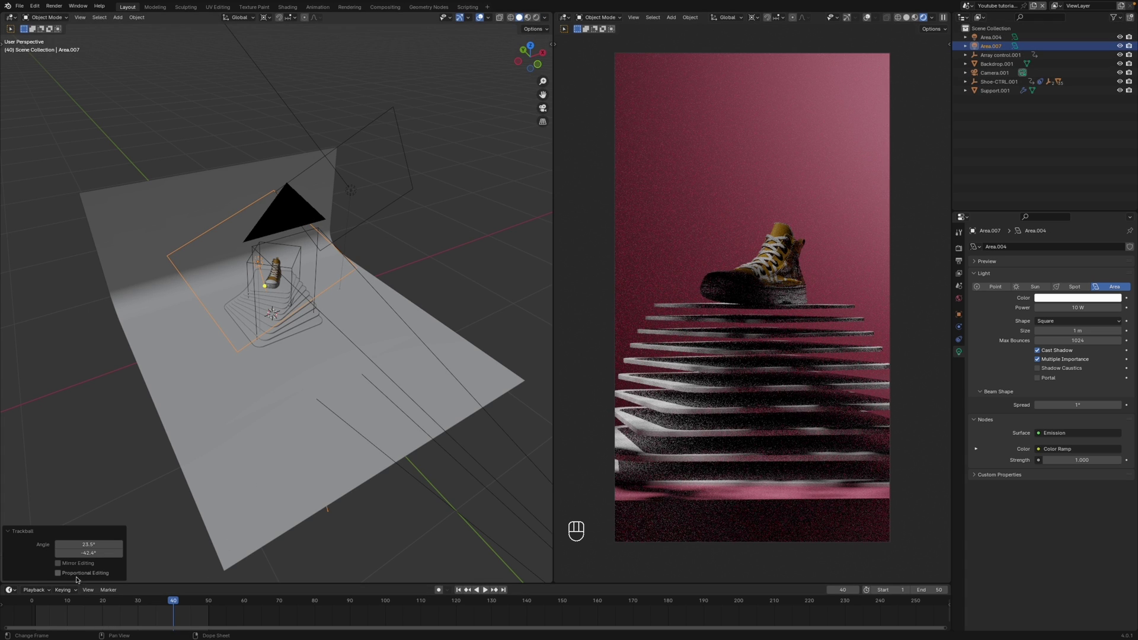
pyautogui.moveTo(74, 601); pyautogui.dragTo(49, 602)
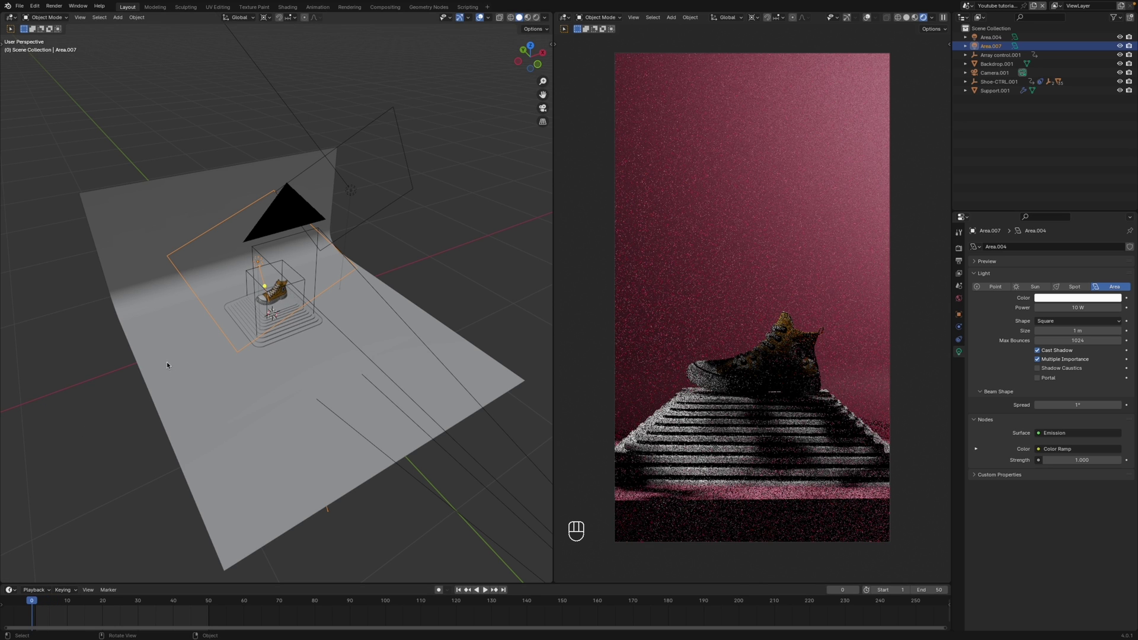
pyautogui.press('g')
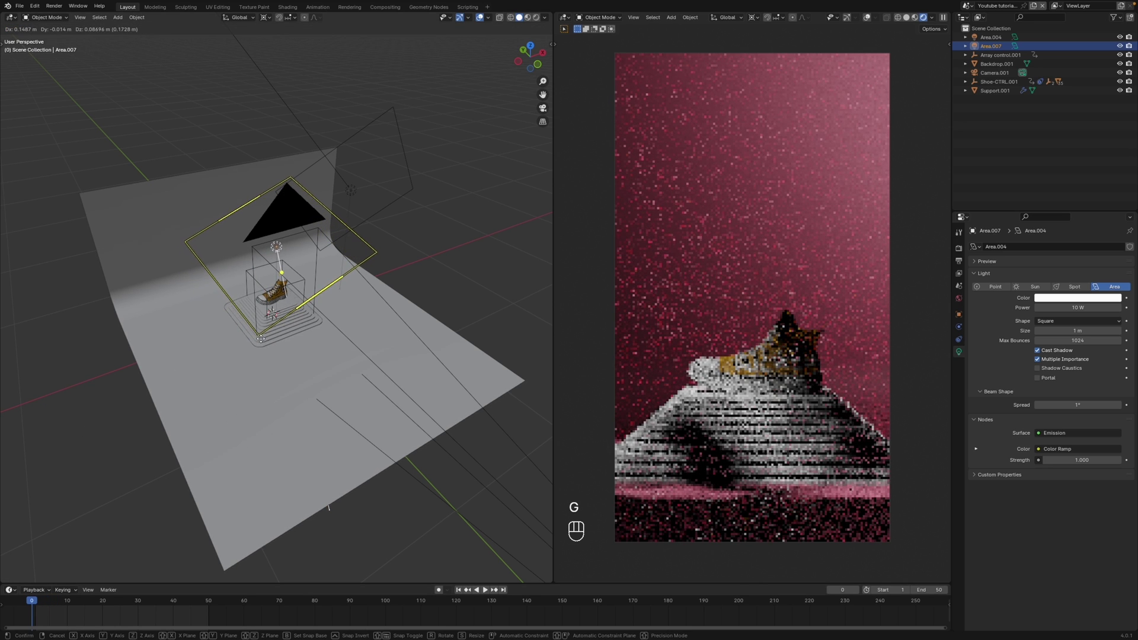
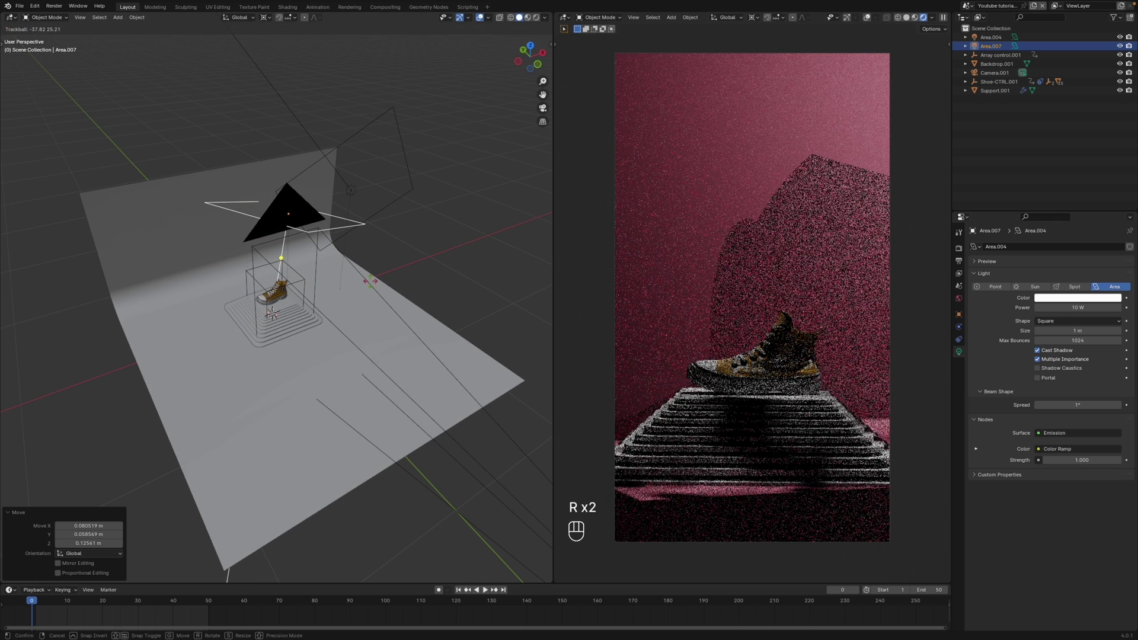
pyautogui.click(371, 285)
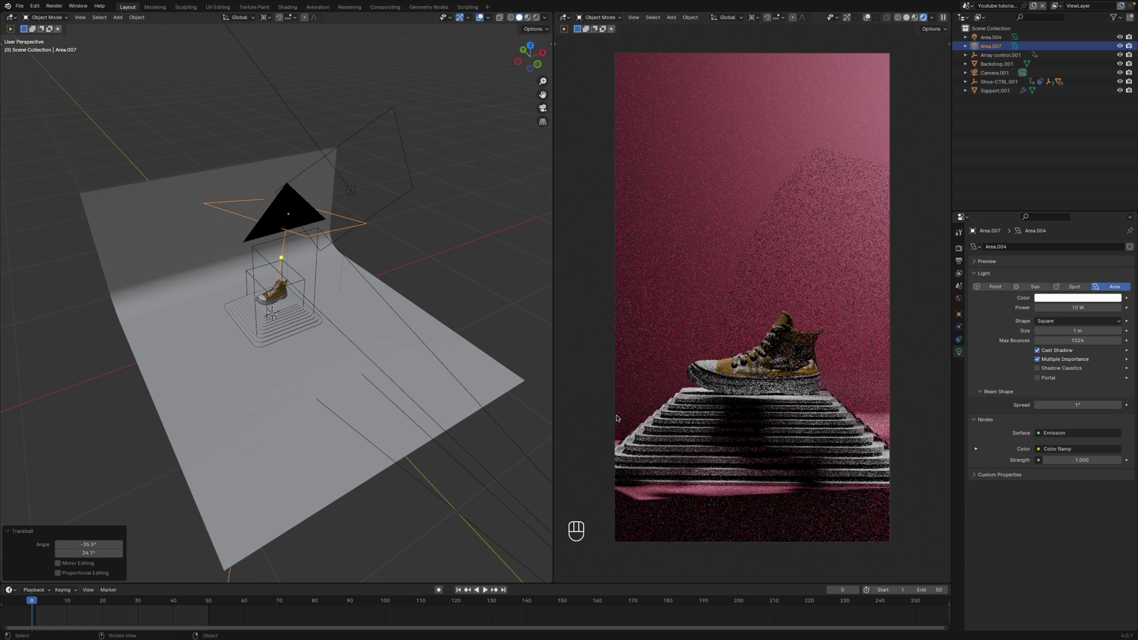
# - Save, set the animation end frame to 100, and play back the shoe's lift to preview it
pyautogui.press('super+s')
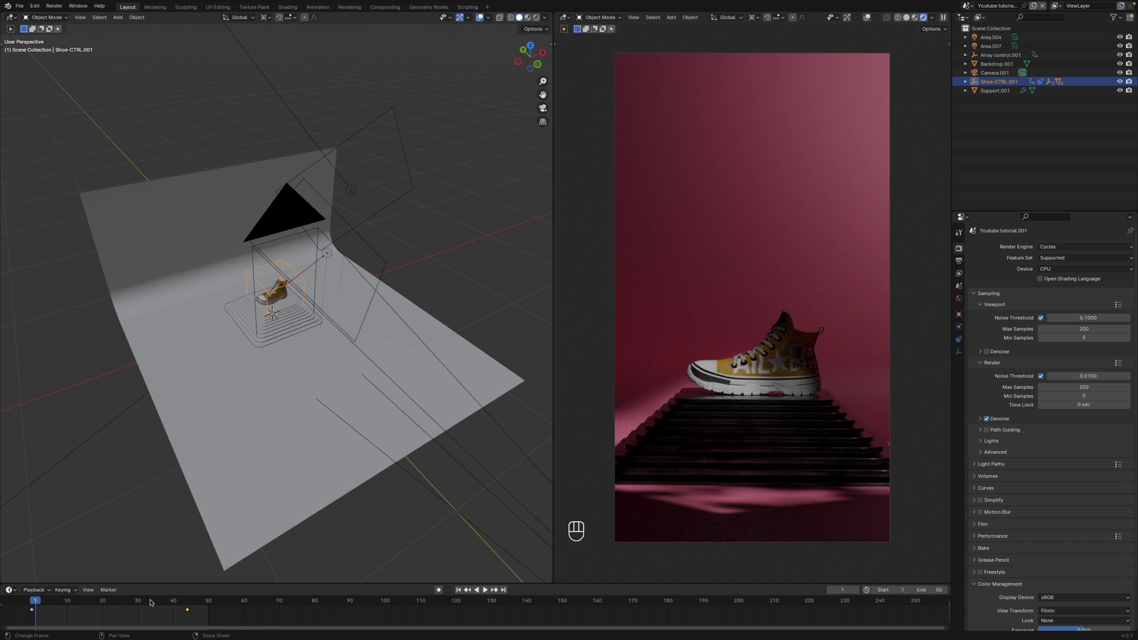
pyautogui.moveTo(148, 604); pyautogui.dragTo(146, 597)
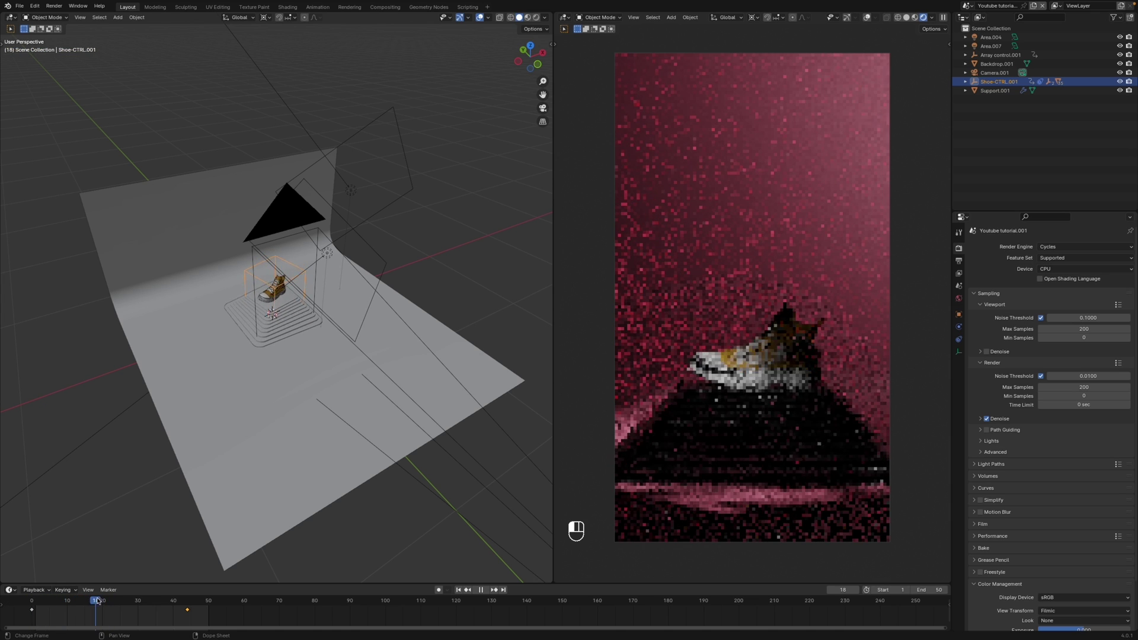
pyautogui.press('z')
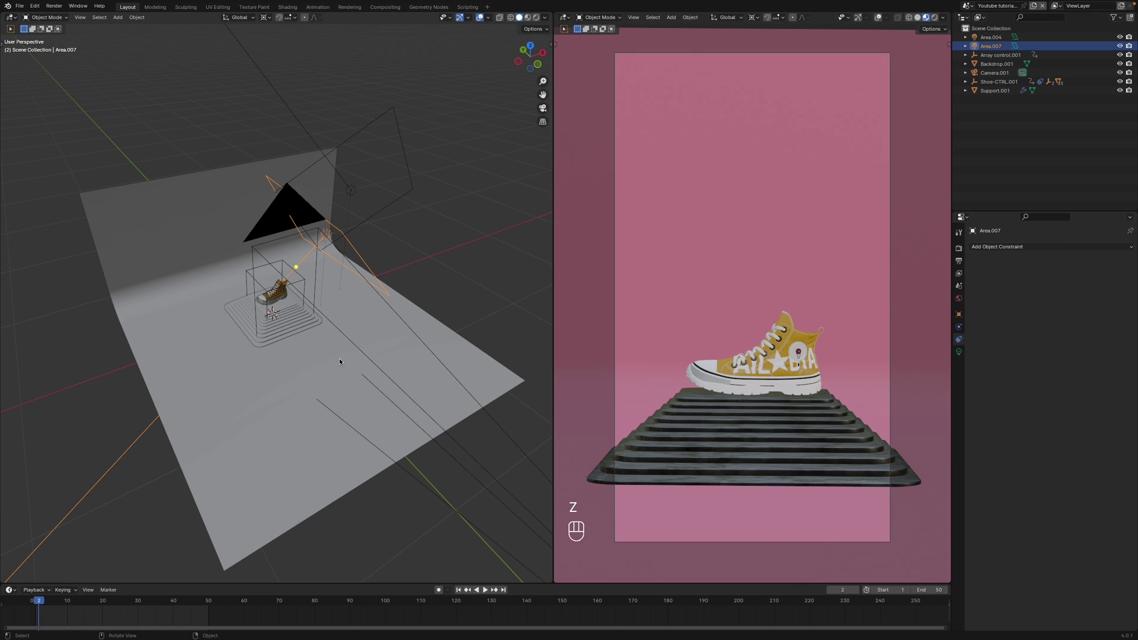
pyautogui.press('z')
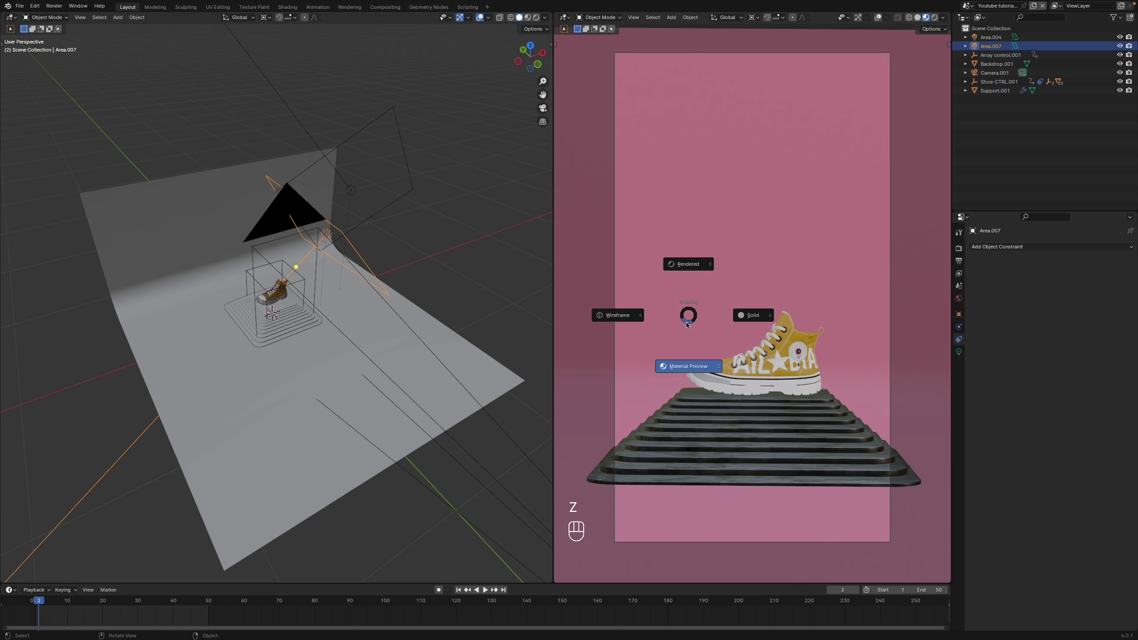
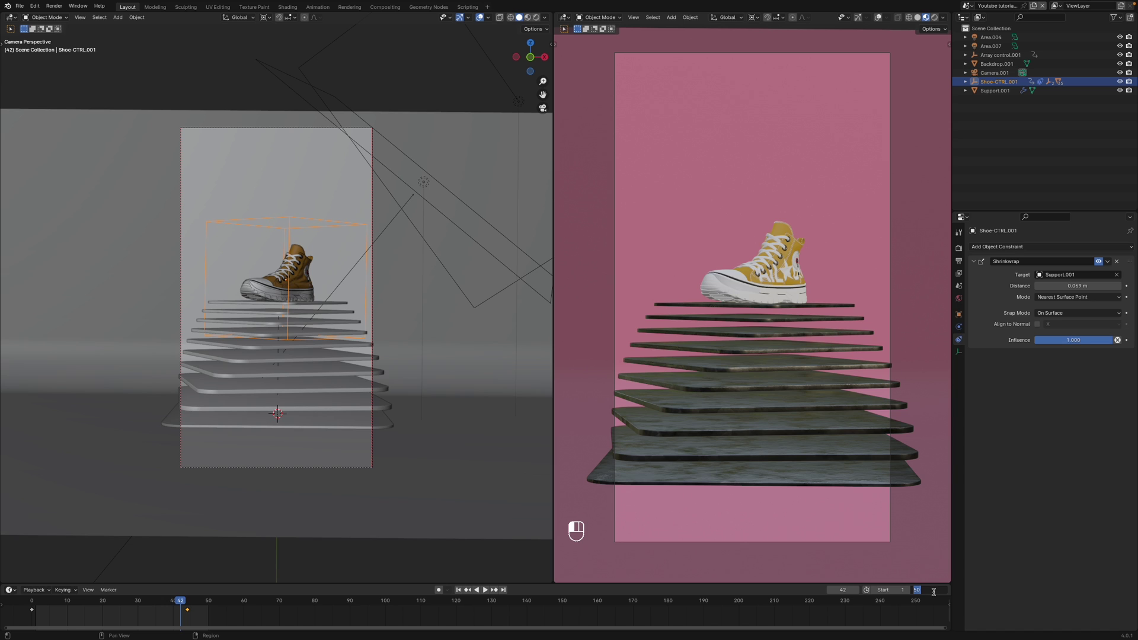
pyautogui.press('KP_0')
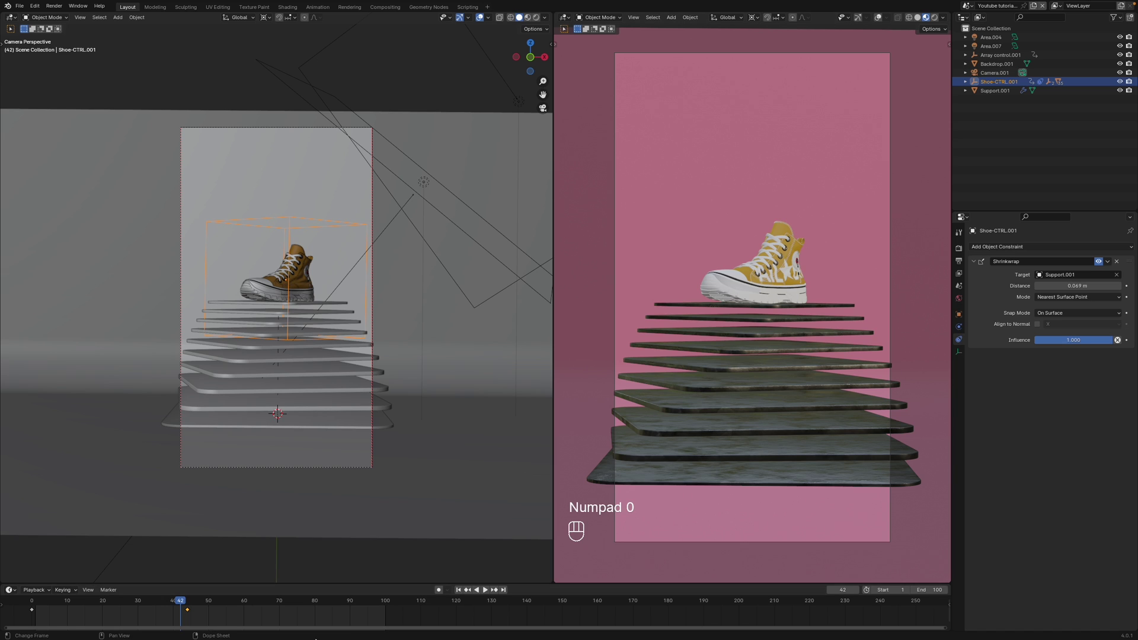
pyautogui.press('space')
pyautogui.press('space')
pyautogui.press('space')
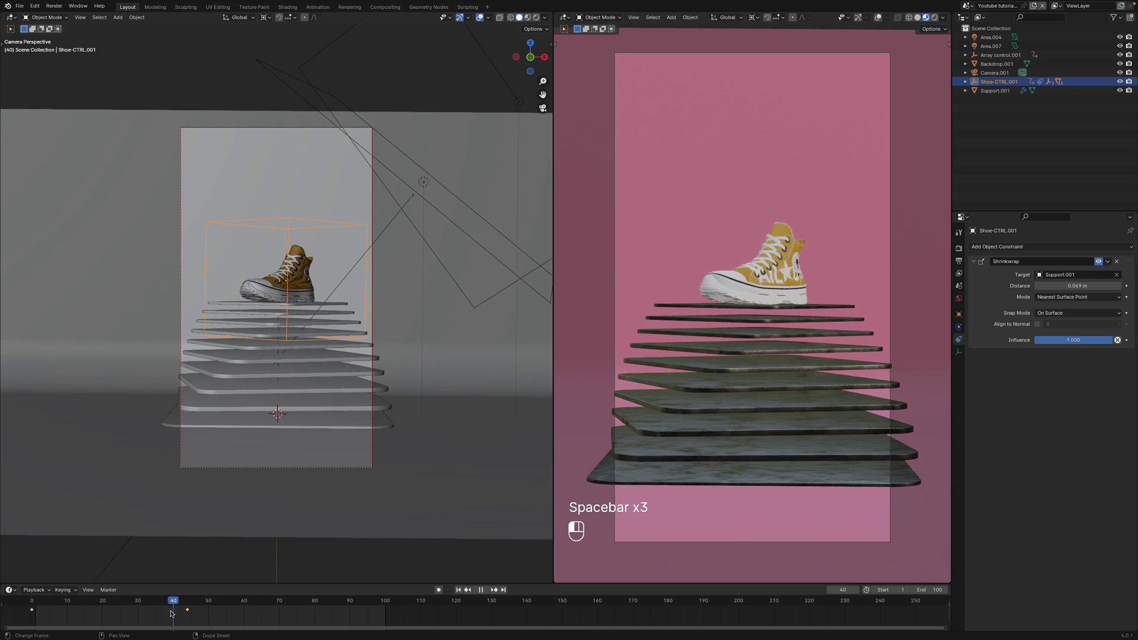
# - Keyframe Shoe-CTRL's Shrinkwrap Distance rising from 0.069 m to 0.179 m at frame 50 and replay the lift
pyautogui.moveTo(109, 622); pyautogui.dragTo(127, 620)
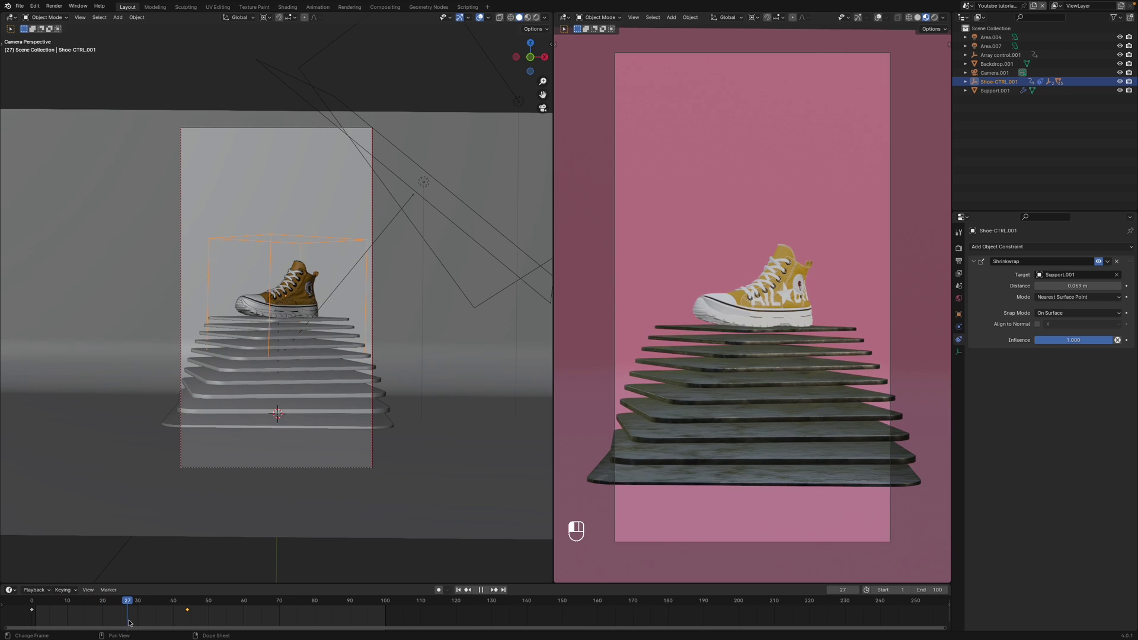
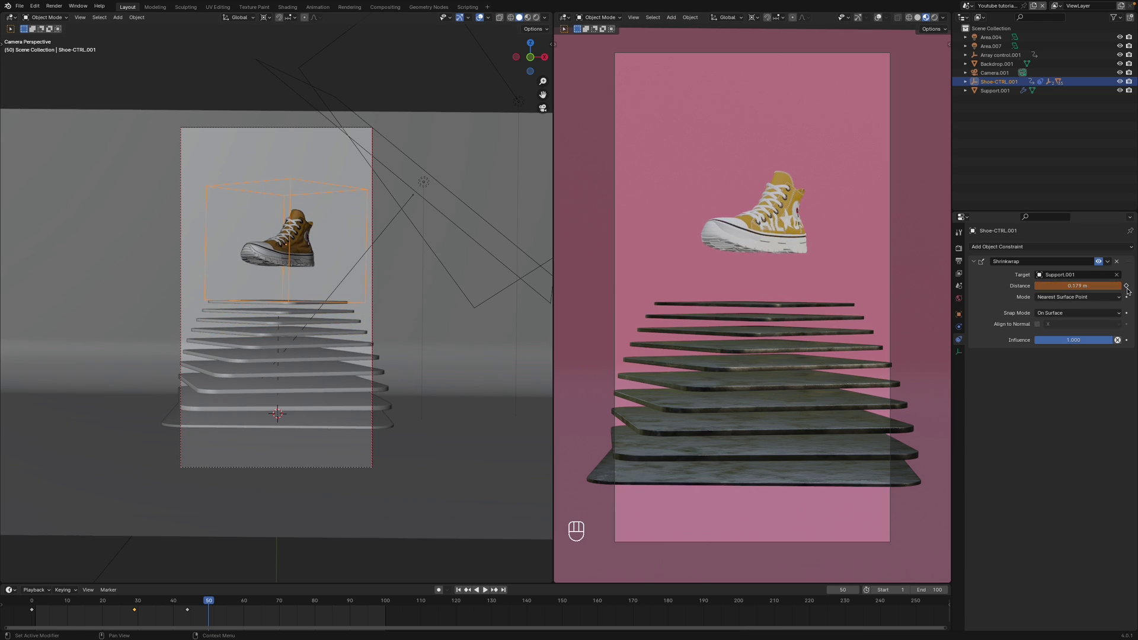
pyautogui.click(1130, 285)
pyautogui.click(171, 616)
pyautogui.click(144, 599)
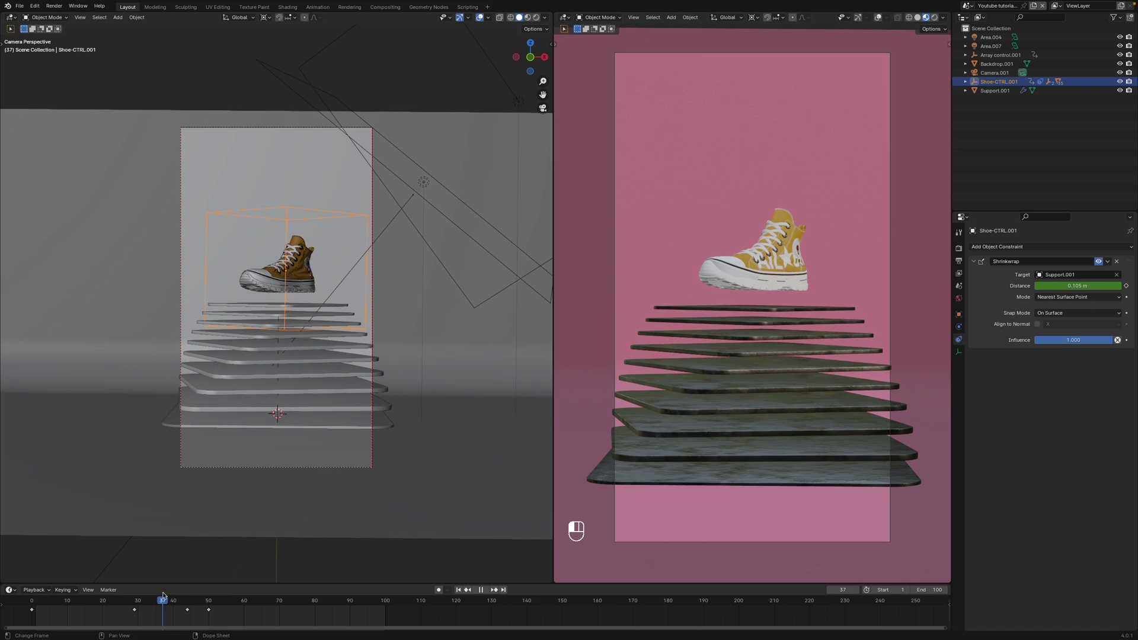
pyautogui.press('space')
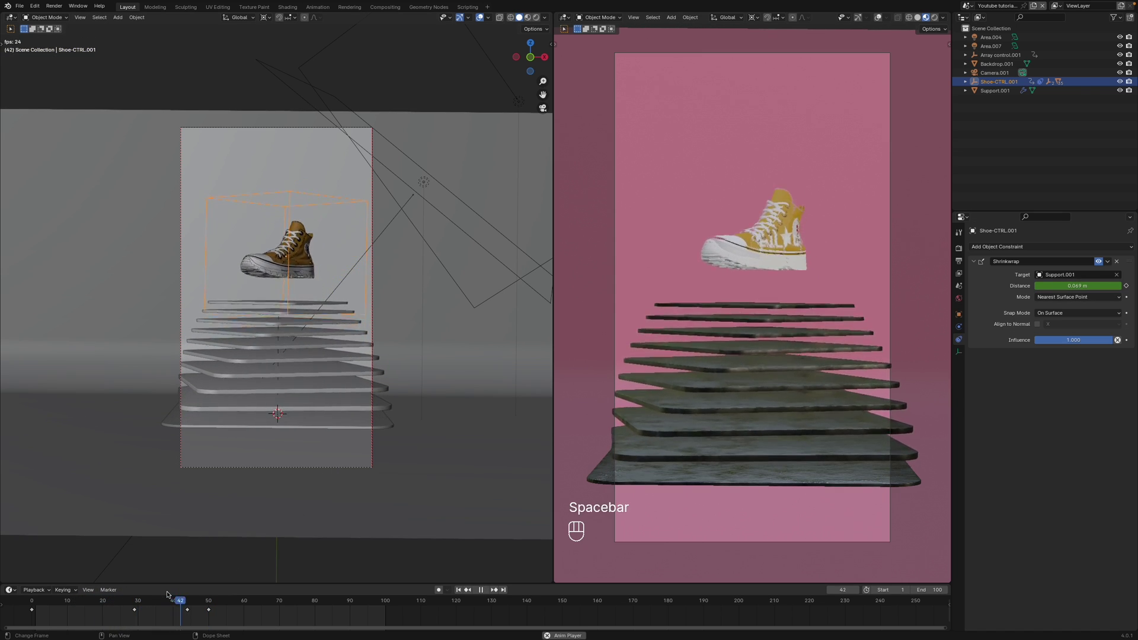
# - Switch the left area to the Graph Editor and isolate the Distance (Shrinkwrap) channel, framed to view
pyautogui.press('space')
pyautogui.moveTo(8, 18); pyautogui.dragTo(121, 59)
pyautogui.press('a')
pyautogui.press('KP_Decimal')
pyautogui.press('a')
pyautogui.press('KP_Decimal')
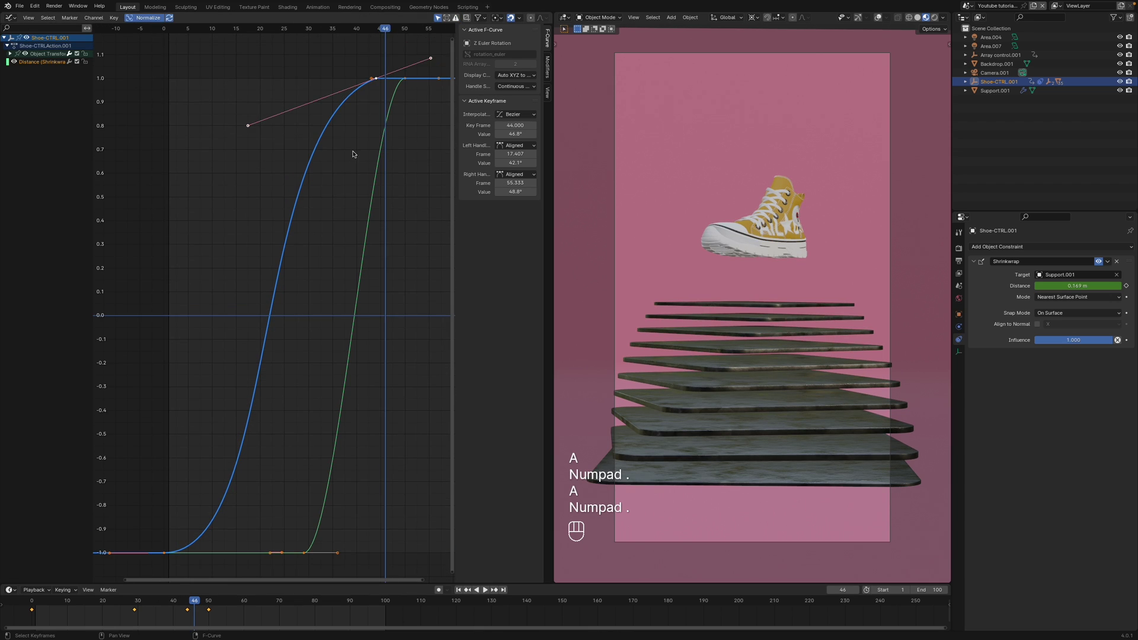
pyautogui.press('n')
pyautogui.click(28, 54)
pyautogui.click(40, 66)
pyautogui.press('KP_Decimal')
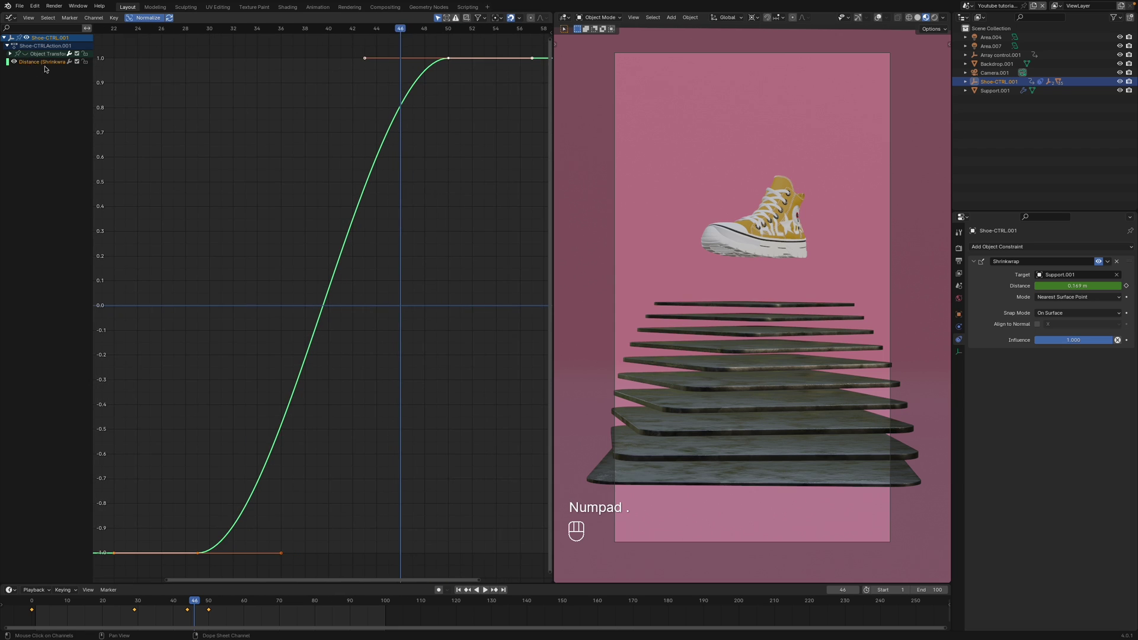
# - Scrub to frame 33, select the frame-50 key and drag its value down toward 0.177 m along Y
pyautogui.moveTo(280, 28); pyautogui.dragTo(220, 32)
pyautogui.press('space')
pyautogui.press('space')
pyautogui.moveTo(271, 27); pyautogui.dragTo(258, 46)
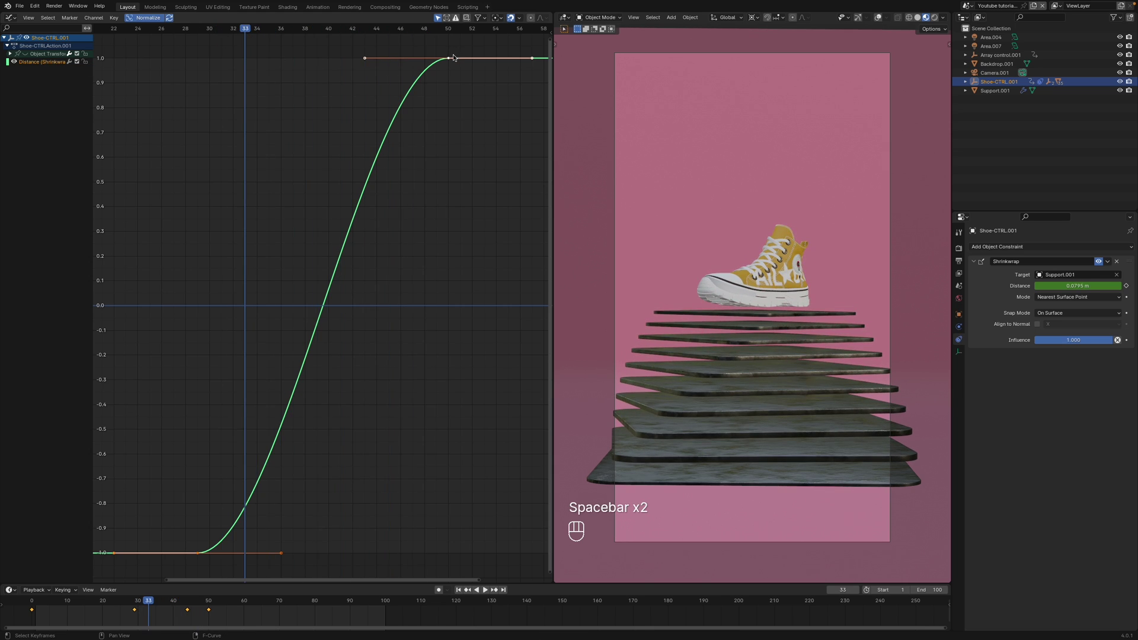
pyautogui.doubleClick(441, 33)
pyautogui.moveTo(447, 38); pyautogui.dragTo(454, 56)
pyautogui.click(454, 56)
pyautogui.press('g')
pyautogui.press('y')
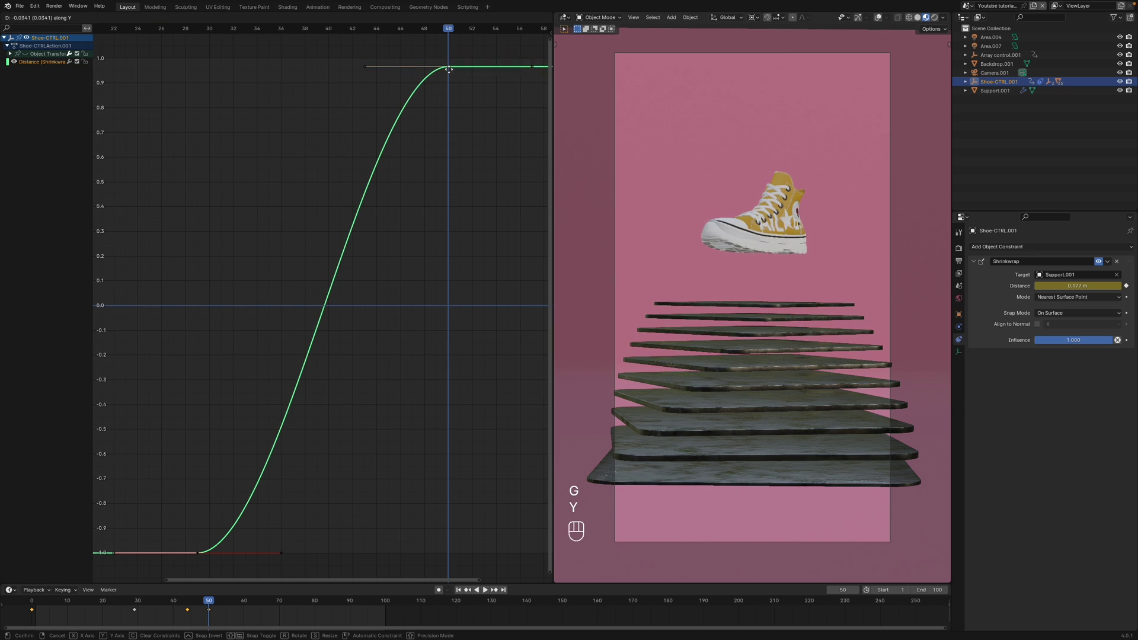
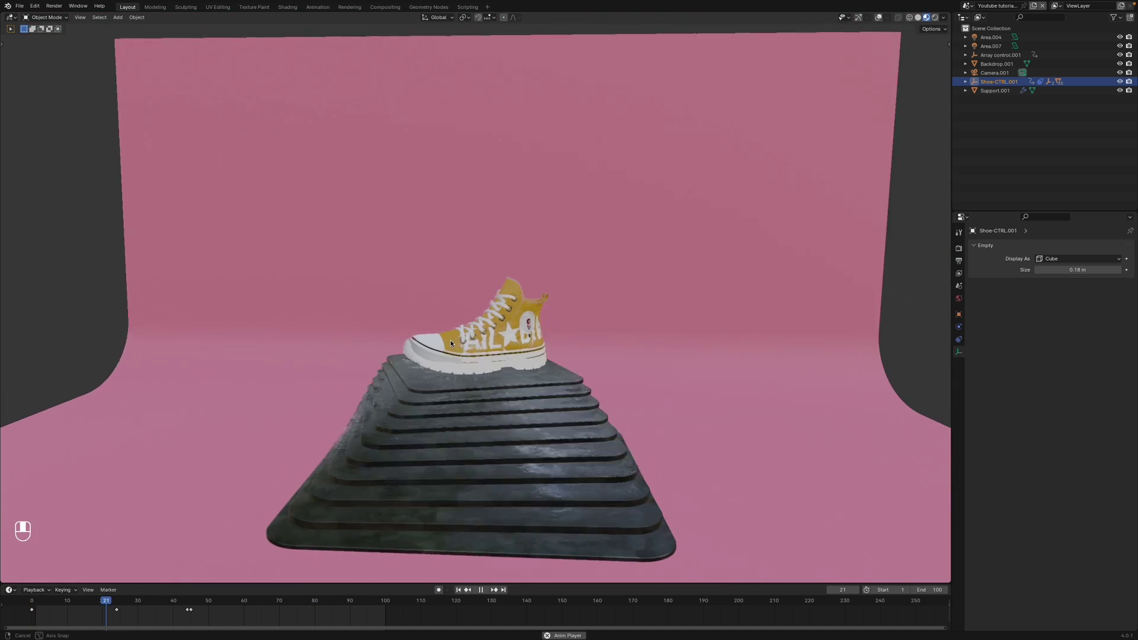
# - Open the dark-backdrop shoe .blend, orbit the scene and look through its camera
pyautogui.click(455, 338)
pyautogui.moveTo(456, 339); pyautogui.dragTo(506, 345)
pyautogui.press('space')
pyautogui.moveTo(506, 345); pyautogui.dragTo(473, 356)
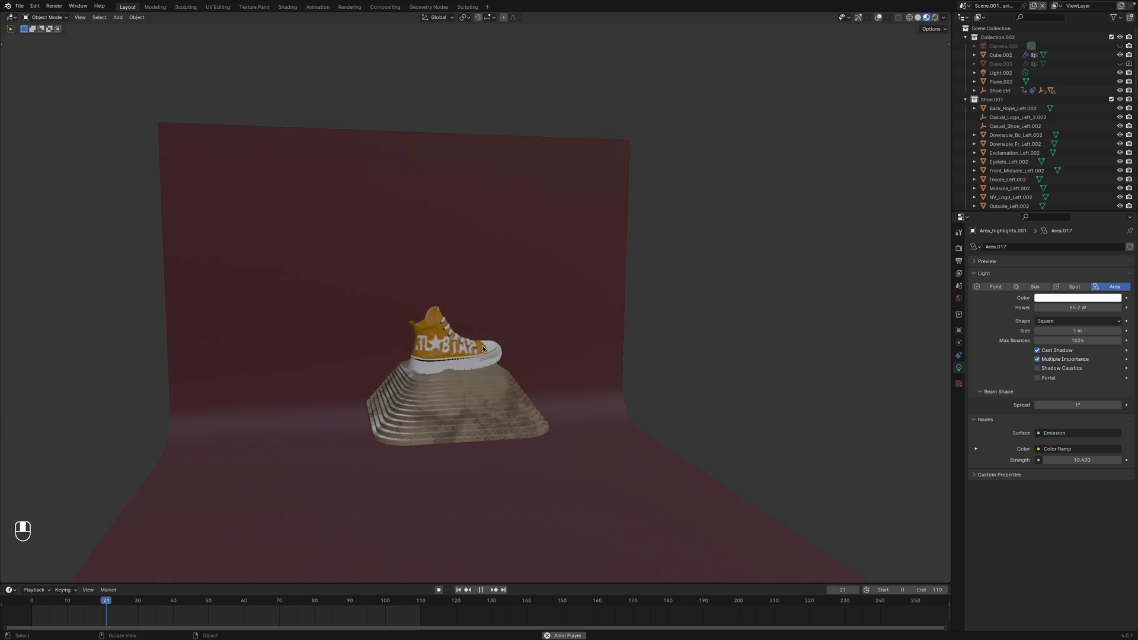
pyautogui.press('space')
# - Scrub the timeline from frame 0 to 91 and show the shot in Rendered shading with the shoe lifted
pyautogui.moveTo(940, 581); pyautogui.dragTo(227, 602)
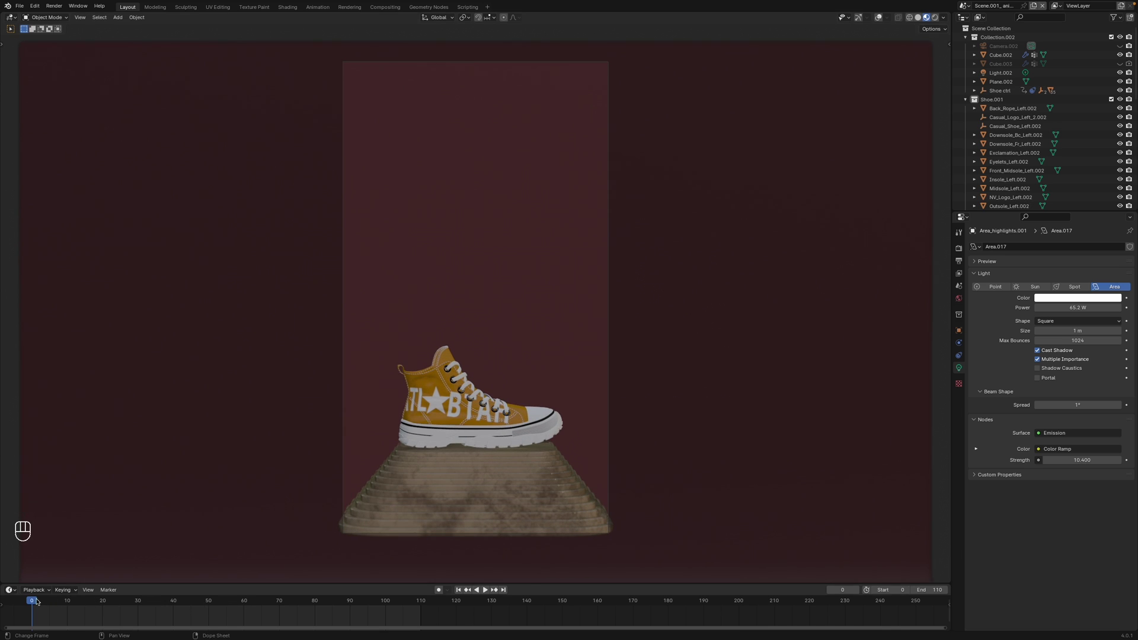
pyautogui.moveTo(40, 600); pyautogui.dragTo(205, 600)
pyautogui.moveTo(239, 597); pyautogui.dragTo(278, 594)
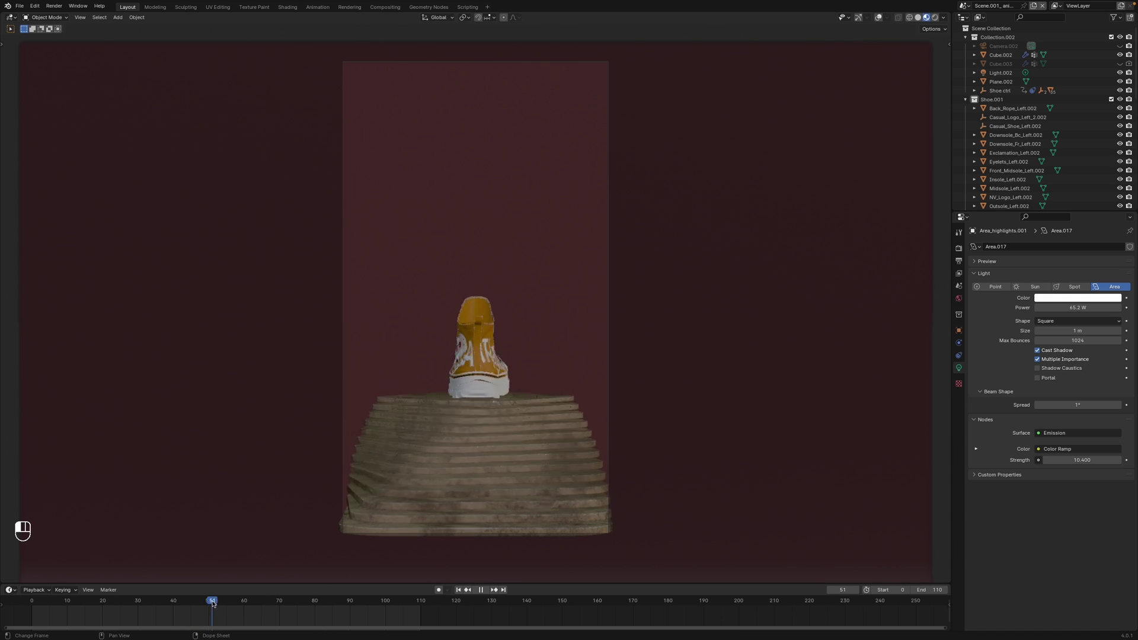
pyautogui.moveTo(382, 394); pyautogui.dragTo(404, 291)
pyautogui.press('z')
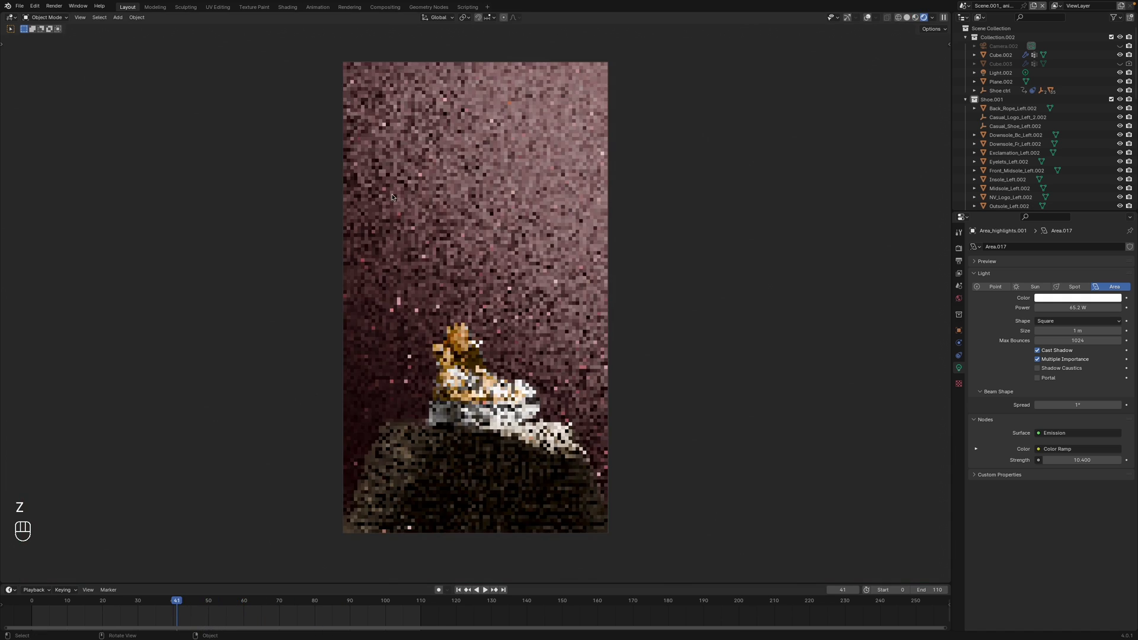
pyautogui.moveTo(445, 200); pyautogui.dragTo(453, 142)
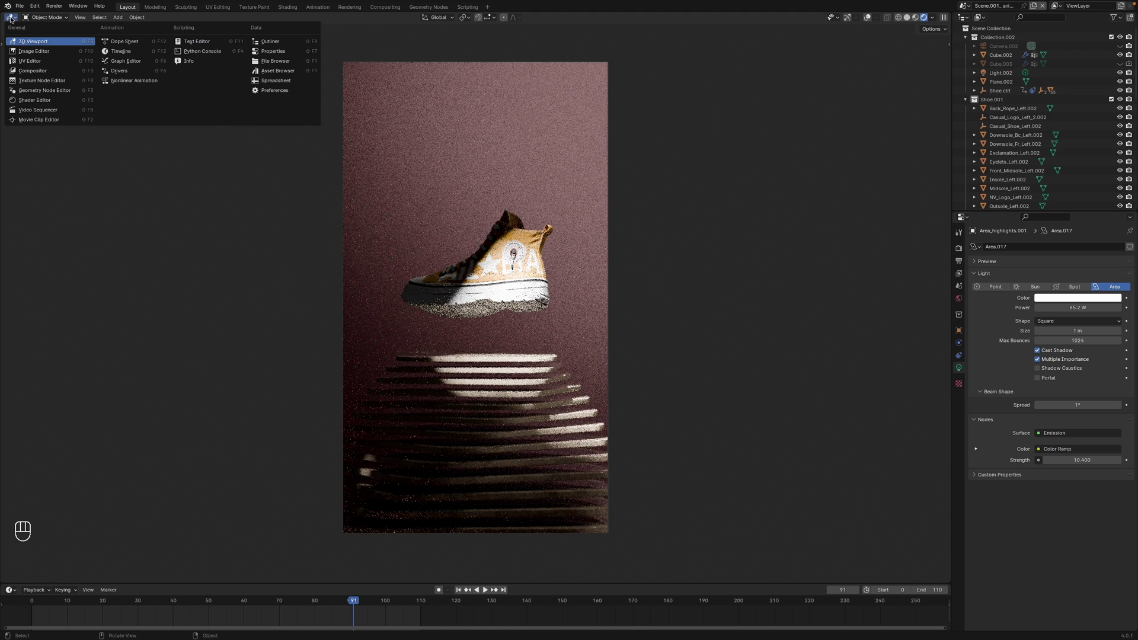
# - Leave the camera view, orbit the backdrop and shoe, and briefly hide then restore the background light
pyautogui.middleClick(38, 46)
pyautogui.press('z')
pyautogui.moveTo(634, 211); pyautogui.dragTo(657, 228)
pyautogui.moveTo(609, 233); pyautogui.dragTo(547, 227)
pyautogui.moveTo(547, 227); pyautogui.dragTo(556, 226)
pyautogui.press('z')
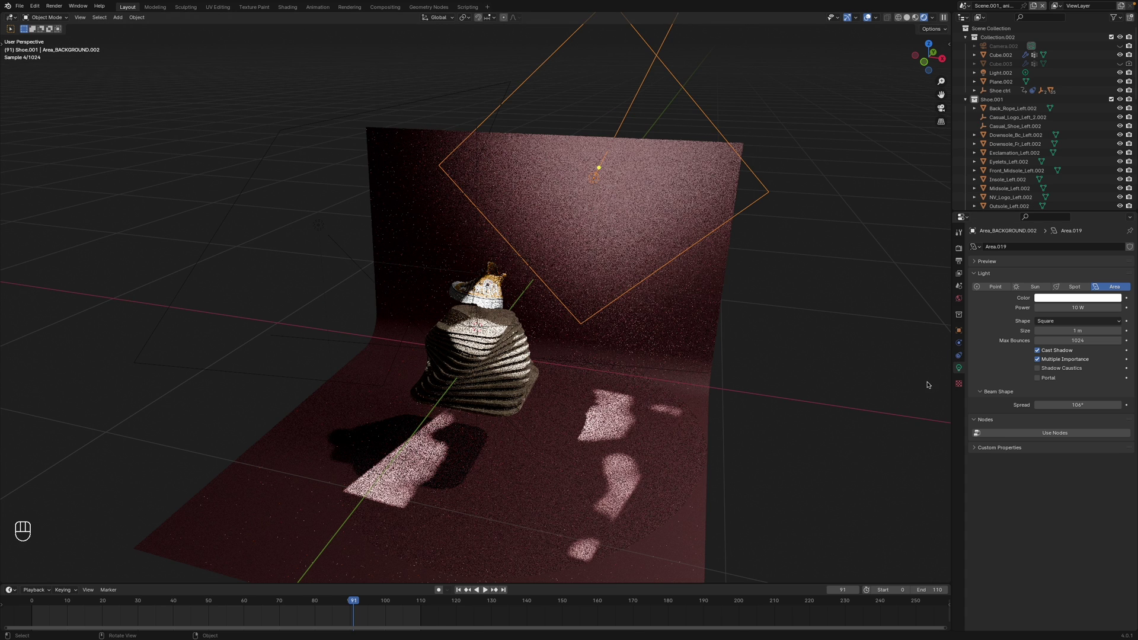
pyautogui.press('h')
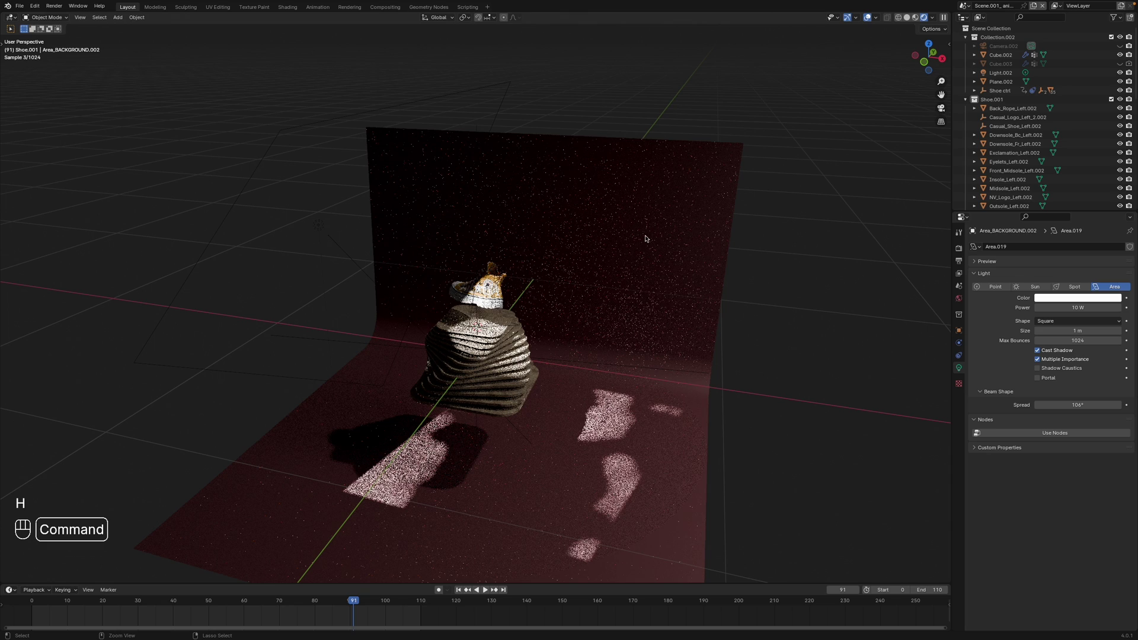
pyautogui.press('super+z')
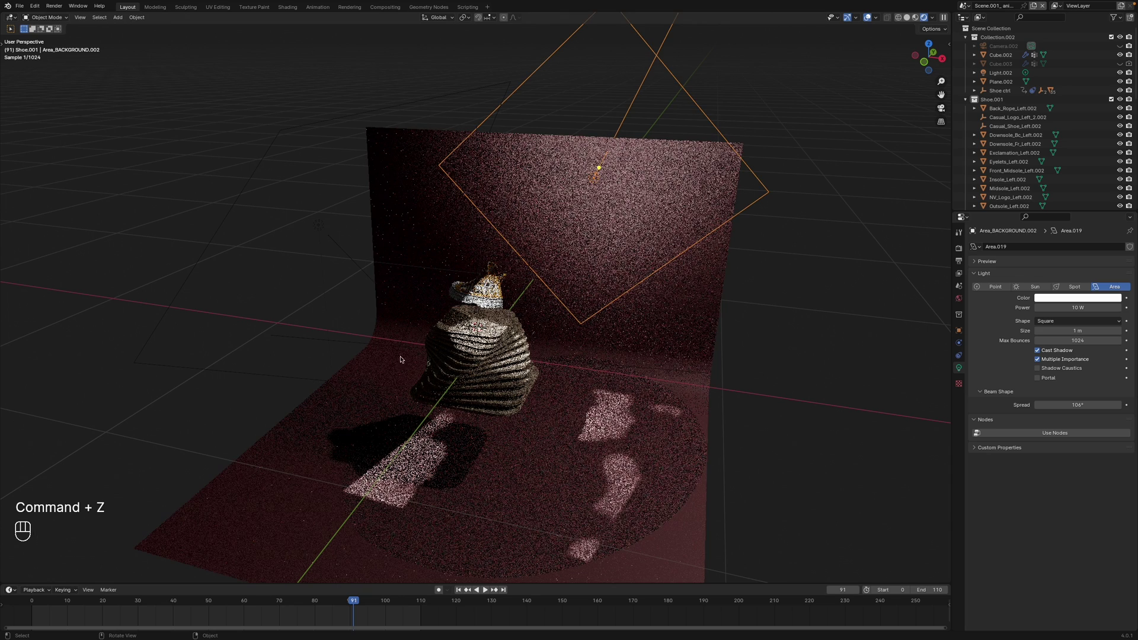
# - Select Area_highlights.001 and move it to a new position over the shoe
pyautogui.click(319, 227)
pyautogui.moveTo(374, 254); pyautogui.dragTo(429, 263)
pyautogui.press('g')
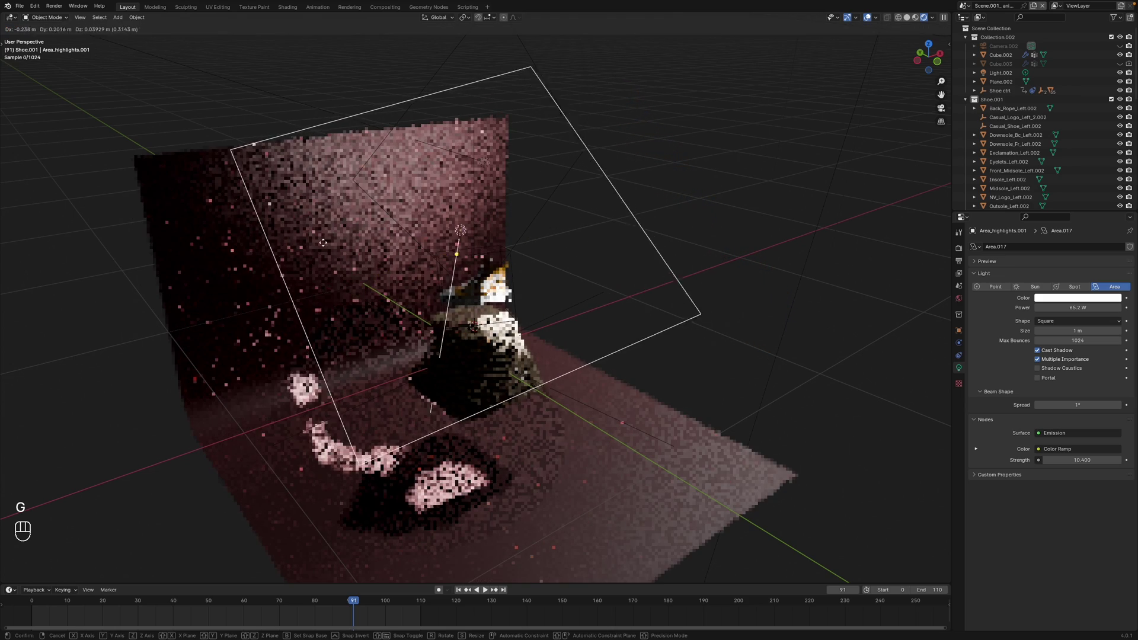
pyautogui.click(507, 214)
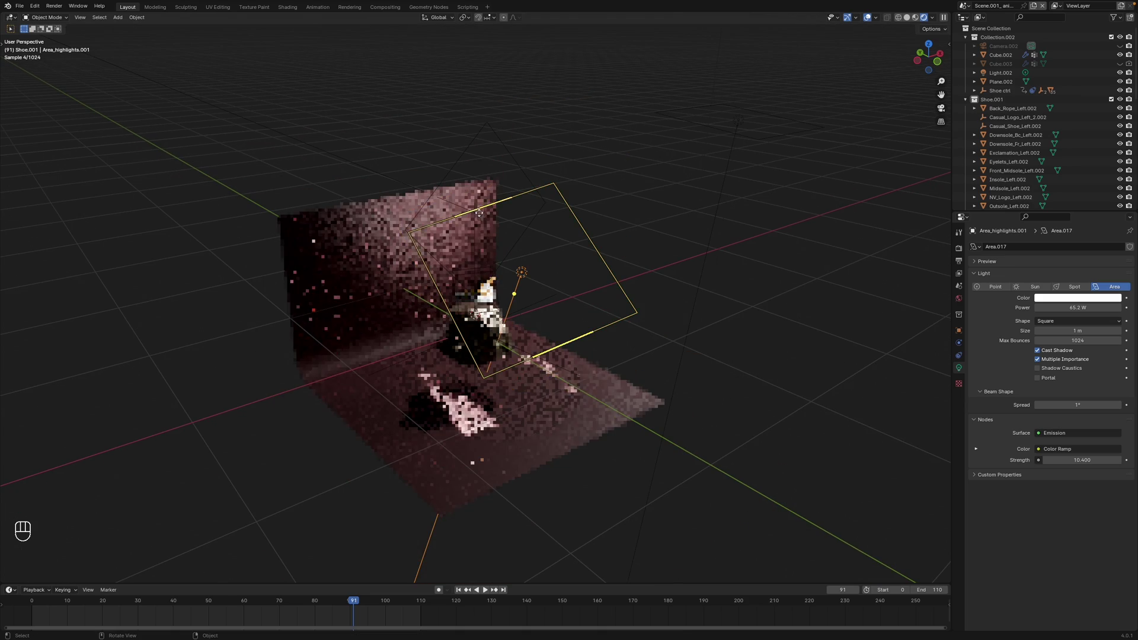
pyautogui.middleClick(470, 226)
# - Check the lighting through the camera while playing and scrubbing frames 59 down to 42
pyautogui.moveTo(319, 604); pyautogui.dragTo(269, 609)
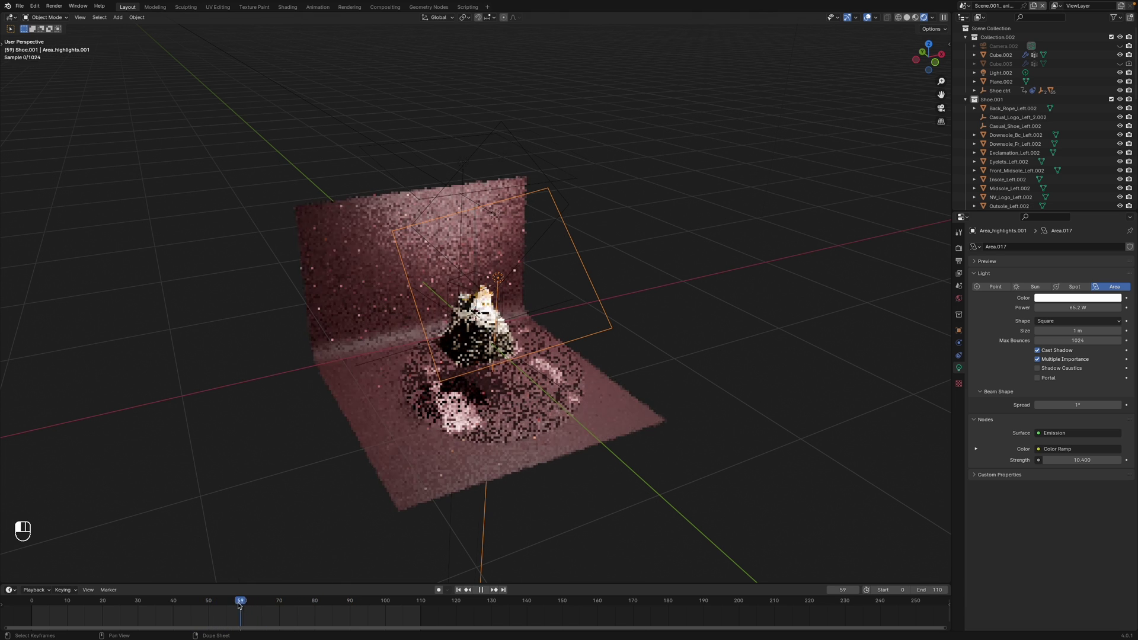
pyautogui.middleClick(193, 610)
pyautogui.press('KP_0')
pyautogui.press('space')
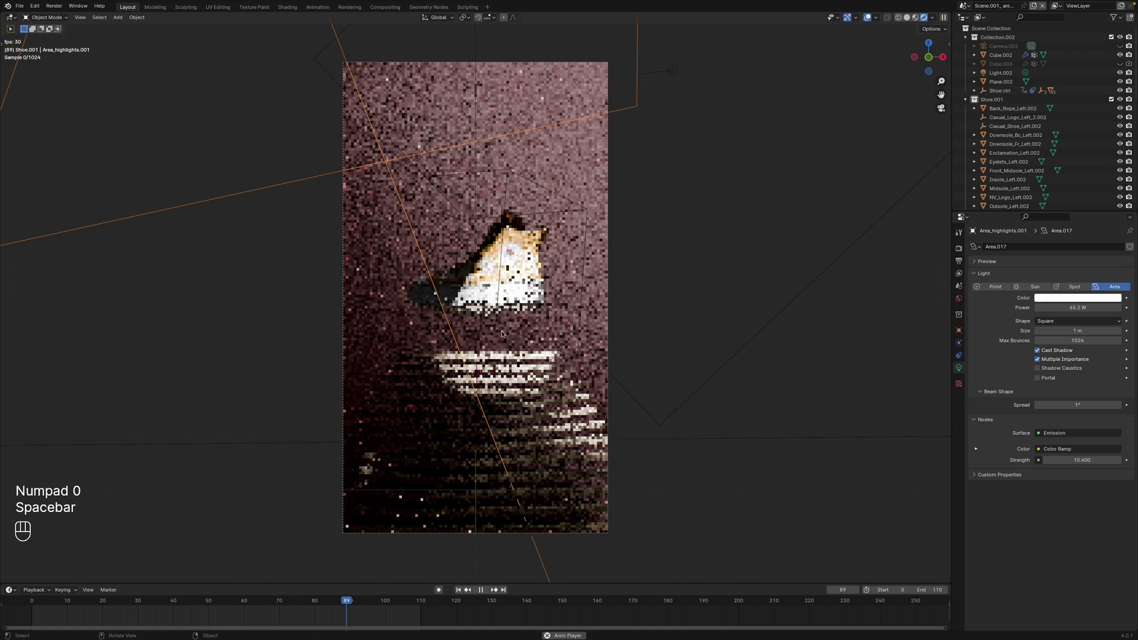
pyautogui.press('space')
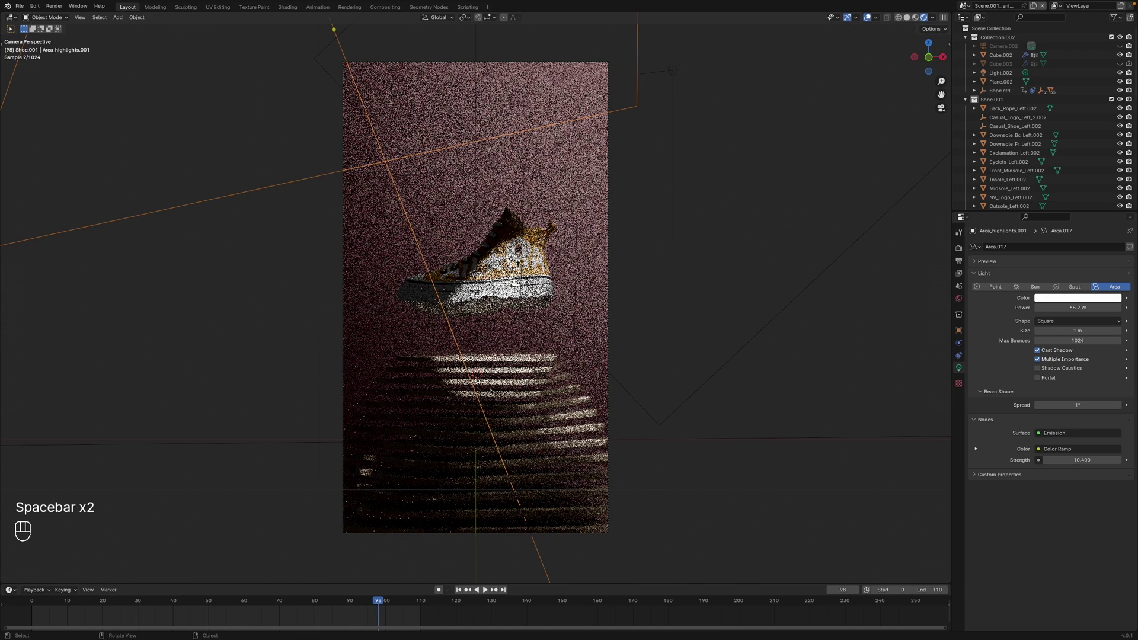
pyautogui.moveTo(377, 624); pyautogui.dragTo(267, 600)
pyautogui.moveTo(266, 600); pyautogui.dragTo(183, 594)
pyautogui.moveTo(183, 594); pyautogui.dragTo(206, 557)
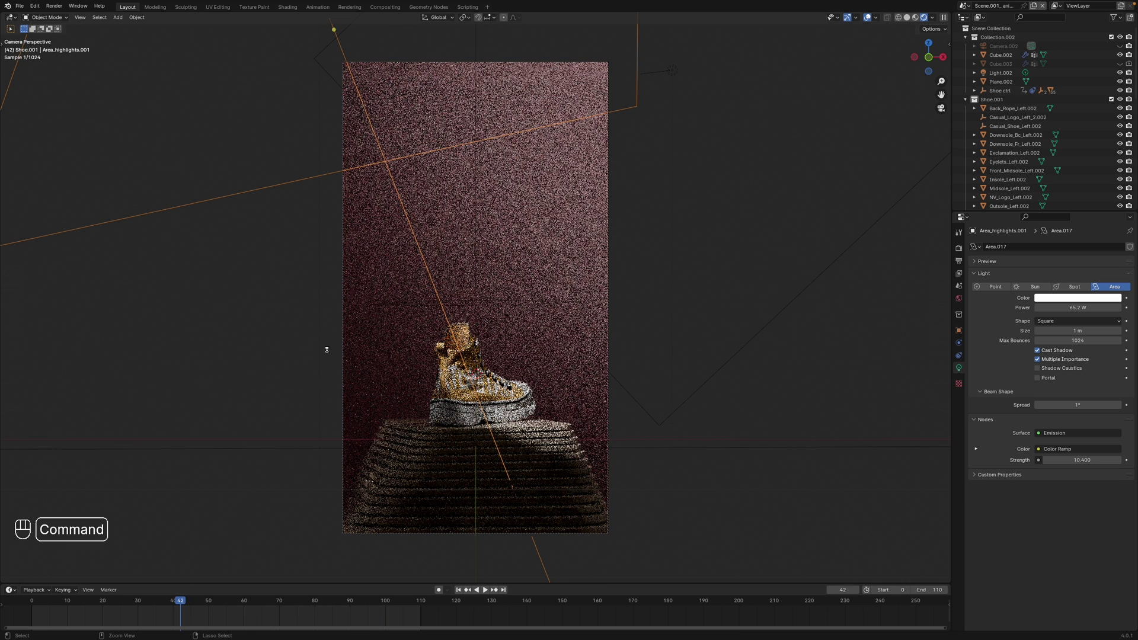
# - Return to Solid shading and save the project as Casual_High_Top_Mustard2.blend
pyautogui.press('super+s')
pyautogui.middleClick(496, 231)
pyautogui.click(493, 234)
pyautogui.press('z')
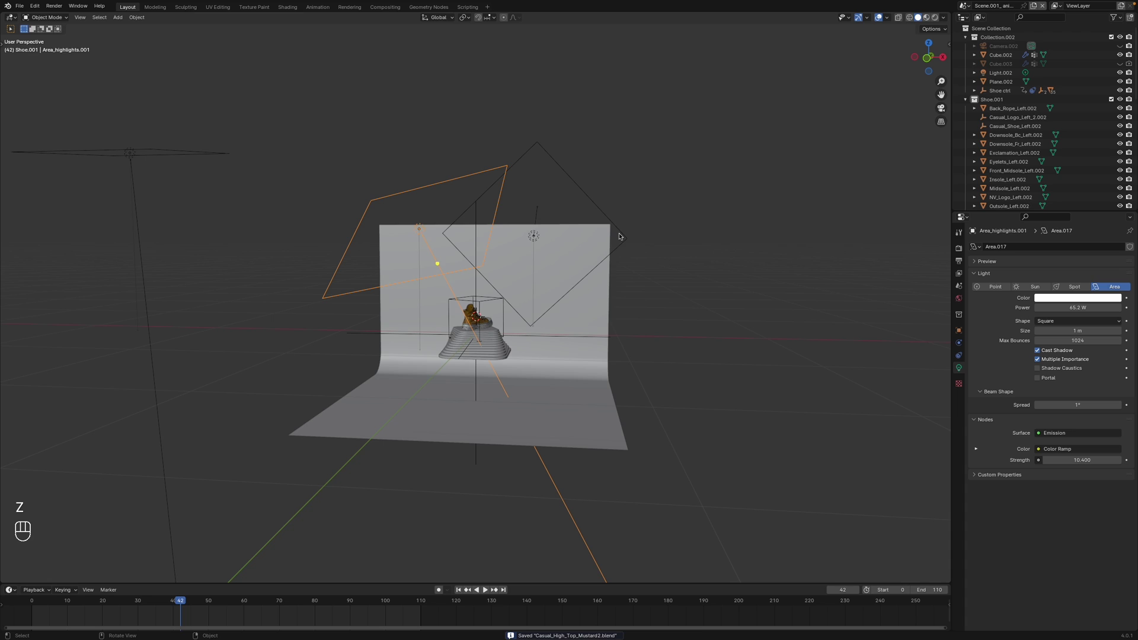